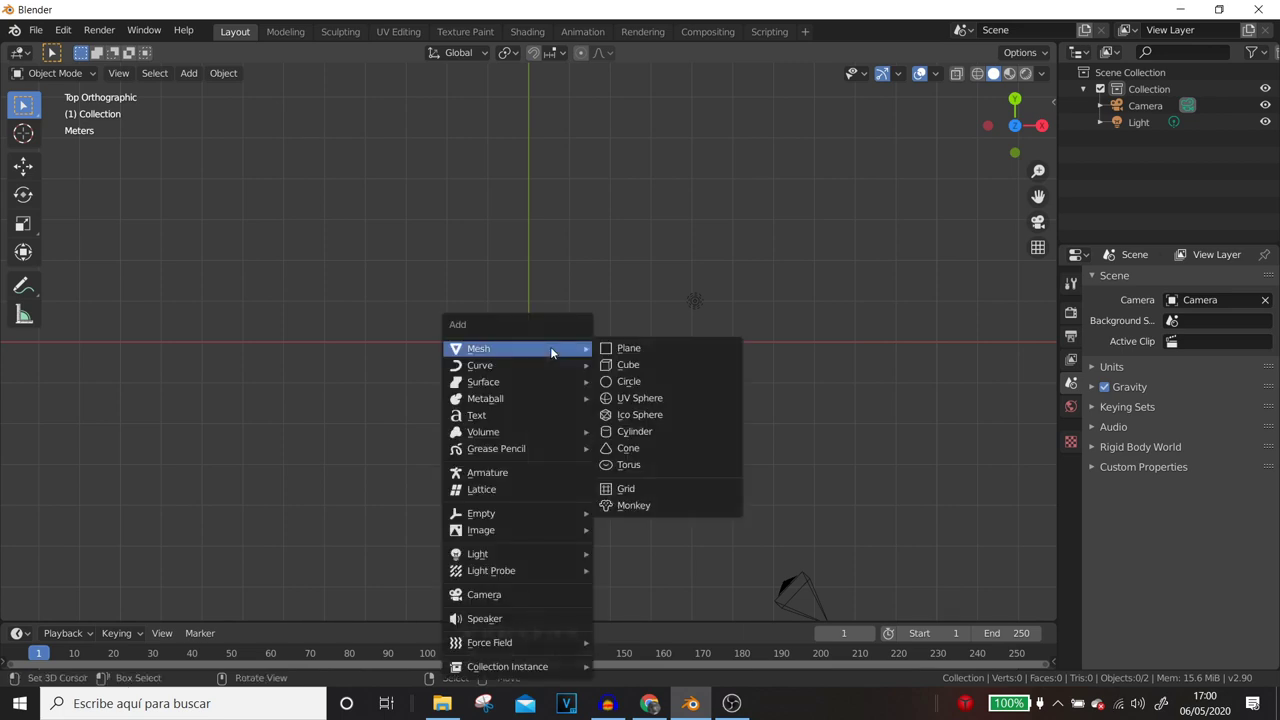
# - Add a circle mesh to the empty scene
pyautogui.press('Tab')
pyautogui.scroll(3)
pyautogui.press('s')
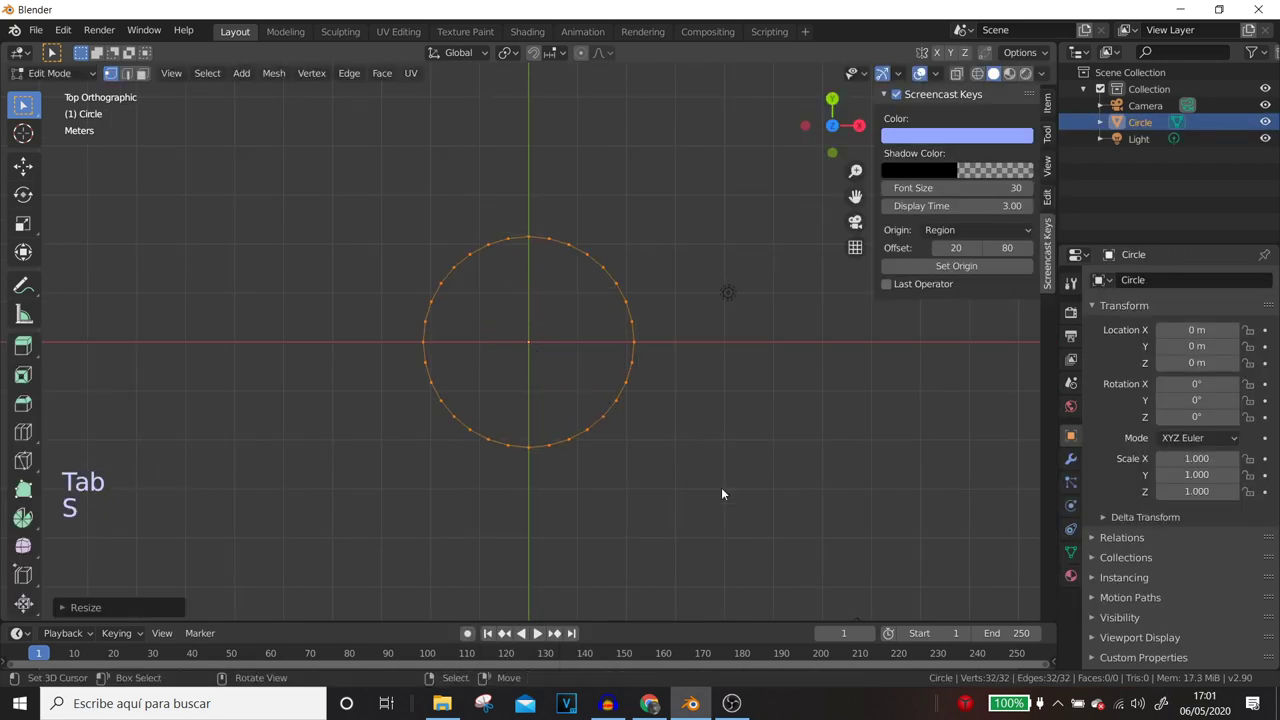
# - Fill the circle's vertices with a face and extrude it upward along Z into a capped cylinder
pyautogui.press('Tab')
pyautogui.press('f')
pyautogui.press('f')
pyautogui.scroll(3)
pyautogui.middleClick(608, 435)
pyautogui.scroll(-3)
pyautogui.middleClick(579, 331)
pyautogui.press('e')
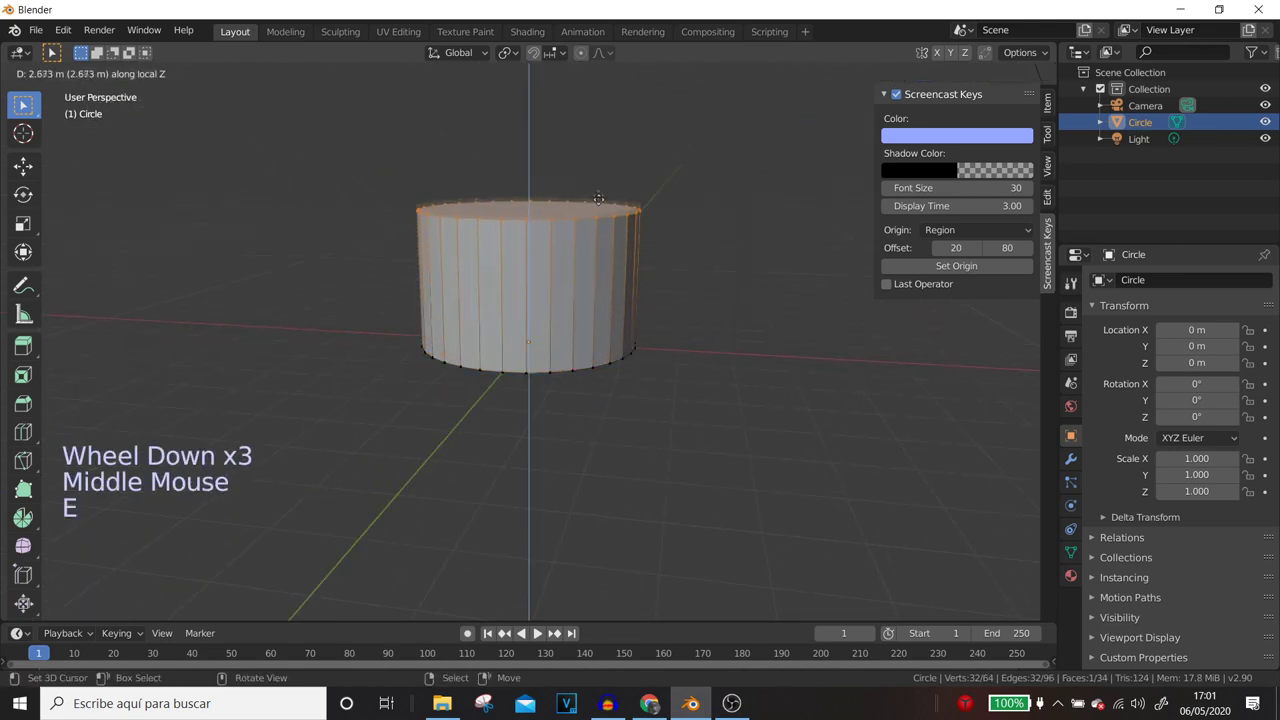
pyautogui.middleClick(577, 275)
pyautogui.scroll(3)
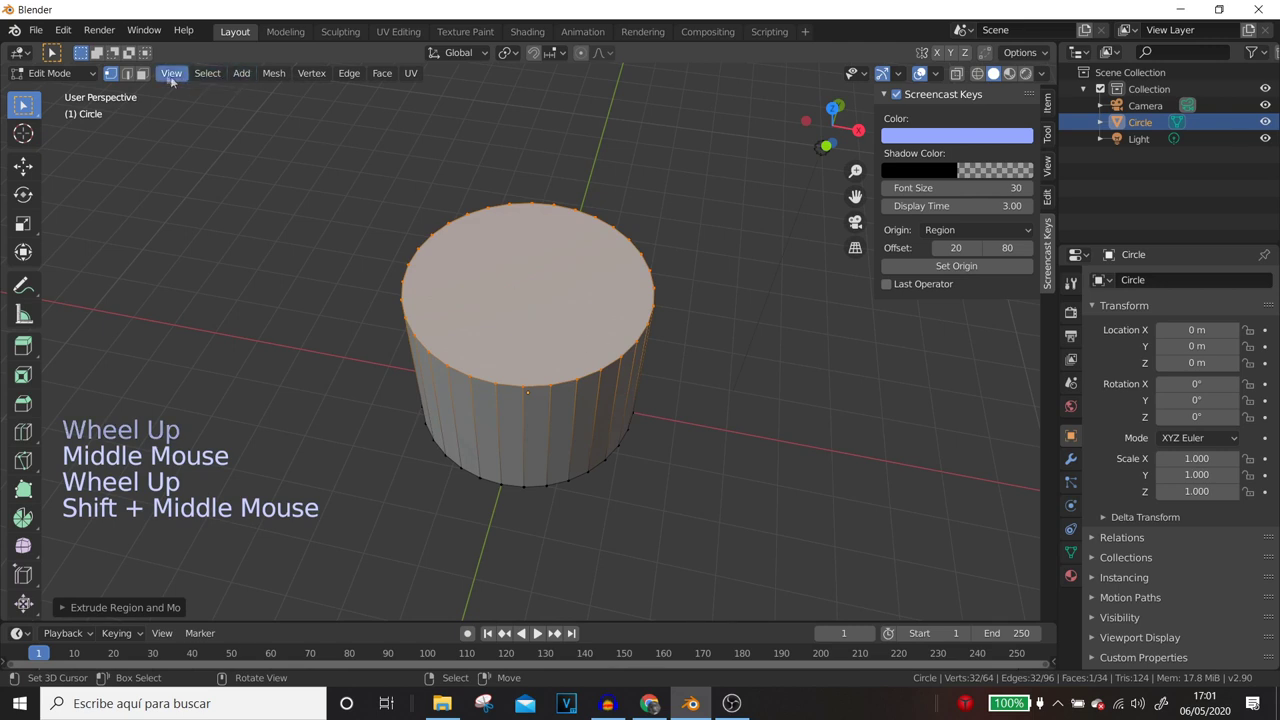
# - In face-select mode, select the cylinder's top face
pyautogui.press('2')
pyautogui.press('3')
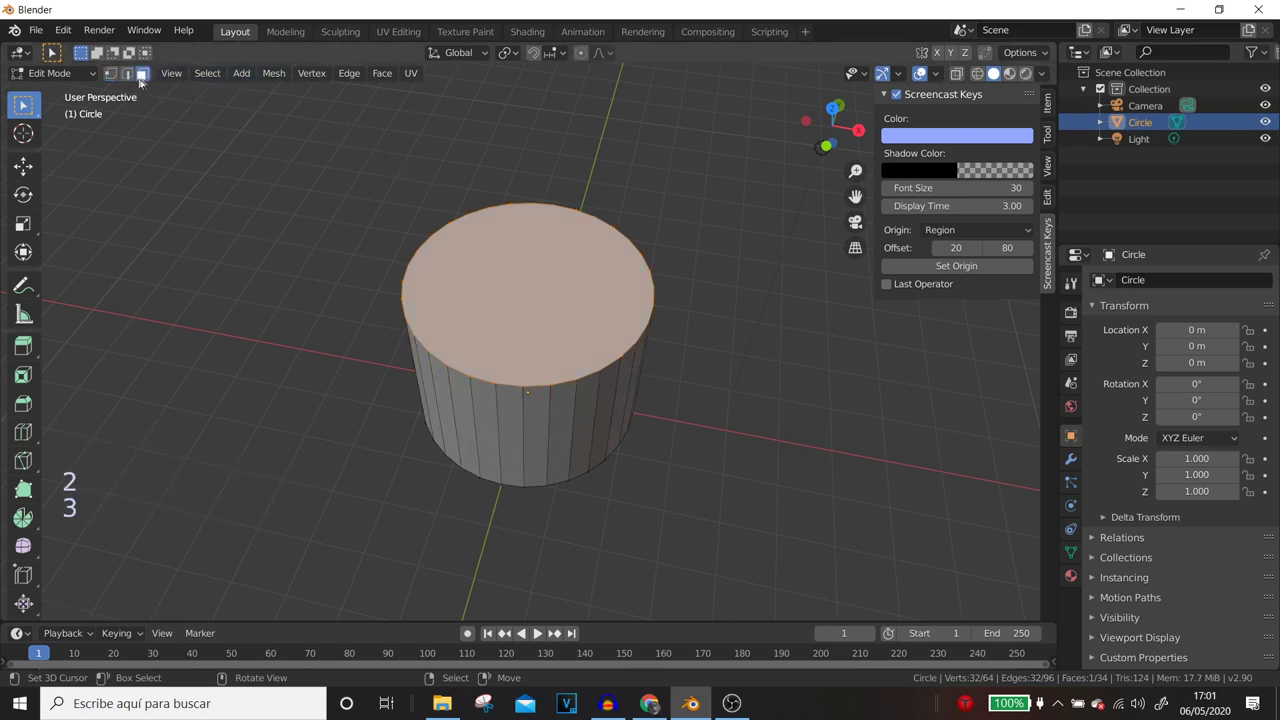
pyautogui.rightClick(581, 338)
pyautogui.rightClick(606, 371)
pyautogui.rightClick(582, 346)
# - Inset the top face into an outer ring and confirm the inset
pyautogui.press('i')
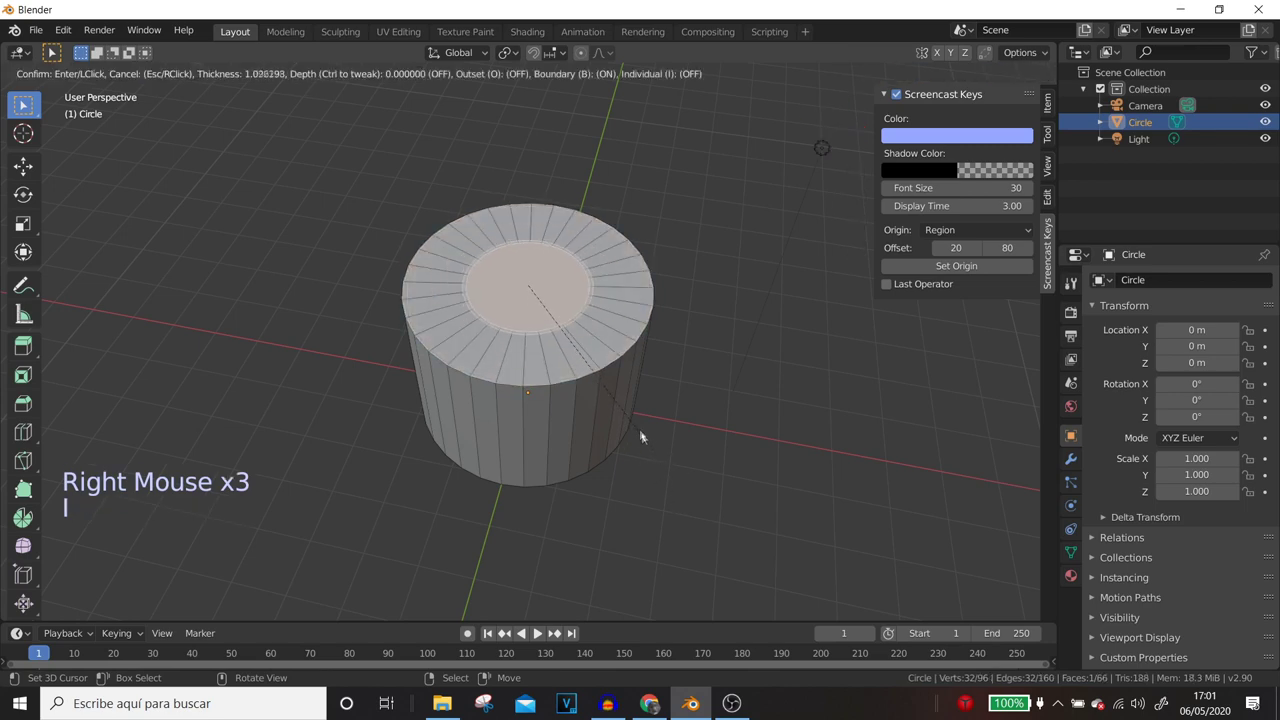
pyautogui.scroll(3)
pyautogui.middleClick(530, 294)
pyautogui.scroll(3)
pyautogui.press('KP_7')
pyautogui.middleClick(579, 351)
pyautogui.click(117, 76)
pyautogui.scroll(3)
pyautogui.middleClick(496, 368)
# - Split the inner top face into radial triangles meeting at a centre point
pyautogui.rightClick(542, 337)
pyautogui.rightClick(531, 393)
pyautogui.press('j')
pyautogui.rightClick(565, 376)
pyautogui.rightClick(505, 249)
pyautogui.press('j')
pyautogui.rightClick(563, 332)
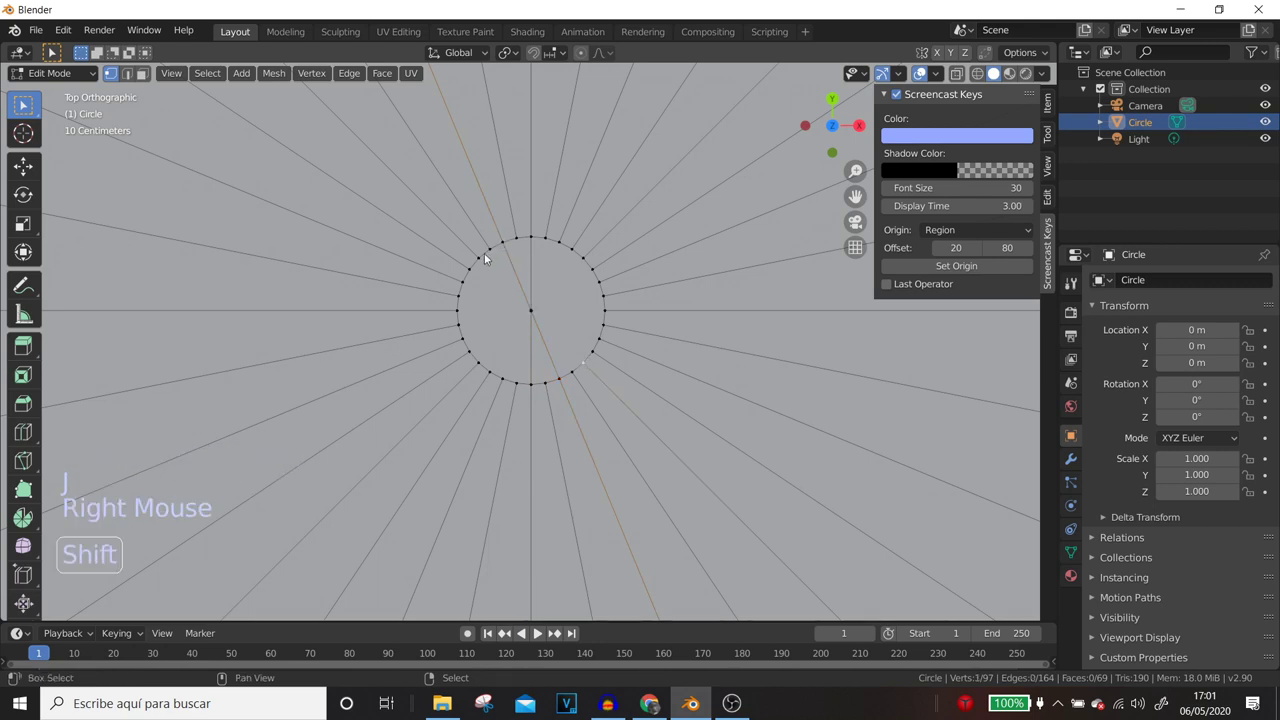
# - Select the centre vertex and neighbouring elements of the cylinder's top surface
pyautogui.rightClick(488, 264)
pyautogui.scroll(3)
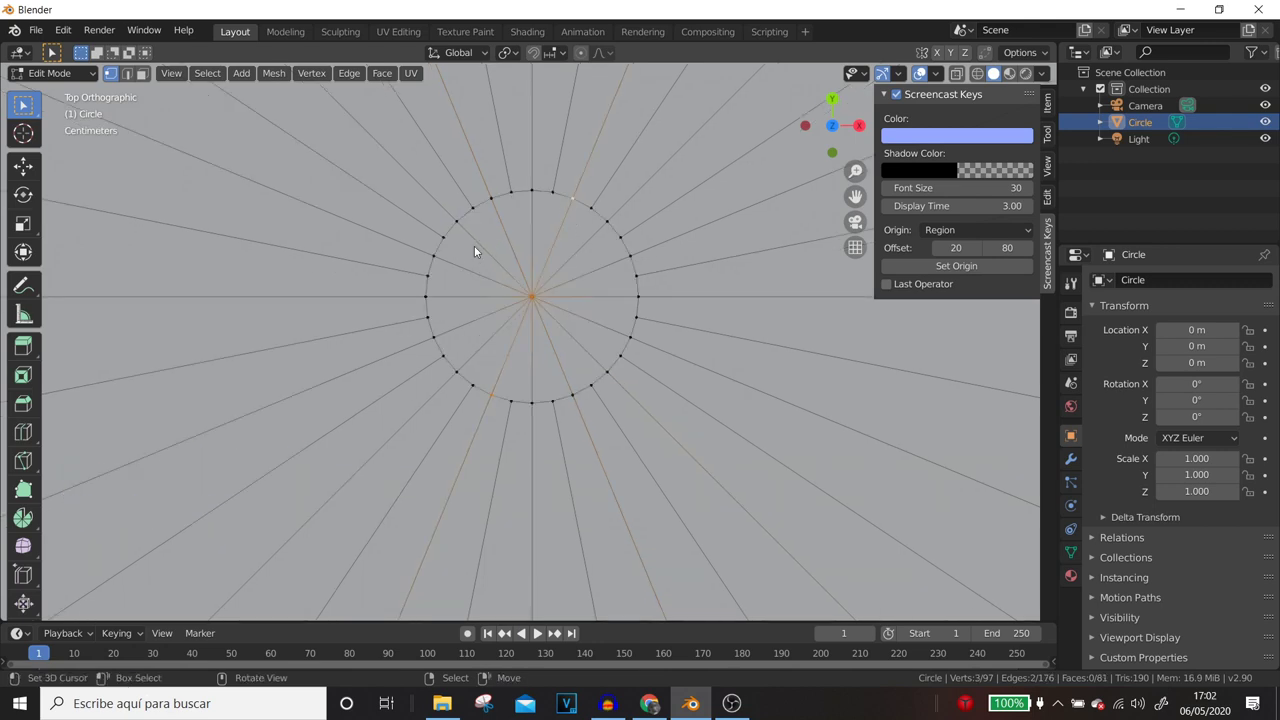
pyautogui.rightClick(473, 257)
pyautogui.press('ctrl+z')
pyautogui.click(501, 270)
pyautogui.rightClick(488, 280)
pyautogui.rightClick(448, 251)
pyautogui.rightClick(459, 232)
pyautogui.scroll(-3)
pyautogui.middleClick(591, 340)
pyautogui.middleClick(576, 269)
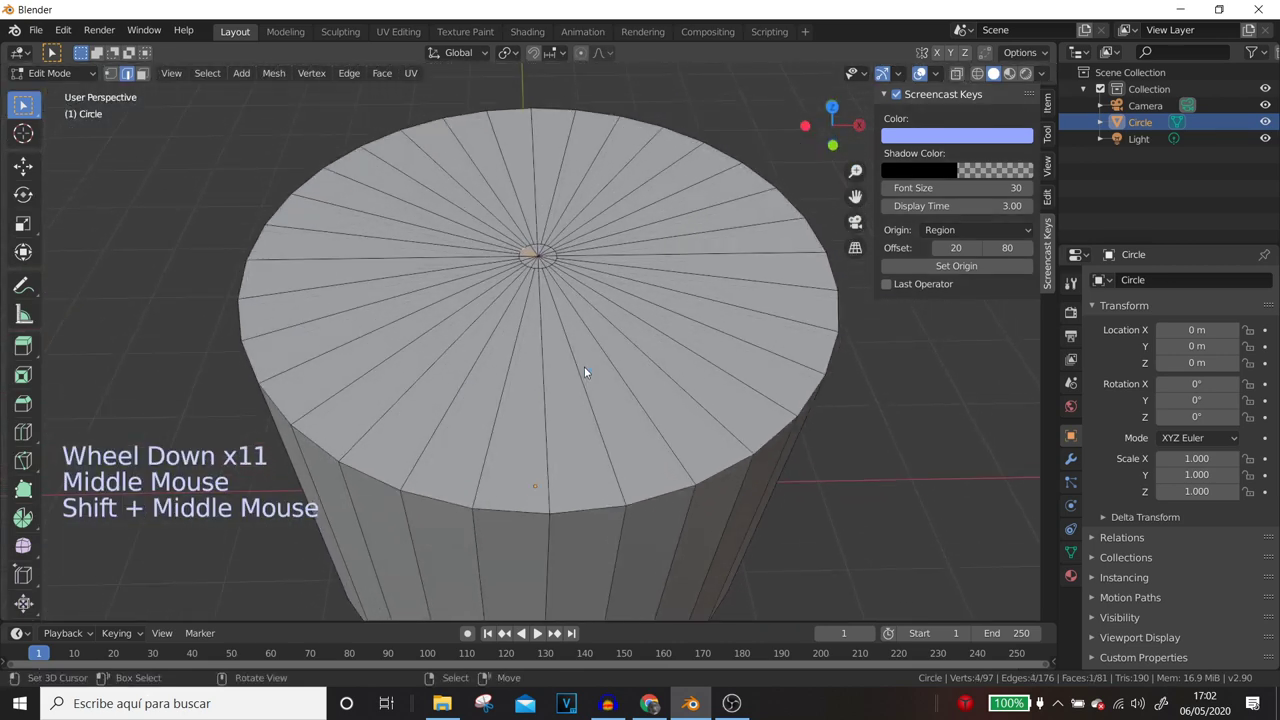
pyautogui.middleClick(573, 369)
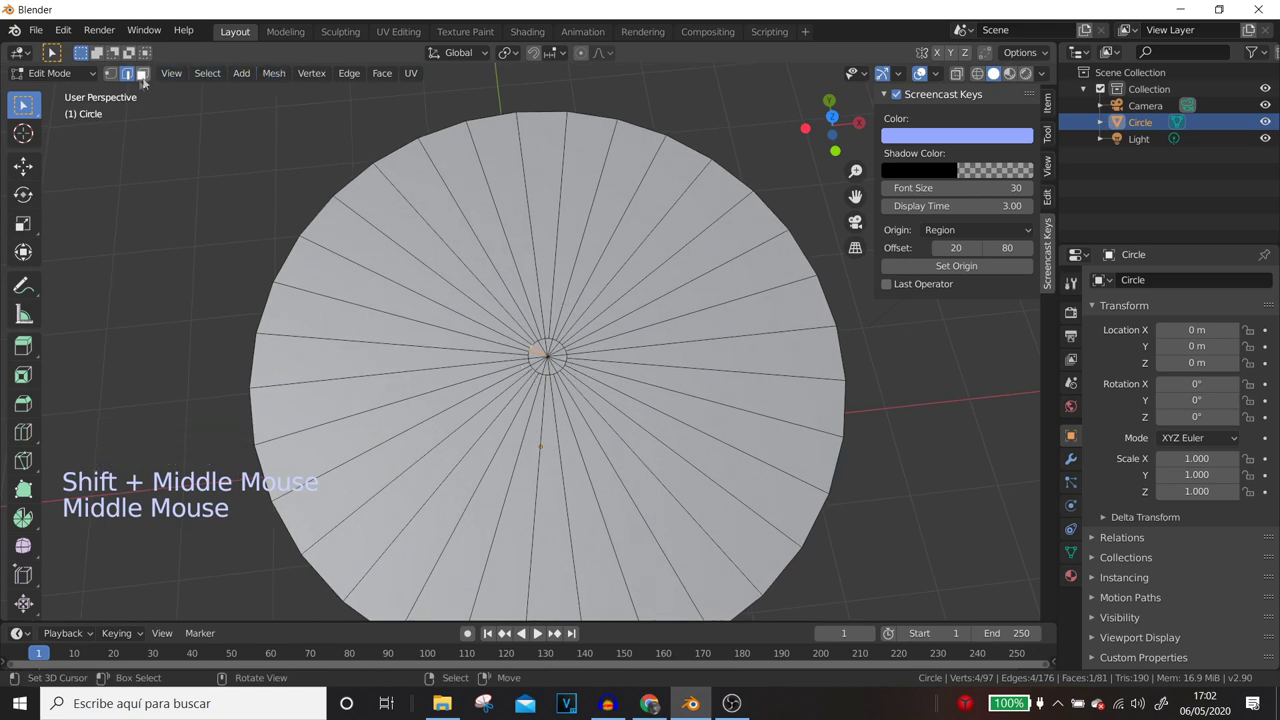
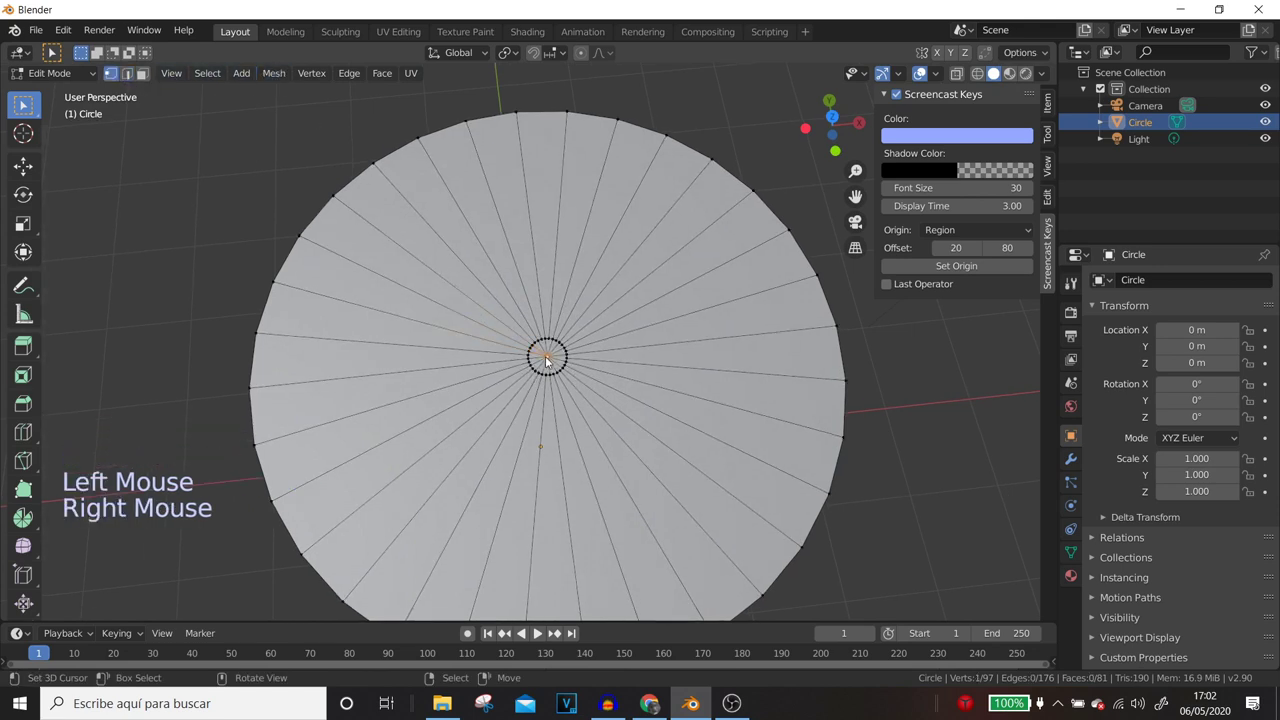
# - Grow the selection and move those top faces slightly upward along Z
pyautogui.scroll(3)
pyautogui.middleClick(598, 429)
pyautogui.scroll(-3)
pyautogui.middleClick(573, 310)
pyautogui.press('ctrl+KP_Add')
pyautogui.scroll(3)
pyautogui.press('g')
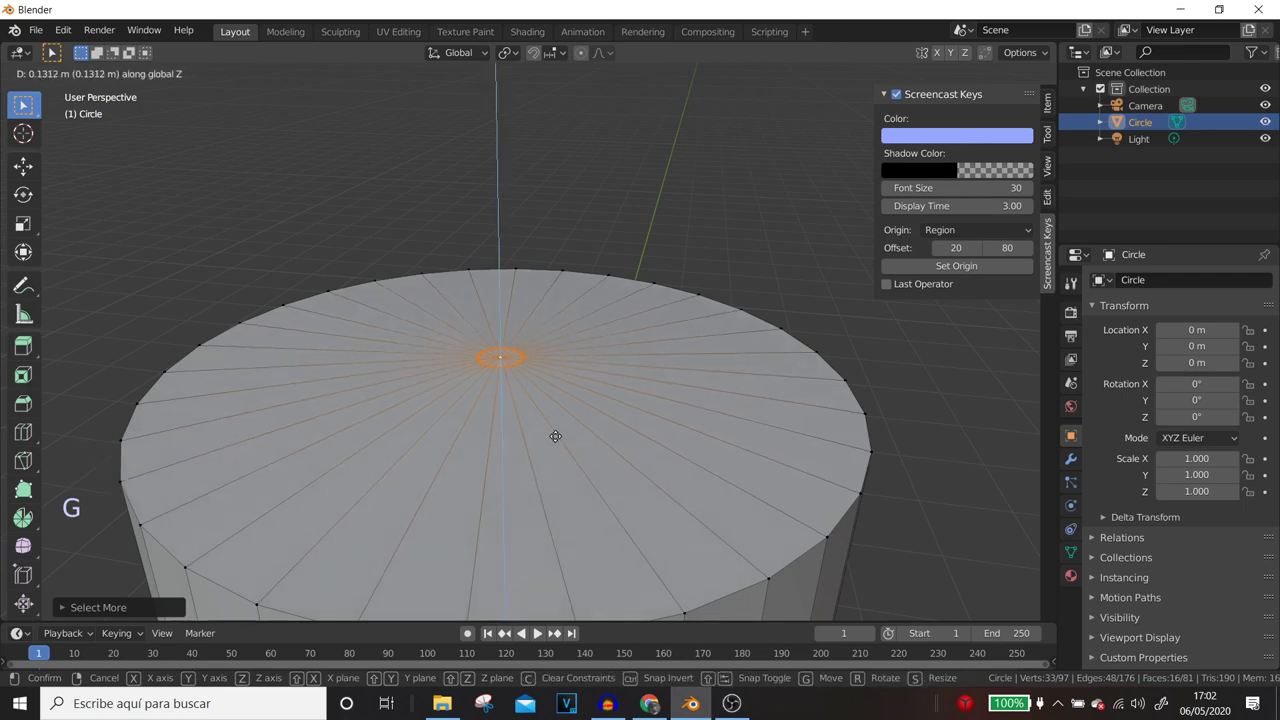
pyautogui.scroll(-3)
pyautogui.middleClick(552, 393)
pyautogui.scroll(-3)
pyautogui.middleClick(539, 408)
pyautogui.scroll(3)
pyautogui.press('ctrl+z')
# - Return to Object Mode and view the raised top from a low angle
pyautogui.press('ctrl+`')
pyautogui.middleClick(528, 455)
pyautogui.scroll(-3)
pyautogui.middleClick(528, 455)
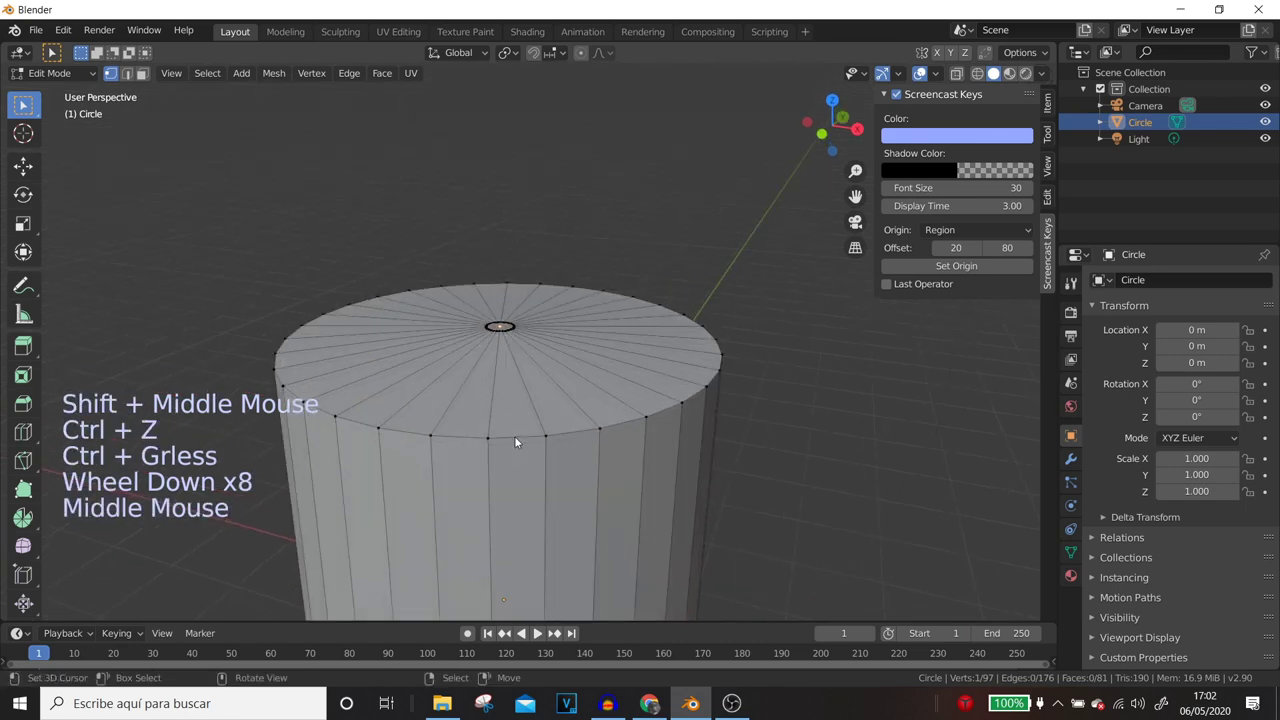
pyautogui.press('Tab')
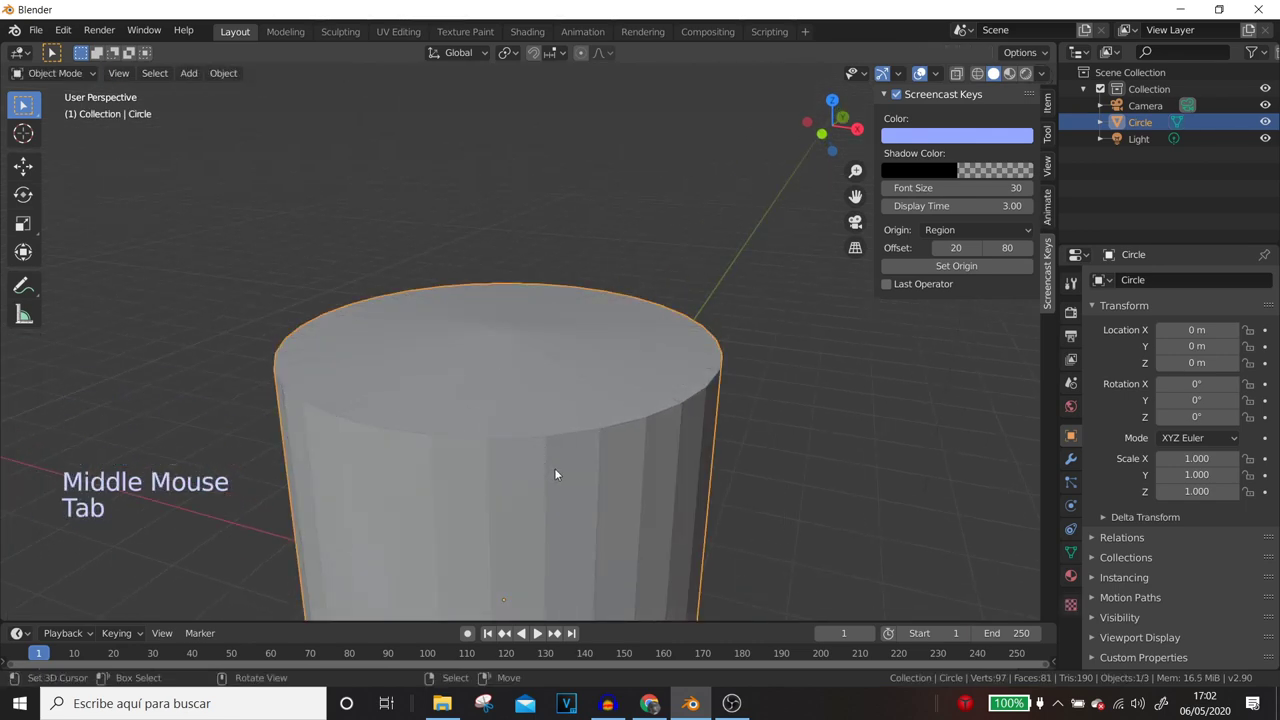
# - Add a Catmull-Clark Subdivision Surface modifier to the cylinder
pyautogui.press('w')
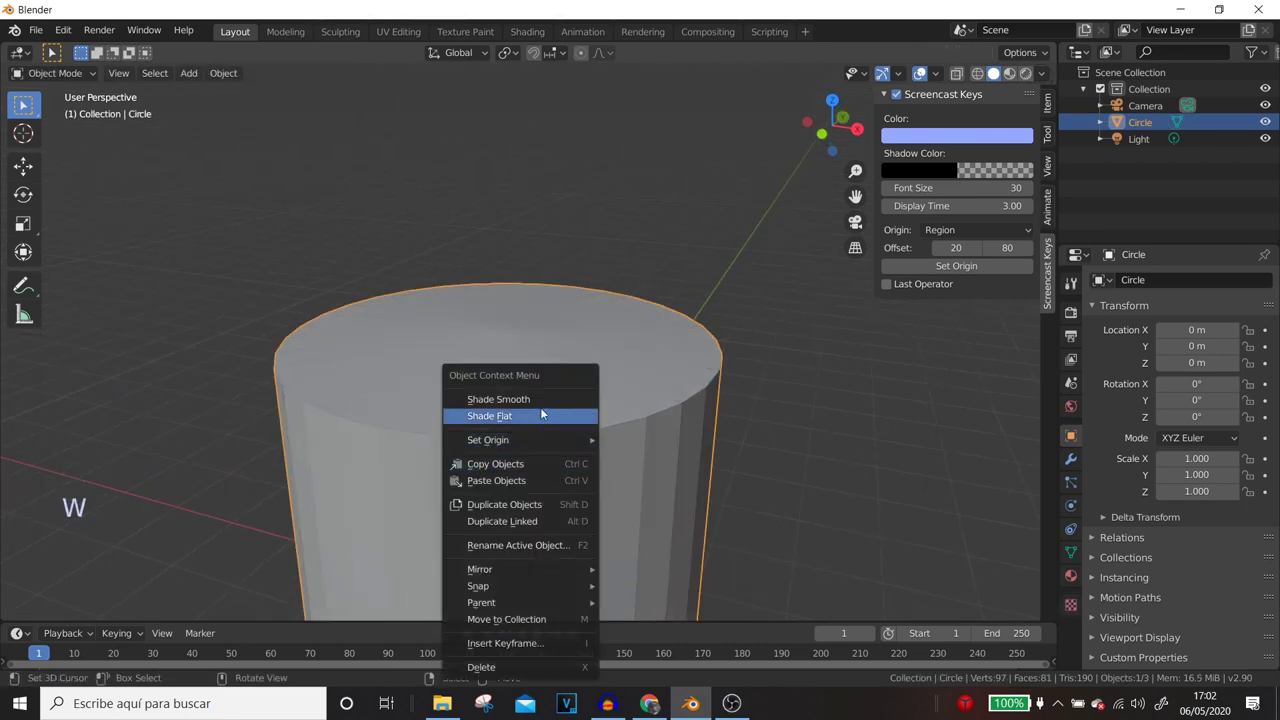
pyautogui.scroll(-3)
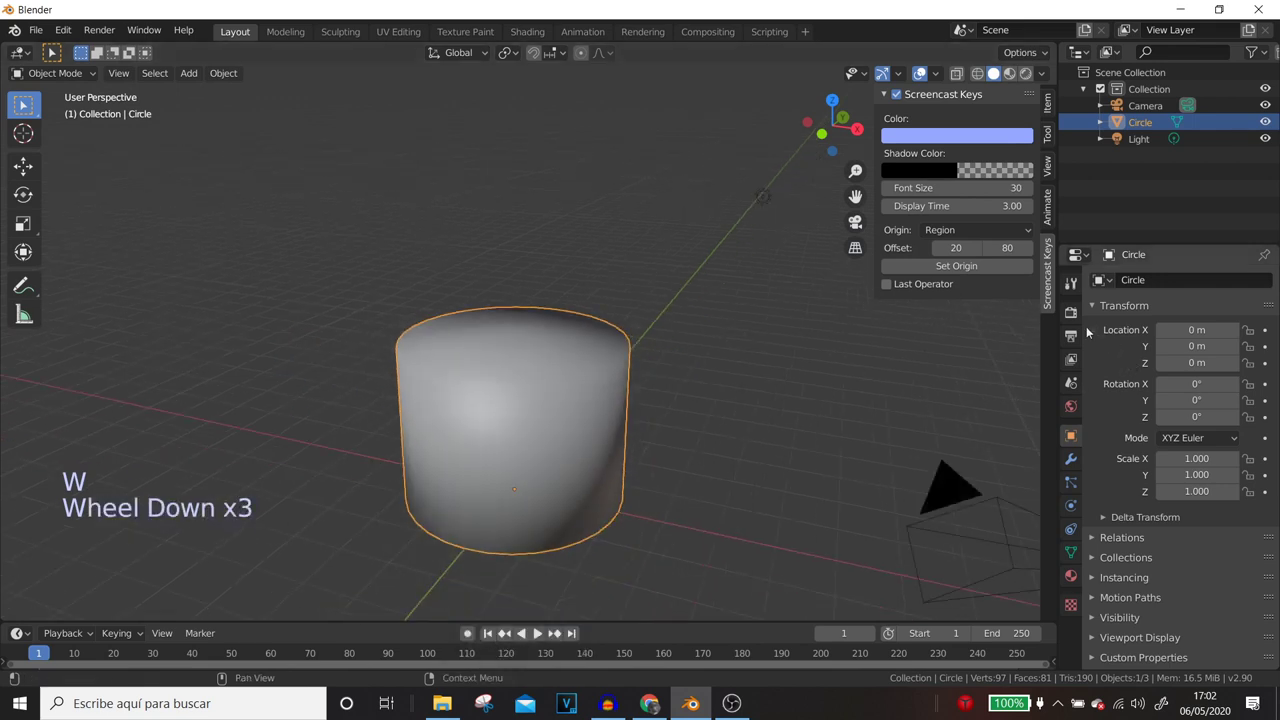
pyautogui.click(1075, 466)
pyautogui.click(1154, 283)
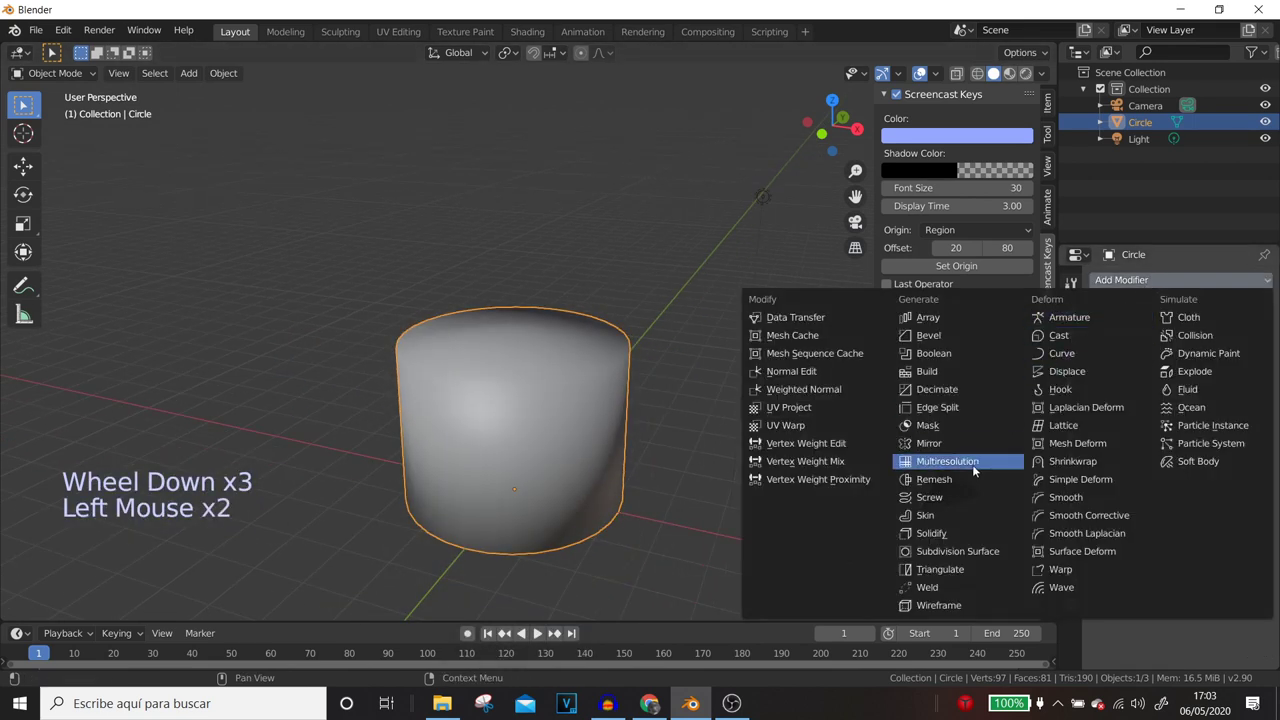
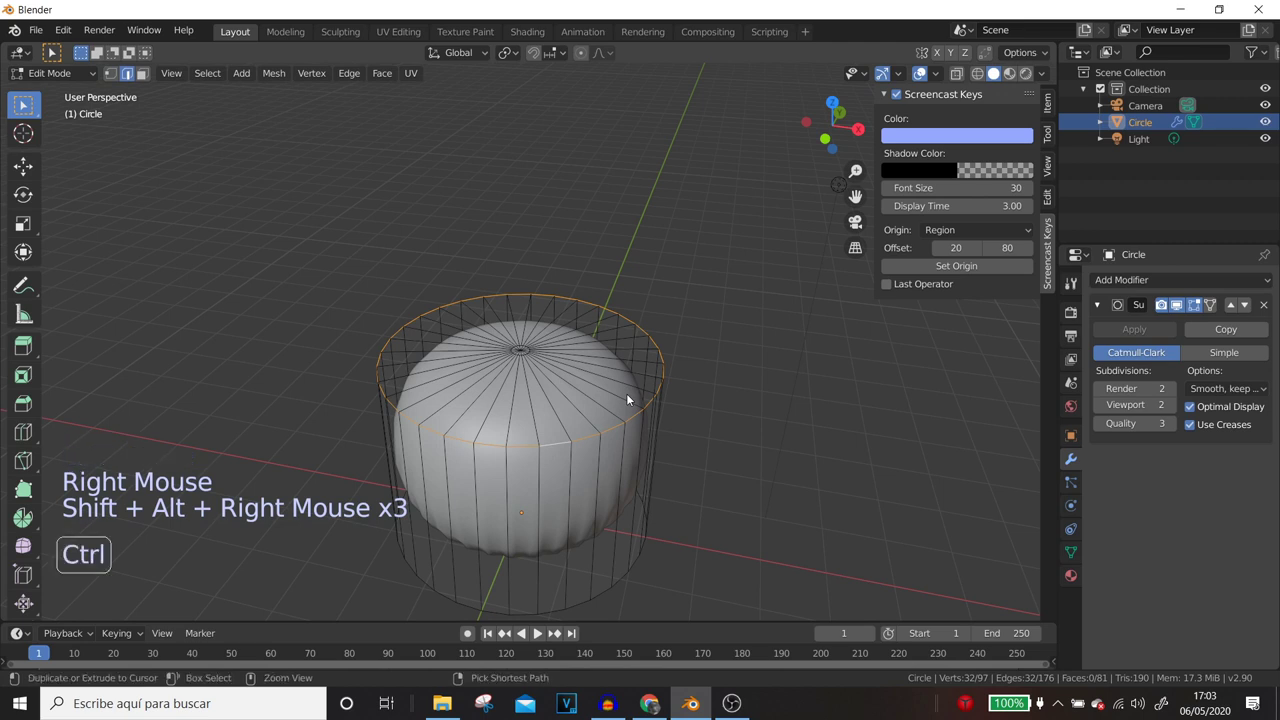
# - Bevel the rim edges into supporting edge loops so the subdivided rims stay crisp
pyautogui.press('ctrl+b')
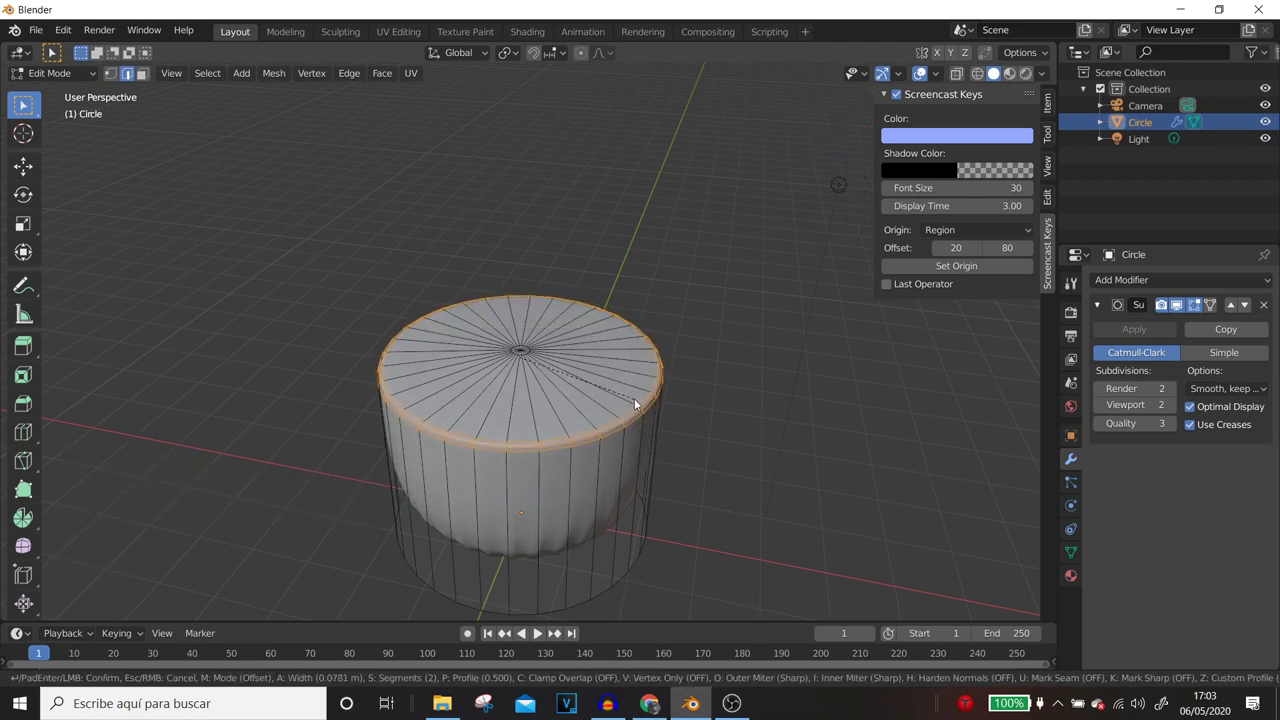
pyautogui.middleClick(605, 391)
pyautogui.middleClick(589, 423)
pyautogui.scroll(3)
pyautogui.middleClick(574, 417)
pyautogui.scroll(-3)
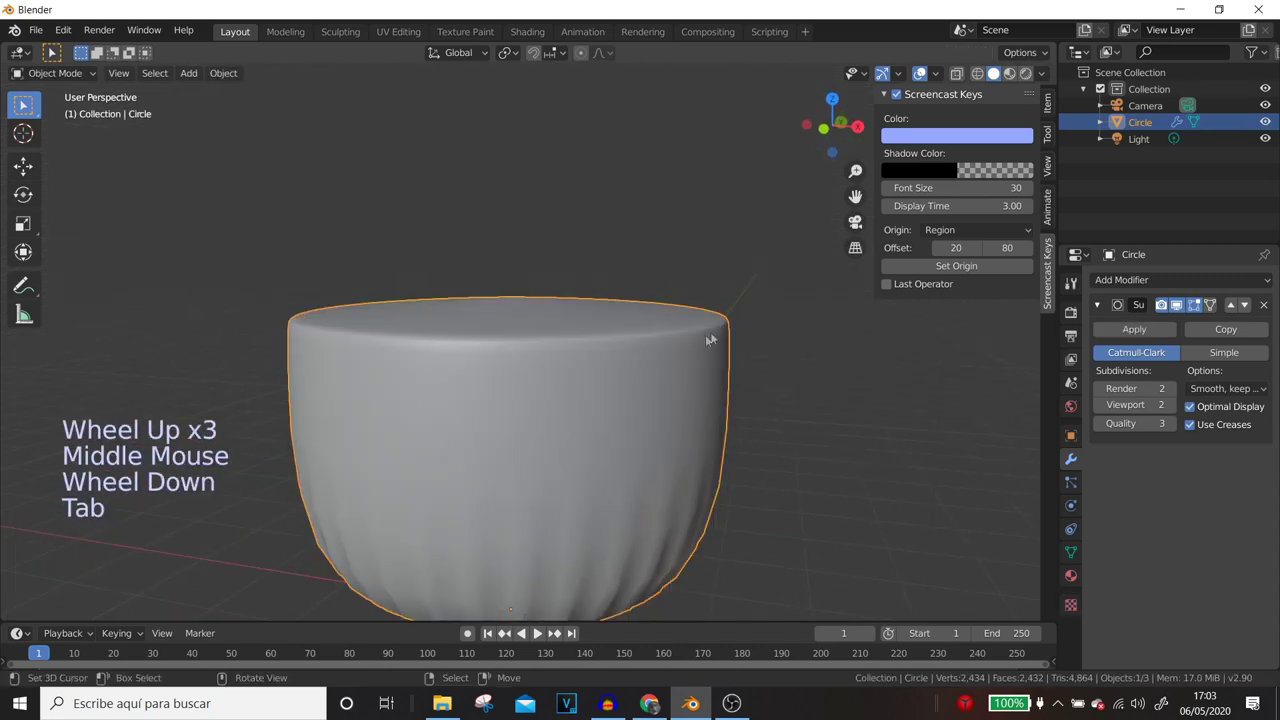
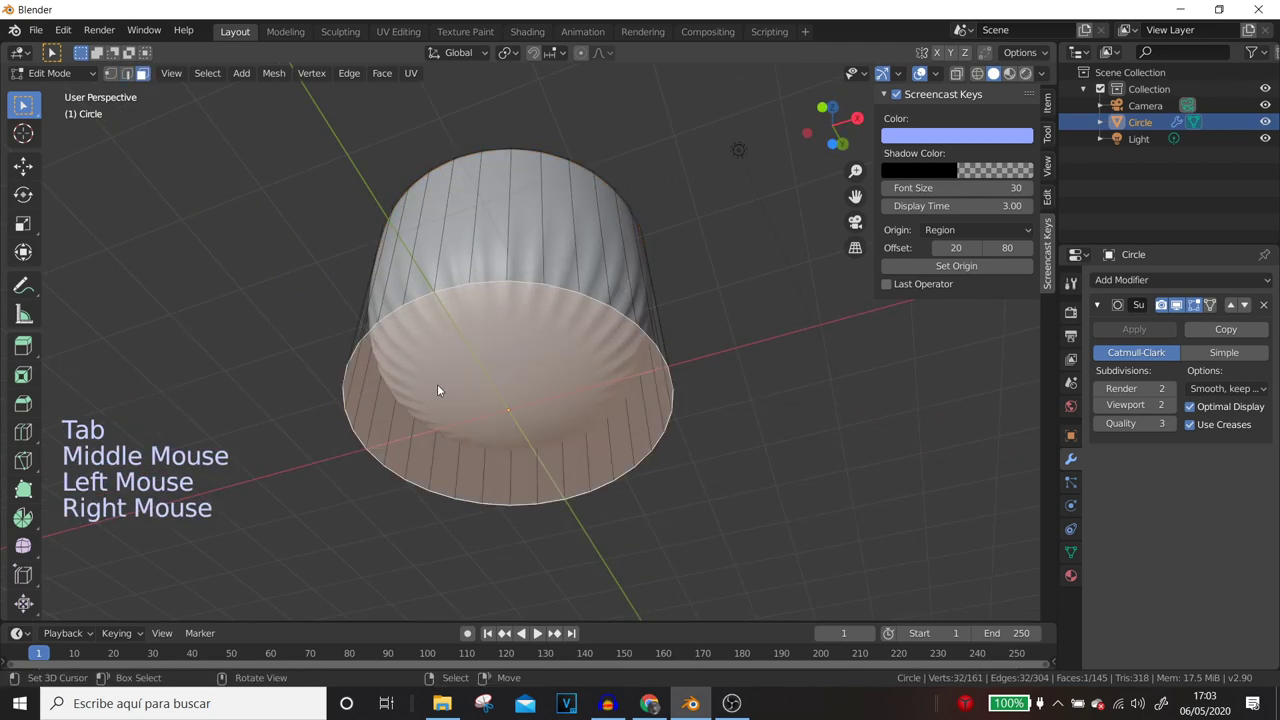
pyautogui.press('x')
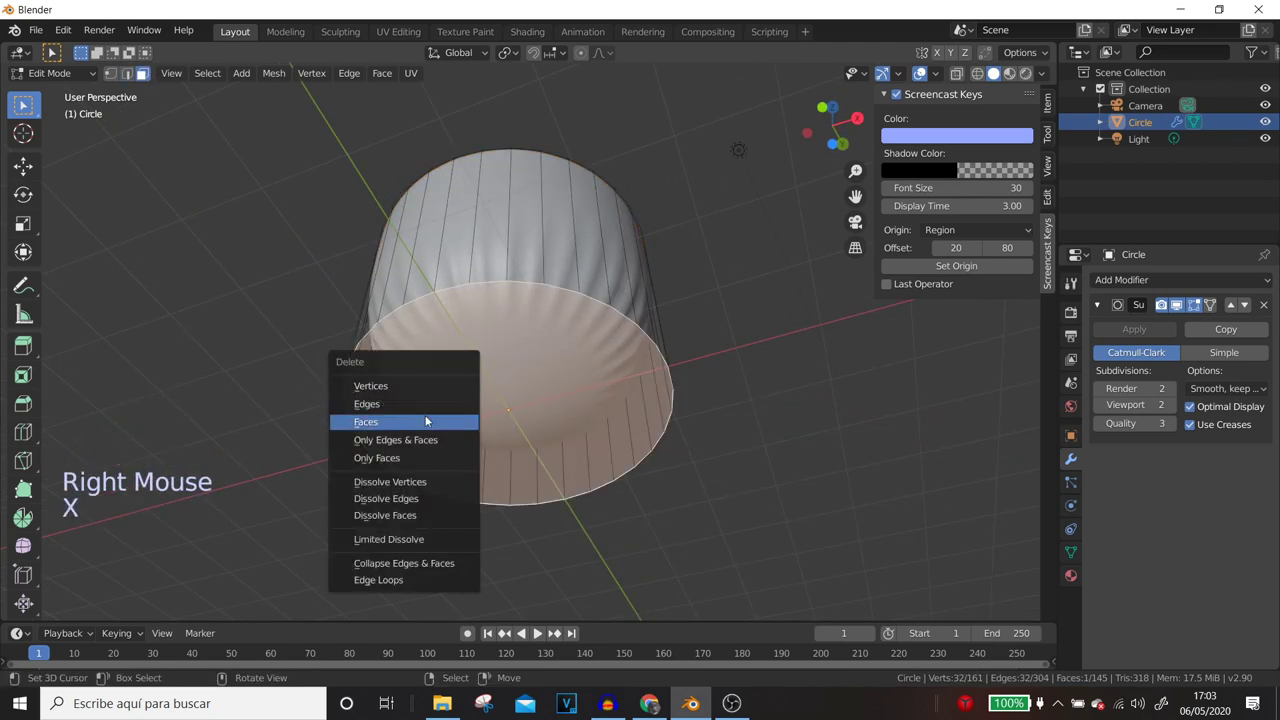
pyautogui.scroll(-3)
pyautogui.middleClick(555, 349)
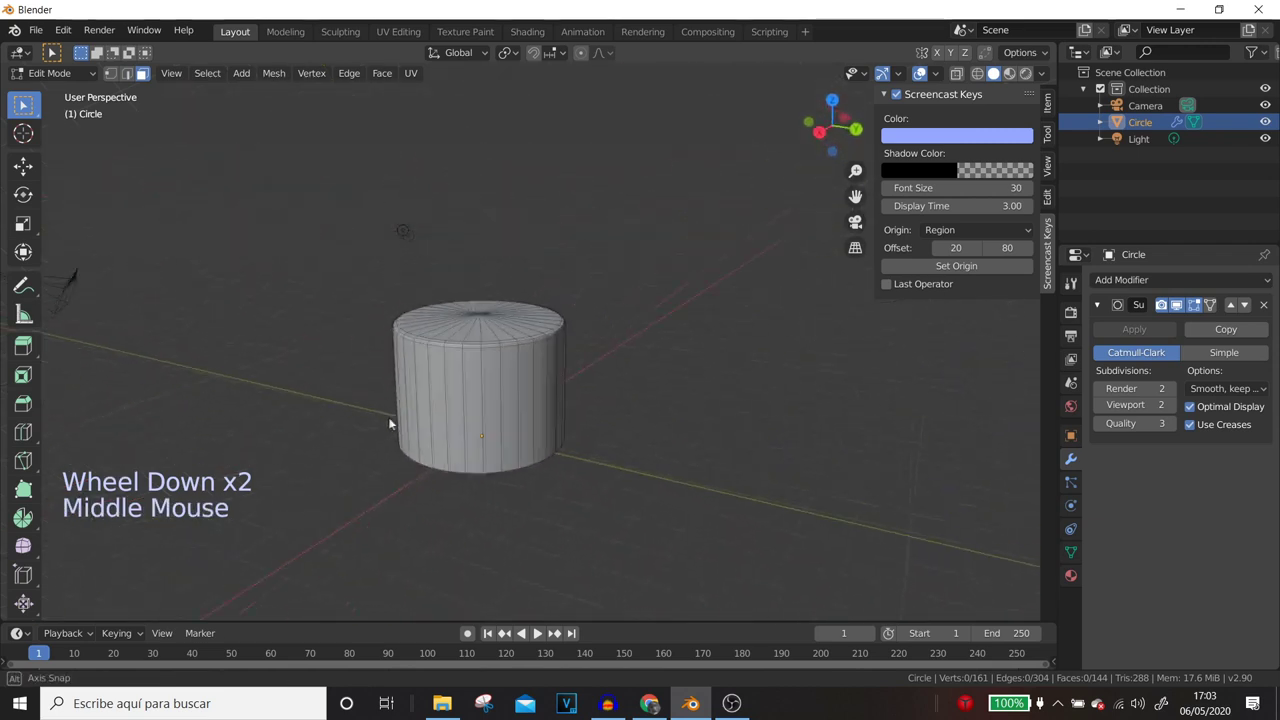
# - Set viewport shading lighting to MatCap, inspect the smoothed shape, and re-enter Edit Mode at the underside
pyautogui.press('Tab')
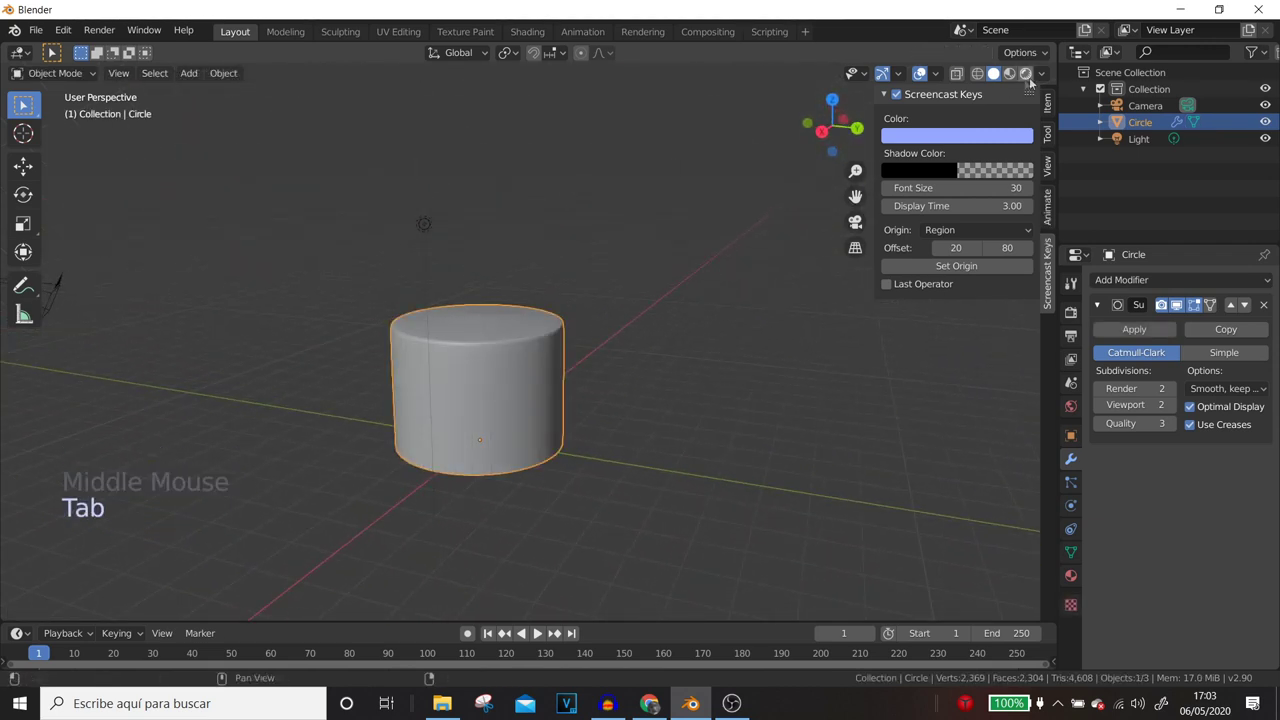
pyautogui.click(1047, 78)
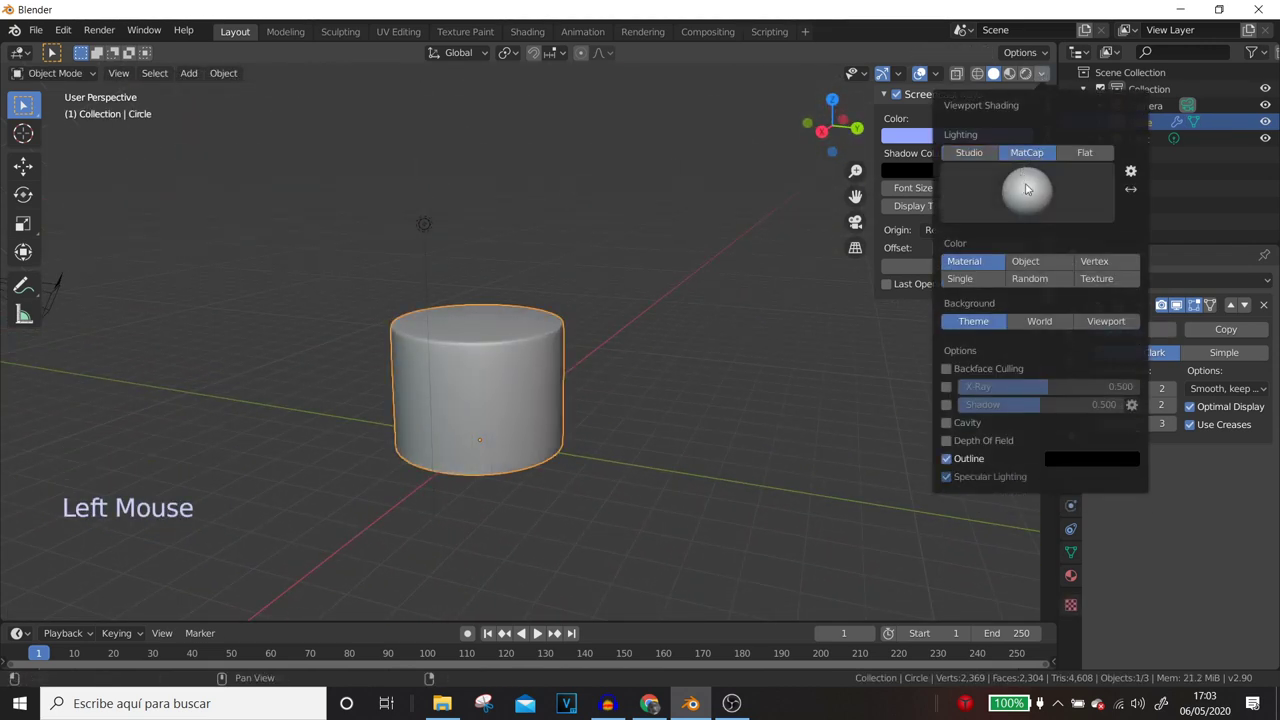
pyautogui.scroll(3)
pyautogui.middleClick(639, 441)
pyautogui.press('Tab')
pyautogui.middleClick(598, 341)
pyautogui.scroll(-3)
pyautogui.middleClick(612, 366)
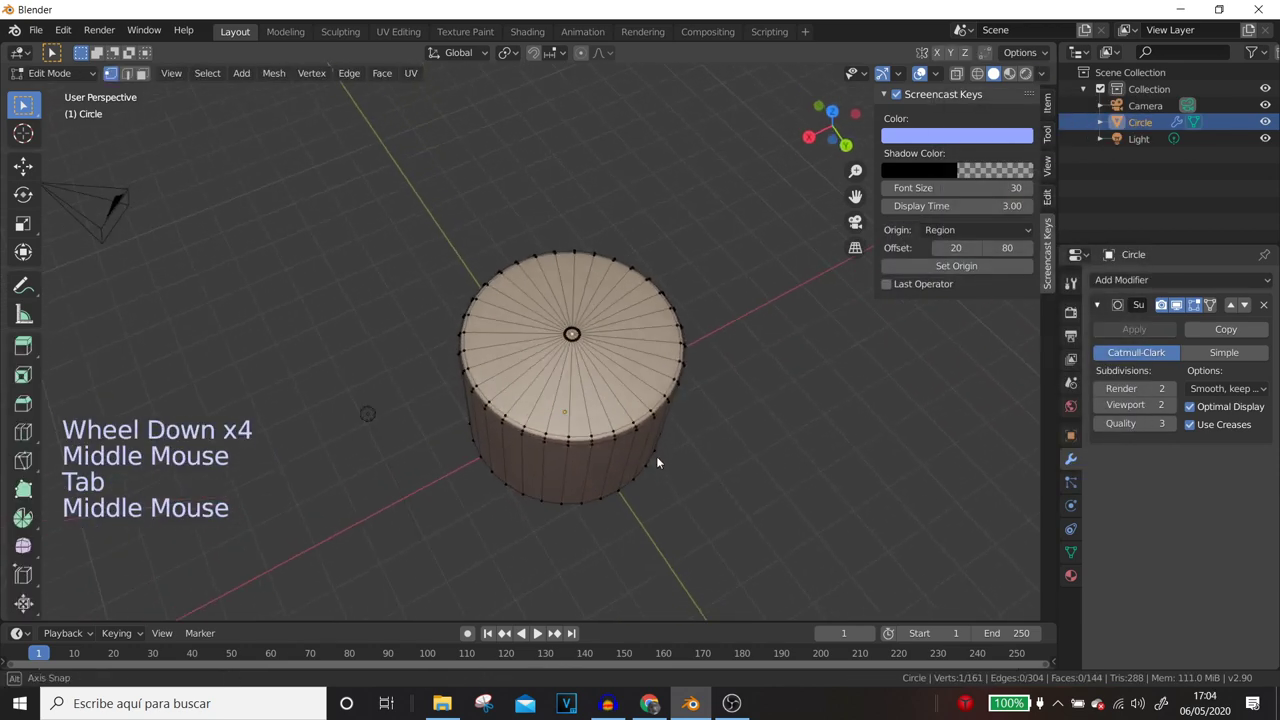
# - From top view with see-through faces, box-select the left half of the disc and delete its vertices
pyautogui.press('KP_7')
pyautogui.scroll(3)
pyautogui.middleClick(629, 427)
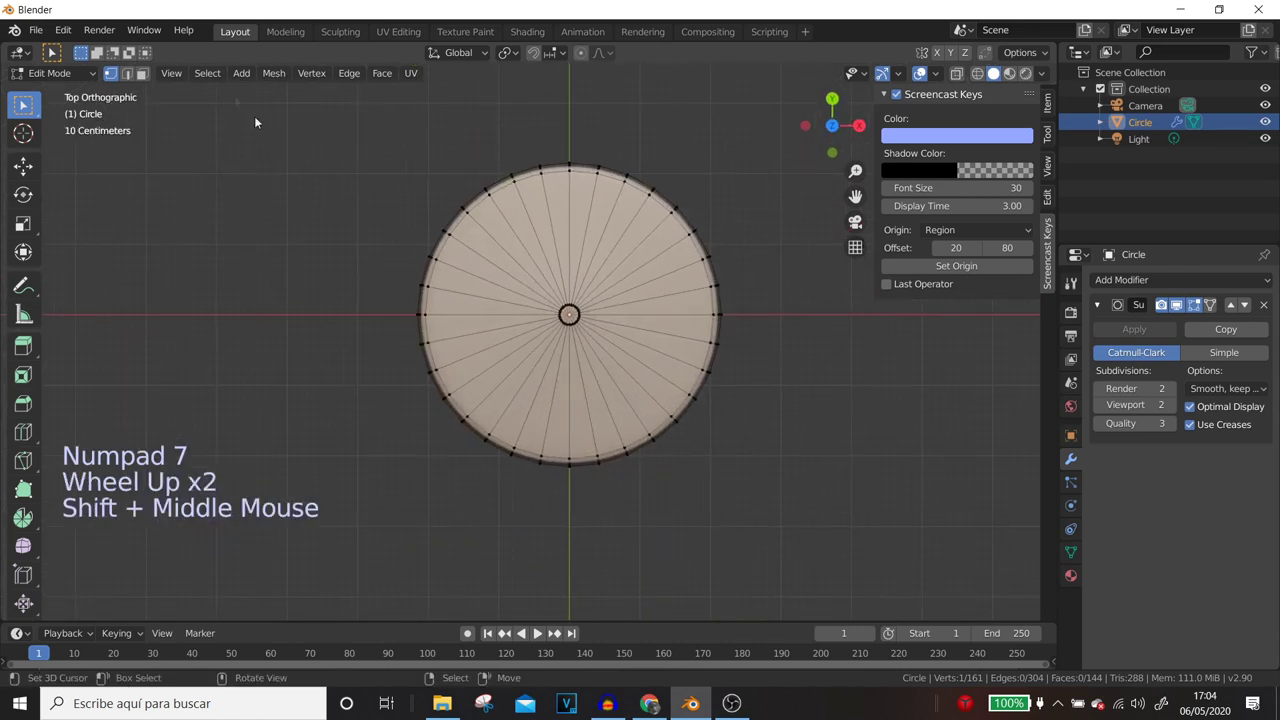
pyautogui.click(145, 78)
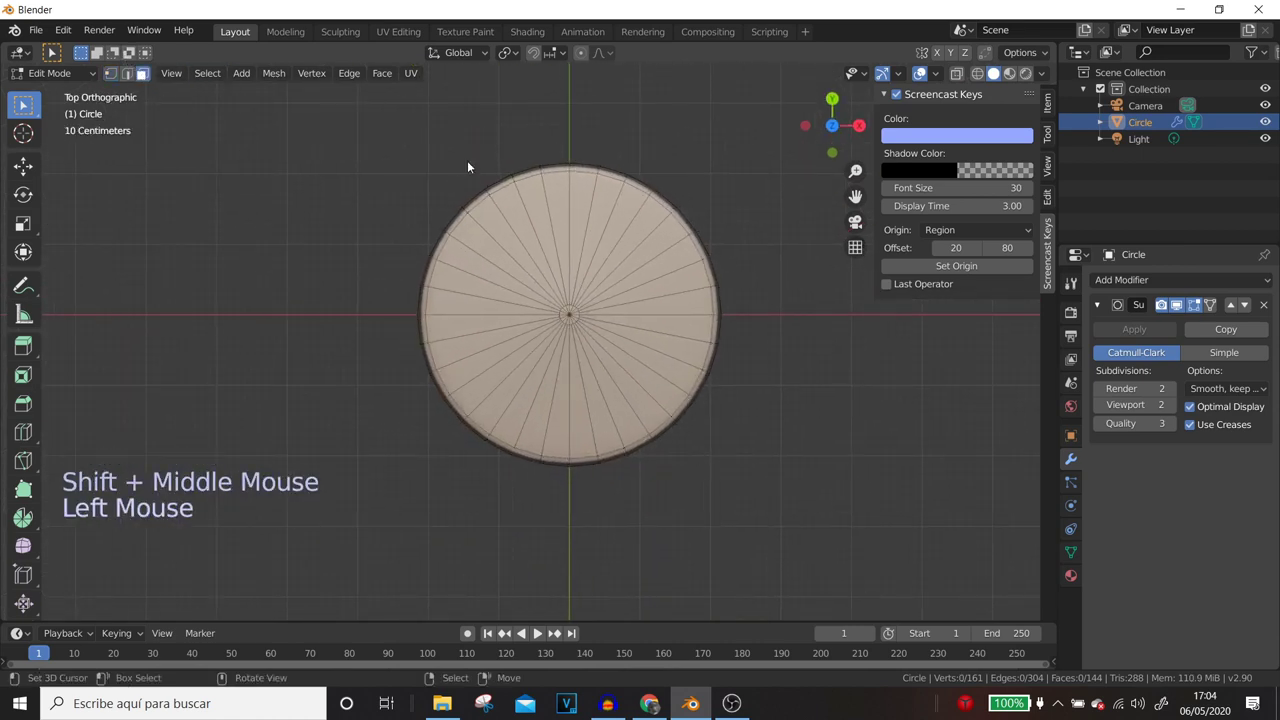
pyautogui.click(984, 80)
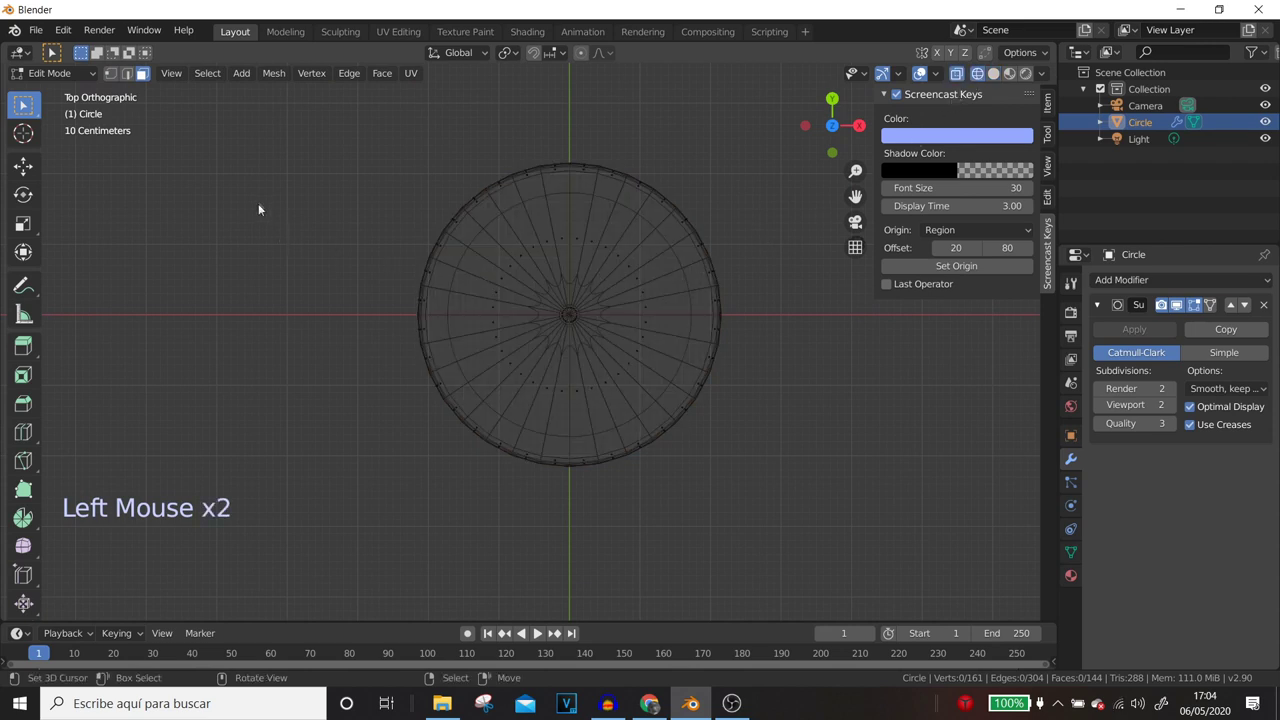
pyautogui.press('b')
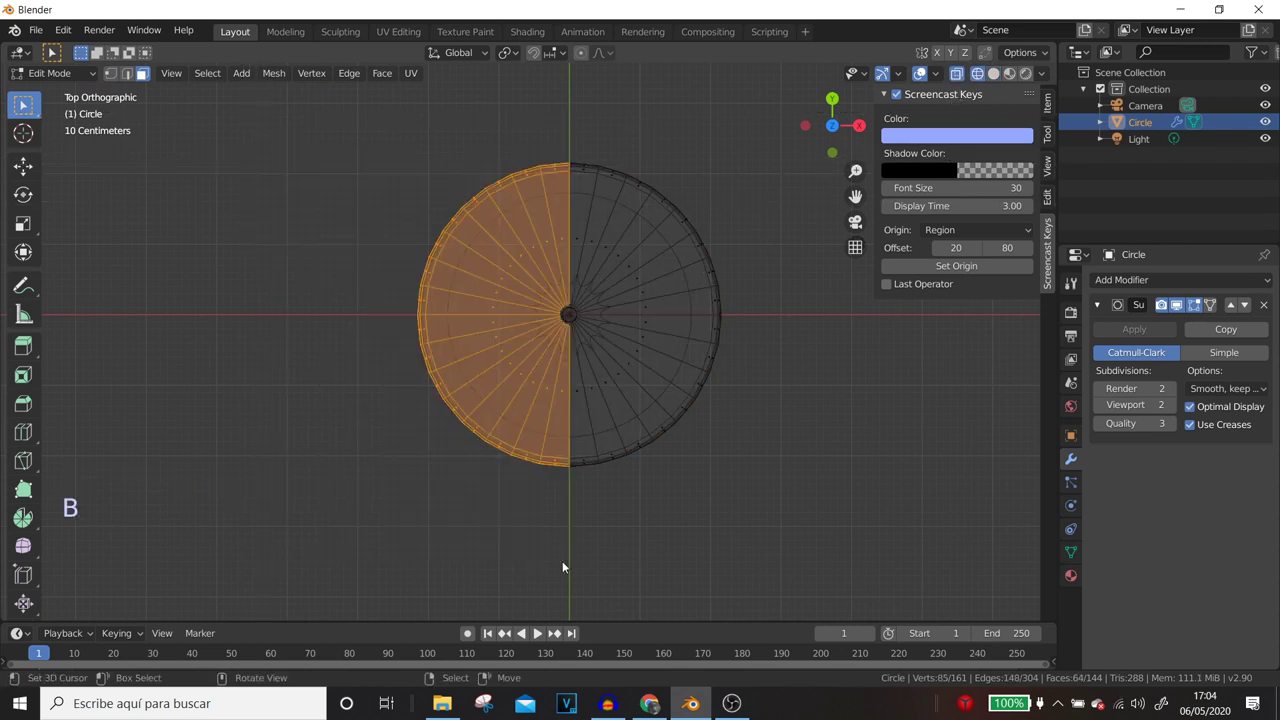
pyautogui.press('x')
pyautogui.press('x')
# - Select the ring of tiny faces crowded at the disc centre and delete them
pyautogui.scroll(3)
pyautogui.scroll(3)
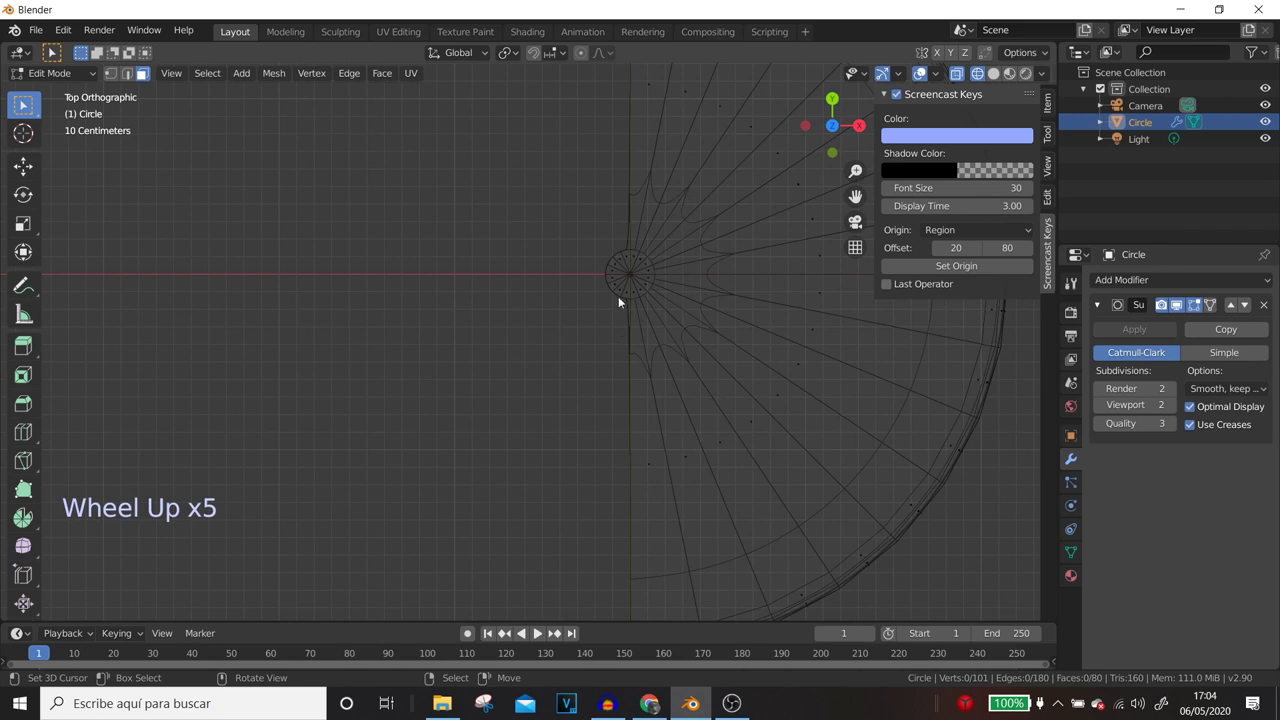
pyautogui.scroll(3)
pyautogui.middleClick(634, 281)
pyautogui.scroll(3)
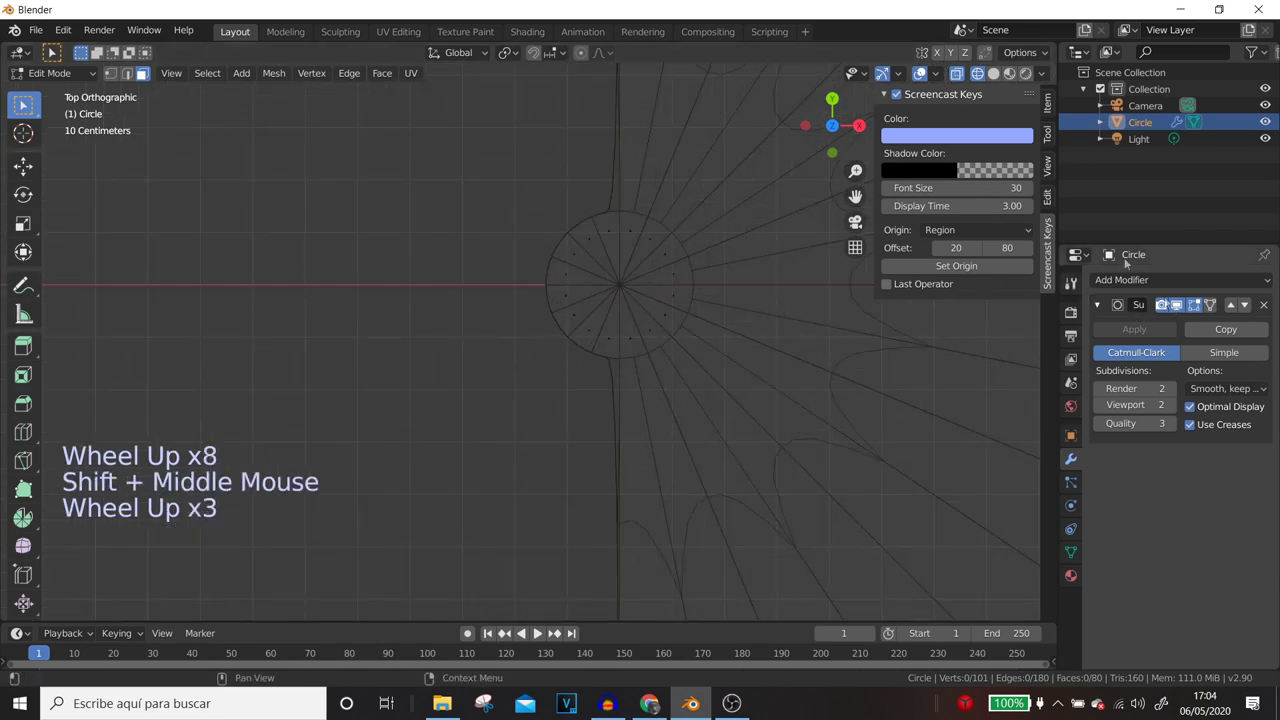
pyautogui.click(862, 199)
pyautogui.rightClick(609, 343)
pyautogui.rightClick(609, 212)
pyautogui.rightClick(605, 235)
pyautogui.rightClick(626, 246)
pyautogui.rightClick(599, 256)
pyautogui.rightClick(571, 307)
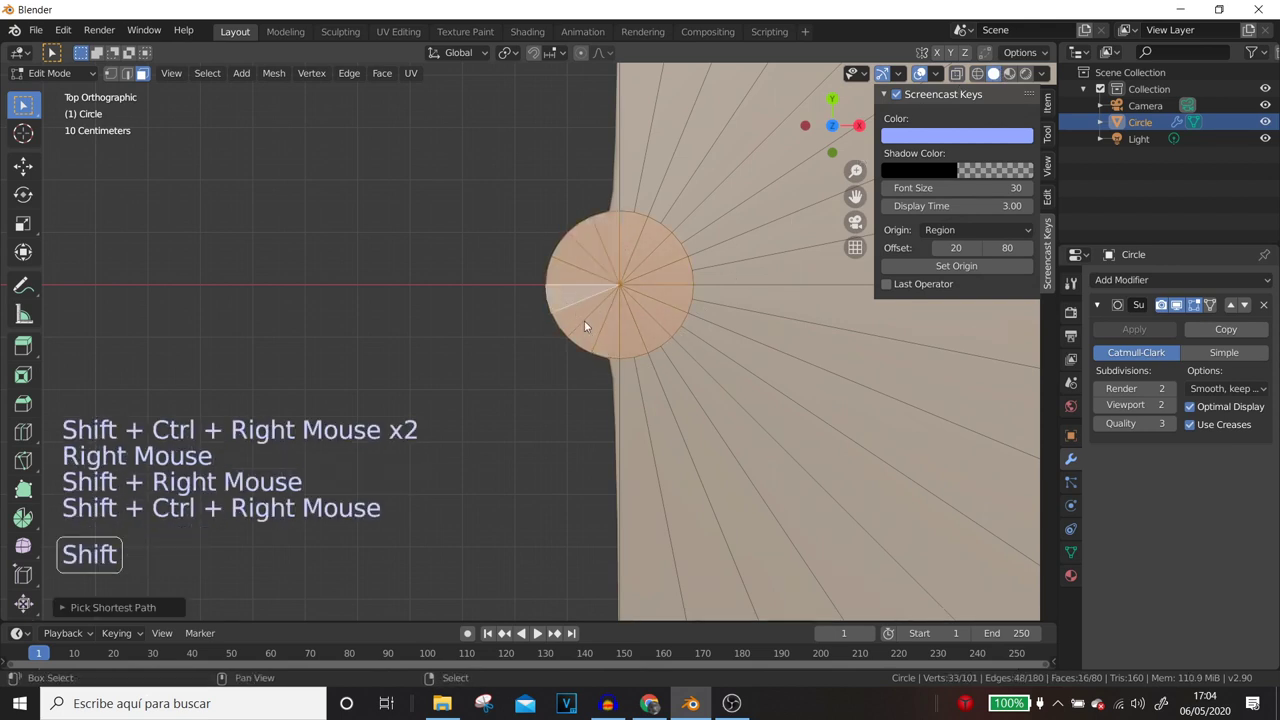
pyautogui.rightClick(601, 349)
pyautogui.rightClick(614, 351)
pyautogui.rightClick(589, 335)
pyautogui.rightClick(577, 321)
pyautogui.rightClick(570, 298)
pyautogui.rightClick(571, 280)
pyautogui.rightClick(589, 256)
pyautogui.rightClick(599, 245)
pyautogui.rightClick(609, 233)
pyautogui.press('x')
pyautogui.scroll(-3)
pyautogui.middleClick(680, 346)
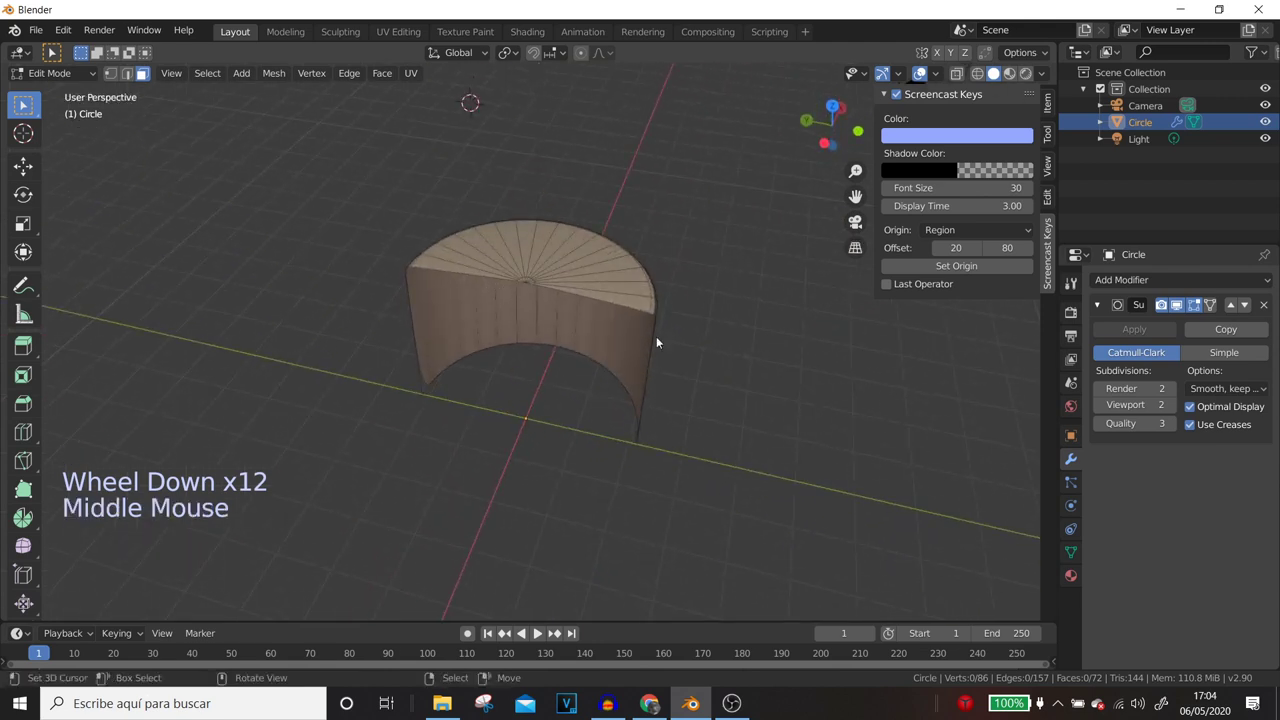
# - Add an X-axis Mirror modifier above the Subdivision Surface with Clipping enabled
pyautogui.click(1160, 288)
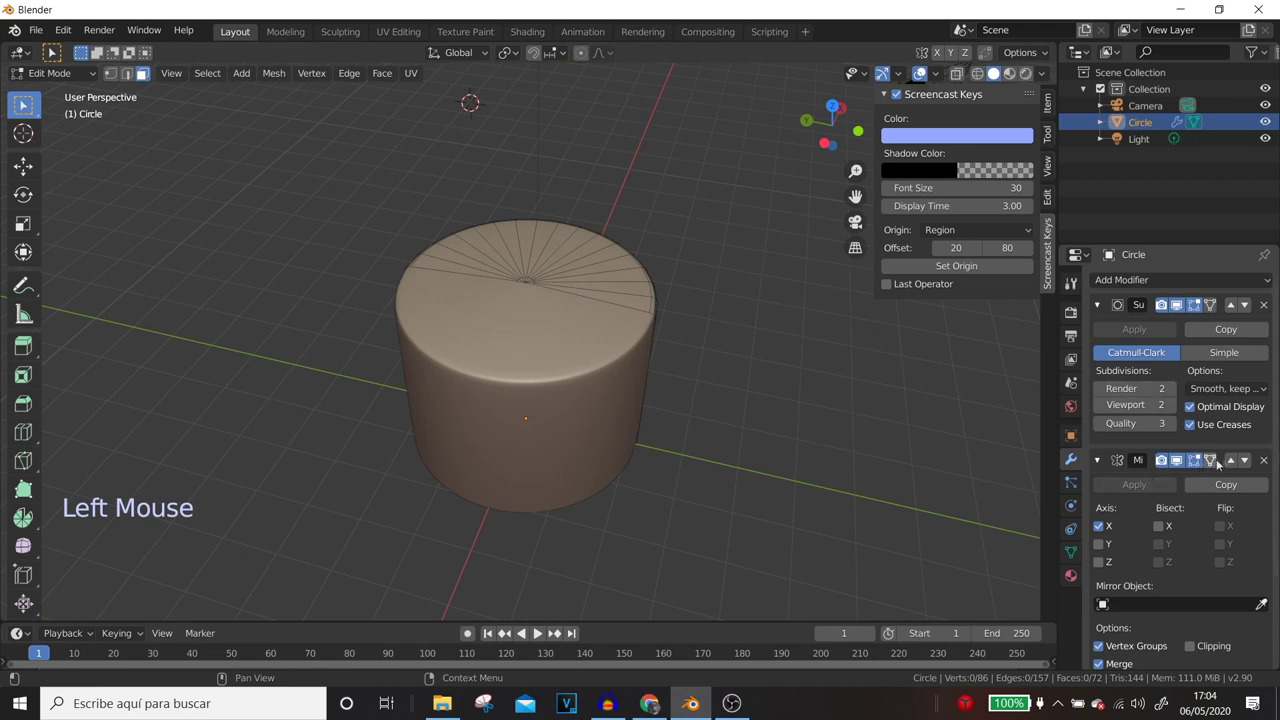
pyautogui.click(1057, 465)
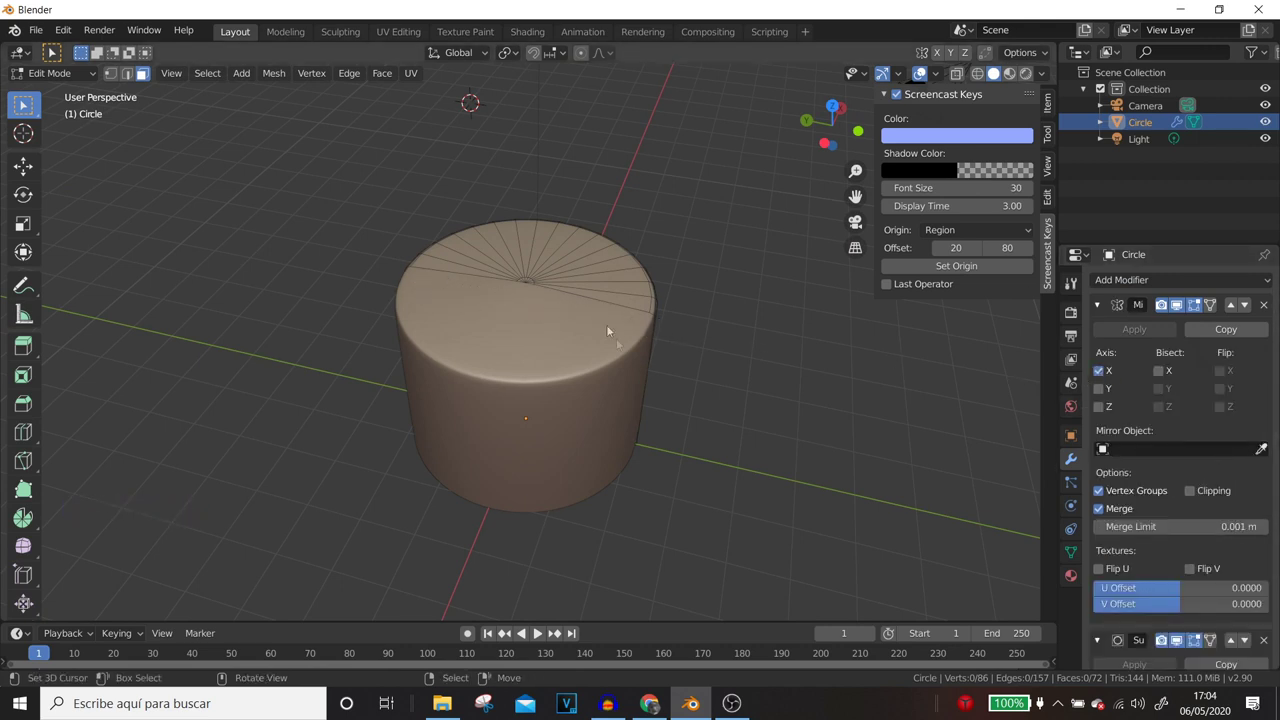
pyautogui.middleClick(681, 352)
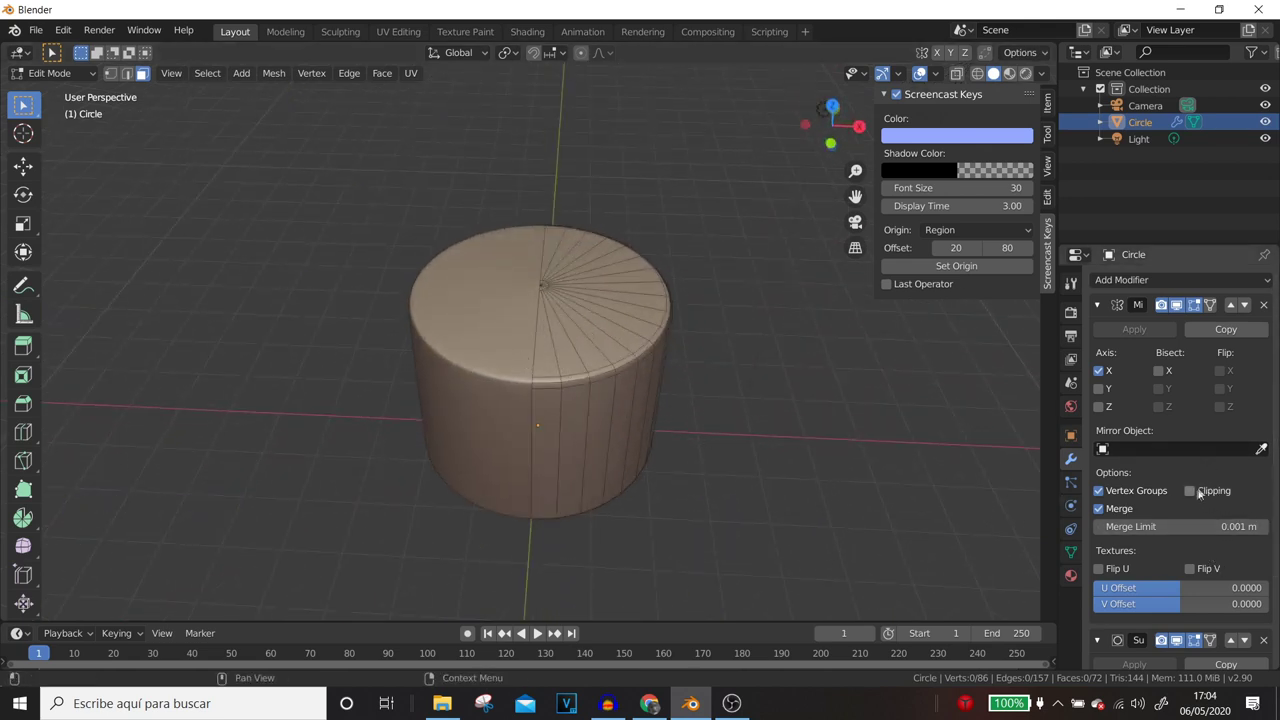
pyautogui.click(1197, 496)
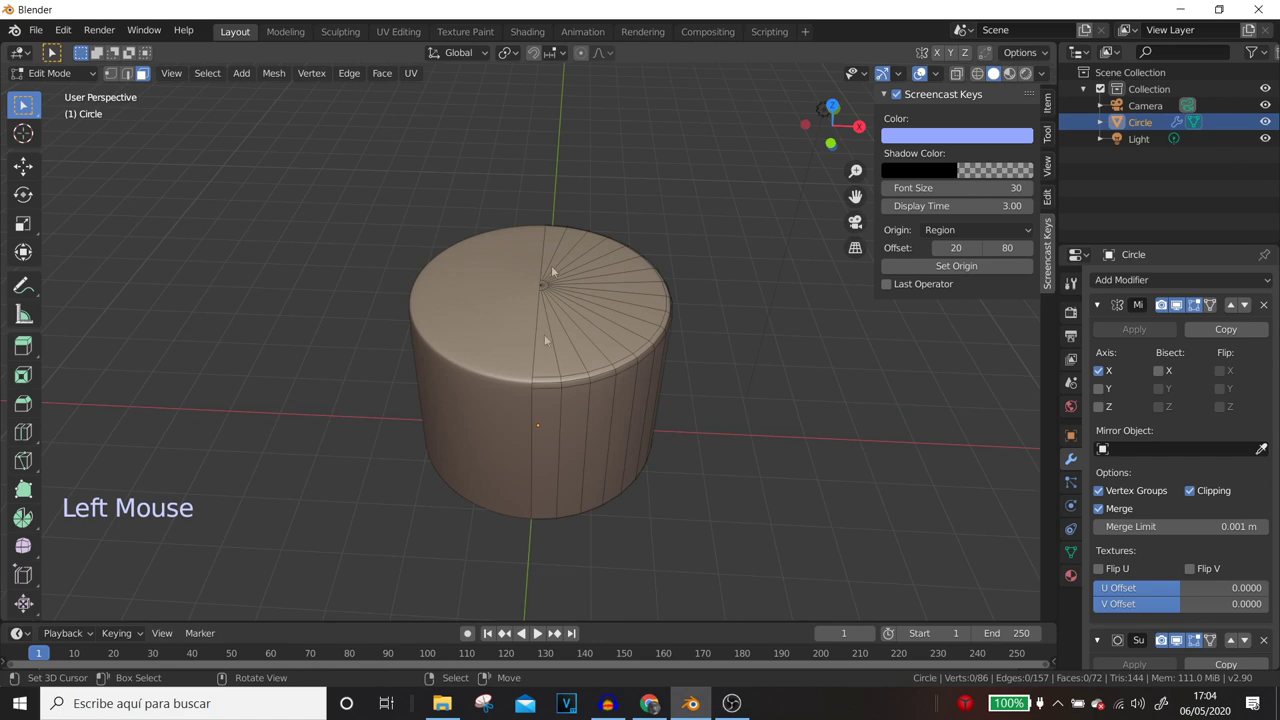
# - Inspect the rebuilt full cylinder from the side and switch to edge select in Edit Mode
pyautogui.middleClick(585, 415)
pyautogui.middleClick(588, 383)
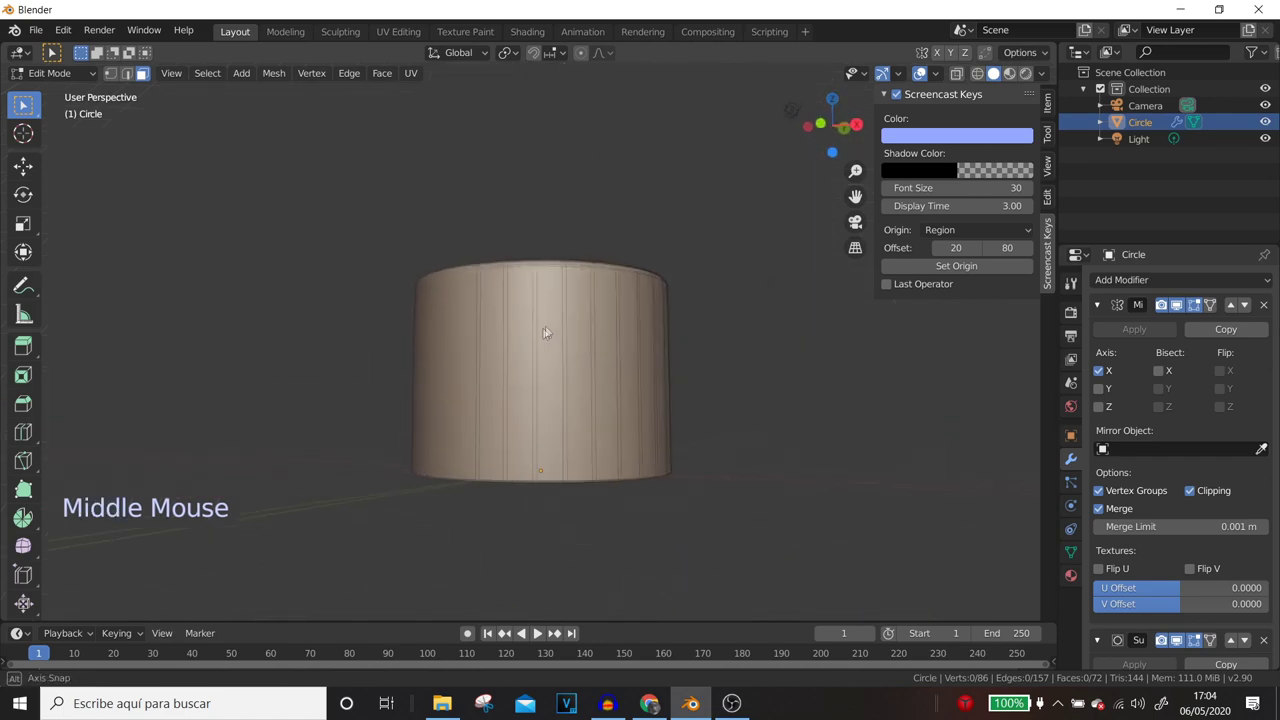
pyautogui.press('Tab')
pyautogui.middleClick(606, 348)
pyautogui.scroll(-3)
pyautogui.press('Tab')
pyautogui.scroll(3)
pyautogui.rightClick(605, 346)
# - Add several horizontal Ctrl+R loop cuts around the piston wall in Edit Mode
pyautogui.press('Tab')
pyautogui.middleClick(605, 346)
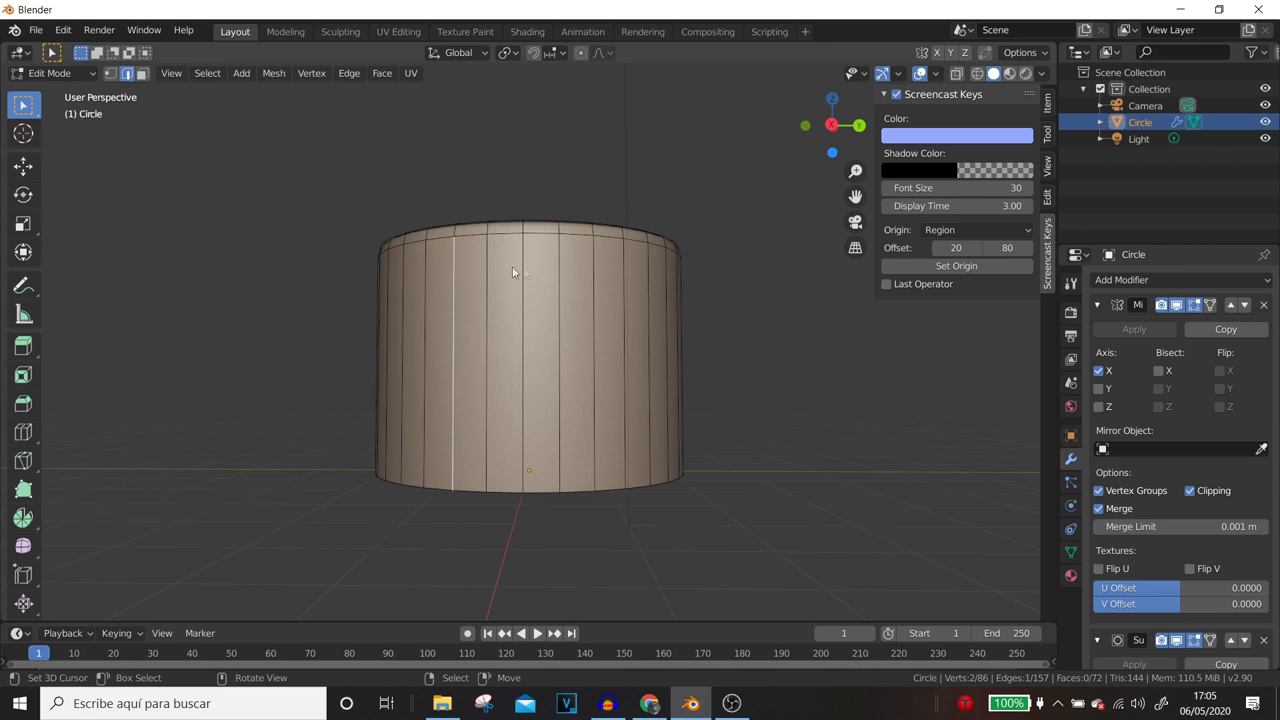
pyautogui.press('ctrl+r')
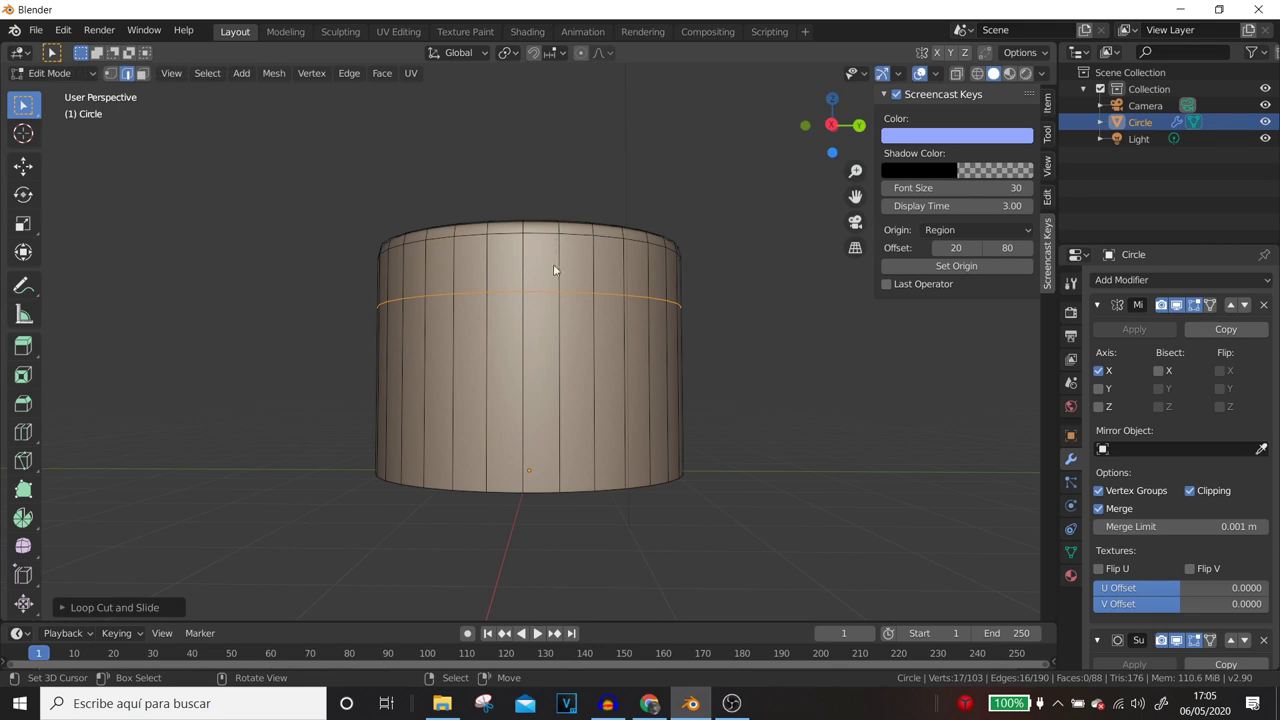
pyautogui.press('ctrl+r')
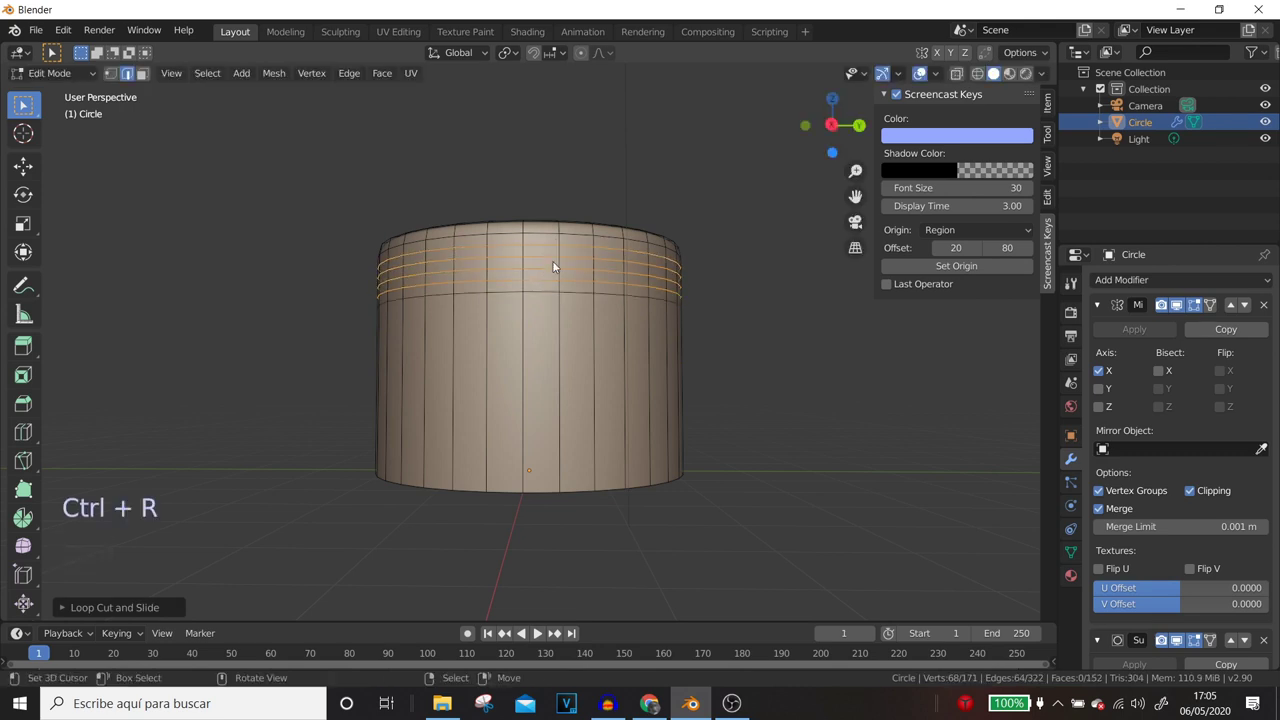
pyautogui.middleClick(577, 391)
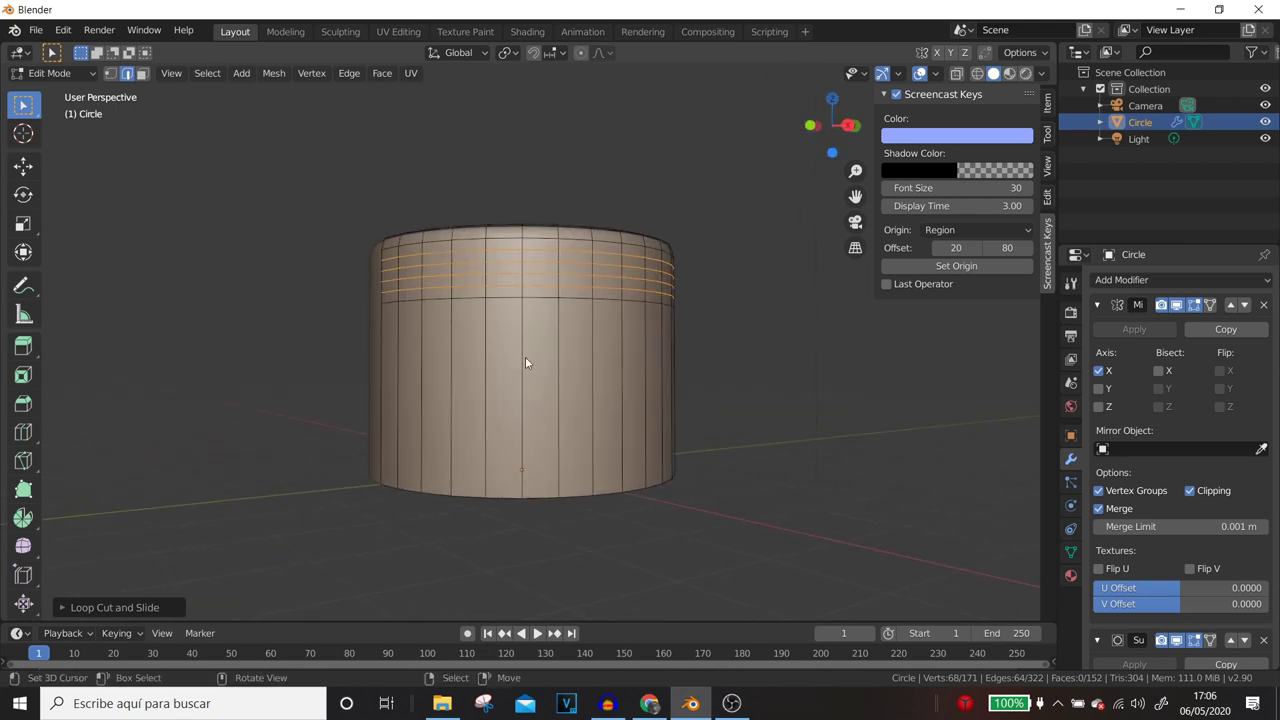
pyautogui.press('ctrl+r')
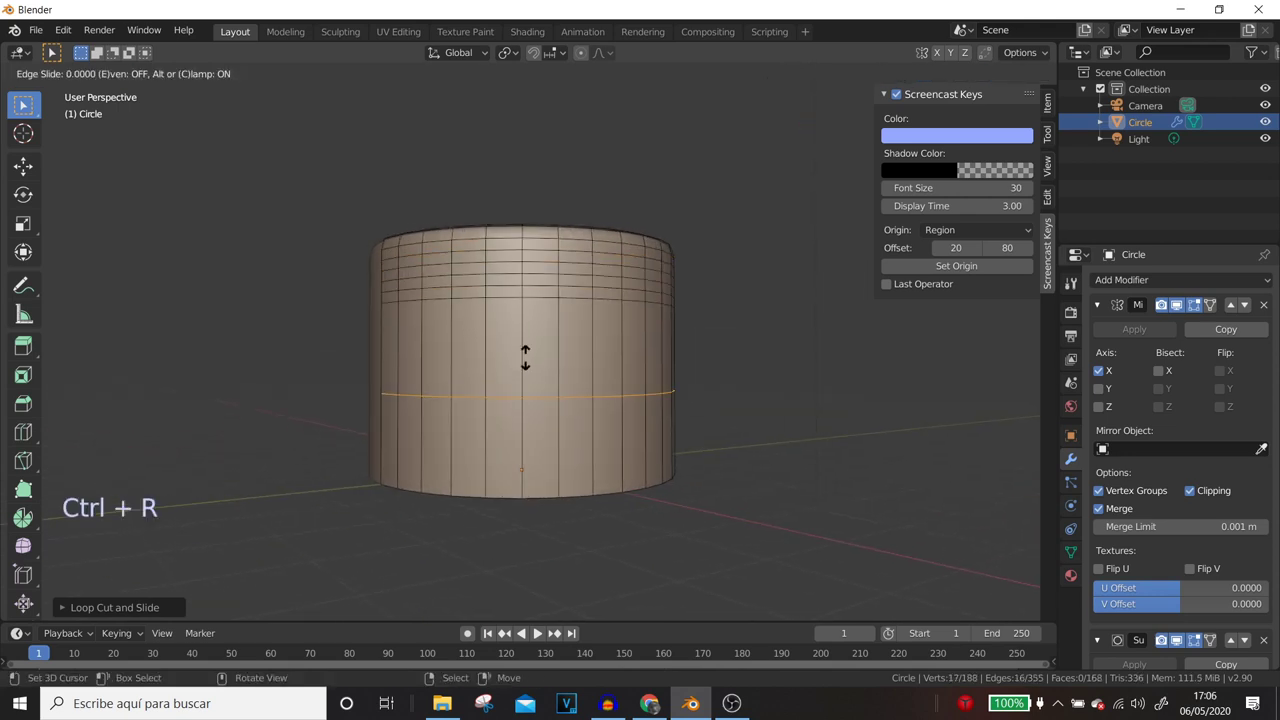
pyautogui.press('ctrl+r')
# - Offset the selected side faces along Z and face the piston in Right Orthographic view
pyautogui.press('ctrl+b')
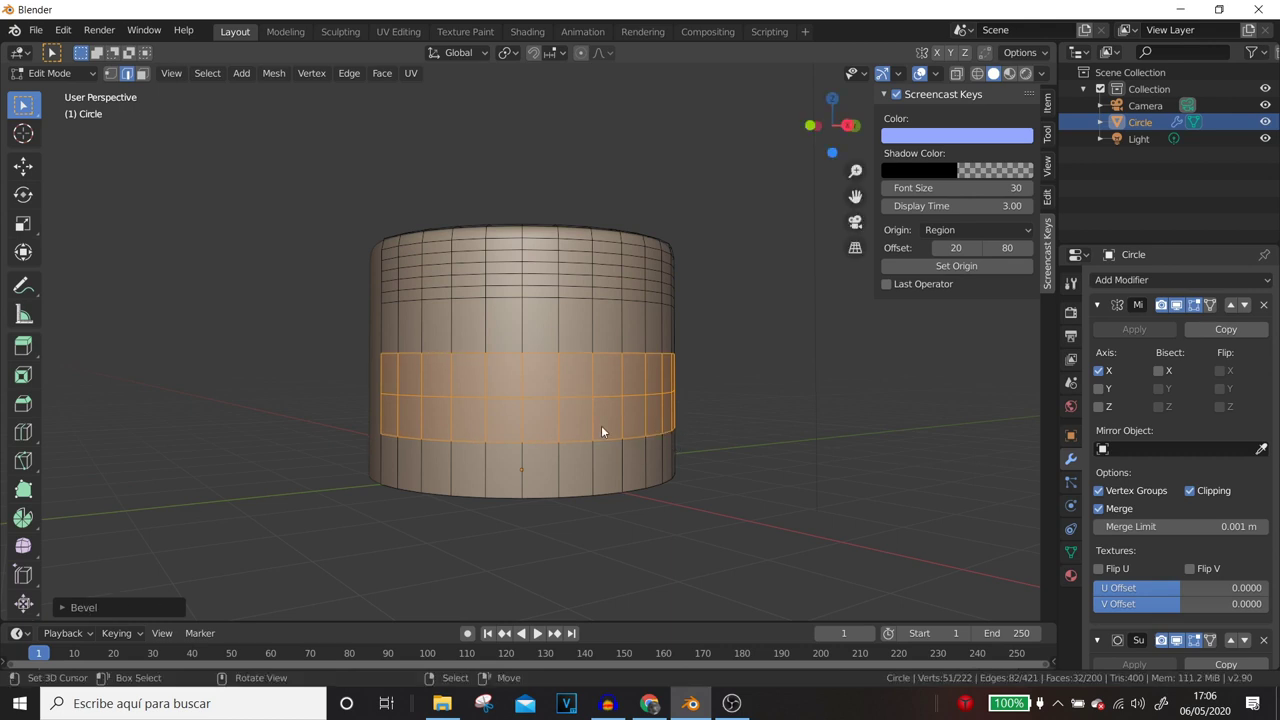
pyautogui.press('g')
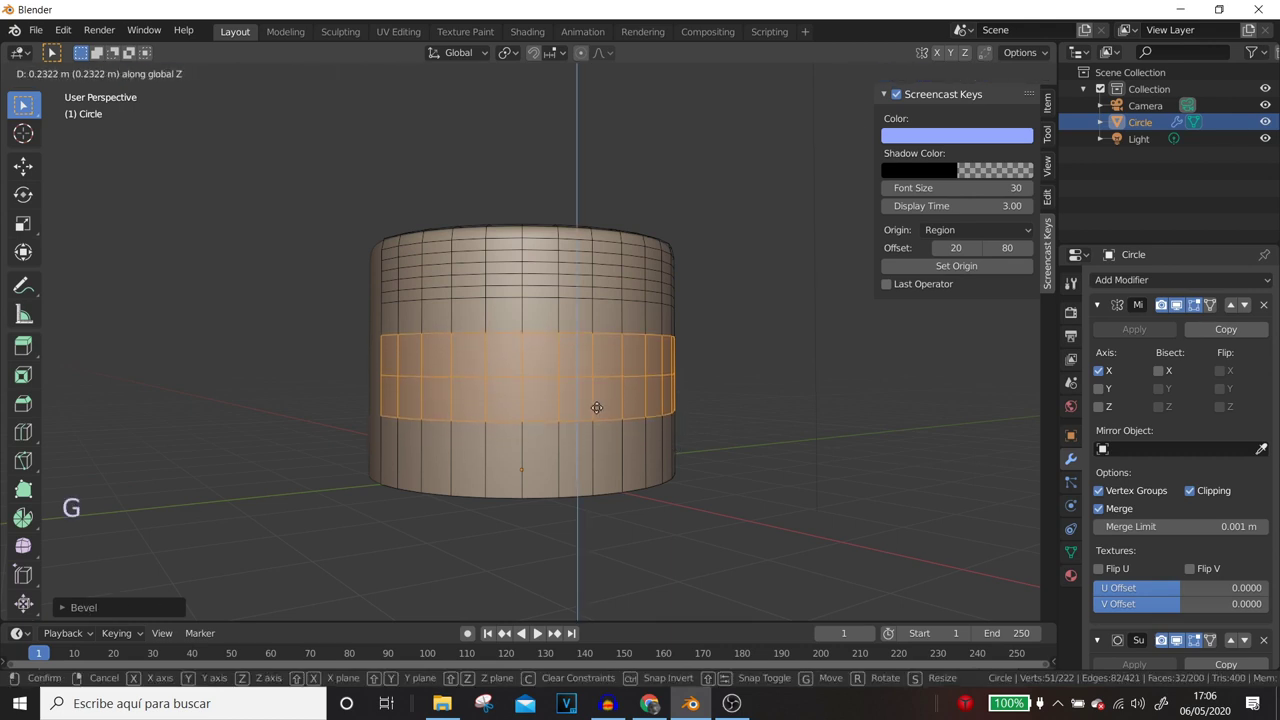
pyautogui.middleClick(581, 422)
pyautogui.press('KP_3')
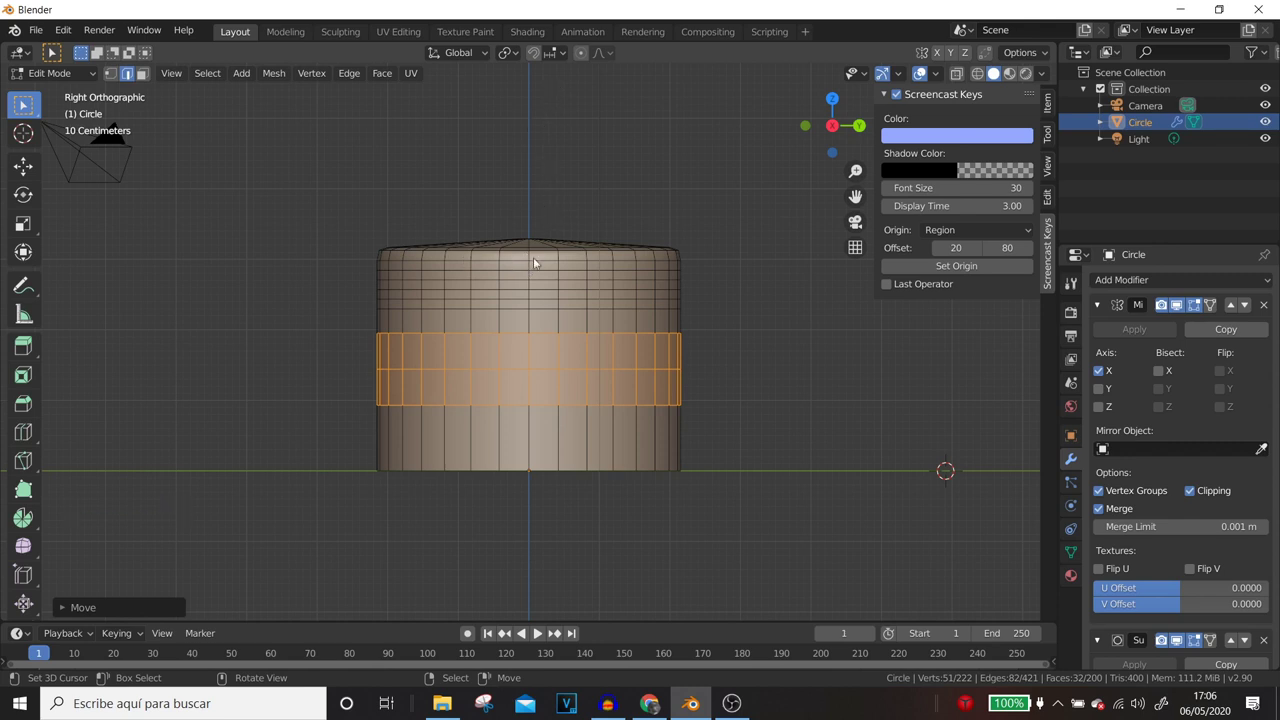
# - Clear the selection and pick a ring edge loop near the piston's top rim
pyautogui.rightClick(27, 105)
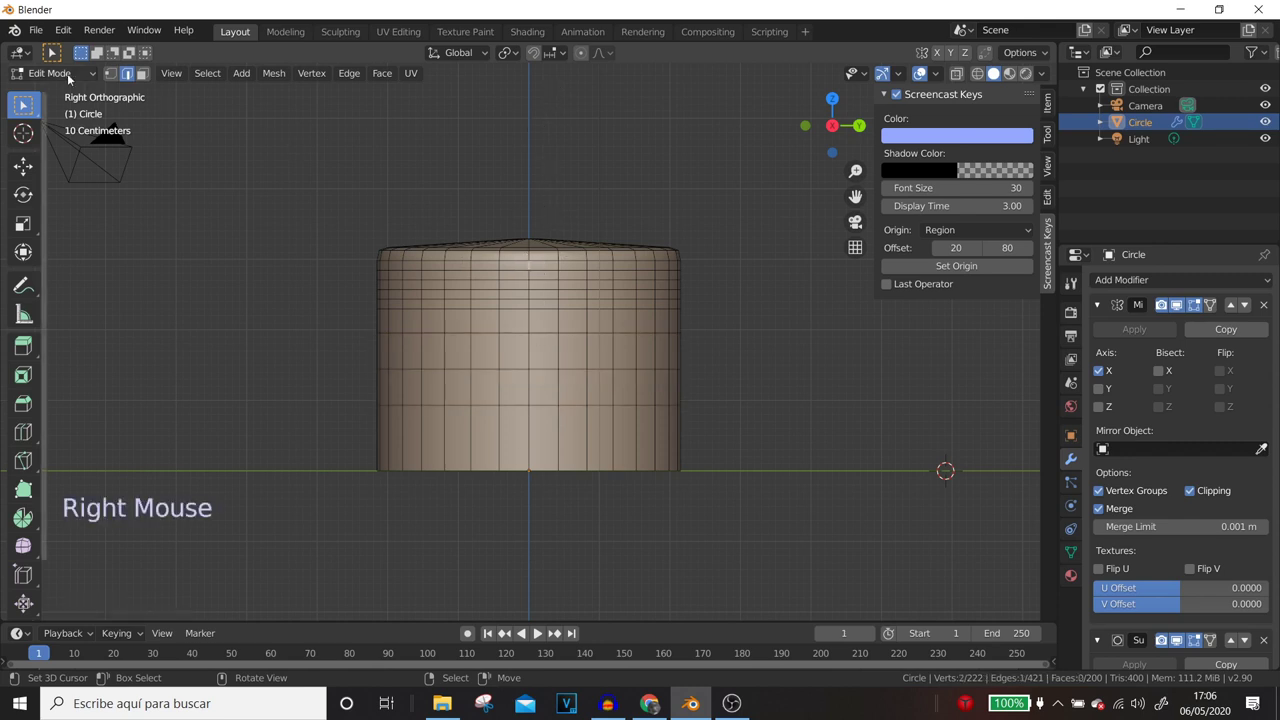
pyautogui.click(141, 79)
pyautogui.rightClick(537, 268)
pyautogui.rightClick(537, 267)
pyautogui.rightClick(537, 267)
pyautogui.rightClick(537, 267)
pyautogui.rightClick(563, 269)
pyautogui.rightClick(563, 269)
pyautogui.rightClick(563, 269)
pyautogui.doubleClick(144, 72)
# - Add a second ring loop just below to the selection for the groove
pyautogui.rightClick(536, 272)
pyautogui.rightClick(536, 272)
pyautogui.rightClick(536, 272)
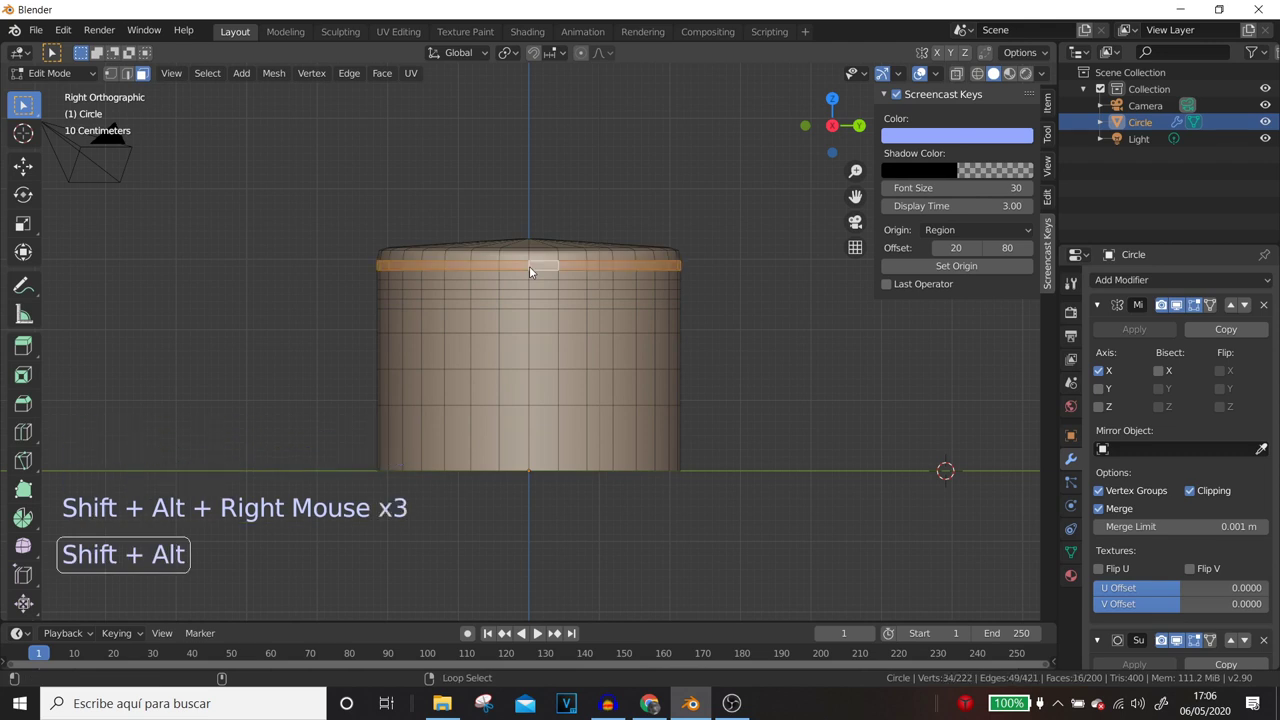
pyautogui.rightClick(535, 280)
pyautogui.rightClick(535, 280)
pyautogui.rightClick(535, 280)
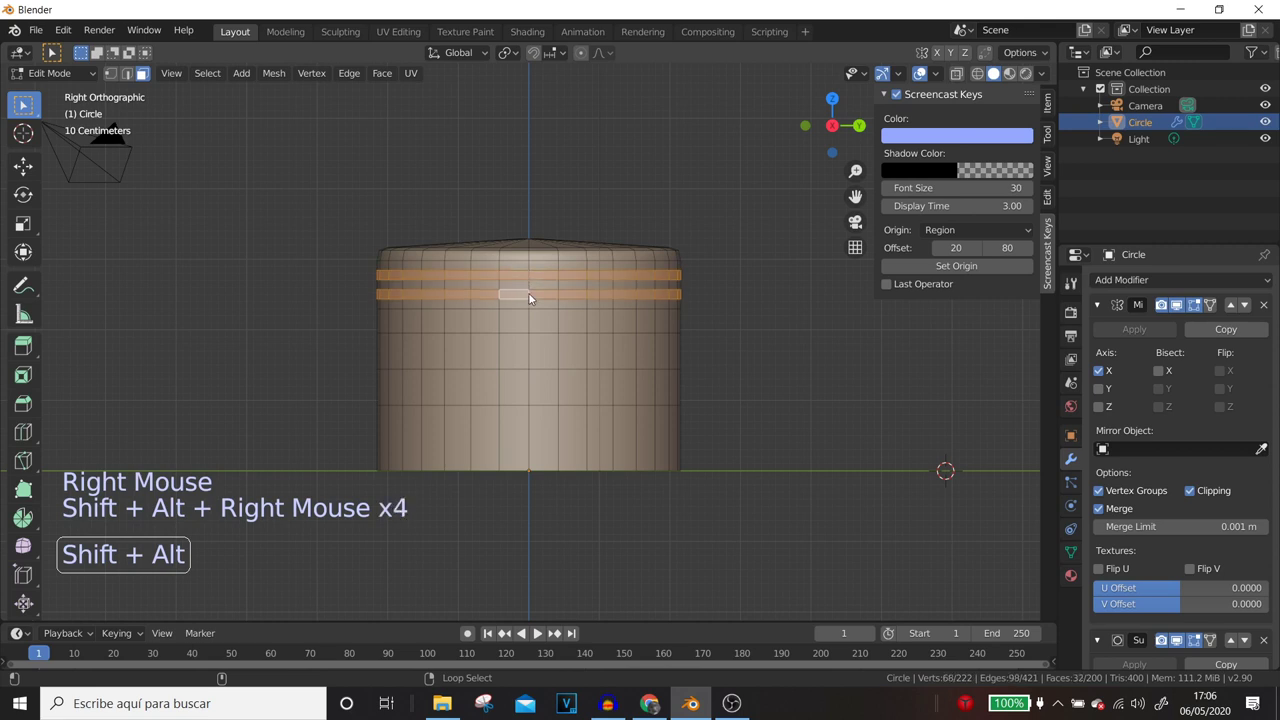
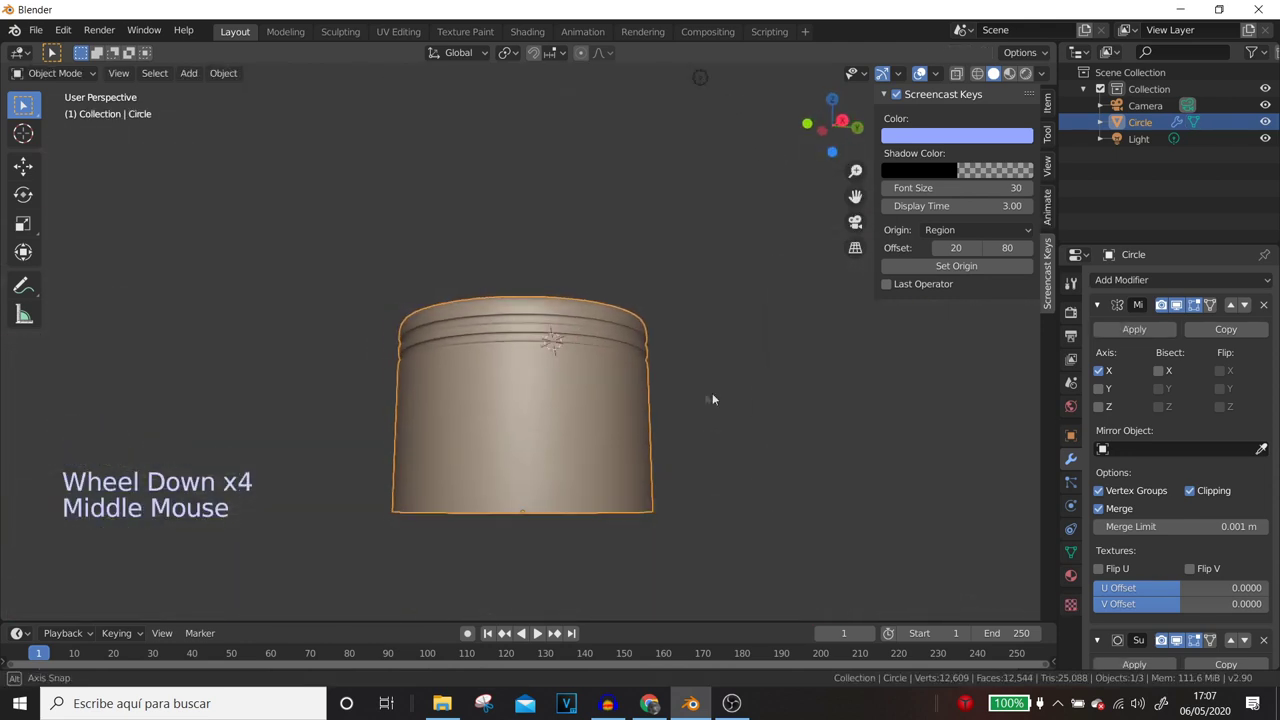
# - Select the first row of skirt faces where the pin hole will go
pyautogui.click(555, 328)
pyautogui.rightClick(554, 330)
pyautogui.rightClick(580, 321)
pyautogui.rightClick(589, 354)
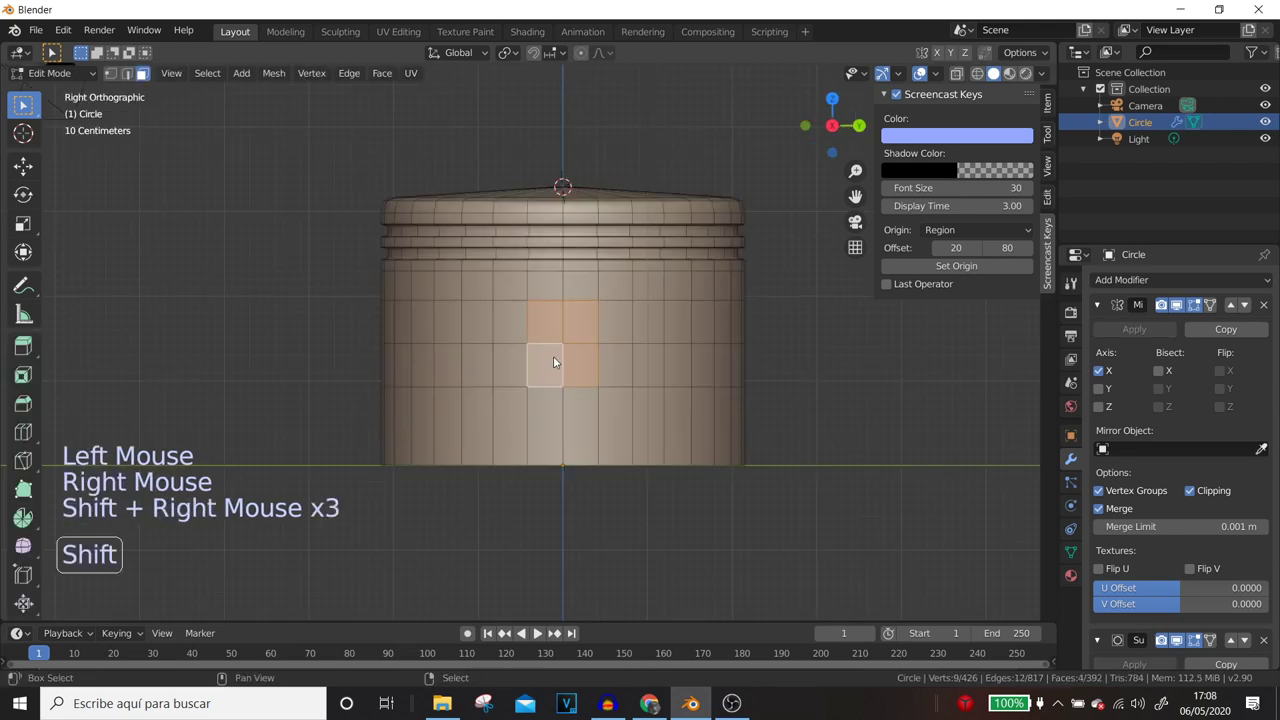
pyautogui.rightClick(560, 362)
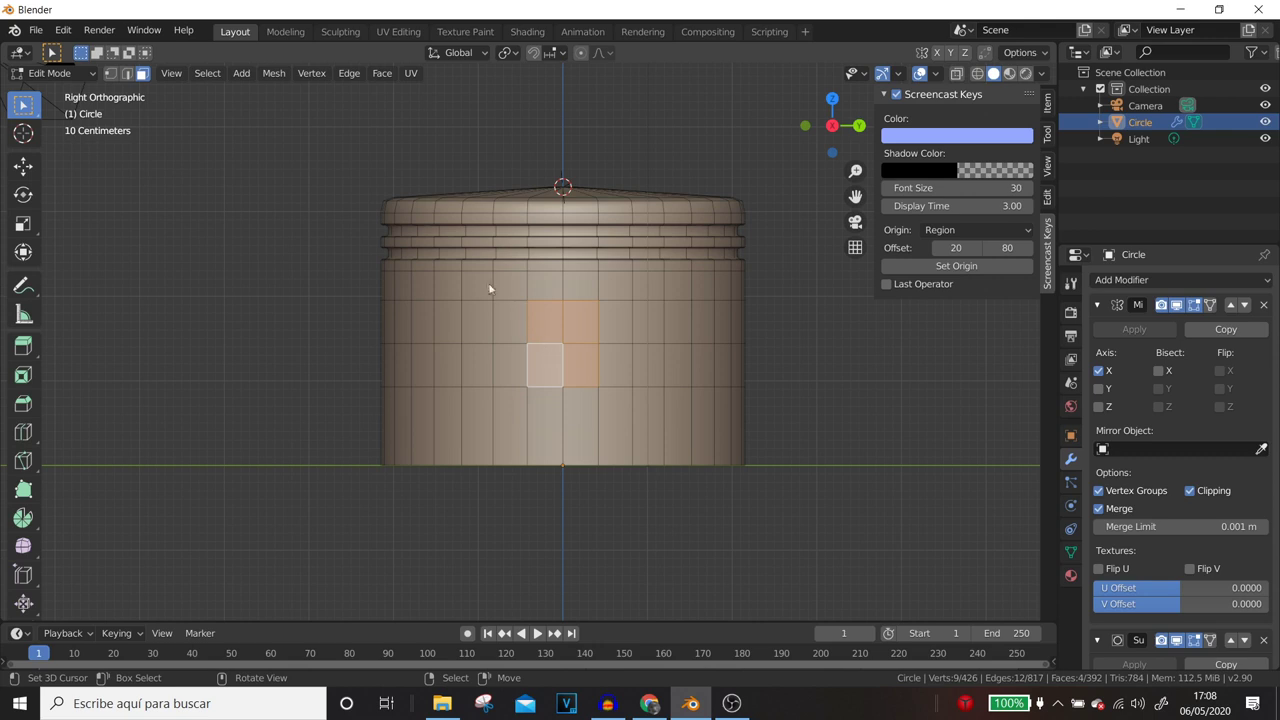
pyautogui.rightClick(484, 286)
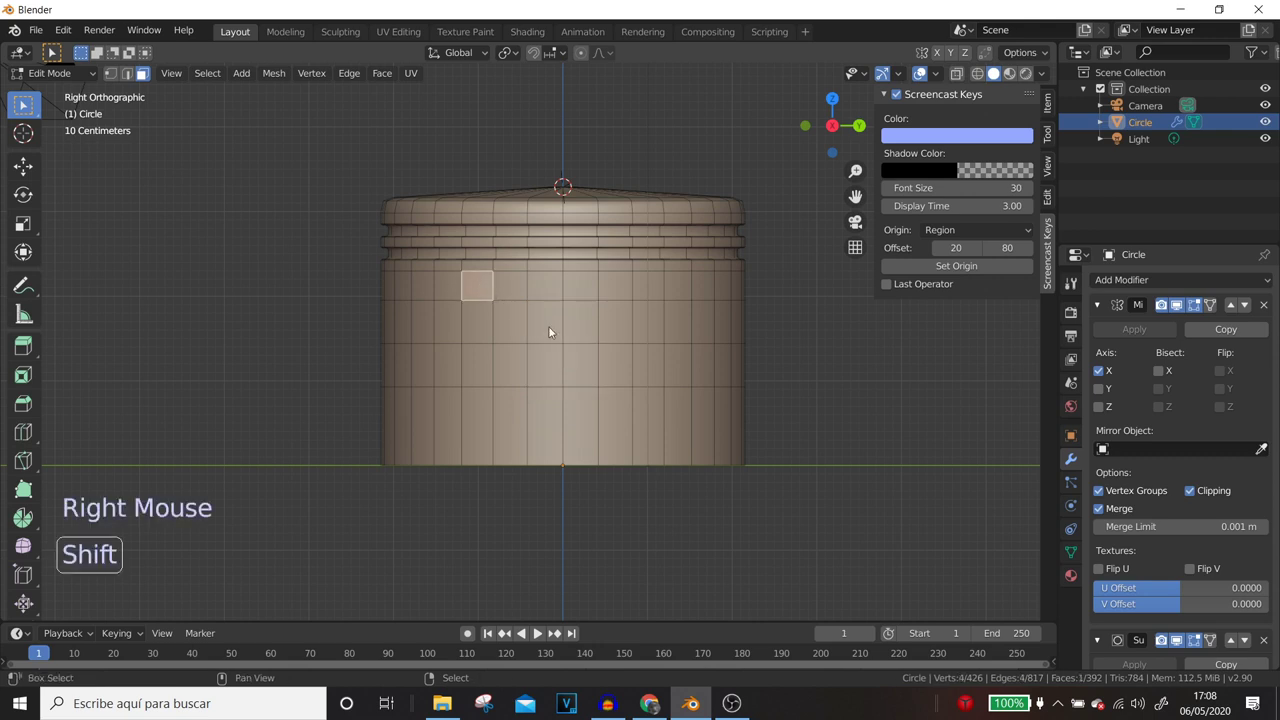
pyautogui.rightClick(506, 296)
pyautogui.rightClick(543, 287)
pyautogui.rightClick(575, 290)
pyautogui.rightClick(613, 292)
pyautogui.rightClick(645, 287)
# - Extend the selection to the full rectangular block of skirt faces and check it
pyautogui.rightClick(647, 429)
pyautogui.rightClick(492, 449)
pyautogui.rightClick(487, 331)
pyautogui.rightClick(517, 320)
pyautogui.rightClick(552, 324)
pyautogui.rightClick(574, 324)
pyautogui.rightClick(606, 328)
pyautogui.rightClick(614, 360)
pyautogui.rightClick(545, 380)
pyautogui.rightClick(525, 380)
pyautogui.middleClick(541, 419)
pyautogui.middleClick(651, 408)
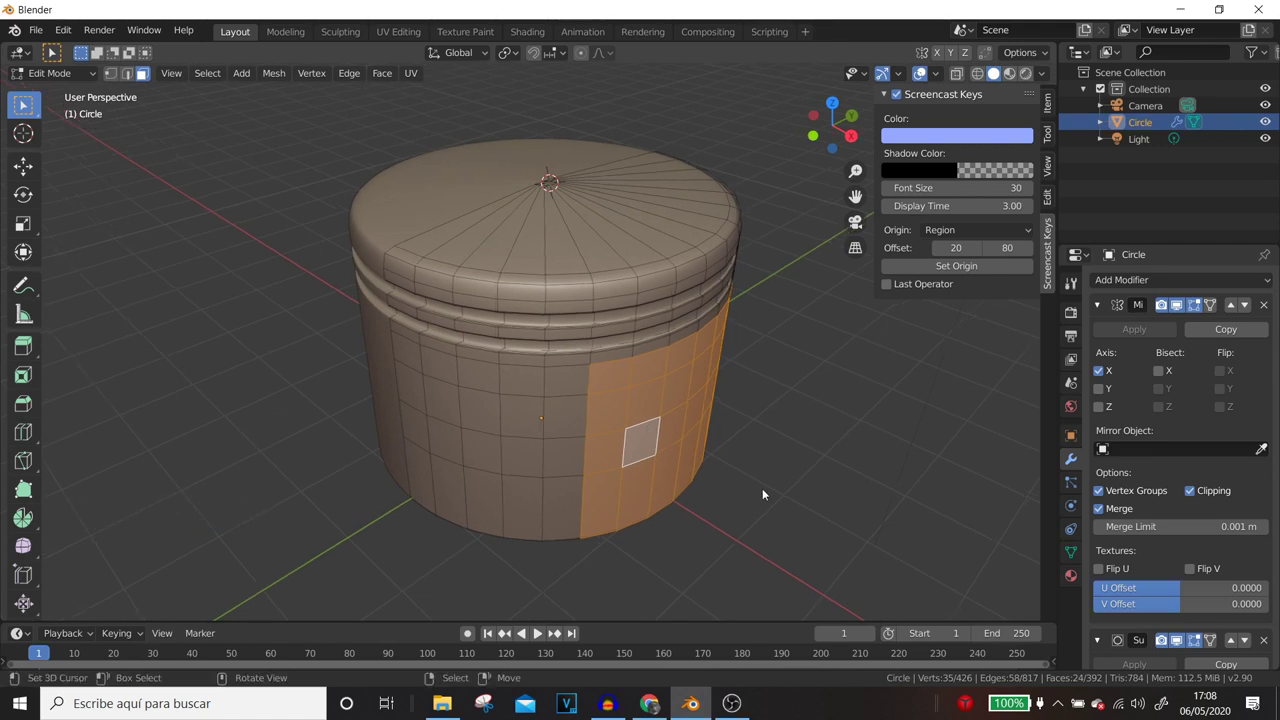
# - Inset the selected skirt face block and extrude it in place
pyautogui.middleClick(557, 330)
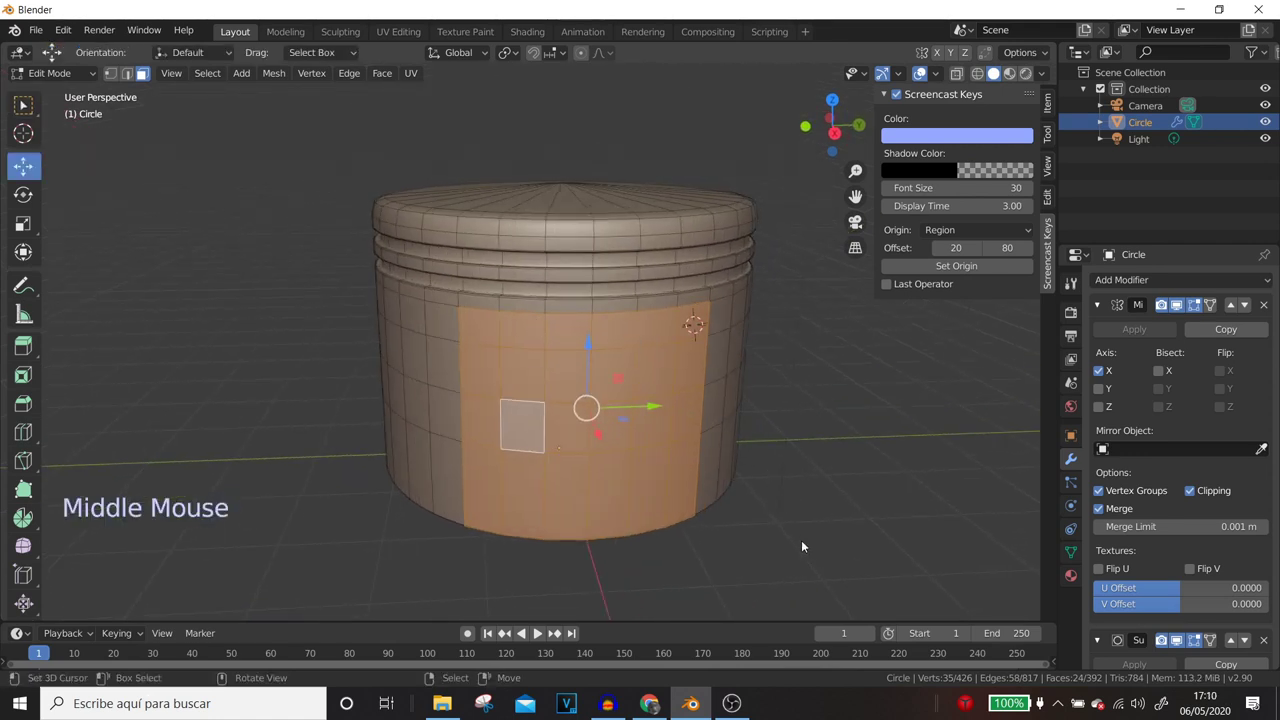
pyautogui.press('i')
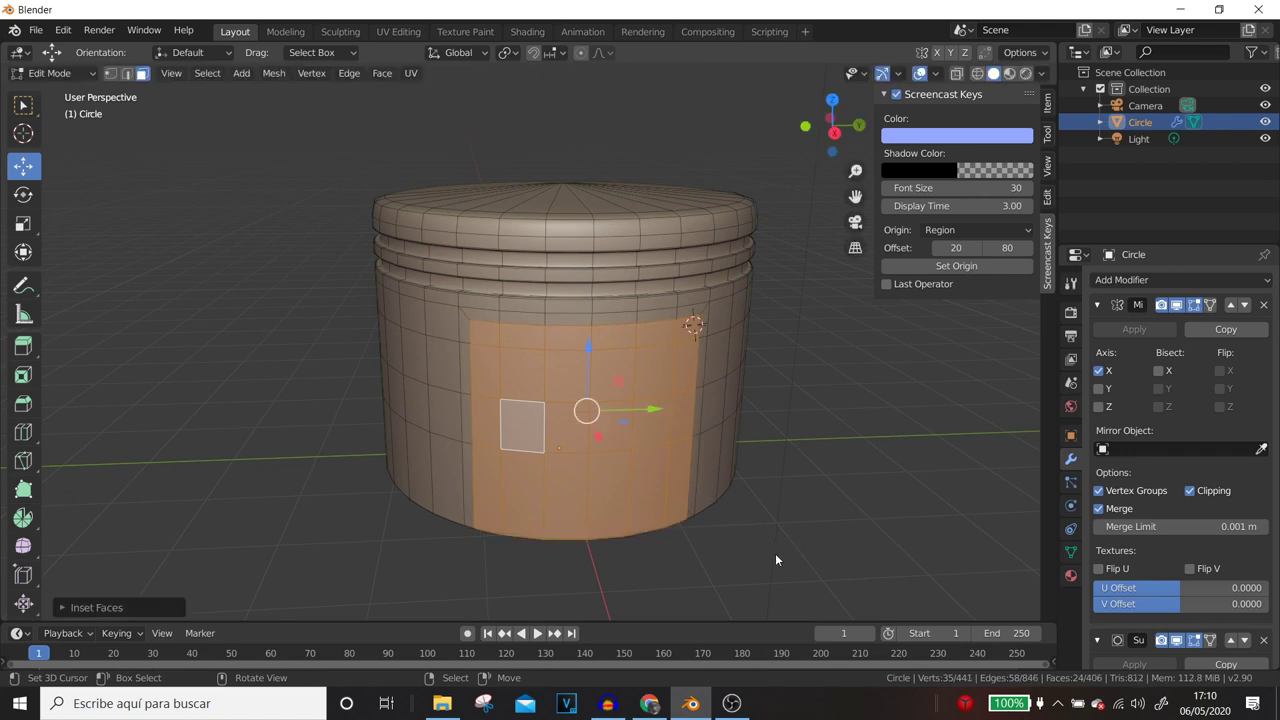
pyautogui.press('i')
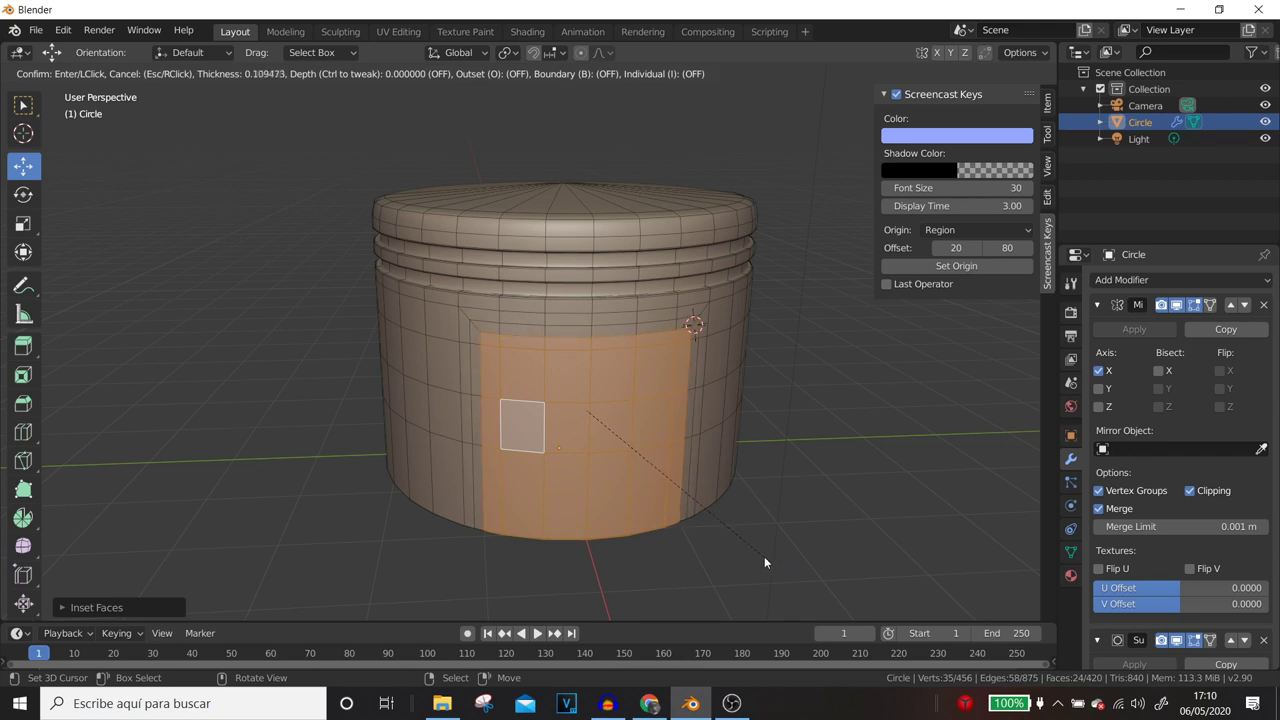
pyautogui.middleClick(587, 493)
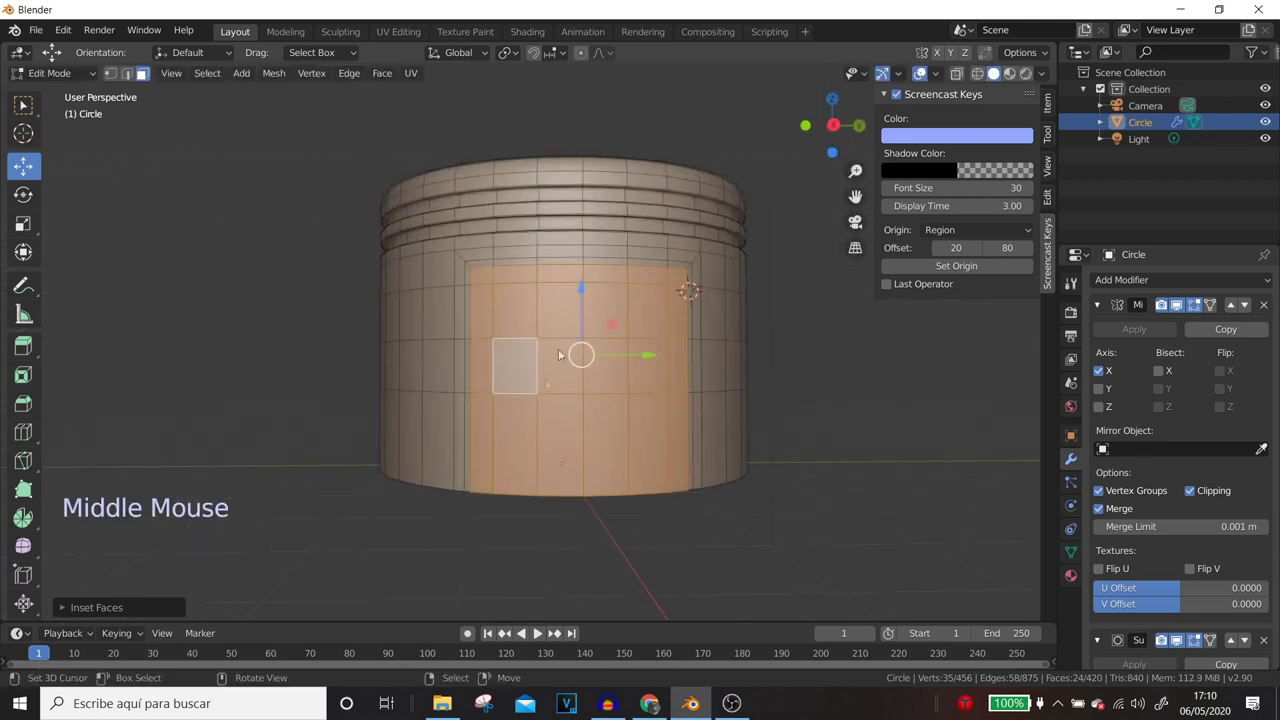
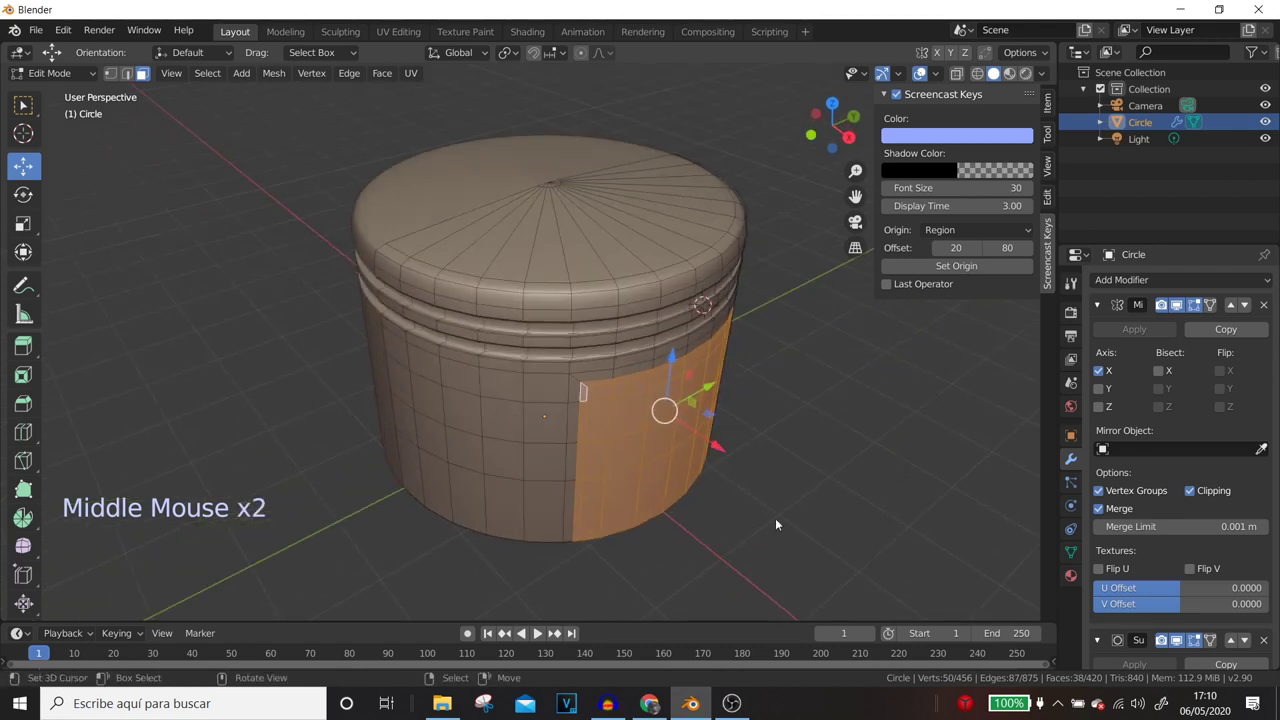
pyautogui.press('e')
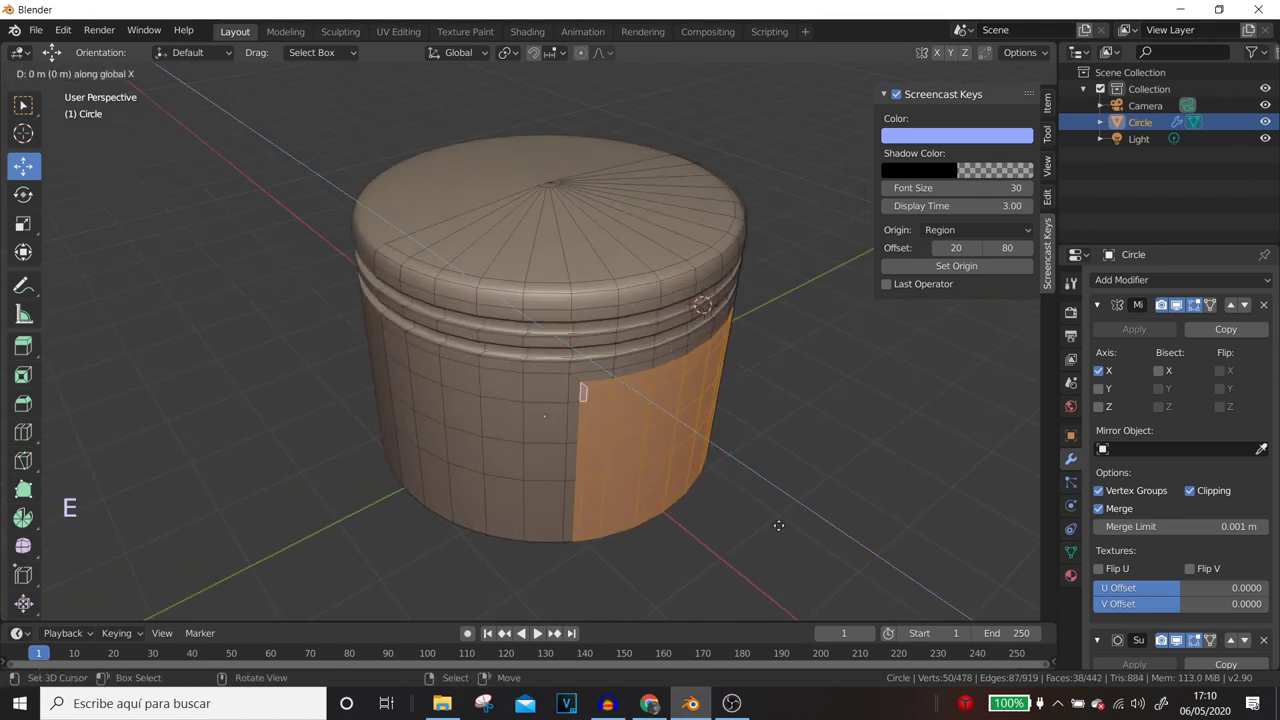
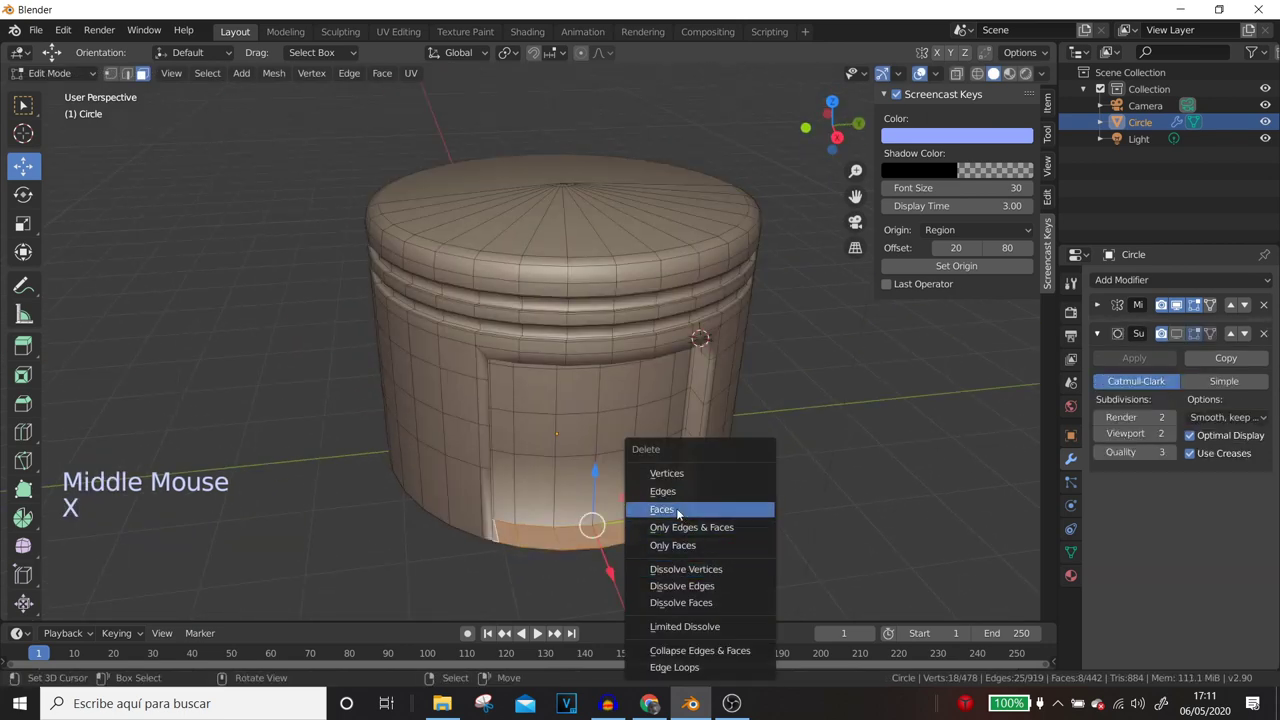
# - Orbit and zoom to inspect the recessed rectangular panel on the piston's side
pyautogui.middleClick(664, 565)
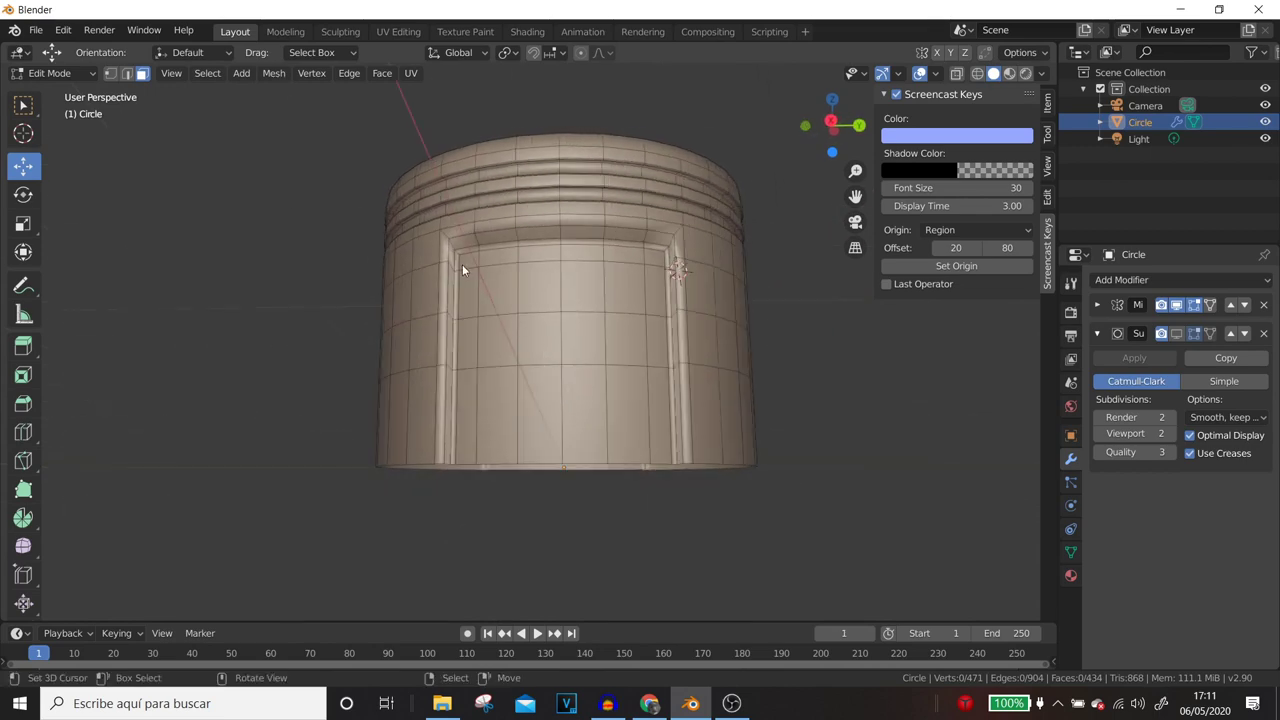
pyautogui.scroll(3)
pyautogui.middleClick(640, 334)
pyautogui.scroll(-3)
pyautogui.middleClick(570, 322)
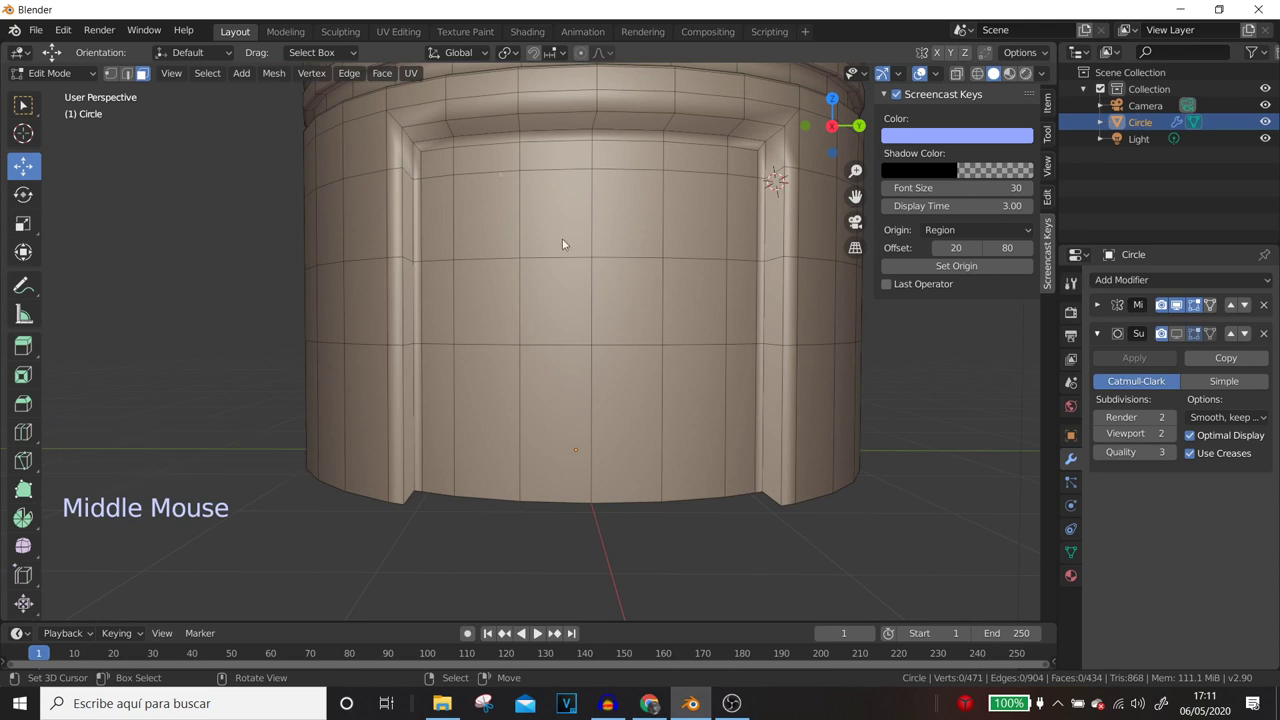
# - Box-select the panel vertices in side view and scale them along X
pyautogui.click(114, 69)
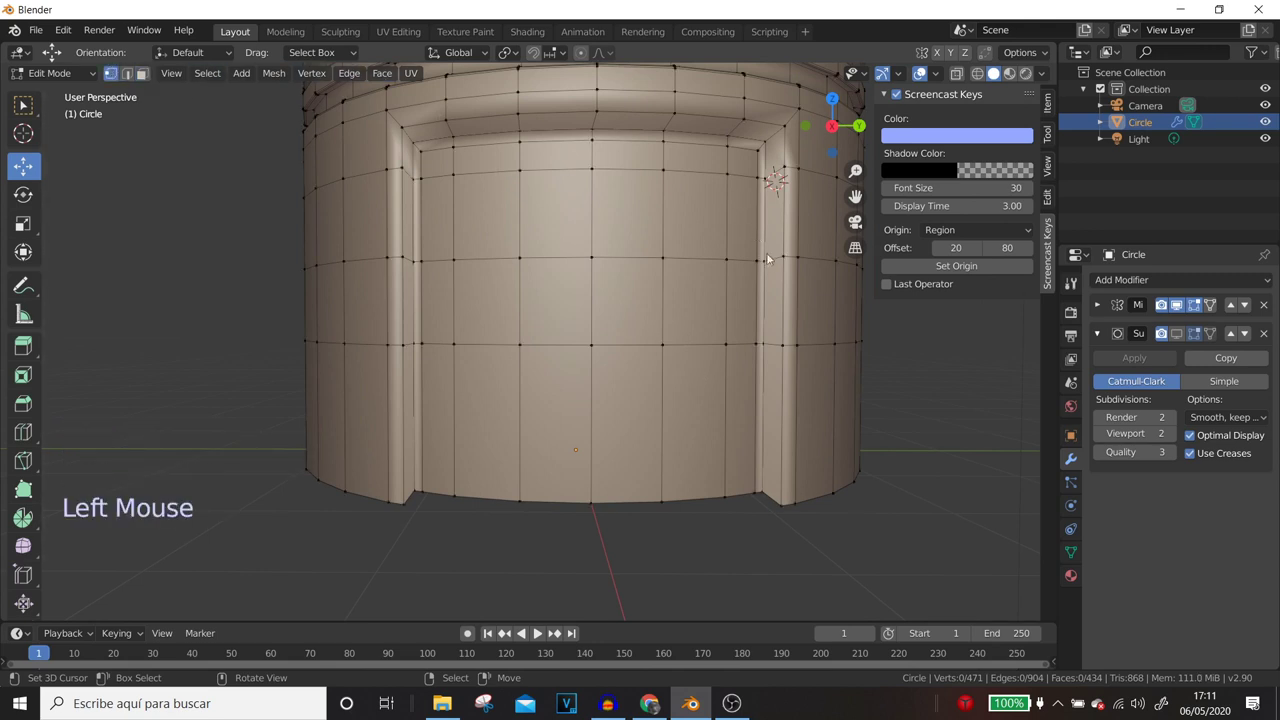
pyautogui.rightClick(768, 262)
pyautogui.press('shift+s')
pyautogui.press('KP_3')
pyautogui.press('b')
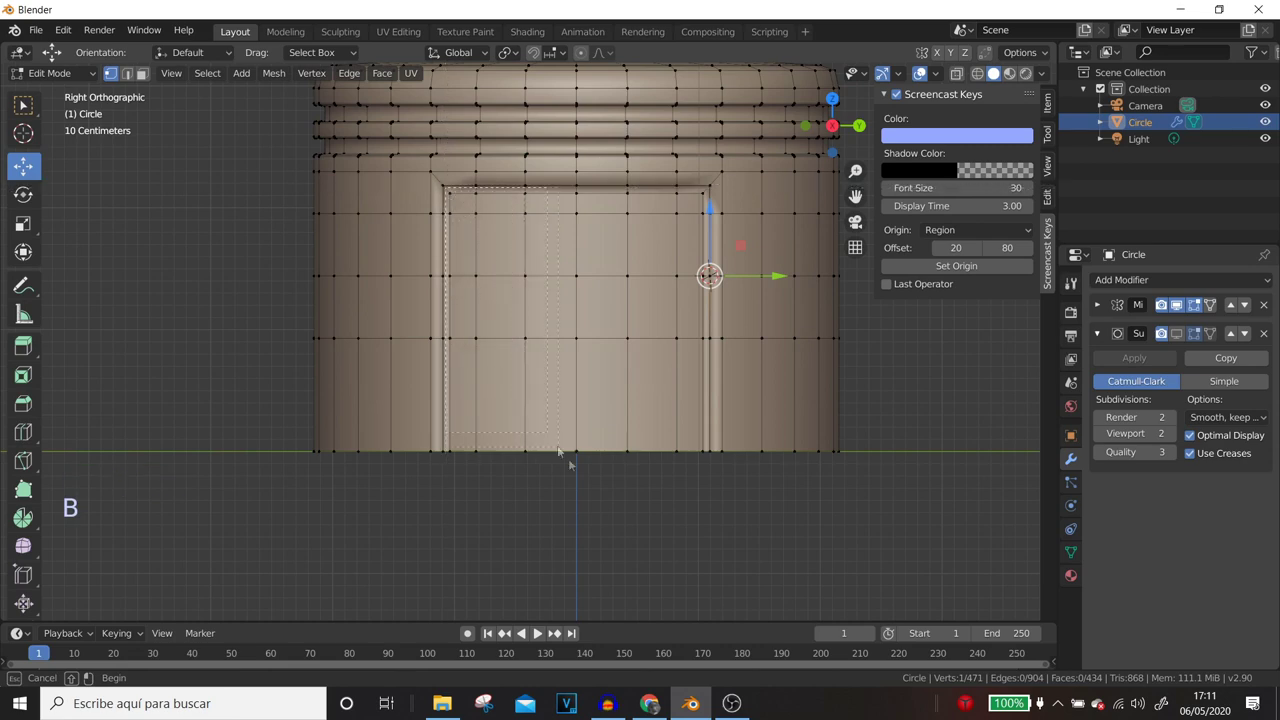
pyautogui.middleClick(680, 468)
pyautogui.press('s')
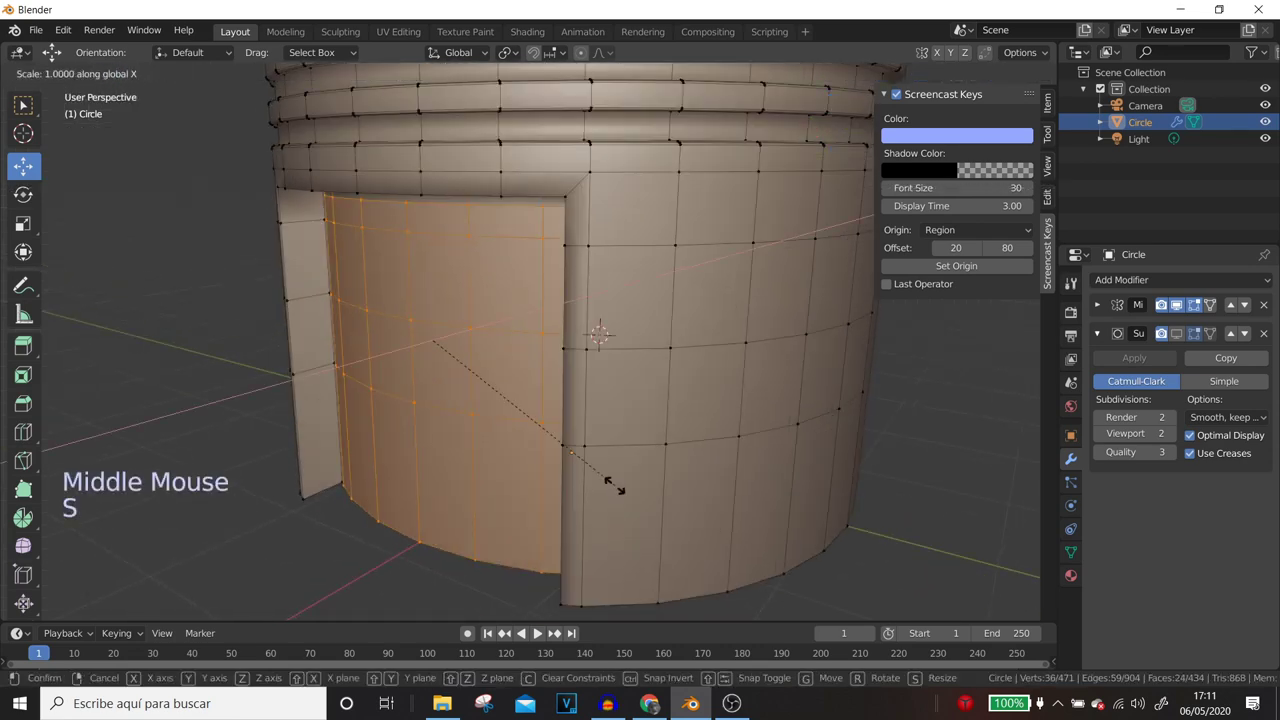
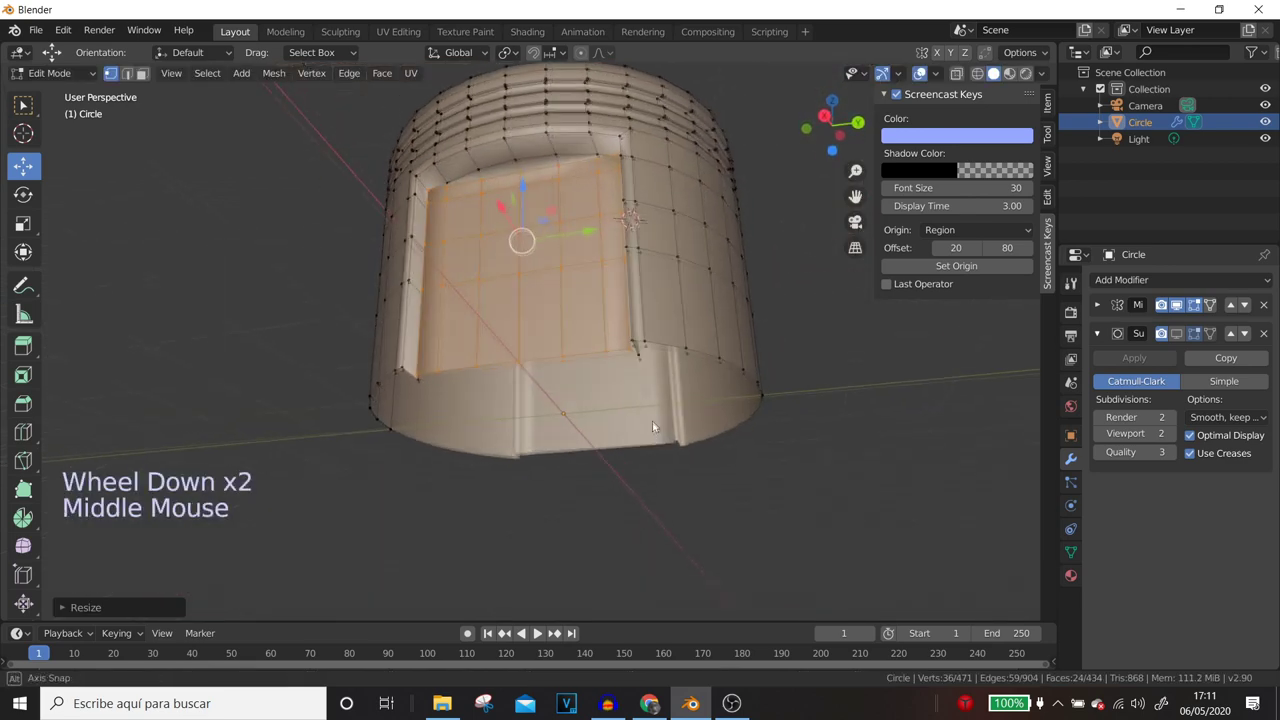
pyautogui.scroll(3)
pyautogui.scroll(-3)
# - Review the scaled panel from around the piston and undo the scale
pyautogui.middleClick(636, 272)
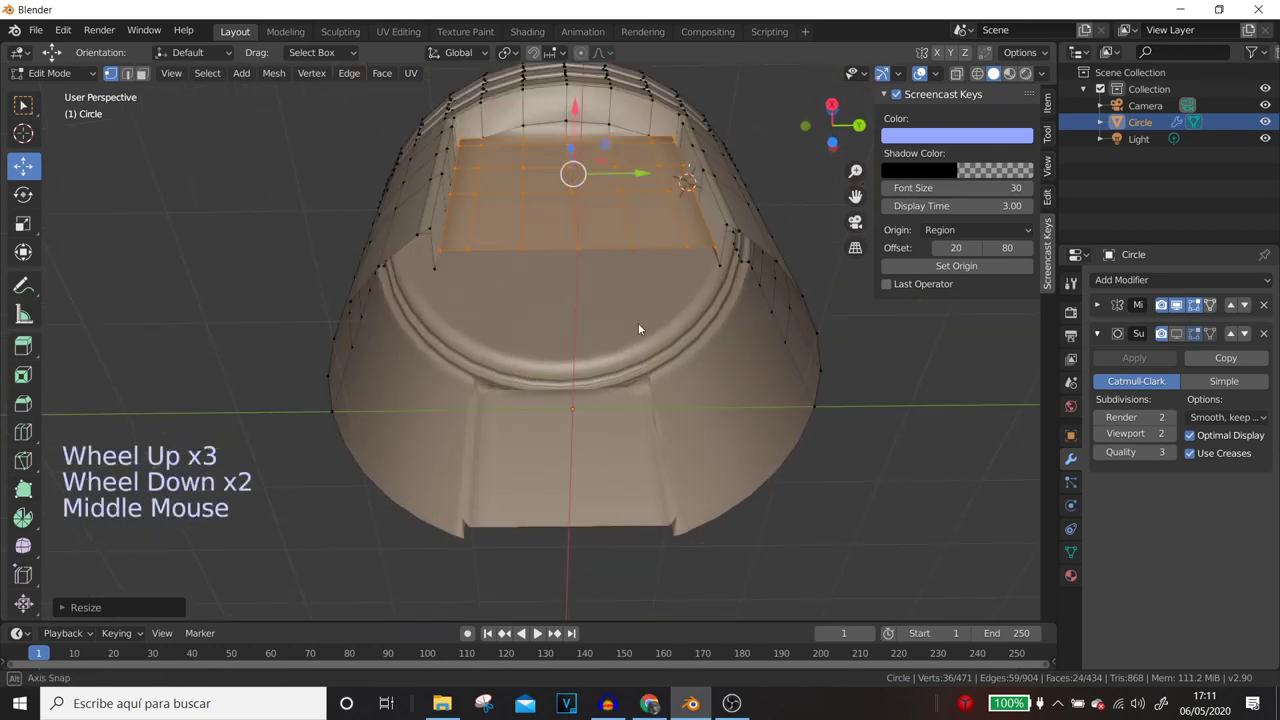
pyautogui.middleClick(529, 247)
pyautogui.middleClick(669, 241)
pyautogui.press('ctrl+z')
pyautogui.middleClick(664, 256)
pyautogui.scroll(3)
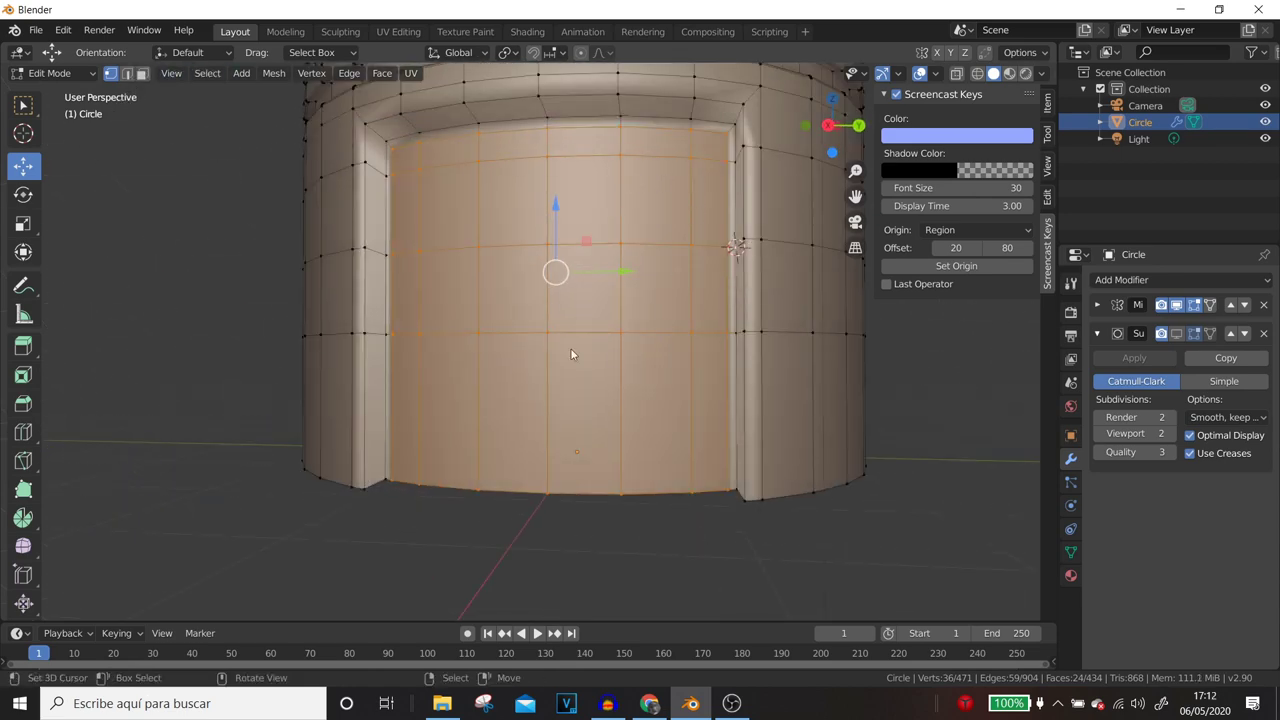
pyautogui.middleClick(626, 366)
# - Re-select the panel in side view, then scale it along X and along Y for a narrower, flatter recess
pyautogui.click(152, 73)
pyautogui.scroll(-3)
pyautogui.press('KP_3')
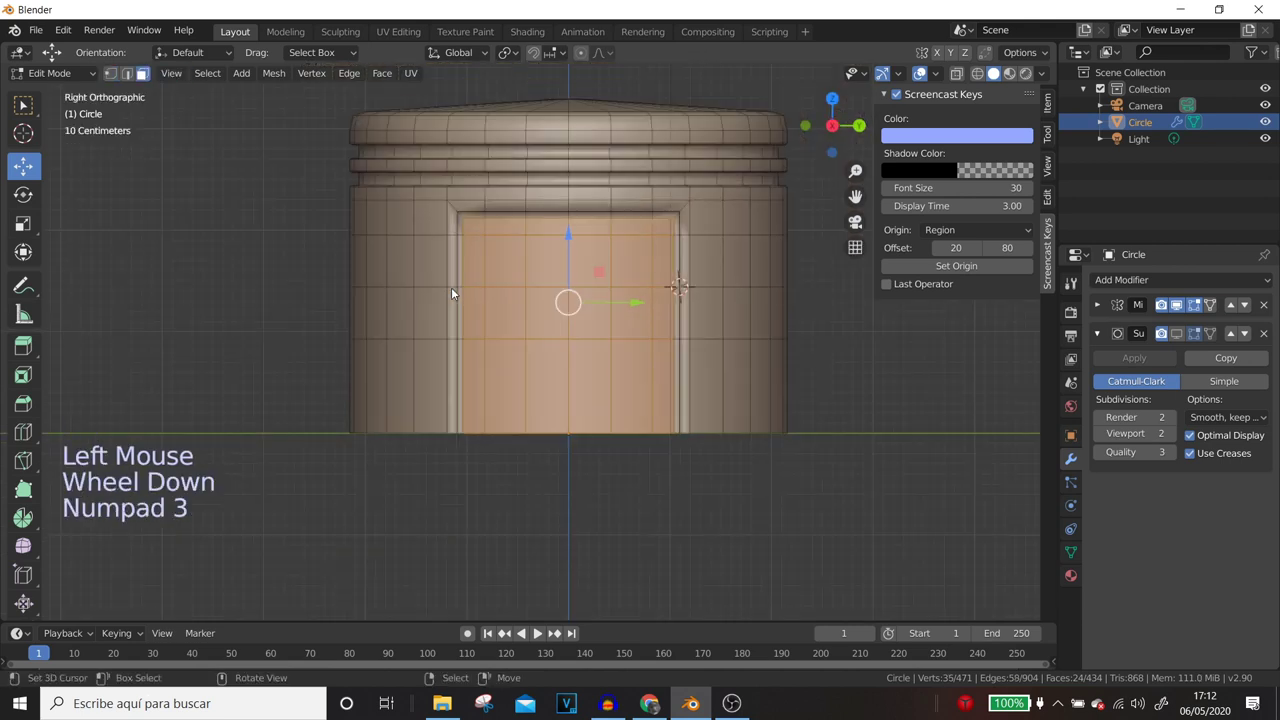
pyautogui.press('b')
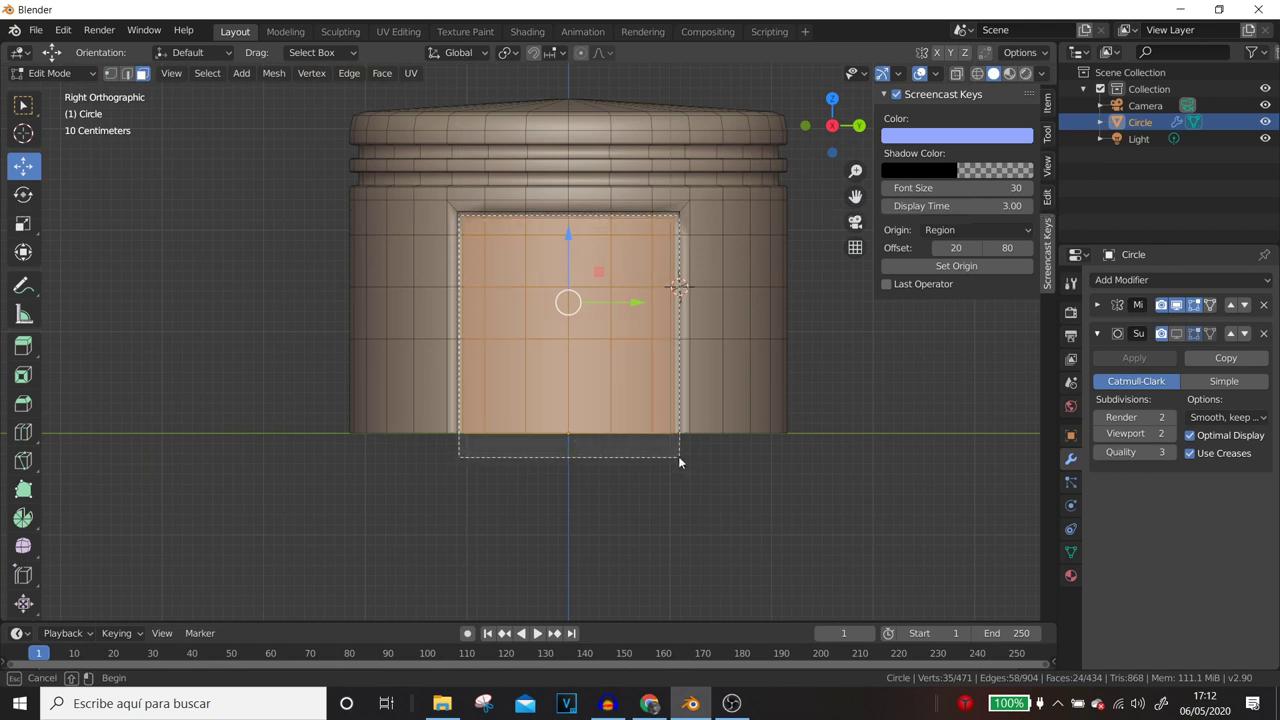
pyautogui.middleClick(677, 426)
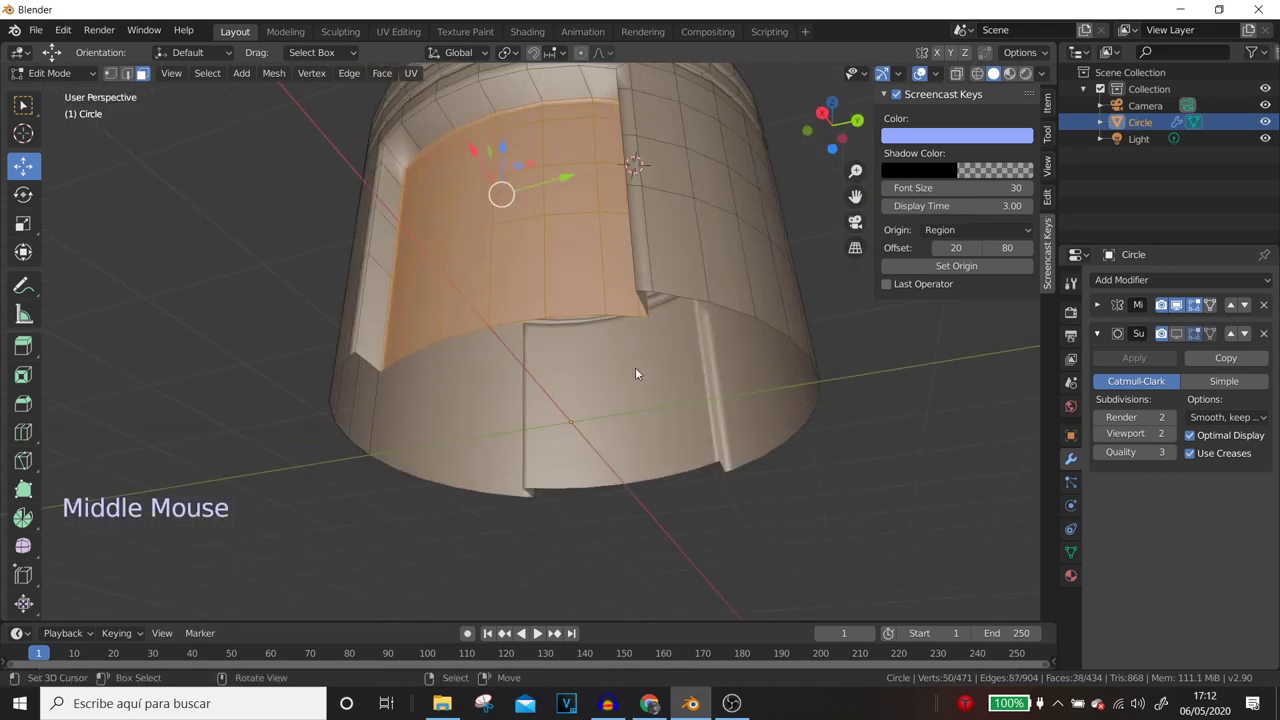
pyautogui.middleClick(642, 374)
pyautogui.press('s')
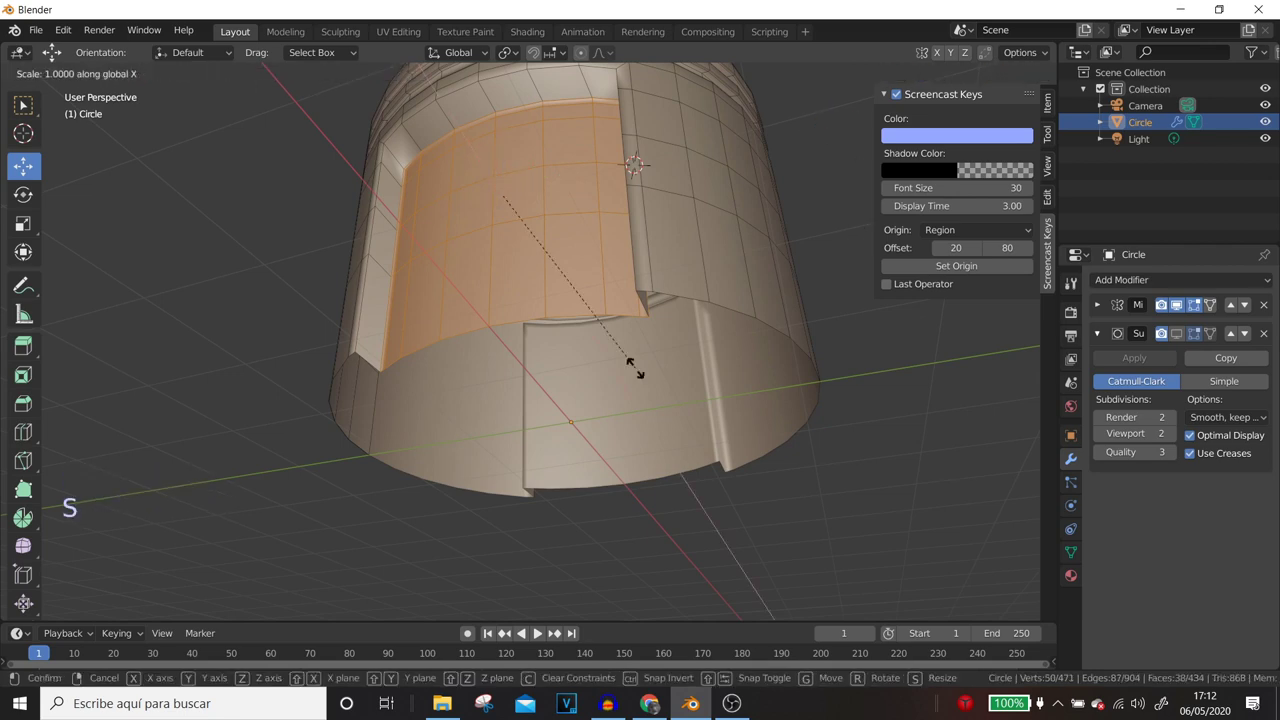
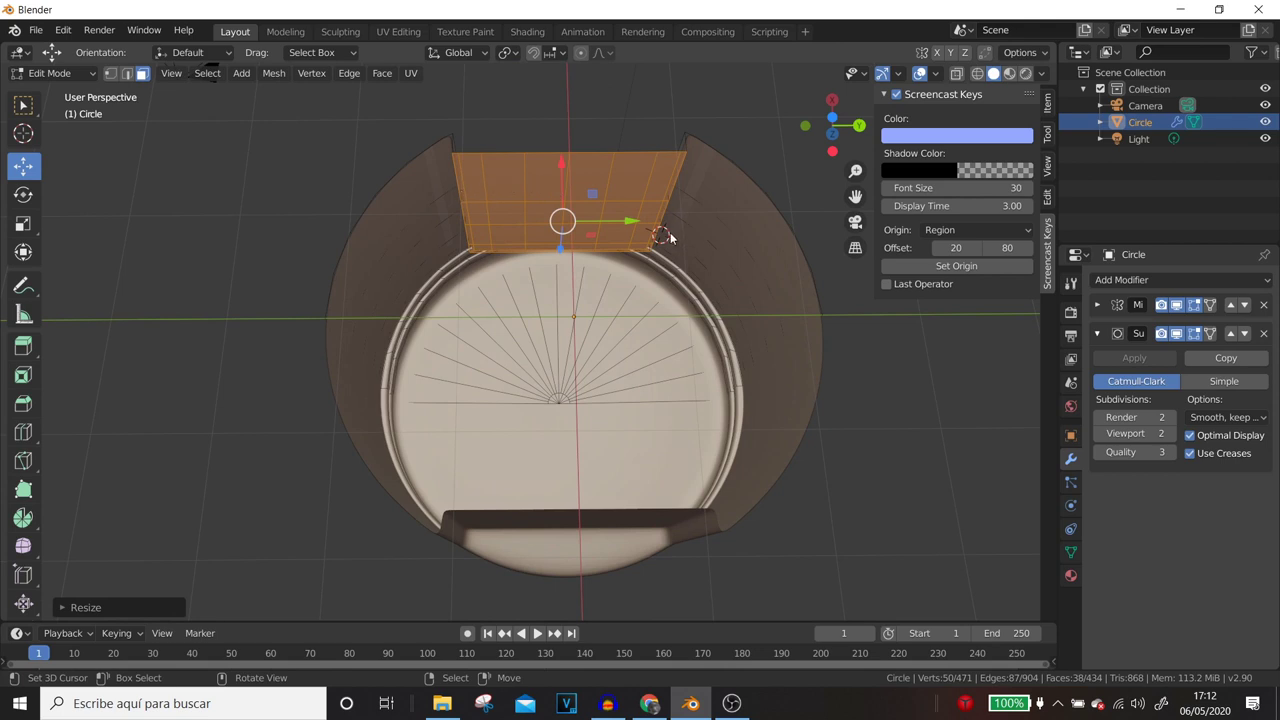
pyautogui.press('shift+s')
pyautogui.press('s')
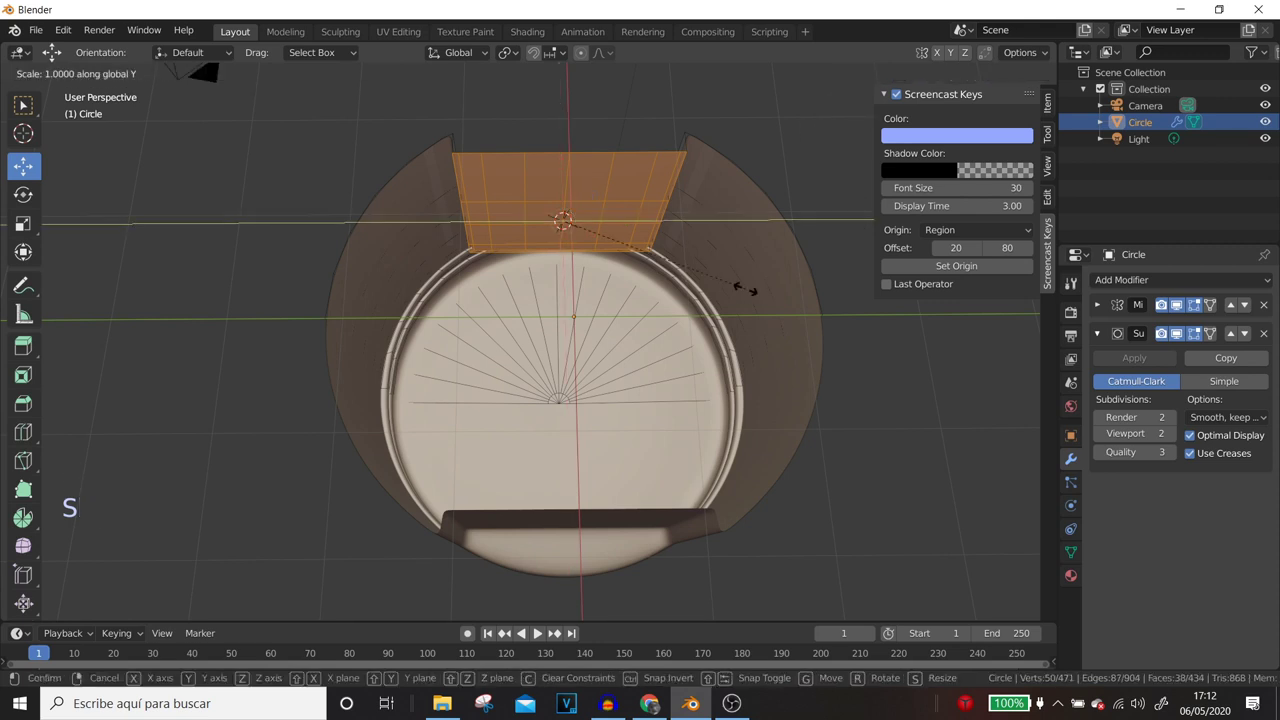
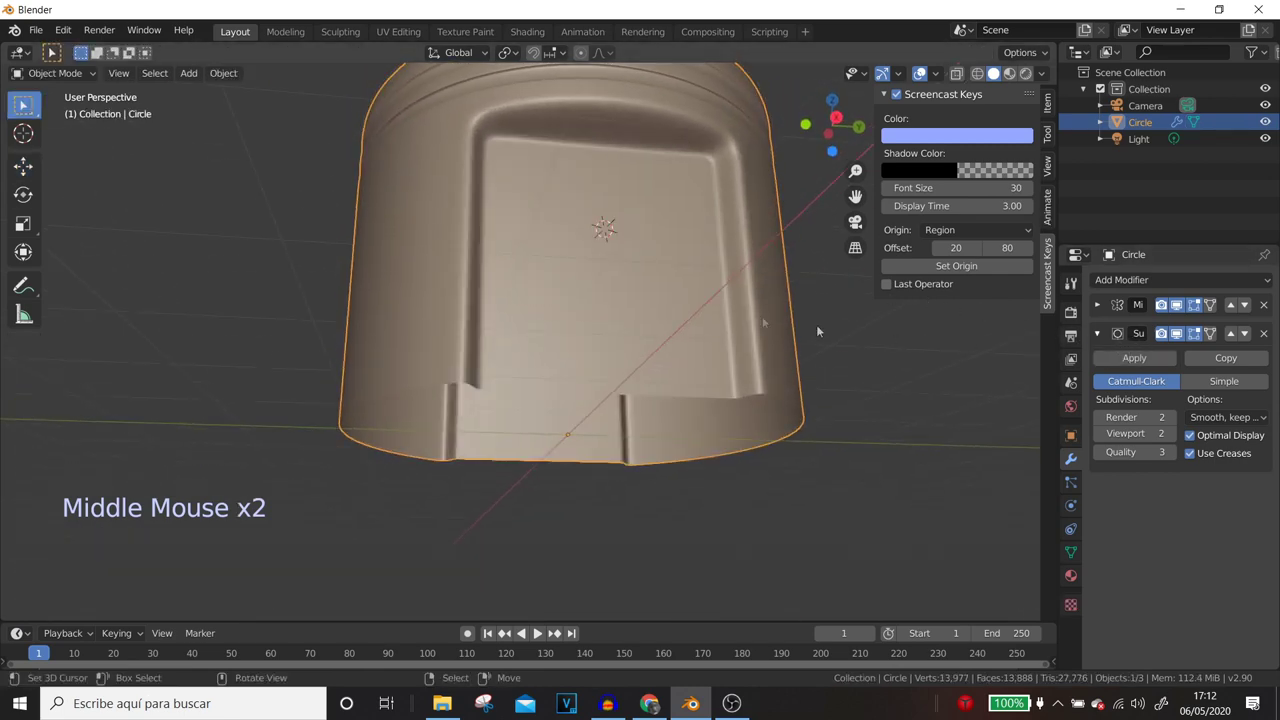
# - Round the central face block of the side panel into a circle with LoopTools Circle
pyautogui.press('Tab')
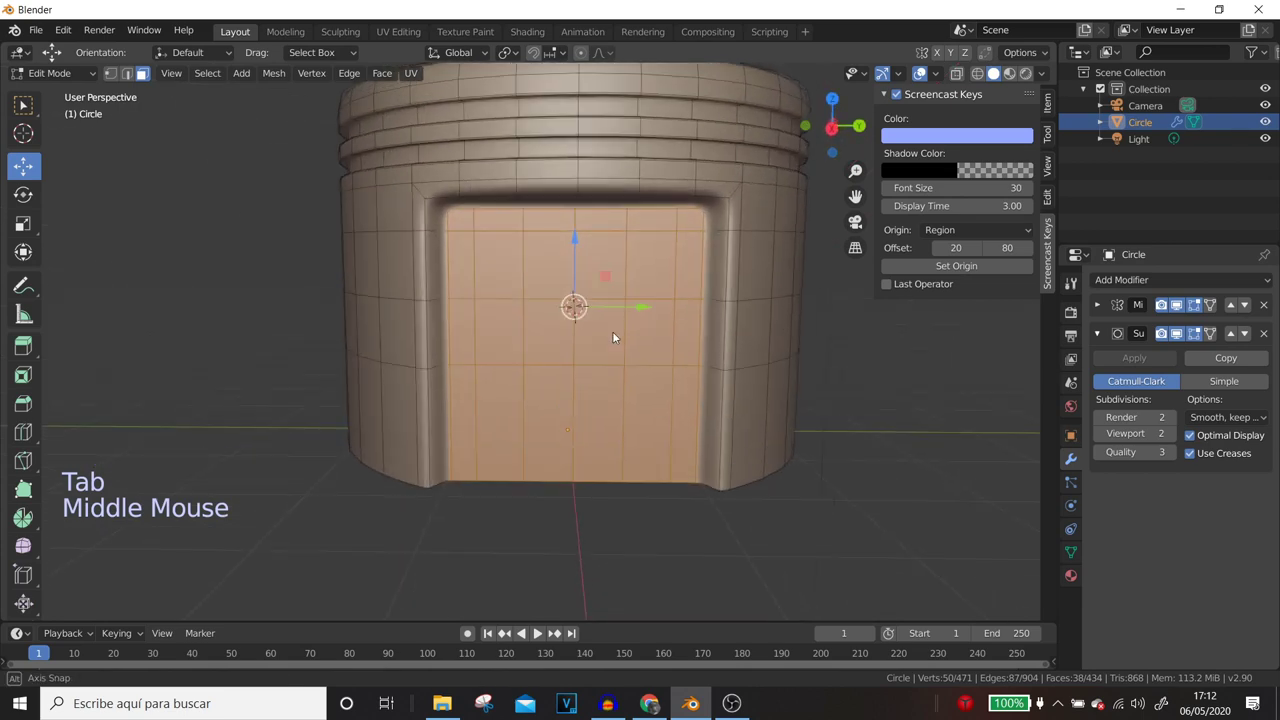
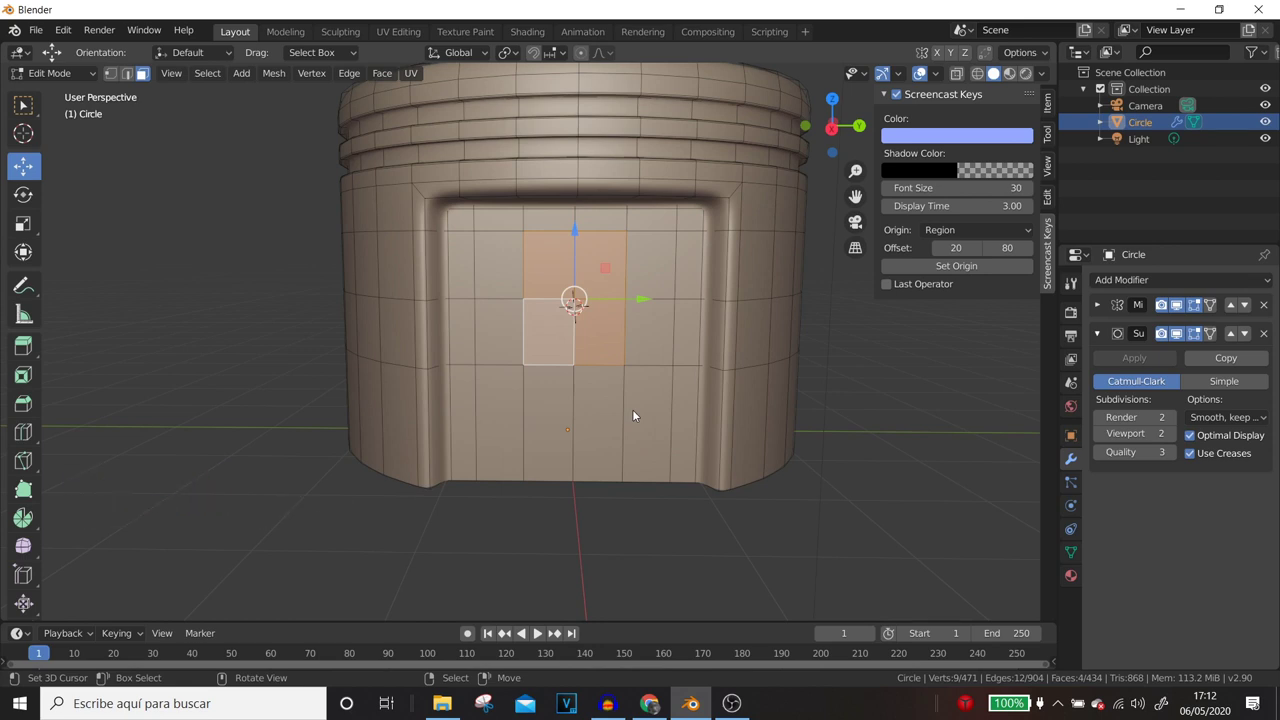
pyautogui.press('w')
pyautogui.press('w')
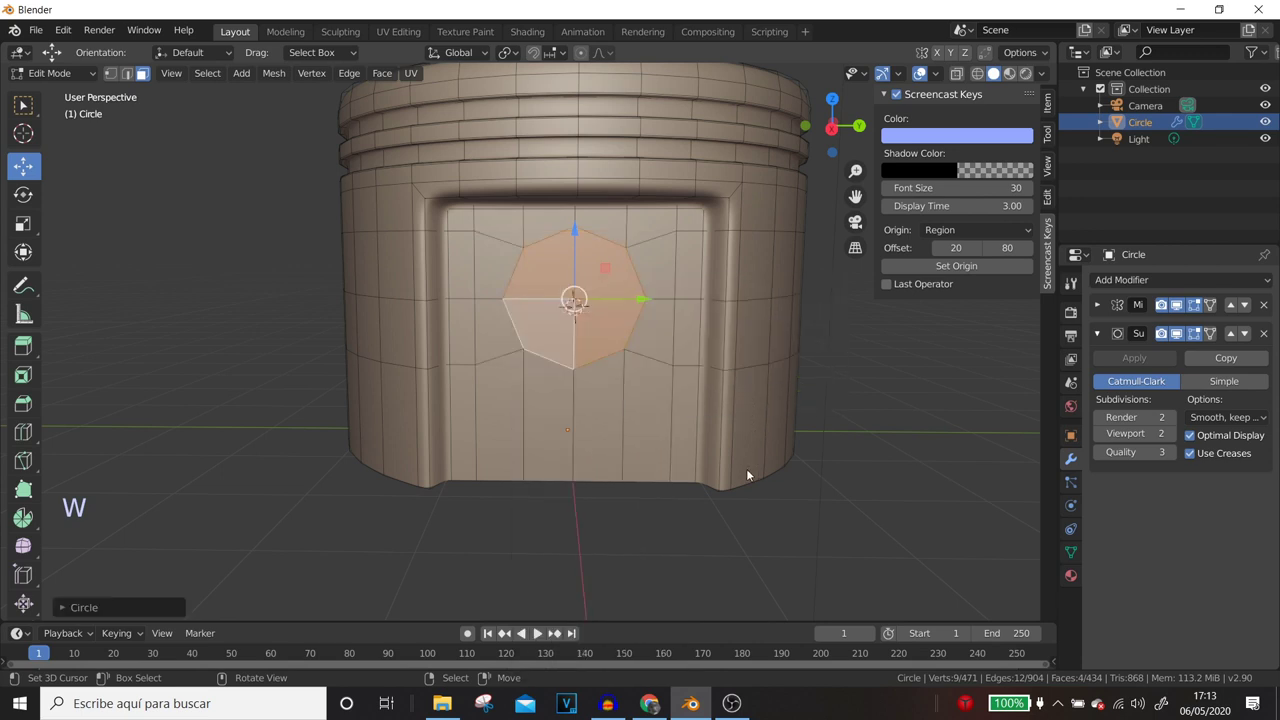
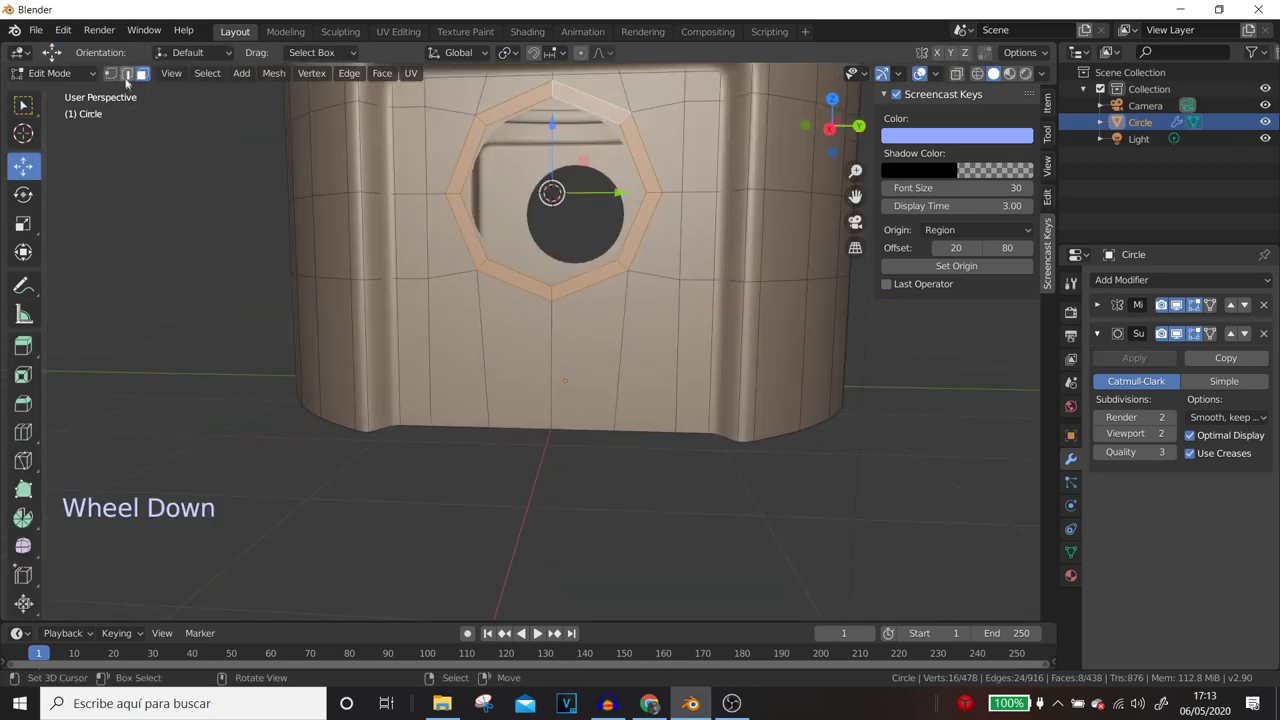
# - Inset the circular face block and delete its centre faces to open the pin hole
pyautogui.rightClick(419, 384)
pyautogui.rightClick(467, 380)
pyautogui.rightClick(519, 386)
pyautogui.rightClick(601, 397)
pyautogui.rightClick(663, 391)
pyautogui.rightClick(685, 396)
pyautogui.press('i')
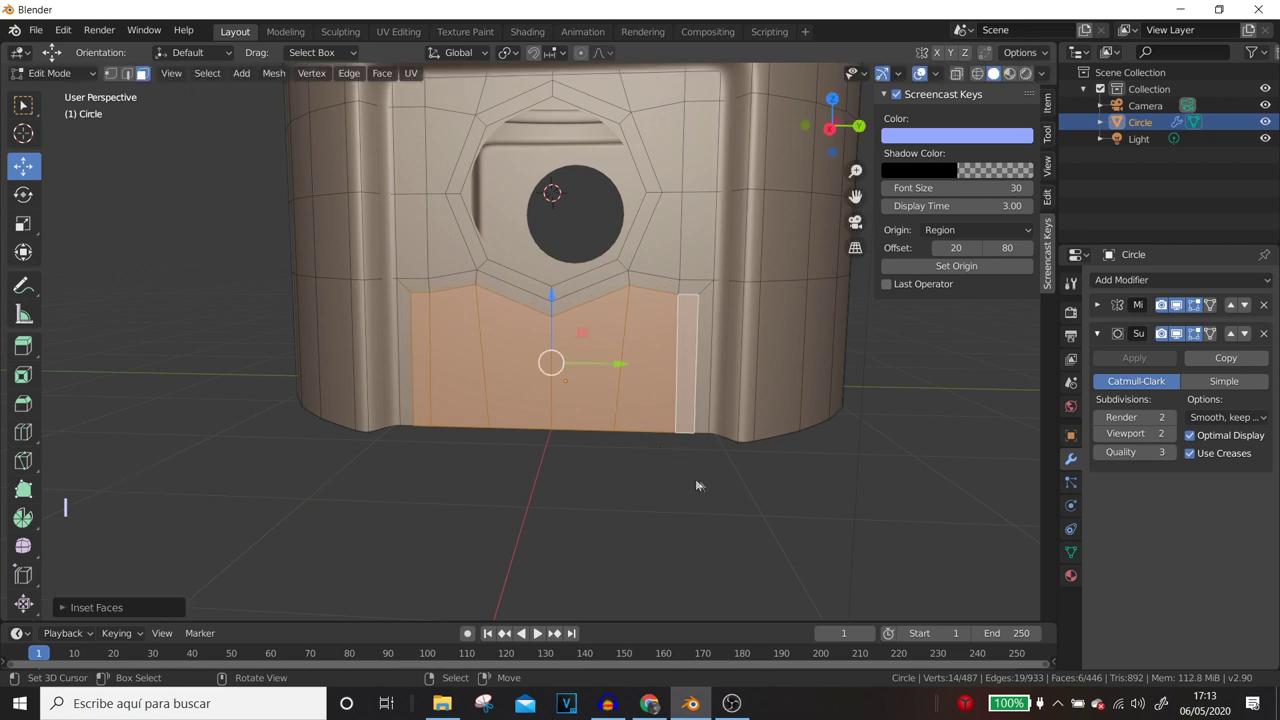
pyautogui.middleClick(602, 431)
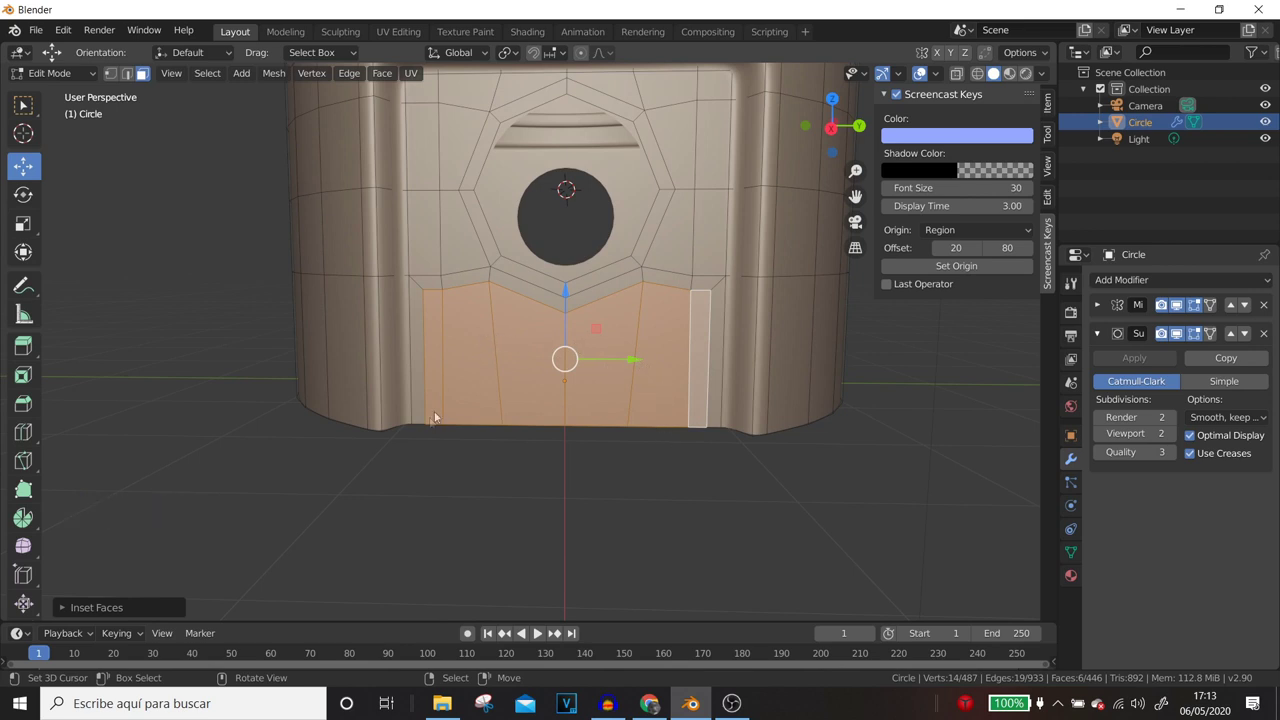
pyautogui.press('x')
# - Select the rim vertices around the pin hole and scale them into shape
pyautogui.middleClick(573, 475)
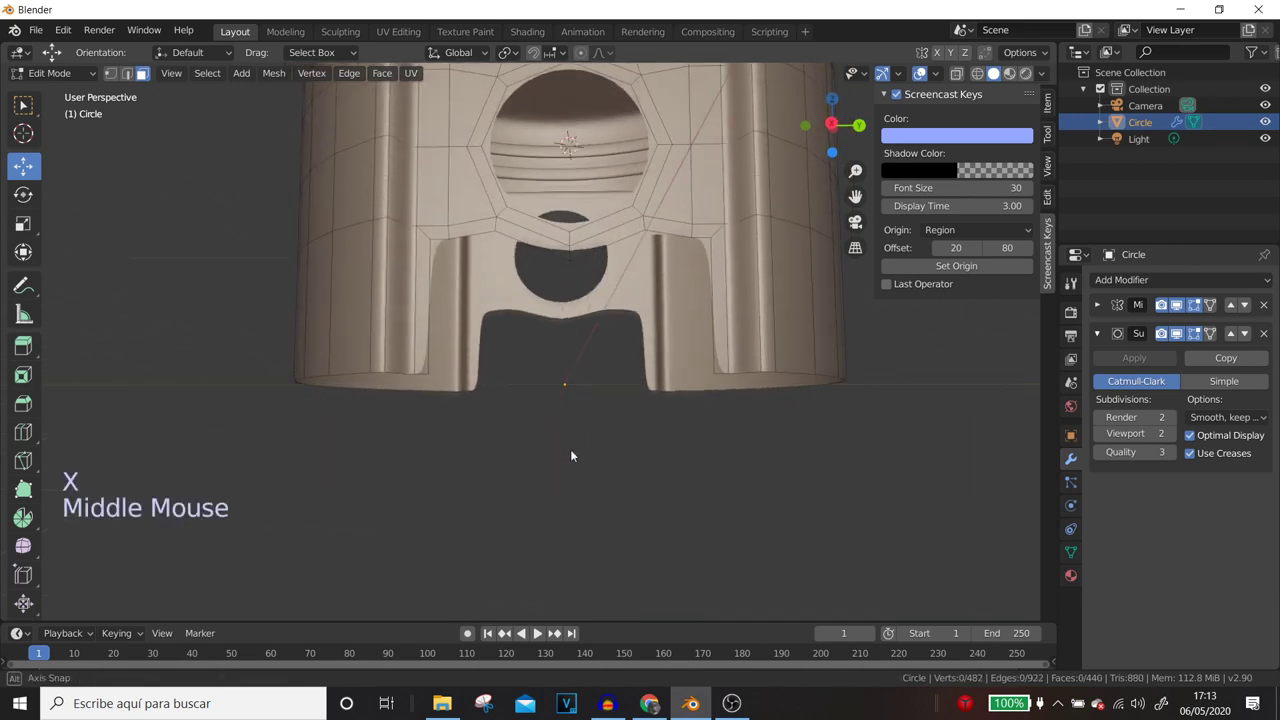
pyautogui.middleClick(476, 329)
pyautogui.click(116, 70)
pyautogui.rightClick(562, 298)
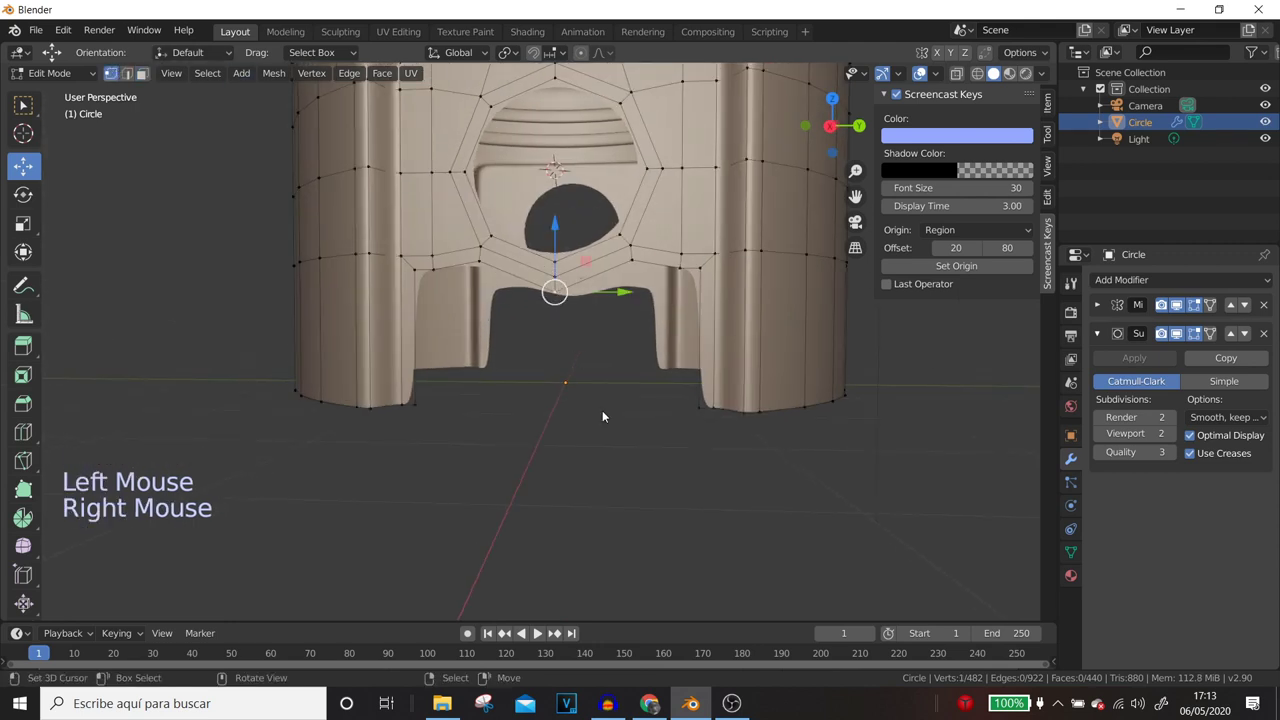
pyautogui.press('shift+s')
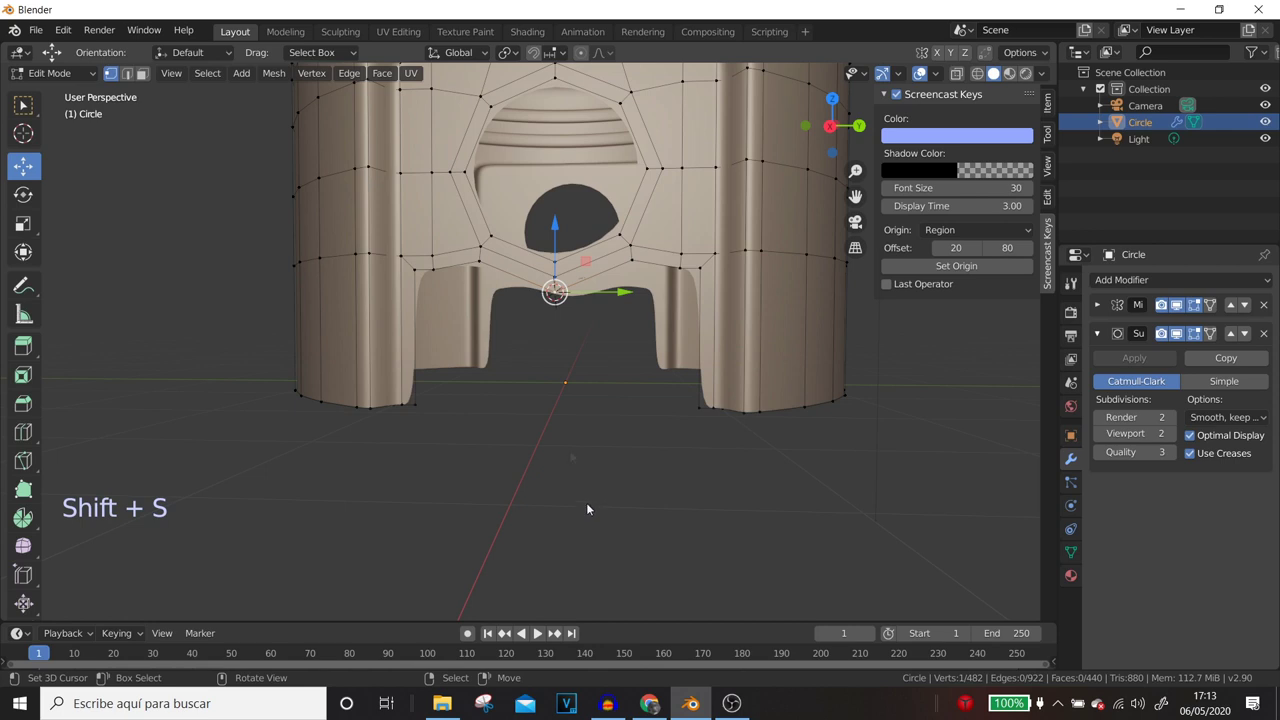
pyautogui.rightClick(707, 273)
pyautogui.rightClick(689, 271)
pyautogui.rightClick(485, 270)
pyautogui.rightClick(442, 270)
pyautogui.rightClick(416, 273)
pyautogui.rightClick(418, 272)
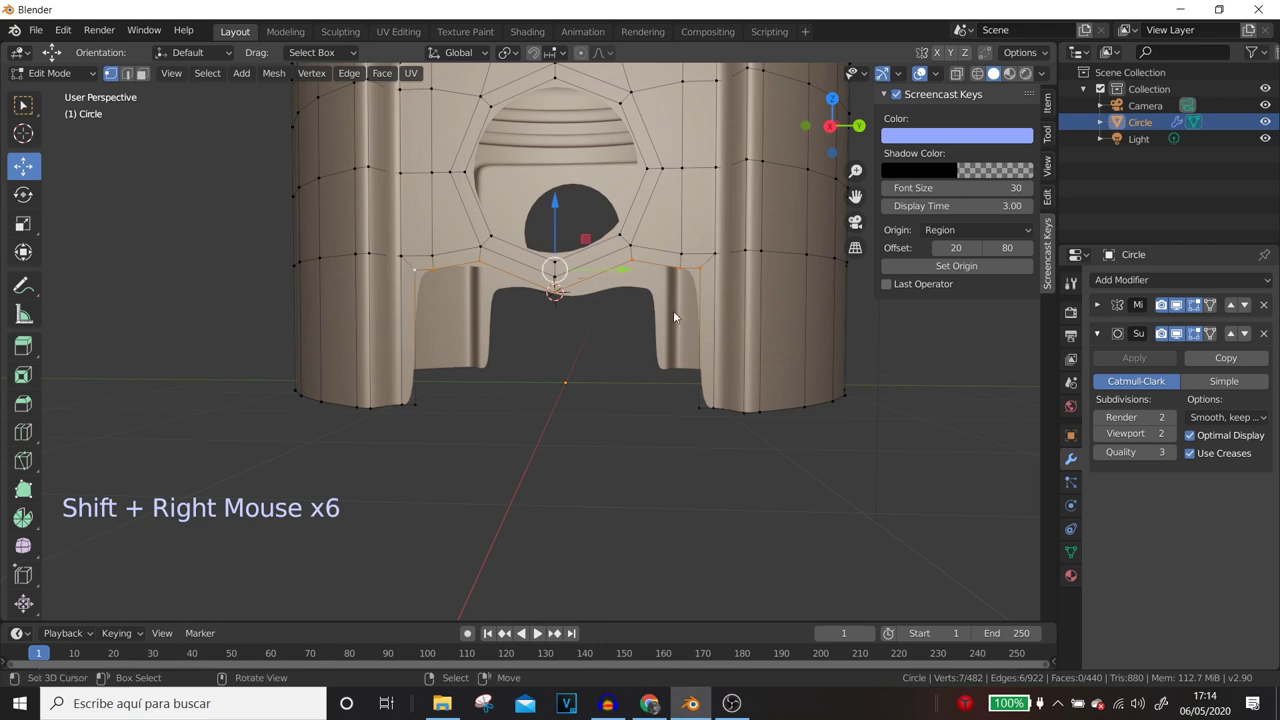
pyautogui.rightClick(677, 314)
pyautogui.press('s')
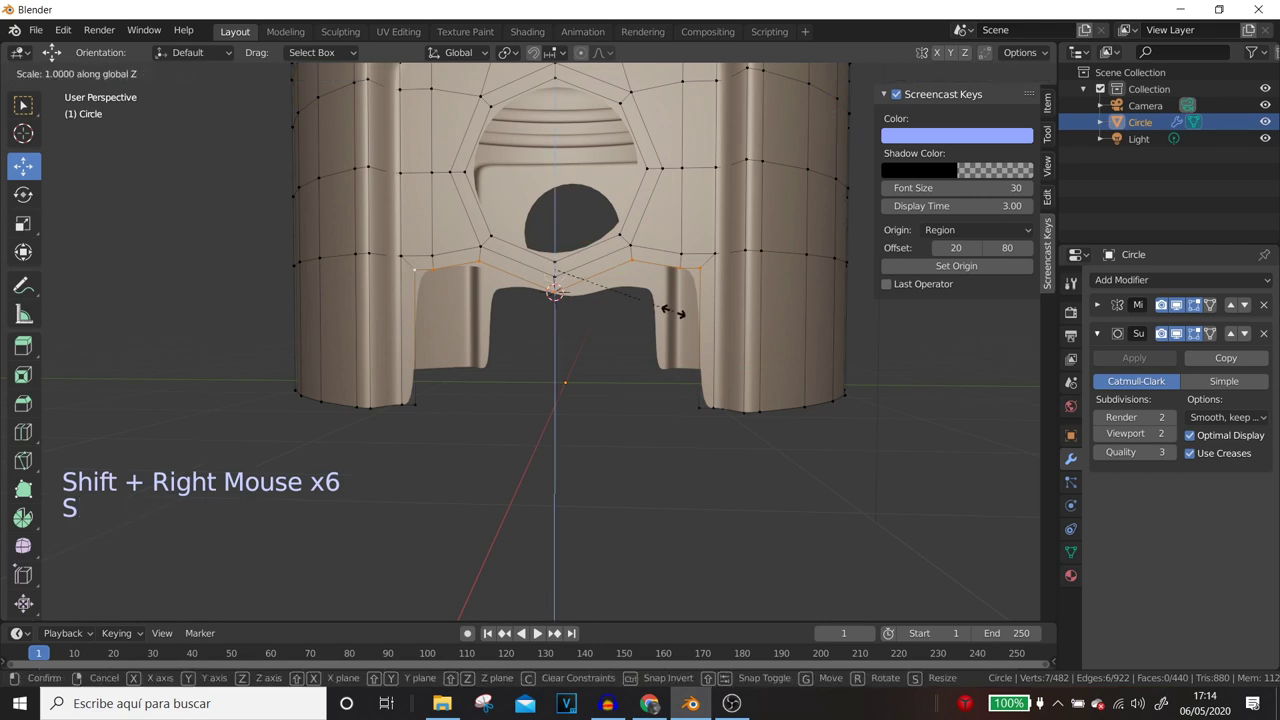
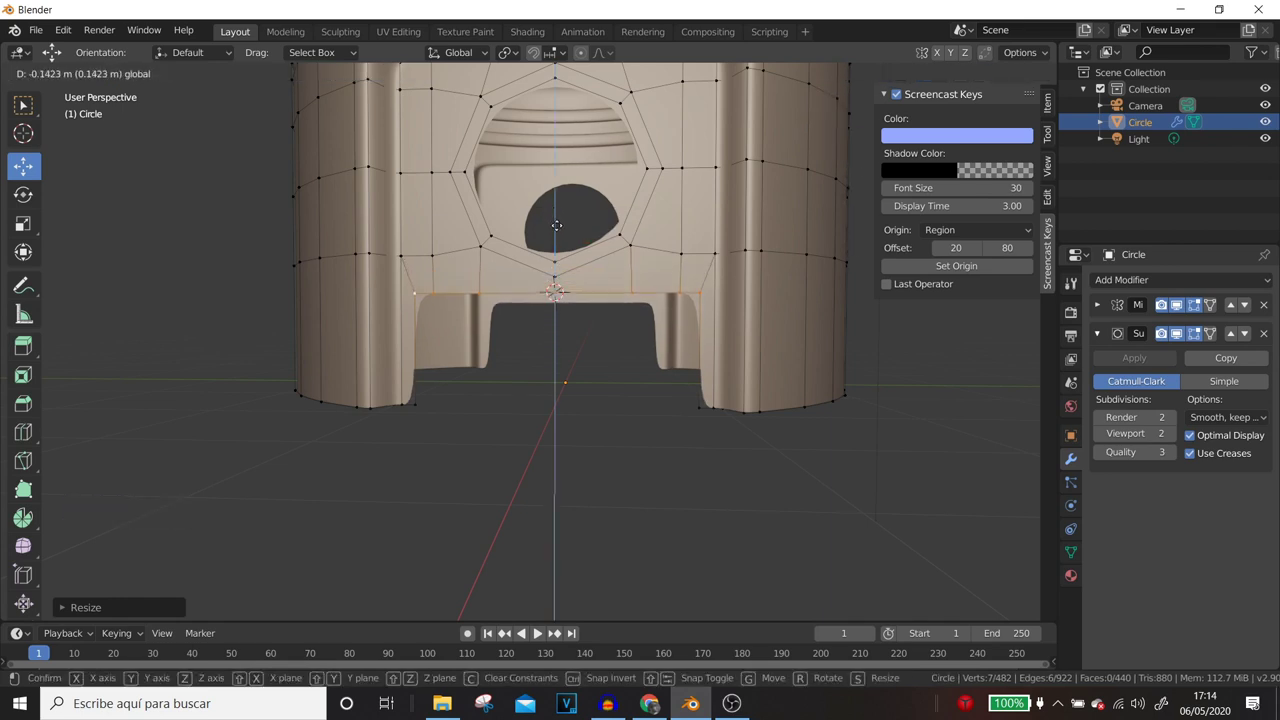
pyautogui.scroll(-3)
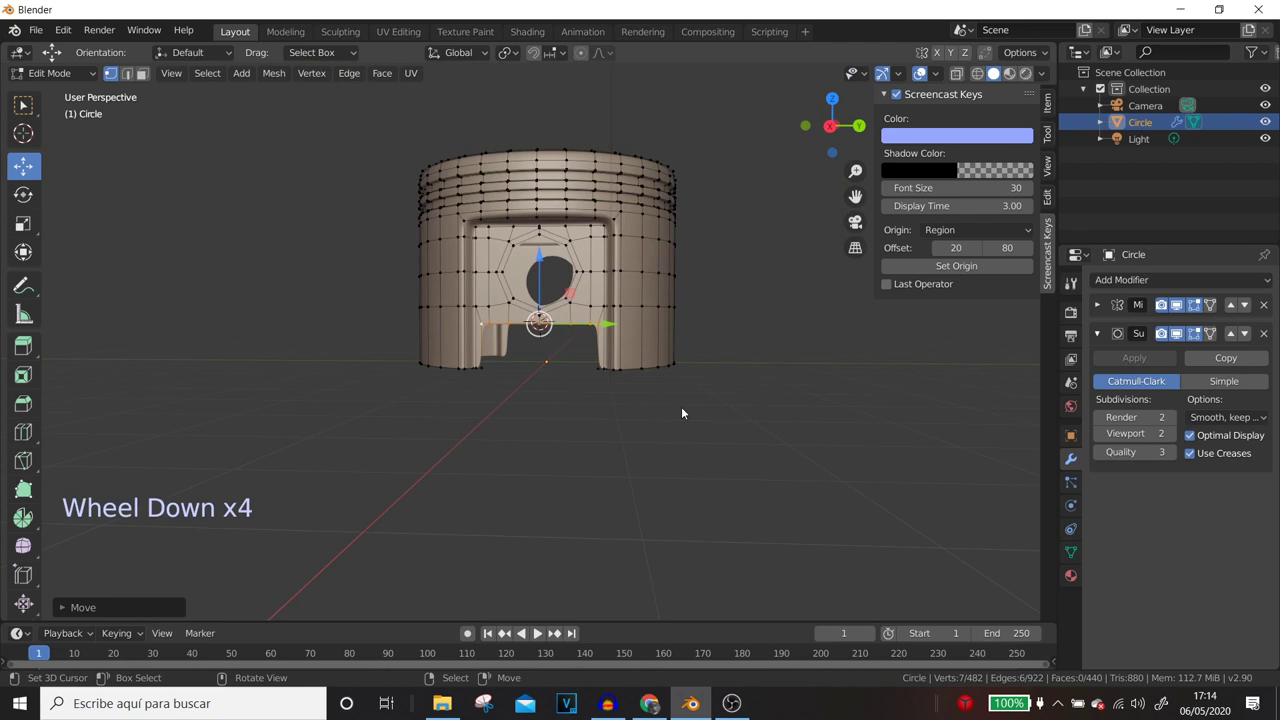
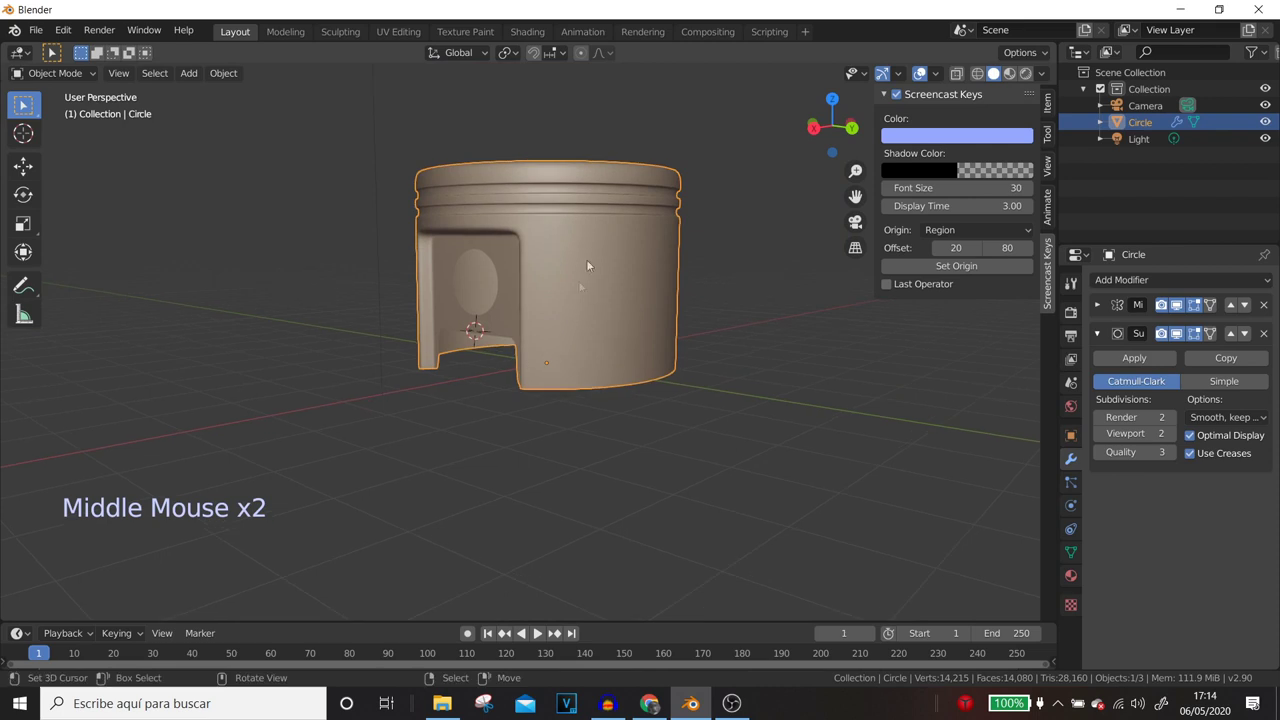
# - Check the pin hole from around the piston and return to editing the mesh
pyautogui.middleClick(628, 296)
pyautogui.press('Tab')
pyautogui.scroll(3)
pyautogui.middleClick(665, 329)
pyautogui.scroll(3)
pyautogui.middleClick(648, 216)
pyautogui.middleClick(619, 147)
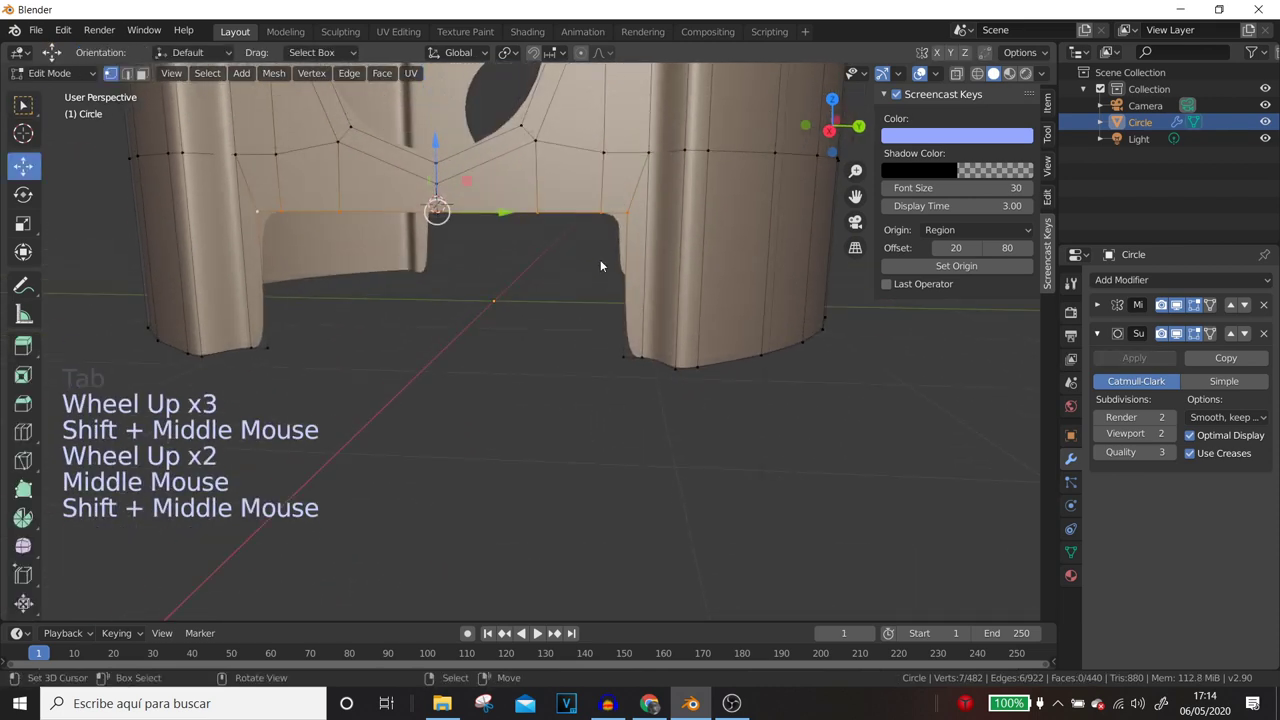
pyautogui.scroll(-3)
# - Select the skirt cutout edges beneath the pin hole and lower them along Z
pyautogui.rightClick(610, 358)
pyautogui.rightClick(610, 357)
pyautogui.rightClick(610, 357)
pyautogui.rightClick(675, 363)
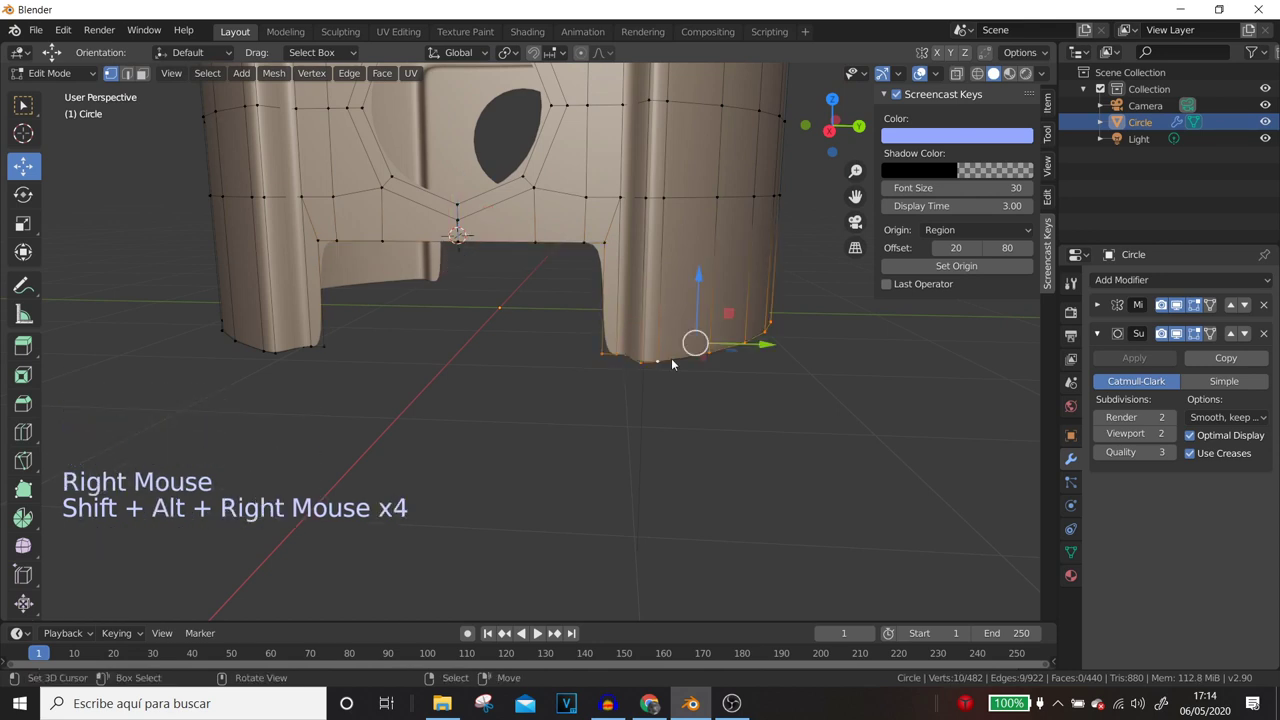
pyautogui.rightClick(239, 350)
pyautogui.scroll(-3)
pyautogui.middleClick(349, 333)
pyautogui.middleClick(504, 367)
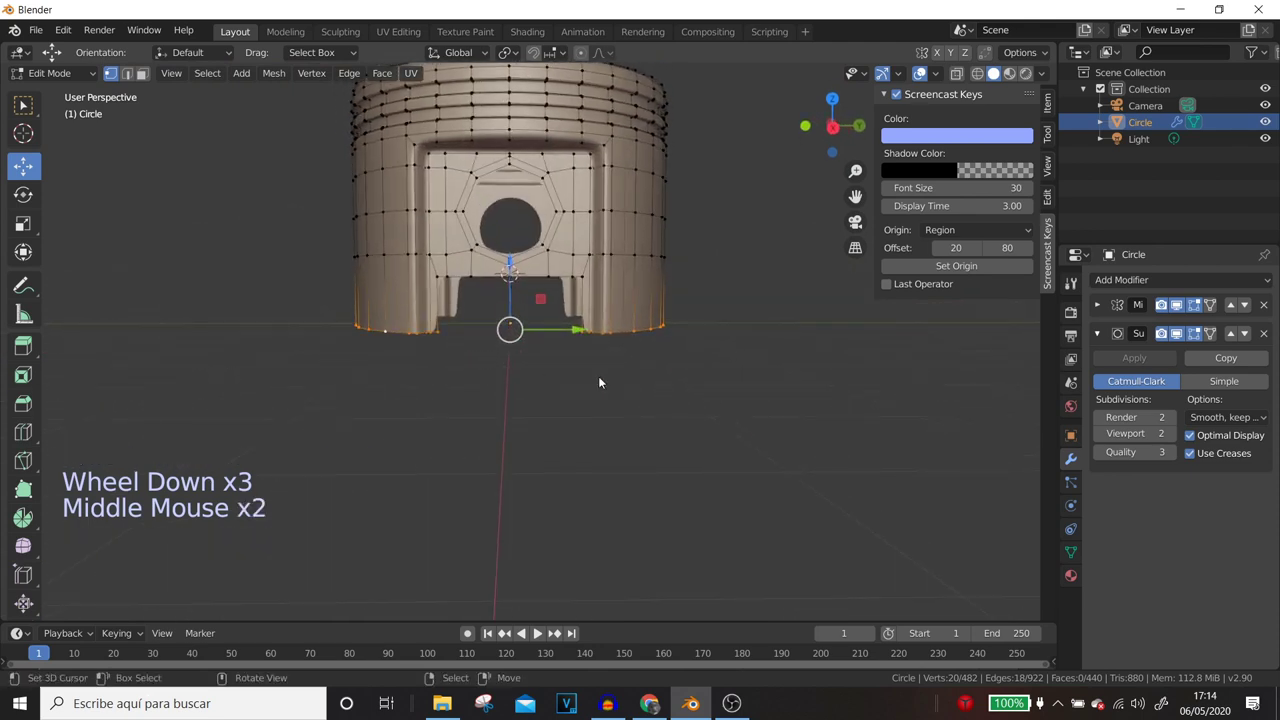
pyautogui.press('e')
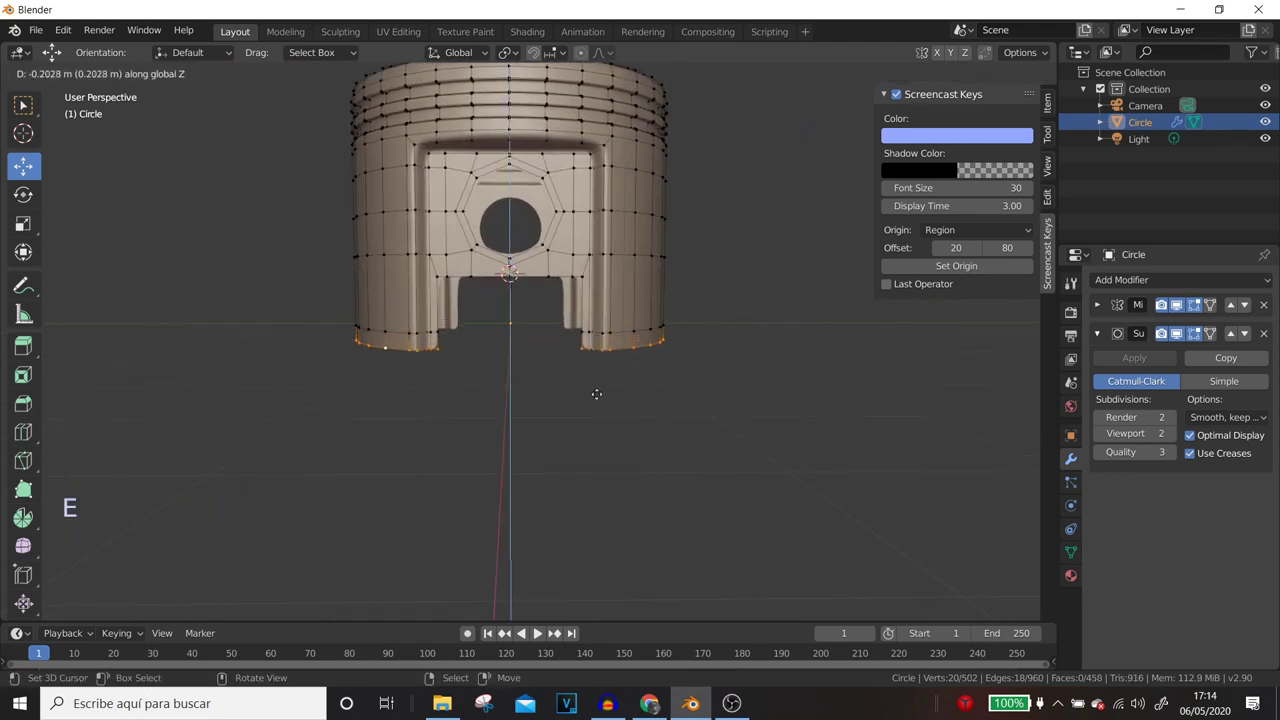
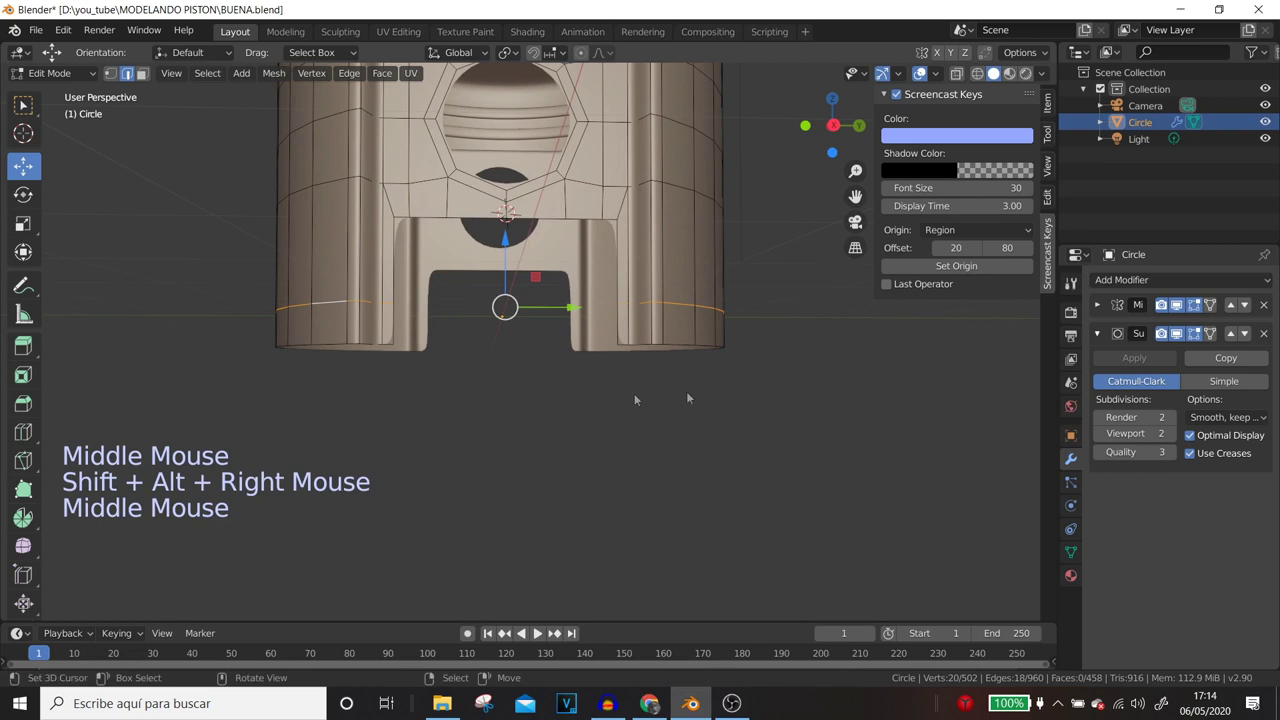
pyautogui.press('g')
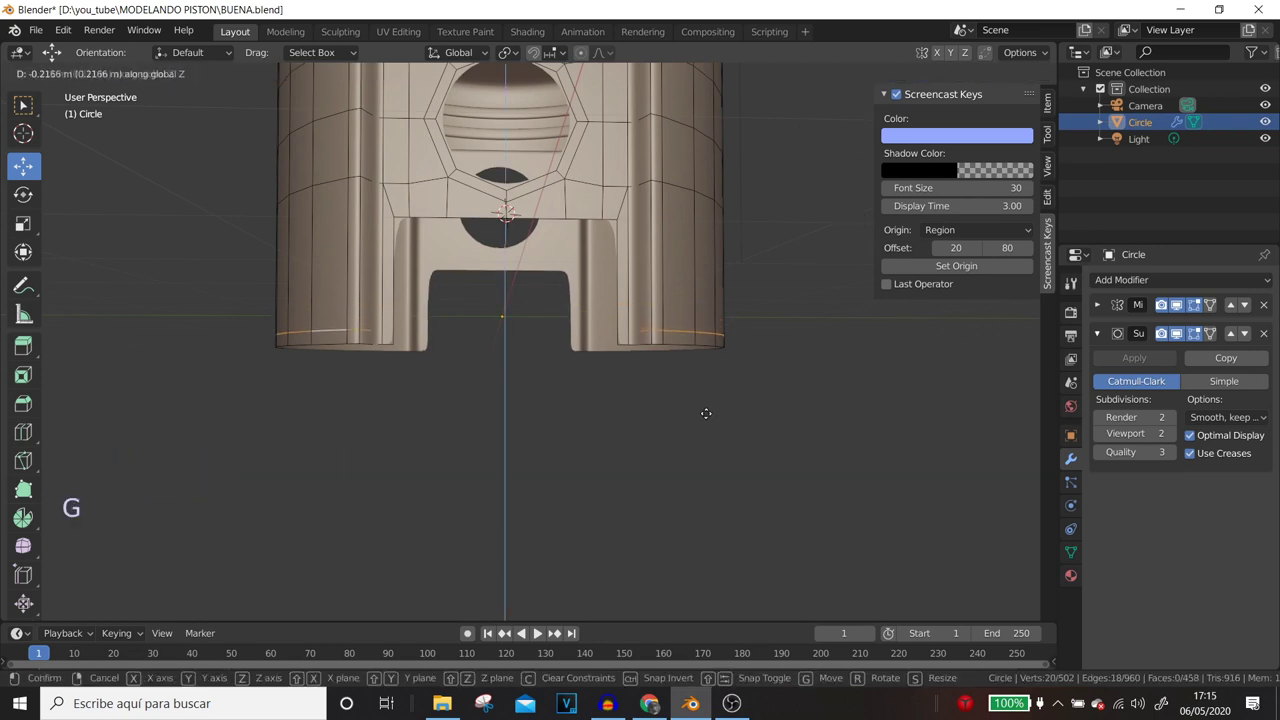
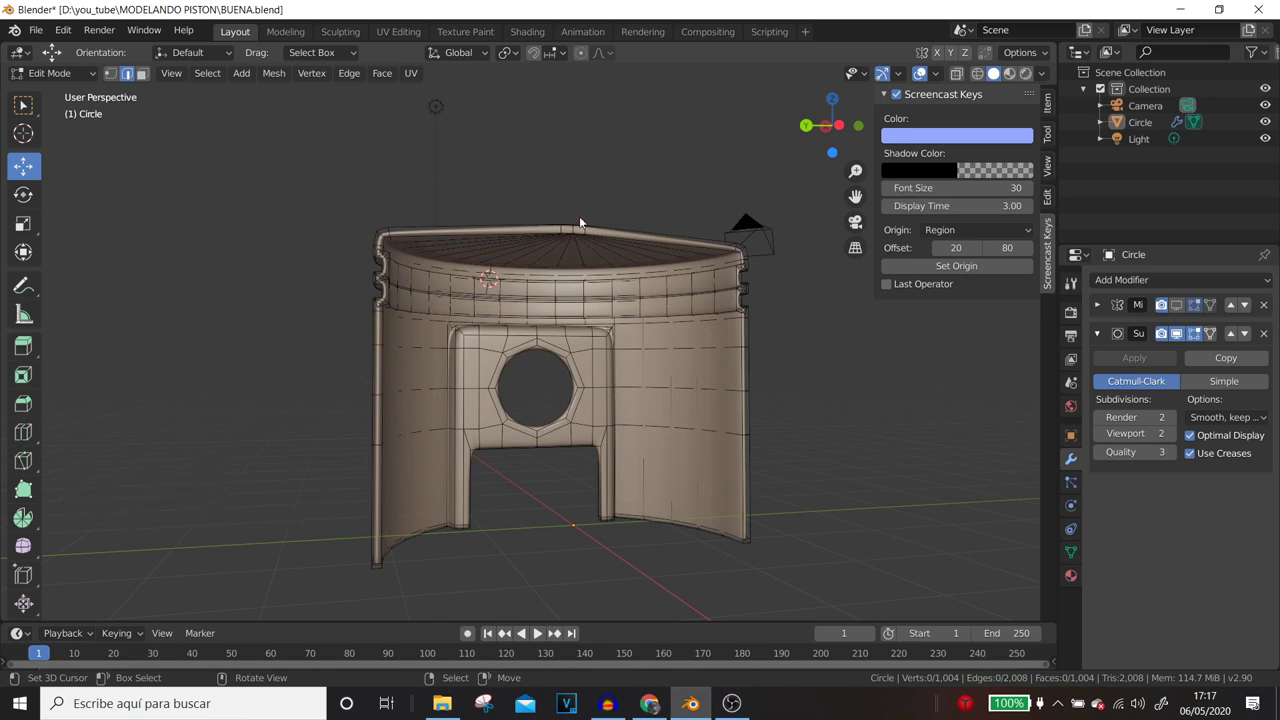
# - In face select mode, pick the skirt side-wall faces around the pin hole and hide the selection
pyautogui.rightClick(395, 234)
pyautogui.rightClick(395, 234)
pyautogui.click(147, 79)
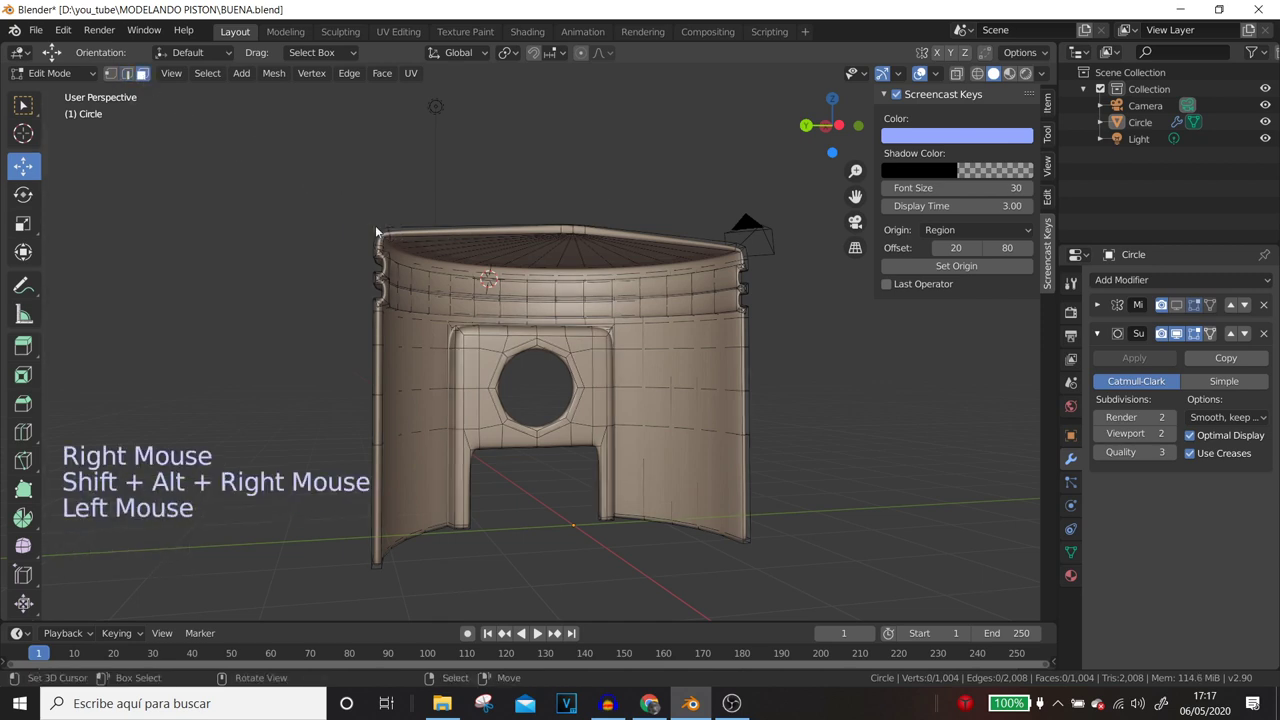
pyautogui.rightClick(393, 236)
pyautogui.middleClick(535, 460)
pyautogui.middleClick(432, 318)
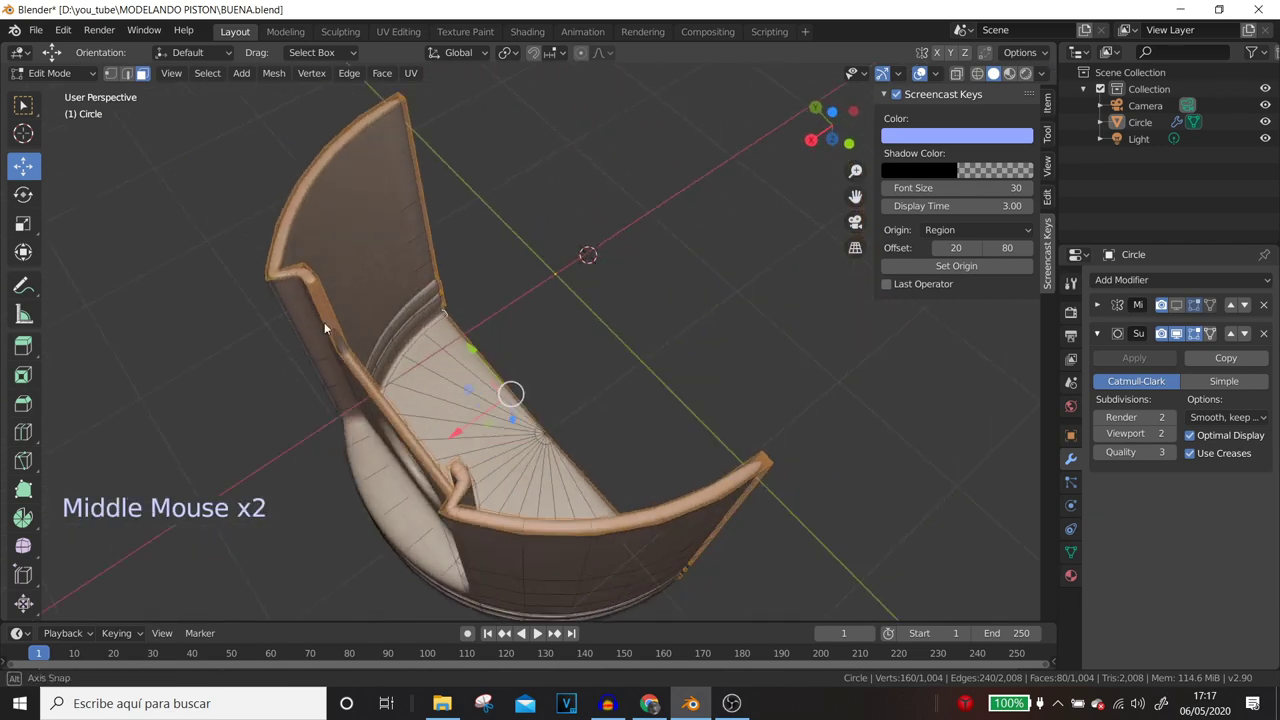
pyautogui.middleClick(470, 233)
pyautogui.middleClick(548, 346)
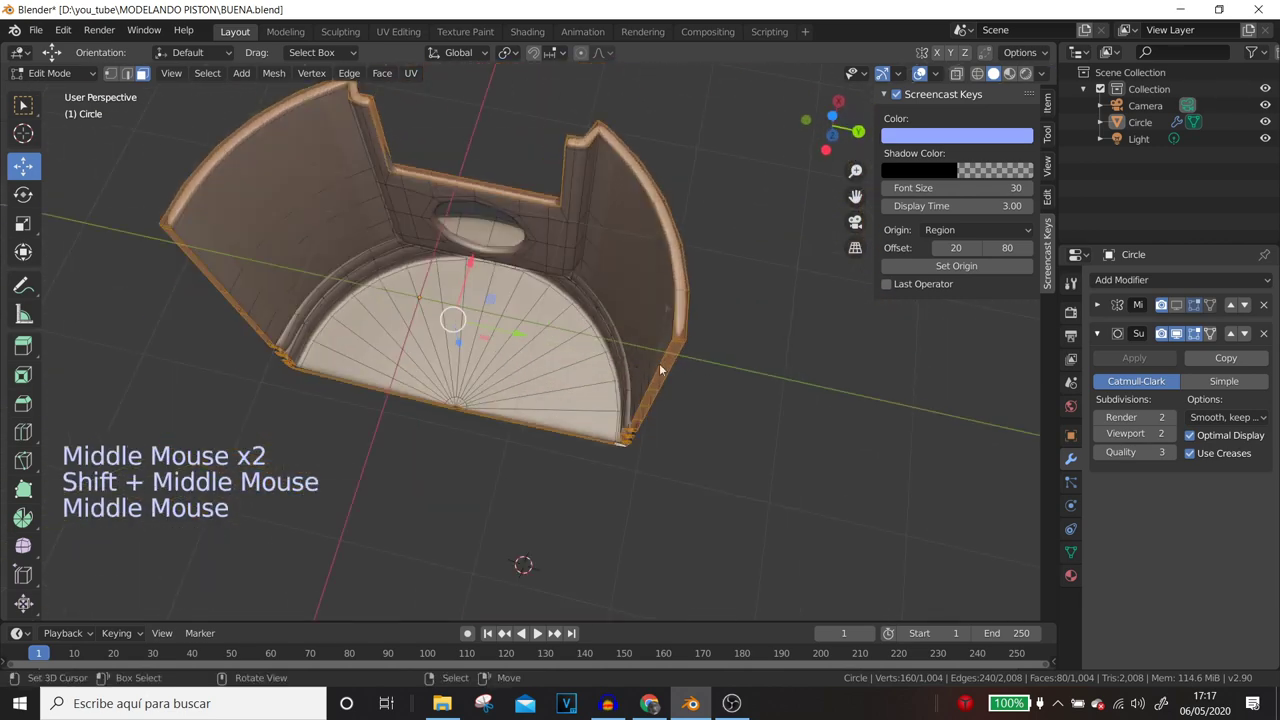
pyautogui.rightClick(684, 328)
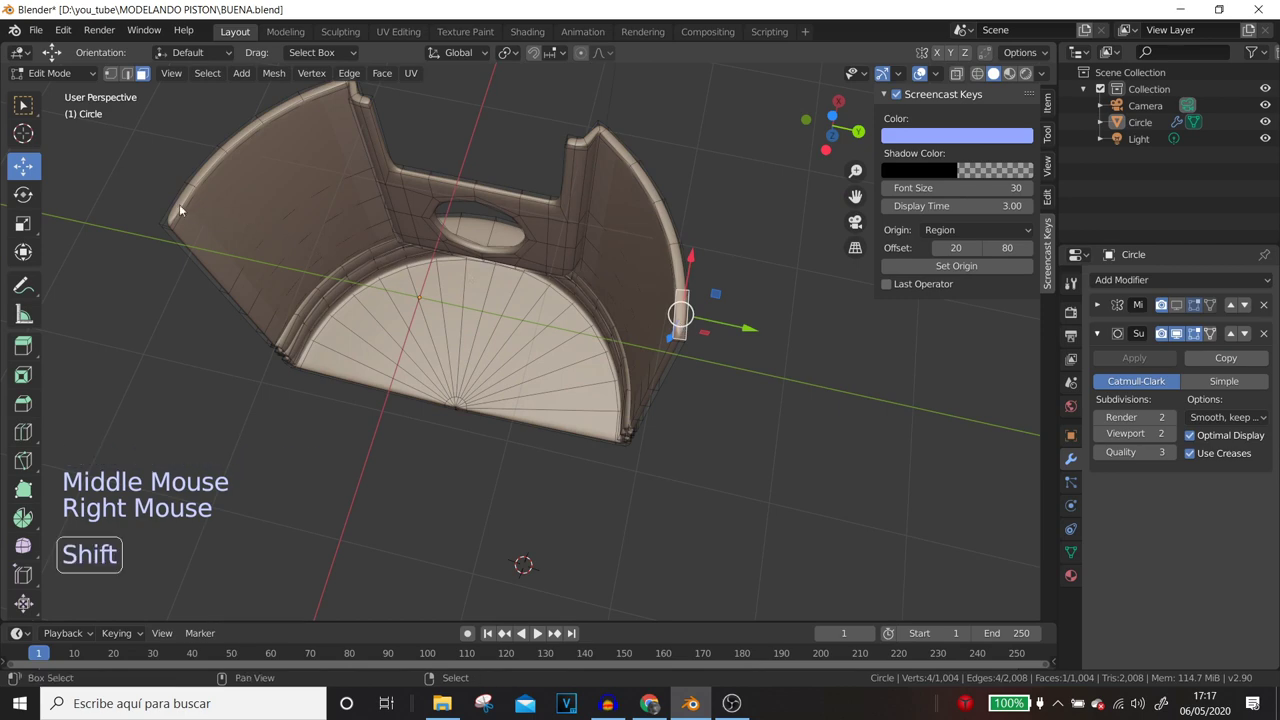
pyautogui.rightClick(183, 208)
pyautogui.press('h')
# - Select and remove the remaining skirt wall faces, leaving a rectangular notch at the pin hole
pyautogui.scroll(-3)
pyautogui.middleClick(352, 264)
pyautogui.middleClick(456, 422)
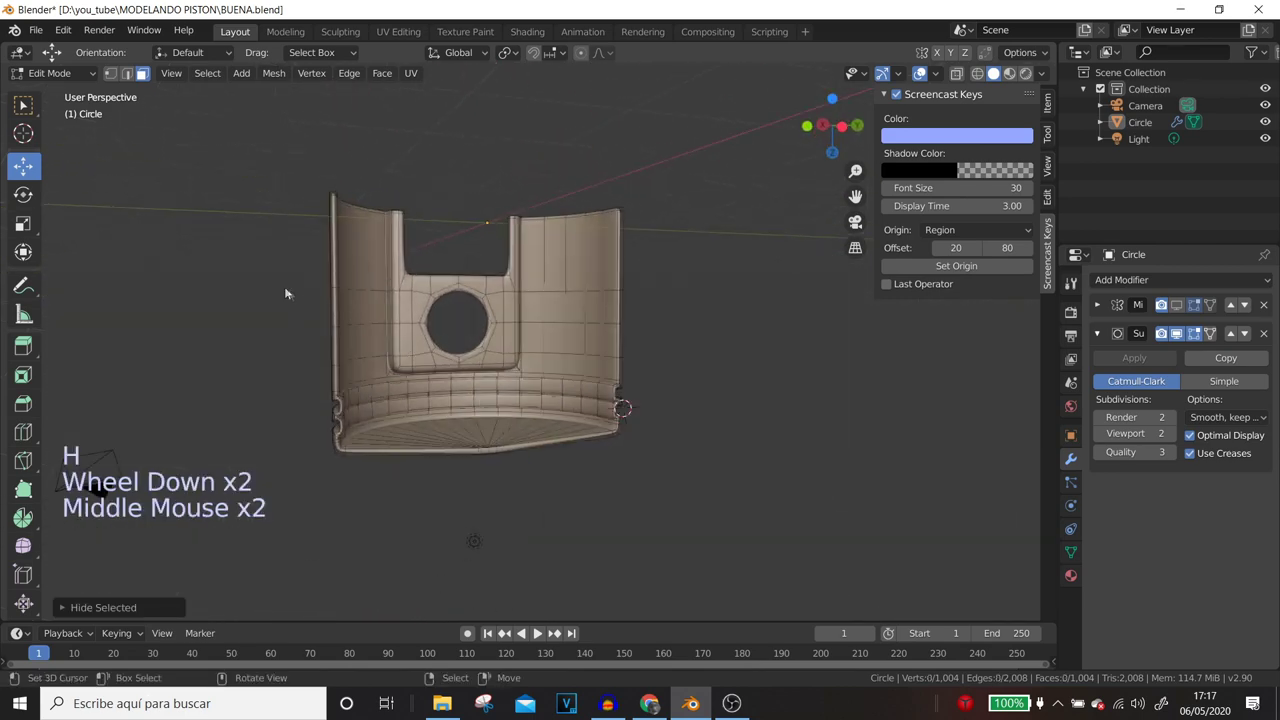
pyautogui.scroll(3)
pyautogui.middleClick(531, 341)
pyautogui.scroll(3)
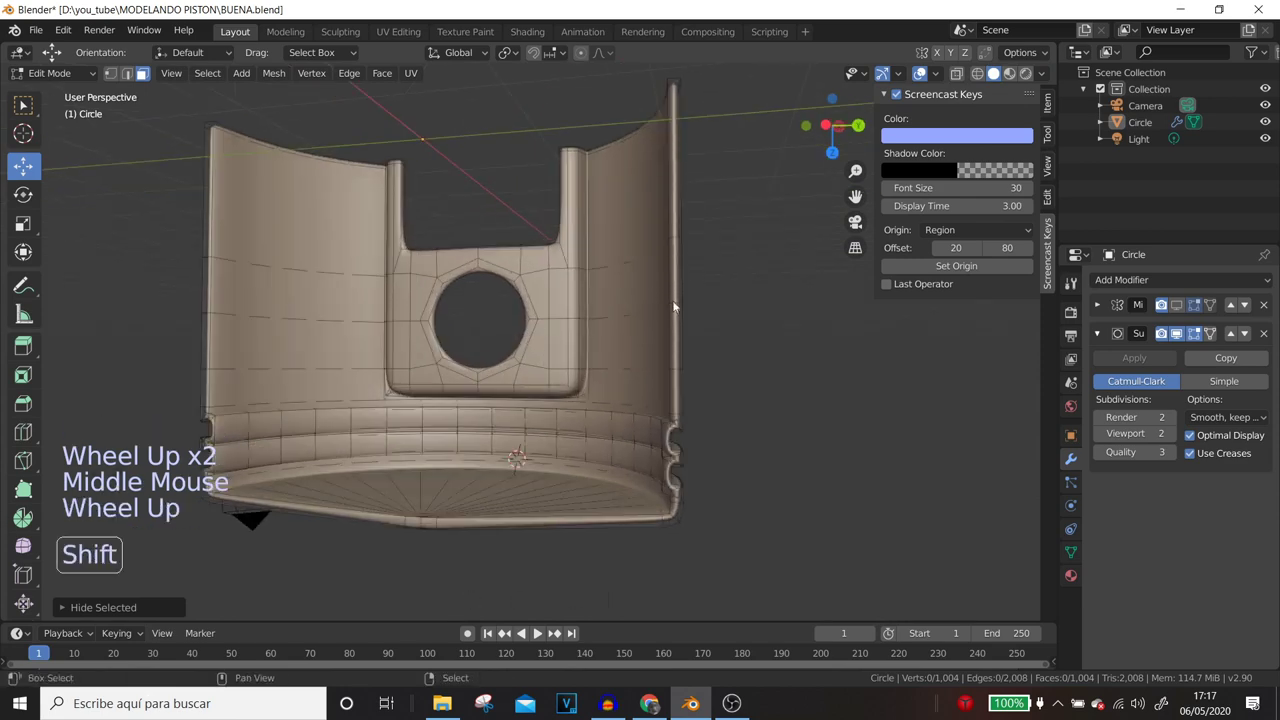
pyautogui.rightClick(682, 309)
pyautogui.scroll(-3)
pyautogui.middleClick(647, 355)
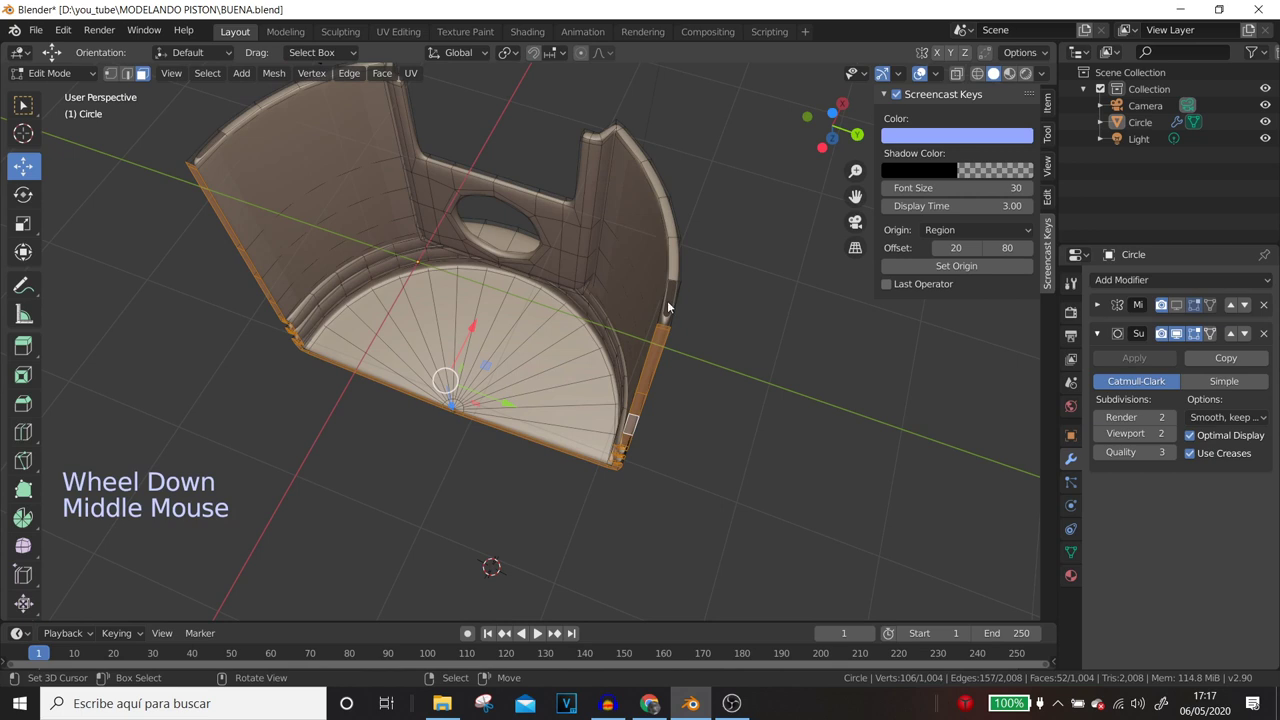
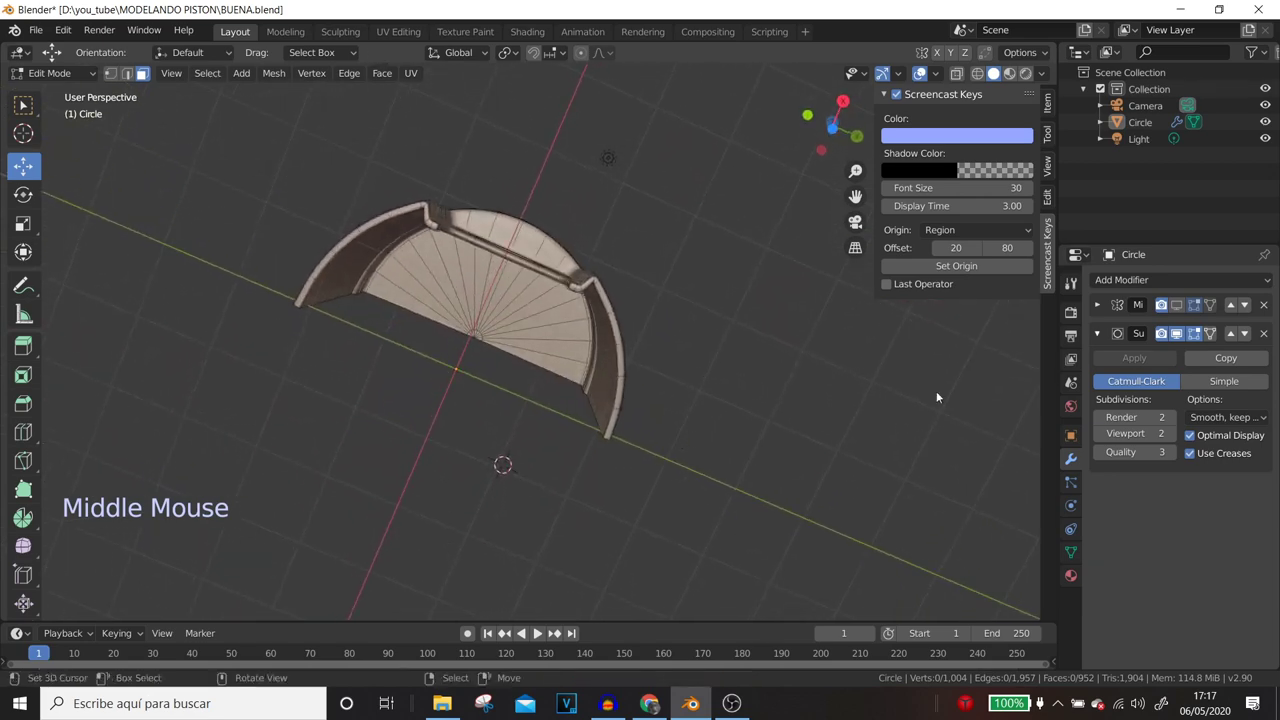
# - Preview the smoothed piston in Object Mode, checking the ring grooves and notched skirt underside
pyautogui.click(1180, 307)
pyautogui.middleClick(422, 305)
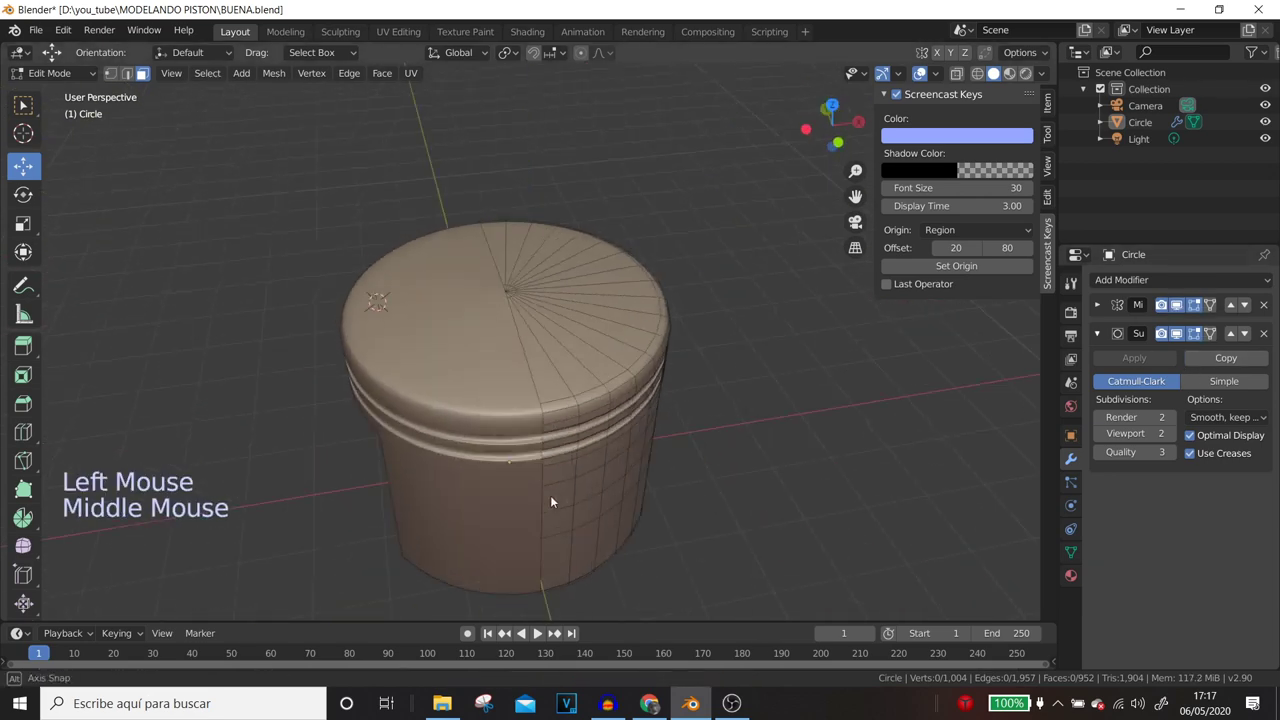
pyautogui.press('Tab')
pyautogui.scroll(3)
pyautogui.middleClick(750, 400)
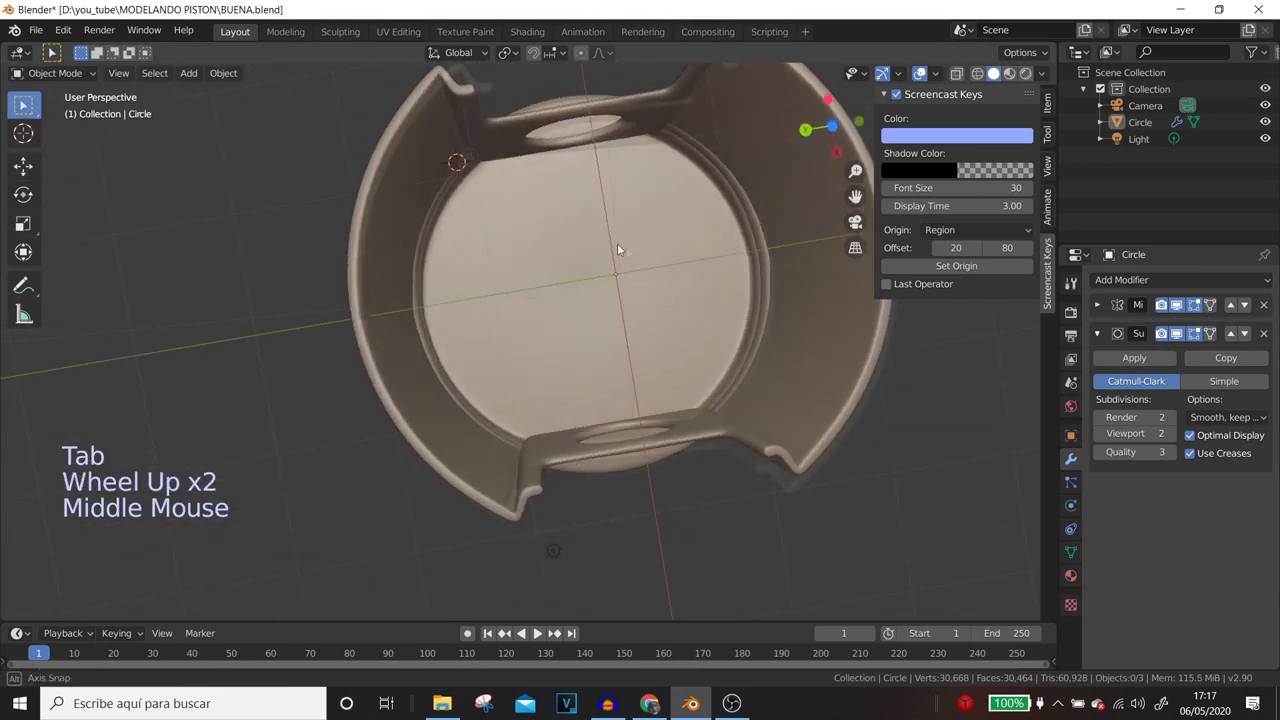
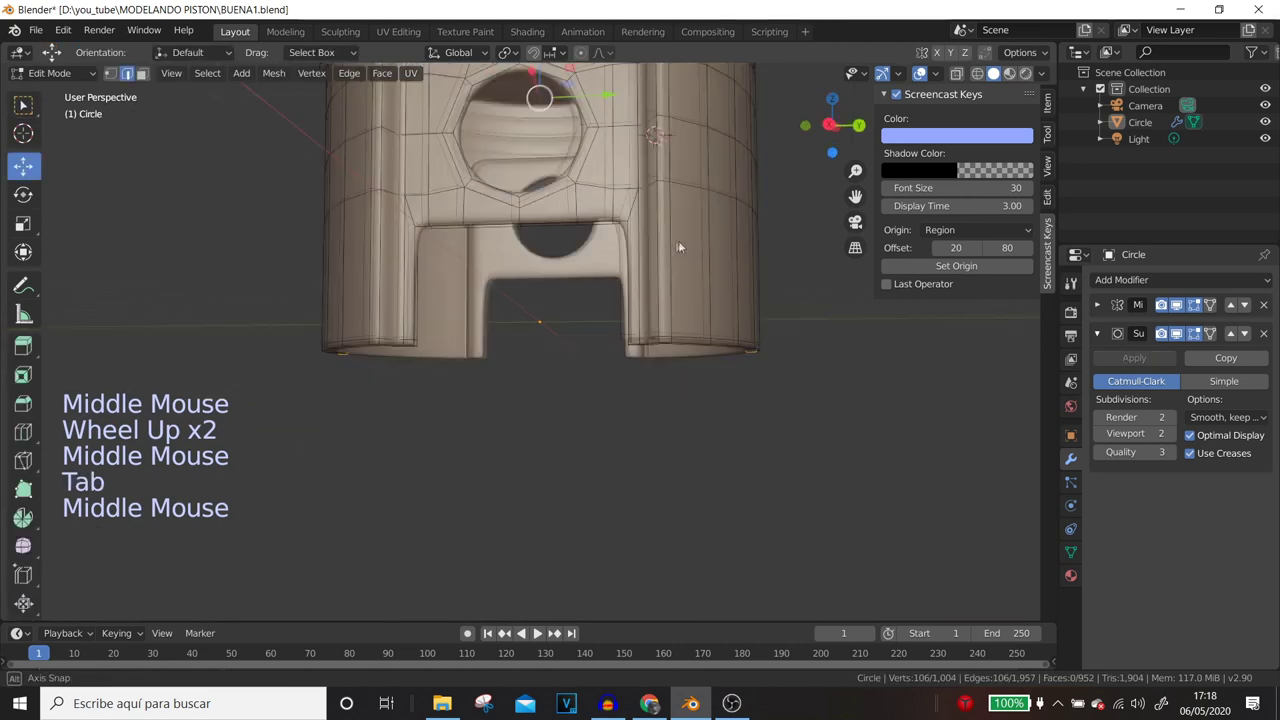
pyautogui.press('ctrl+r')
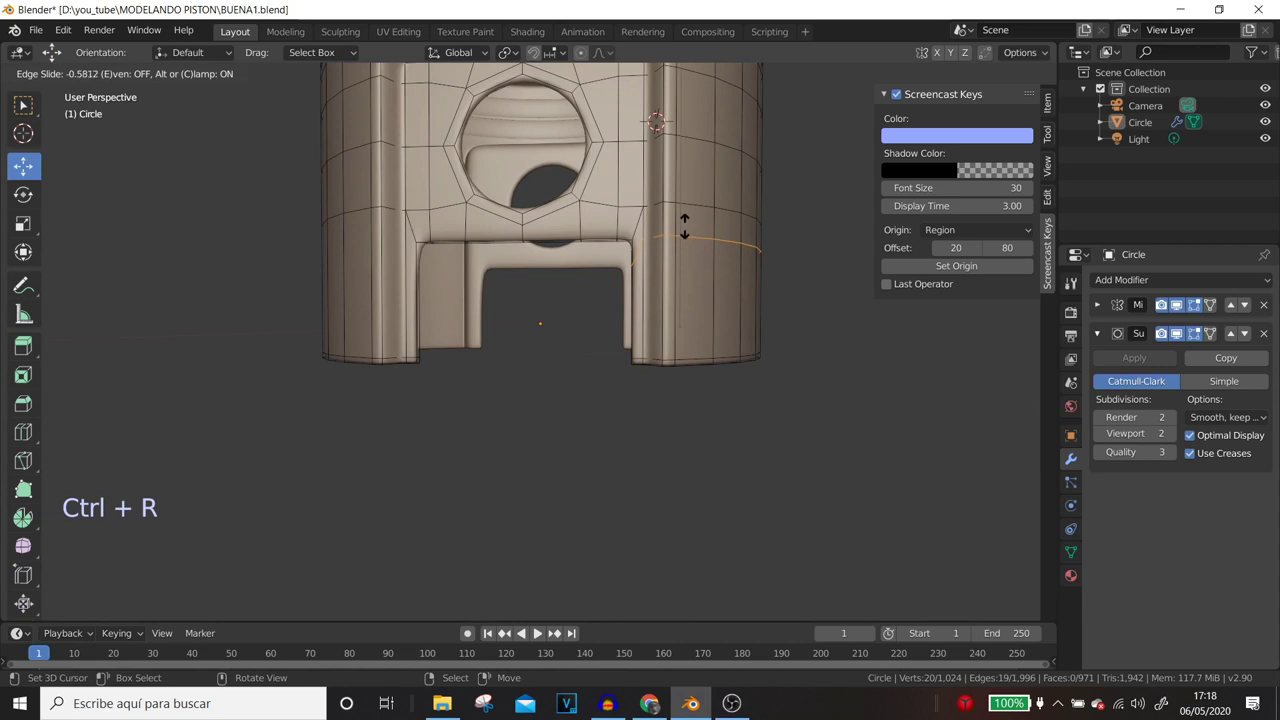
pyautogui.press('ctrl+r')
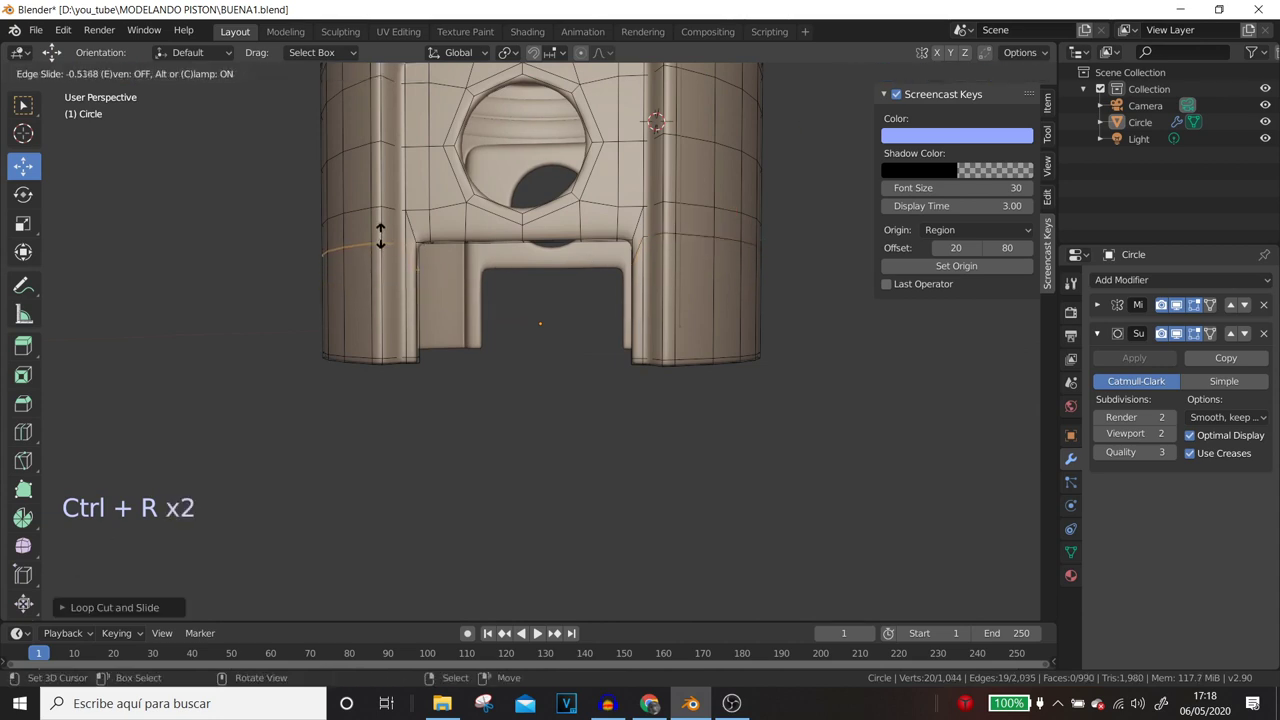
pyautogui.middleClick(540, 317)
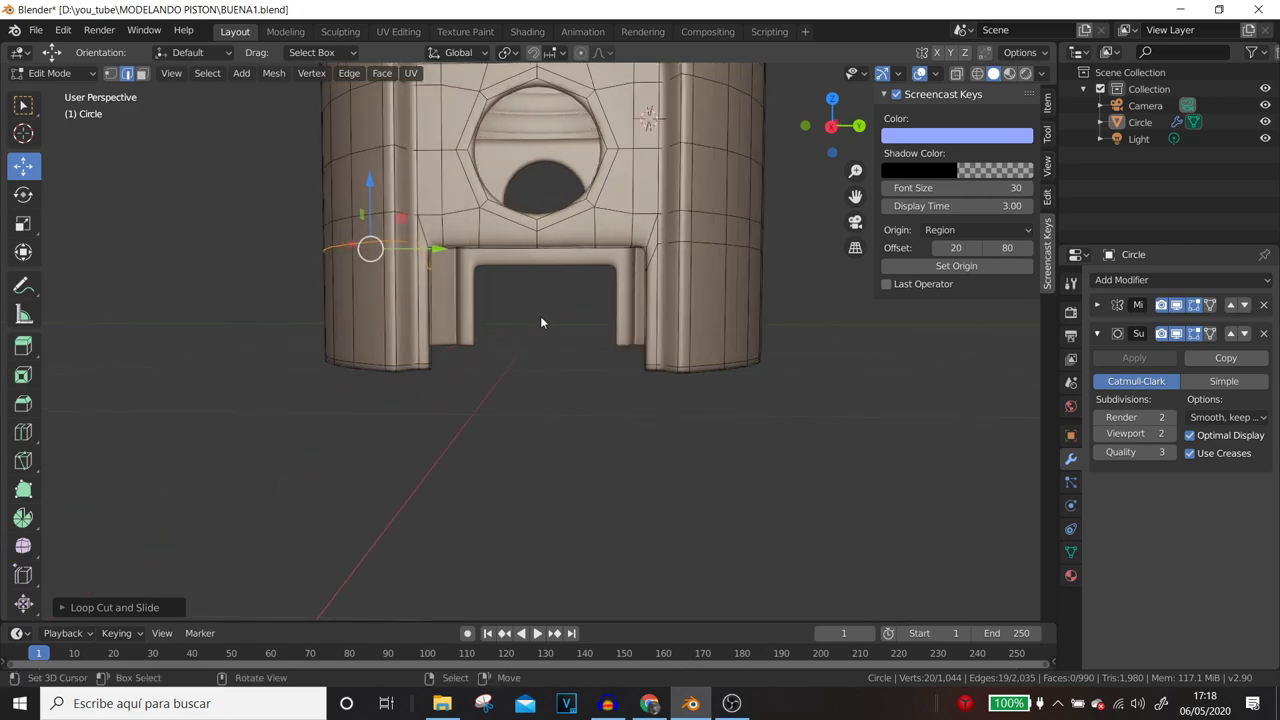
pyautogui.scroll(3)
pyautogui.middleClick(414, 287)
pyautogui.click(605, 356)
pyautogui.rightClick(605, 356)
pyautogui.press('shift+s')
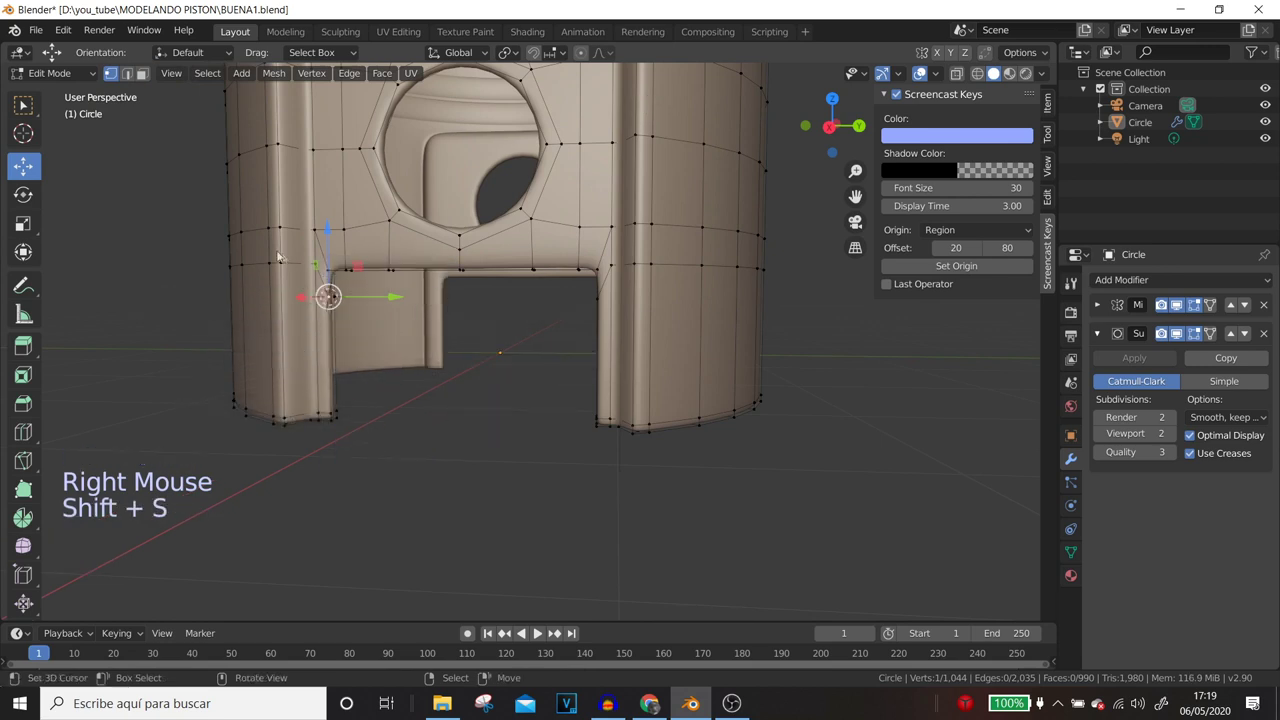
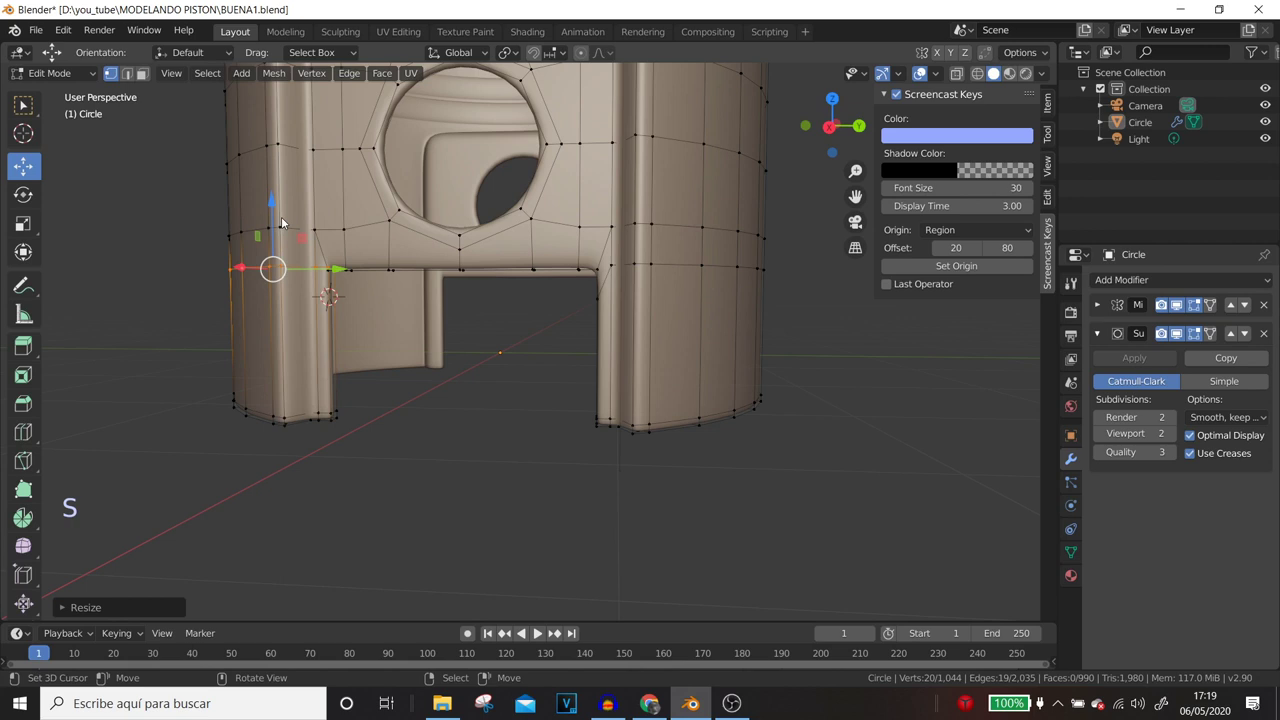
pyautogui.press('g')
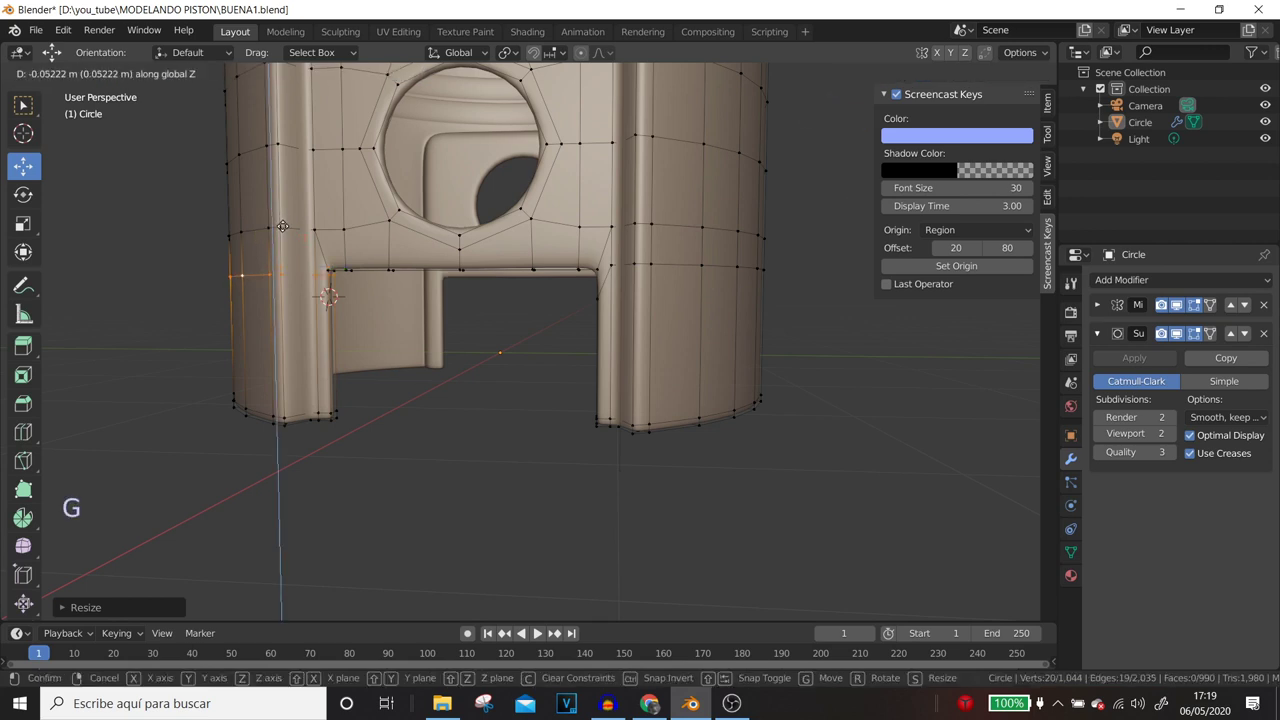
pyautogui.middleClick(428, 320)
pyautogui.middleClick(518, 304)
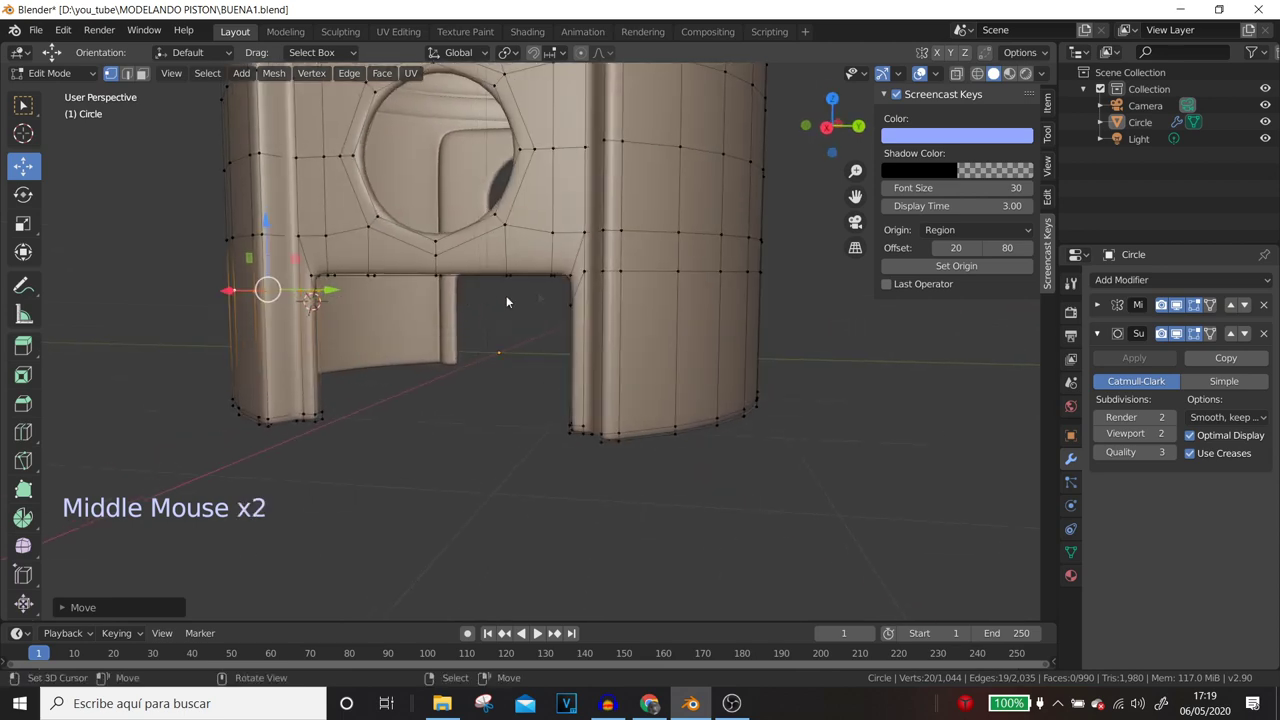
pyautogui.rightClick(641, 281)
pyautogui.rightClick(639, 281)
pyautogui.rightClick(638, 282)
pyautogui.middleClick(635, 290)
pyautogui.rightClick(675, 281)
pyautogui.press('shift+s')
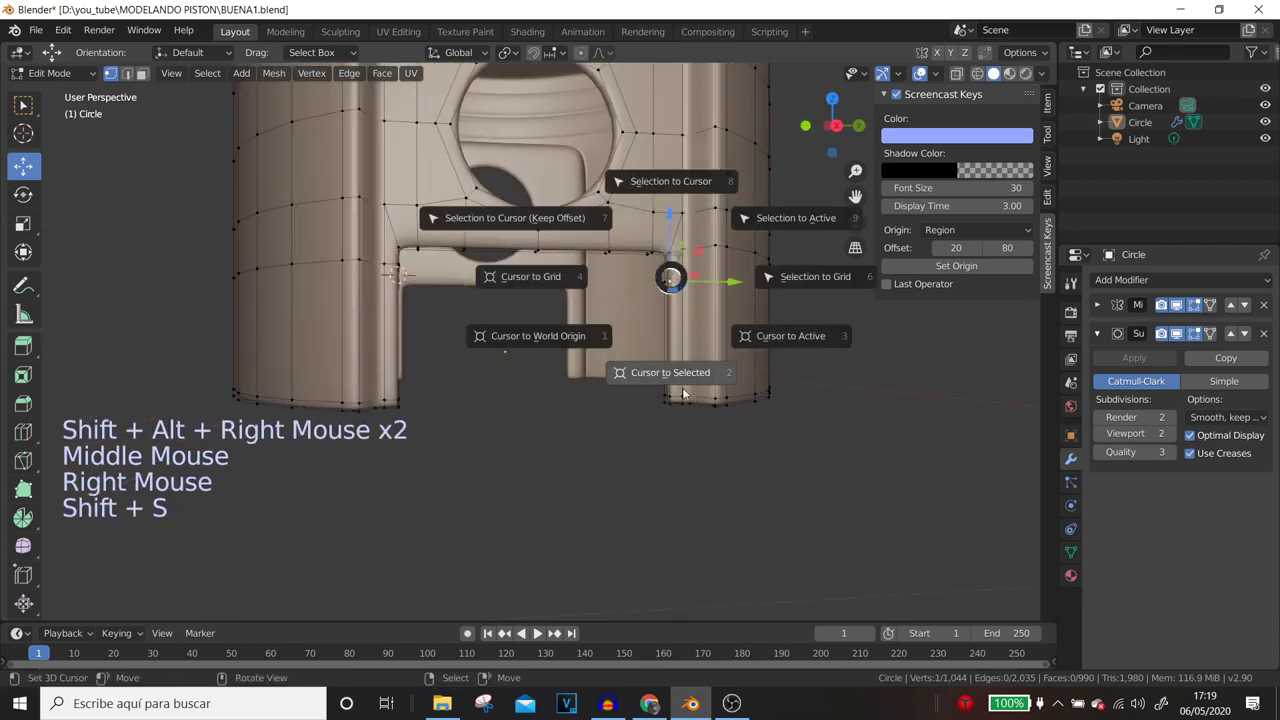
pyautogui.middleClick(709, 299)
pyautogui.rightClick(665, 326)
pyautogui.press('s')
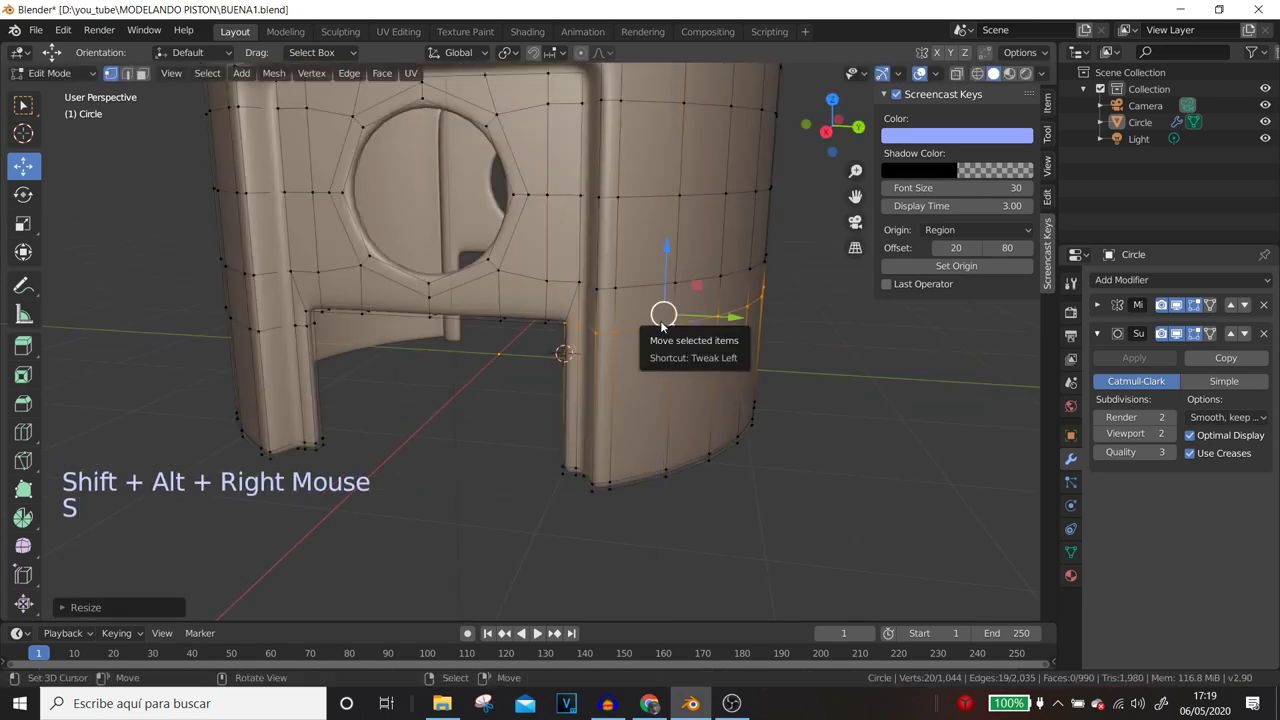
pyautogui.press('g')
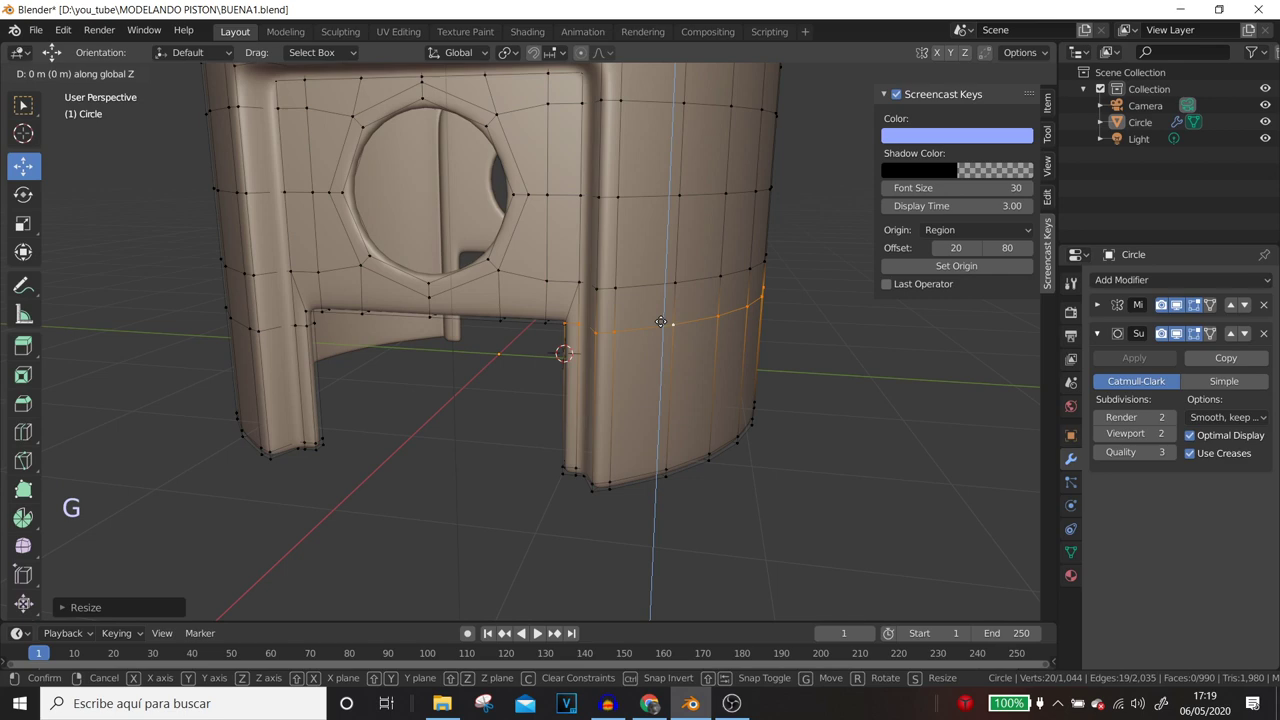
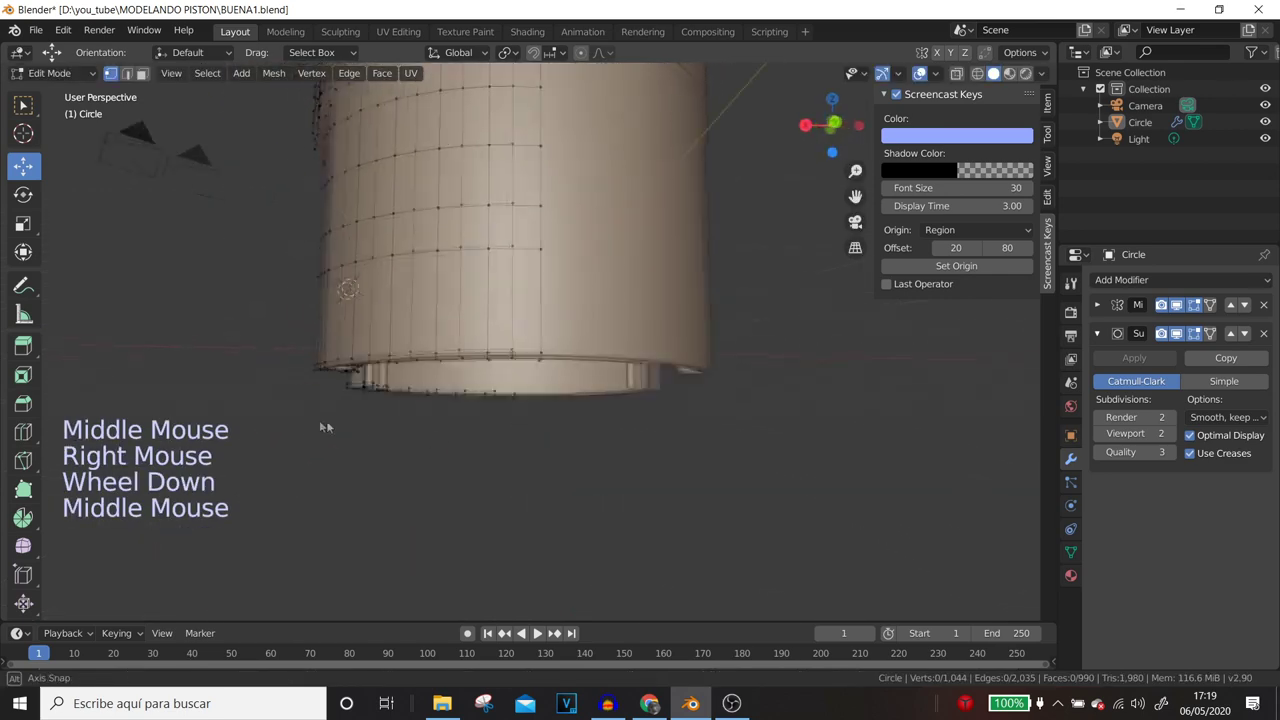
pyautogui.scroll(-3)
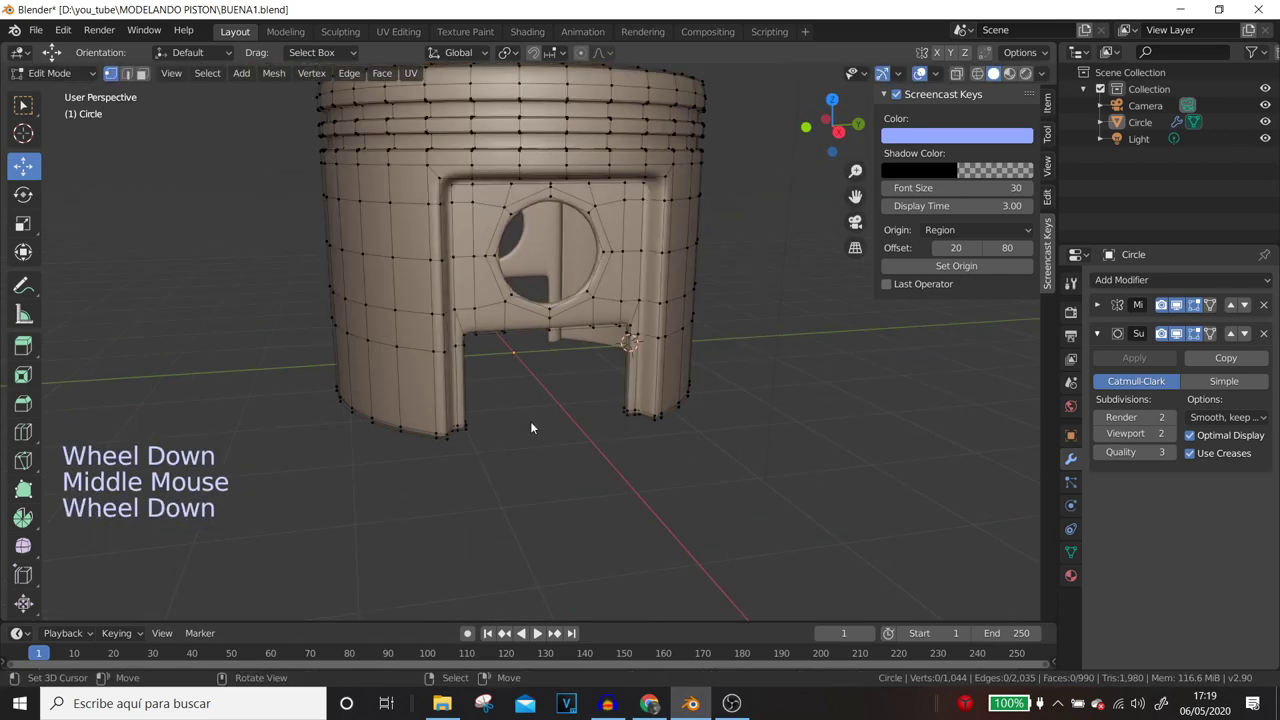
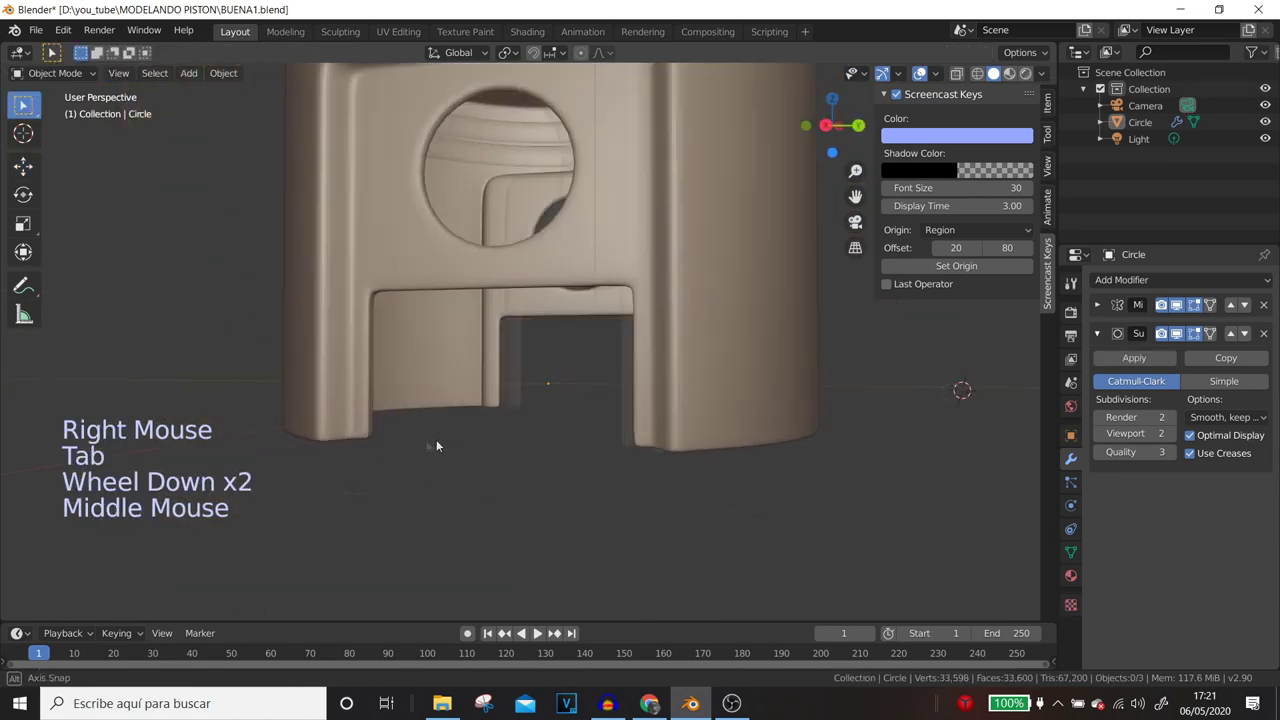
# - Add a loop cut under the pin-hole boss and start scaling its vertices flat along Z
pyautogui.press('Tab')
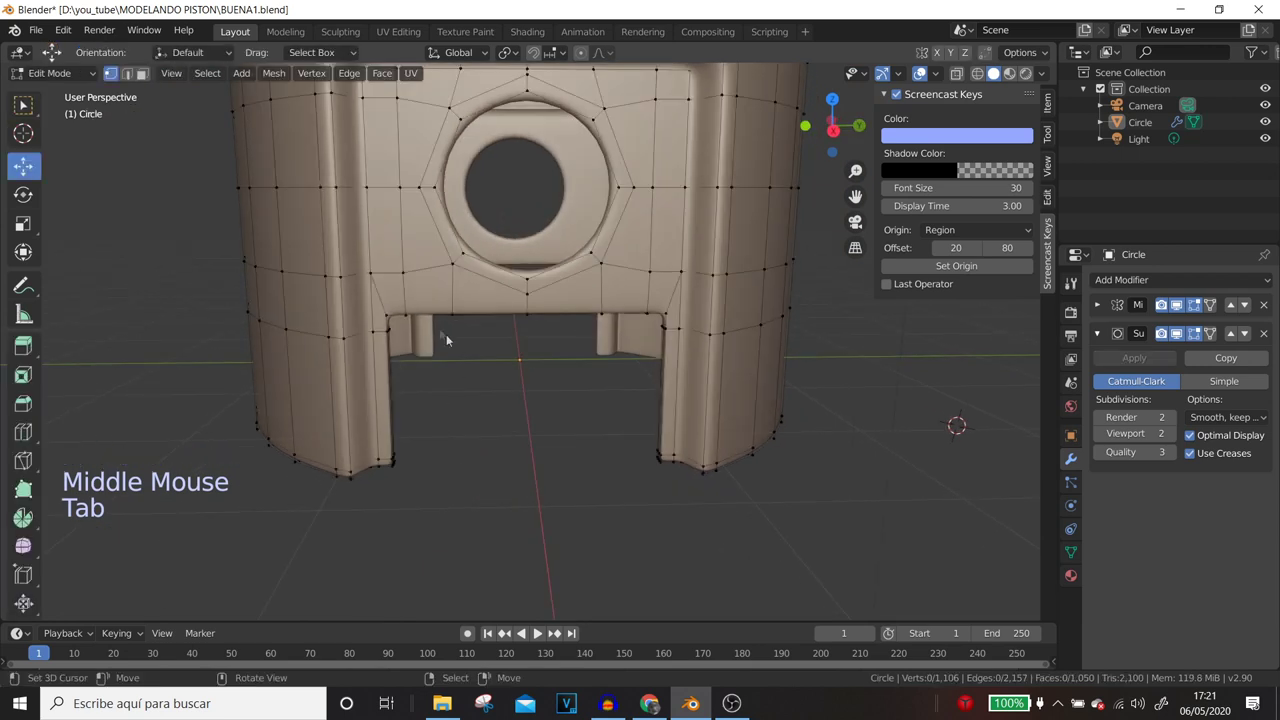
pyautogui.press('ctrl+r')
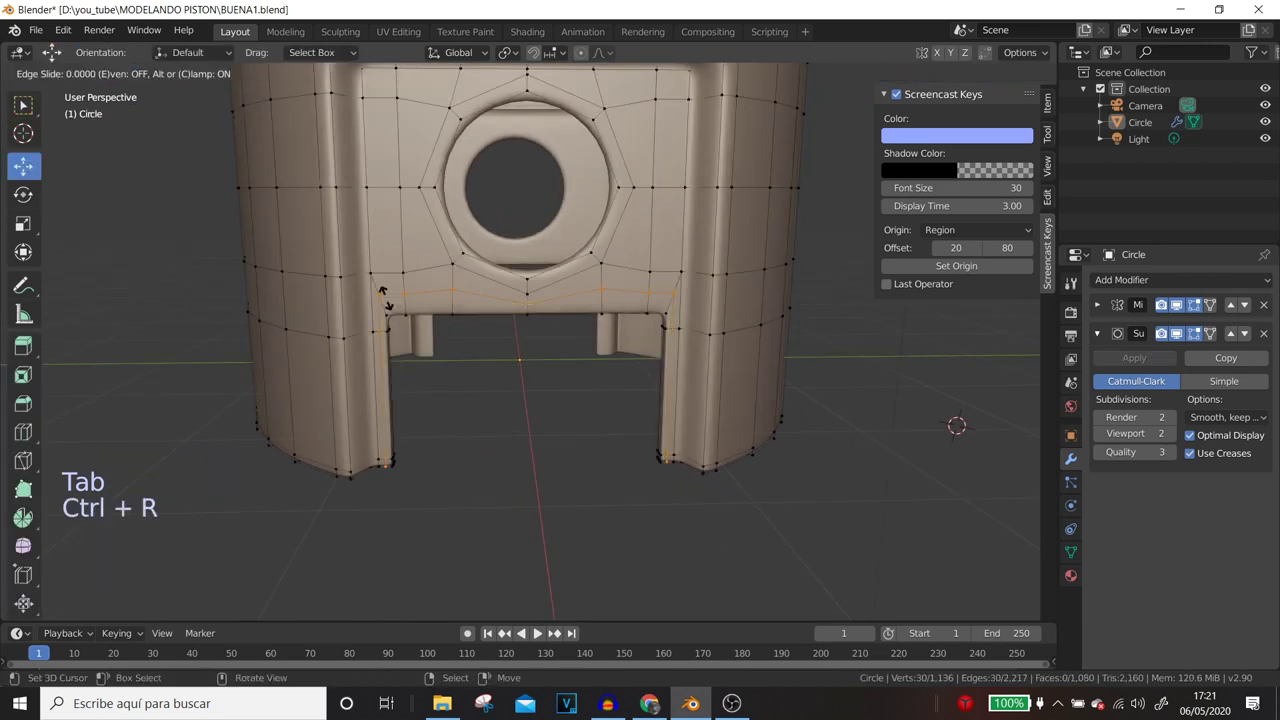
pyautogui.middleClick(438, 359)
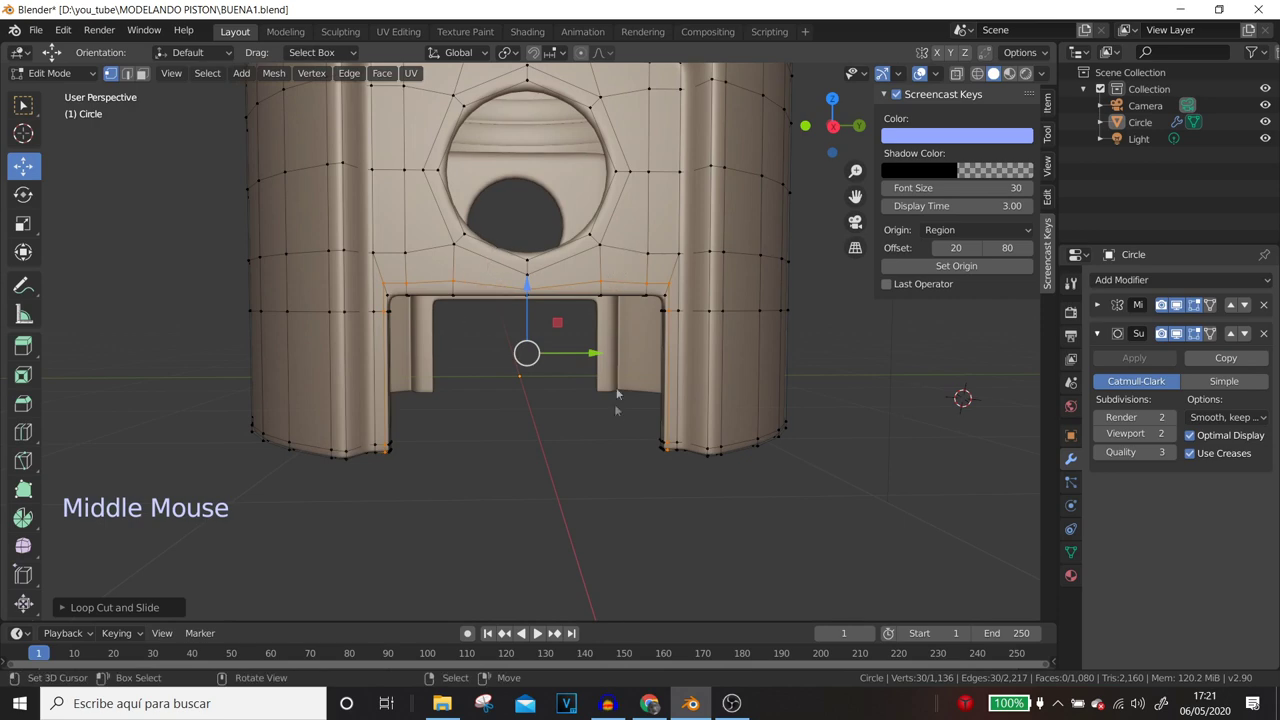
pyautogui.press('Tab')
pyautogui.press('Tab')
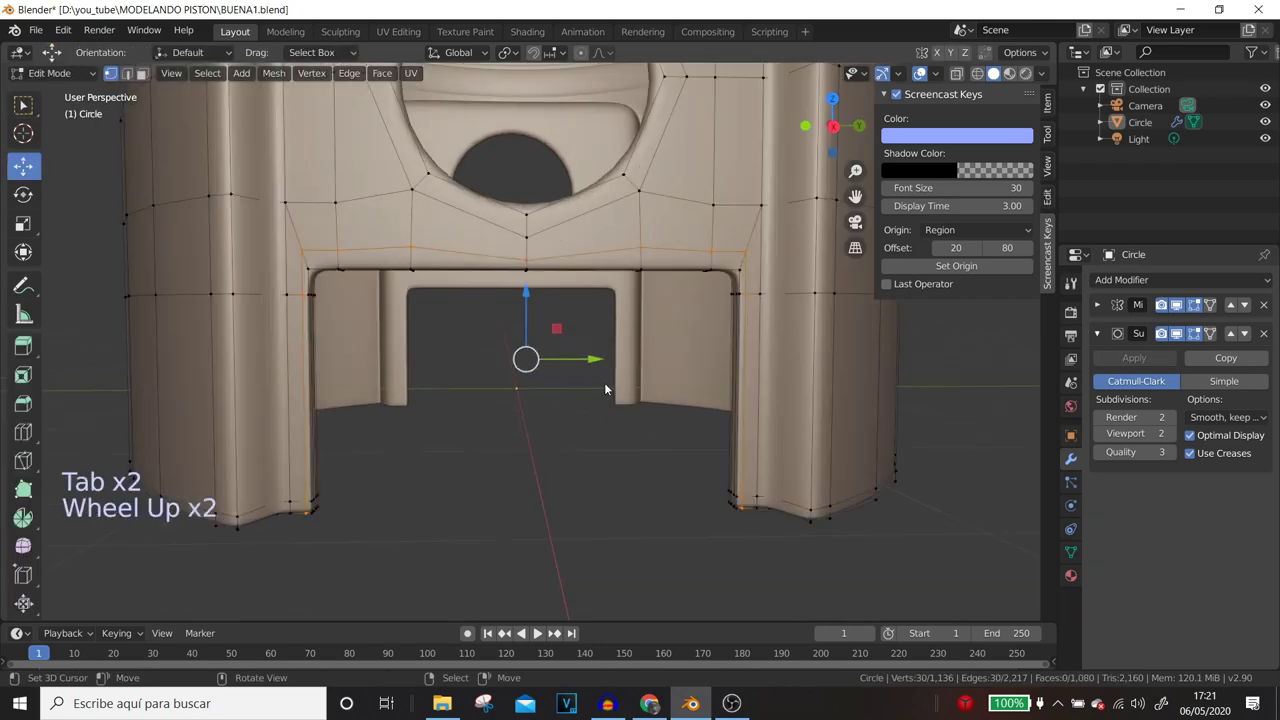
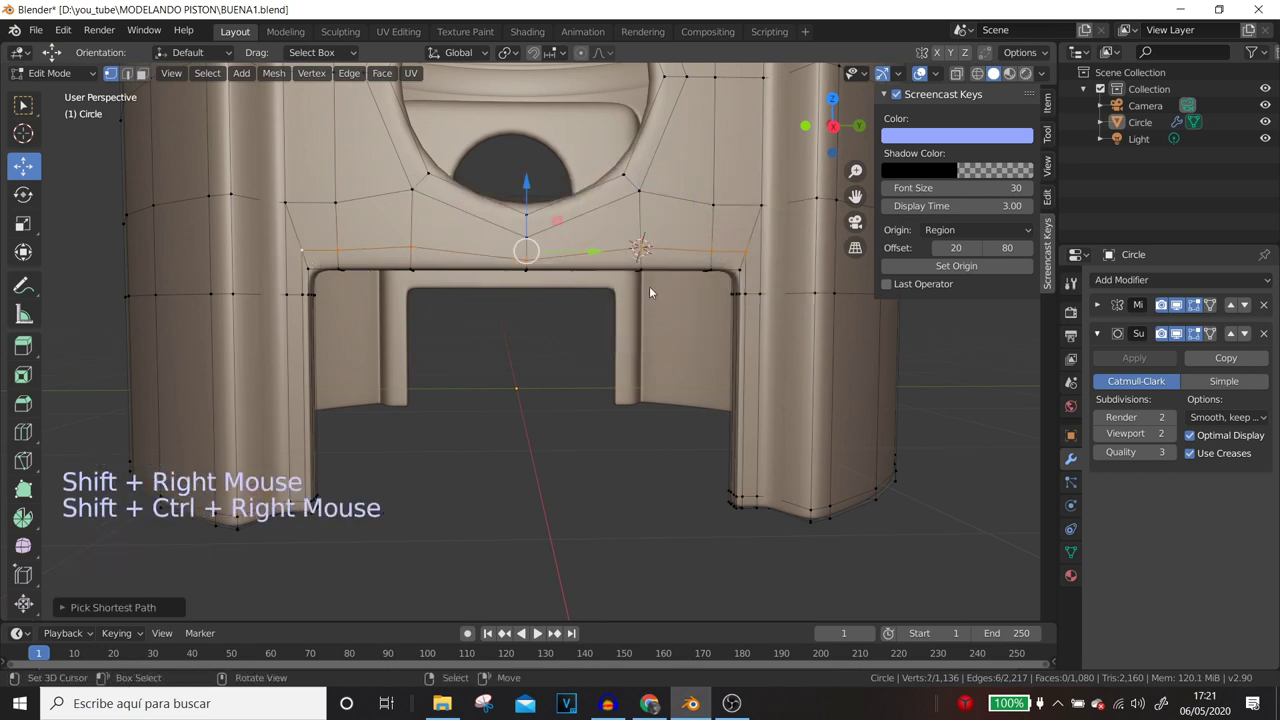
pyautogui.press('s')
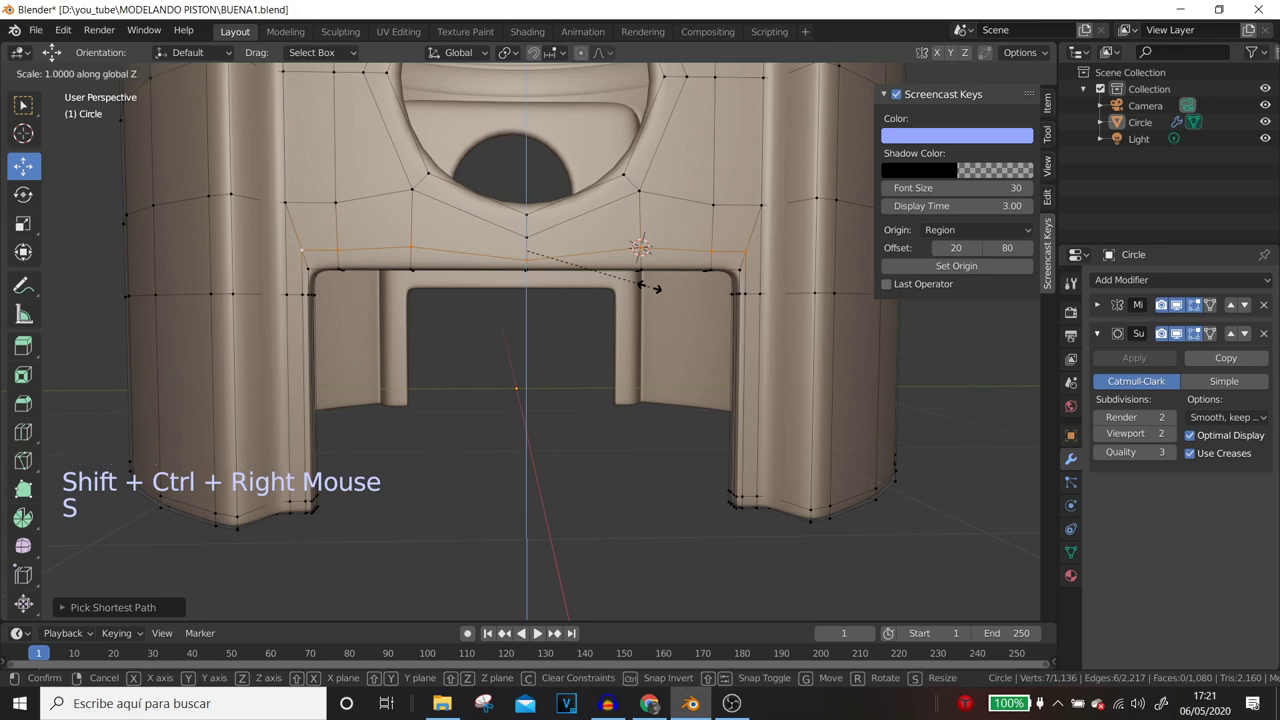
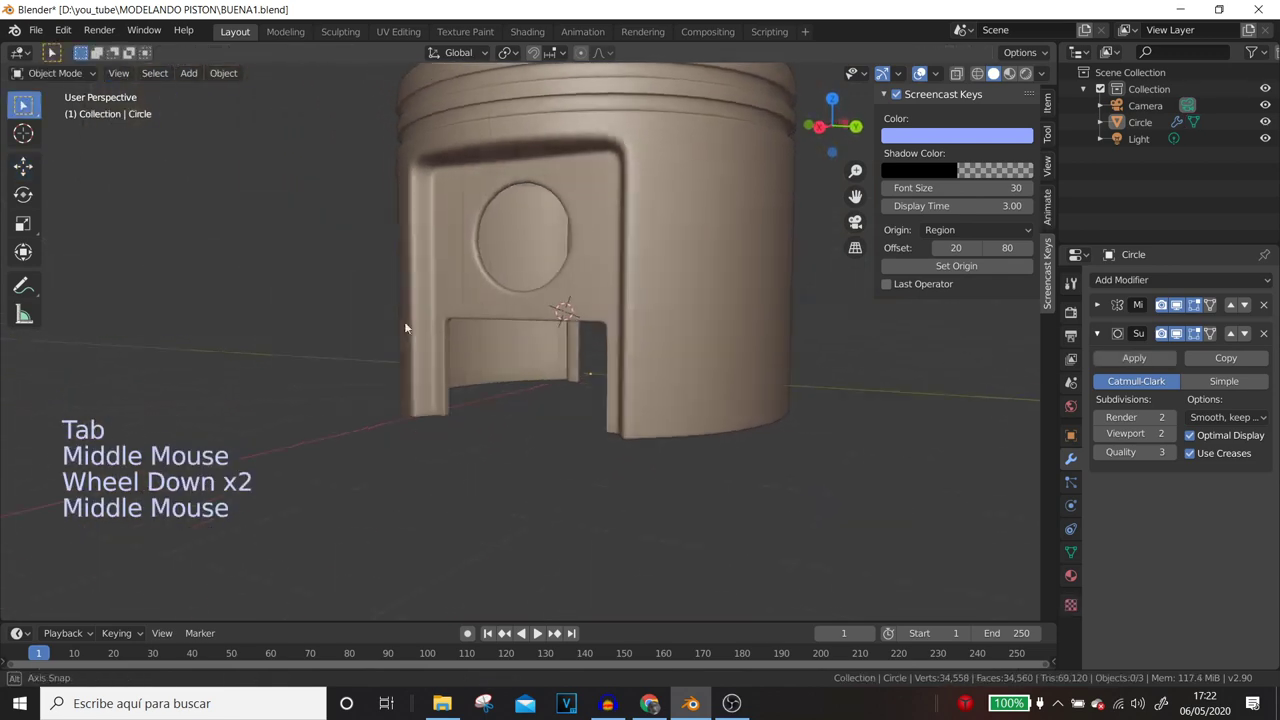
# - Select the ring of faces around the pin hole and snap the 3D cursor to it
pyautogui.press('Tab')
pyautogui.middleClick(623, 304)
pyautogui.scroll(3)
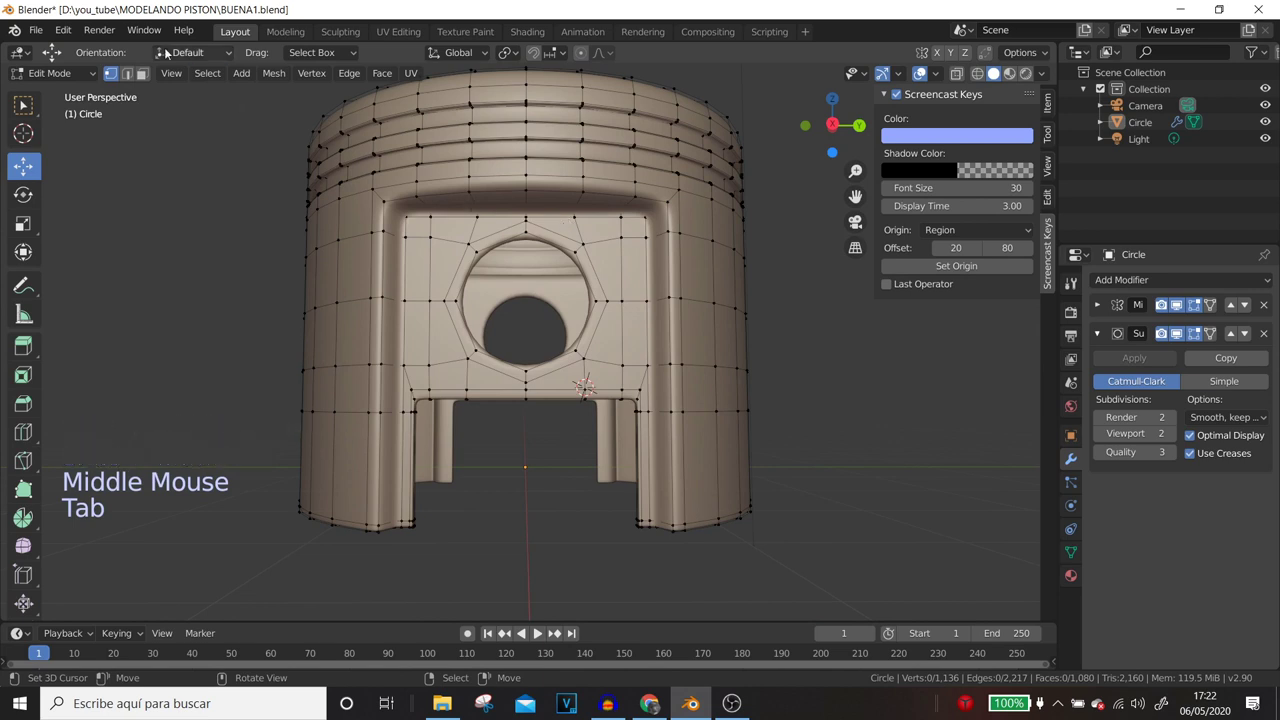
pyautogui.click(148, 82)
pyautogui.rightClick(478, 254)
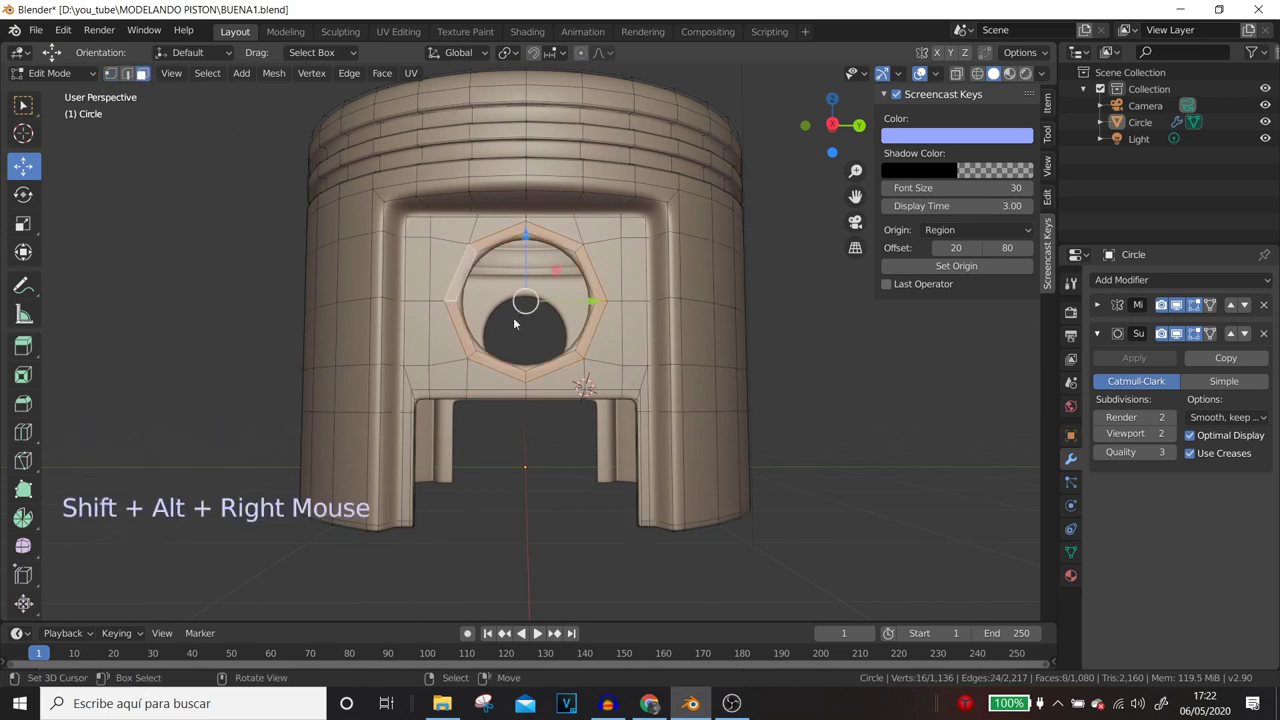
pyautogui.press('shift+s')
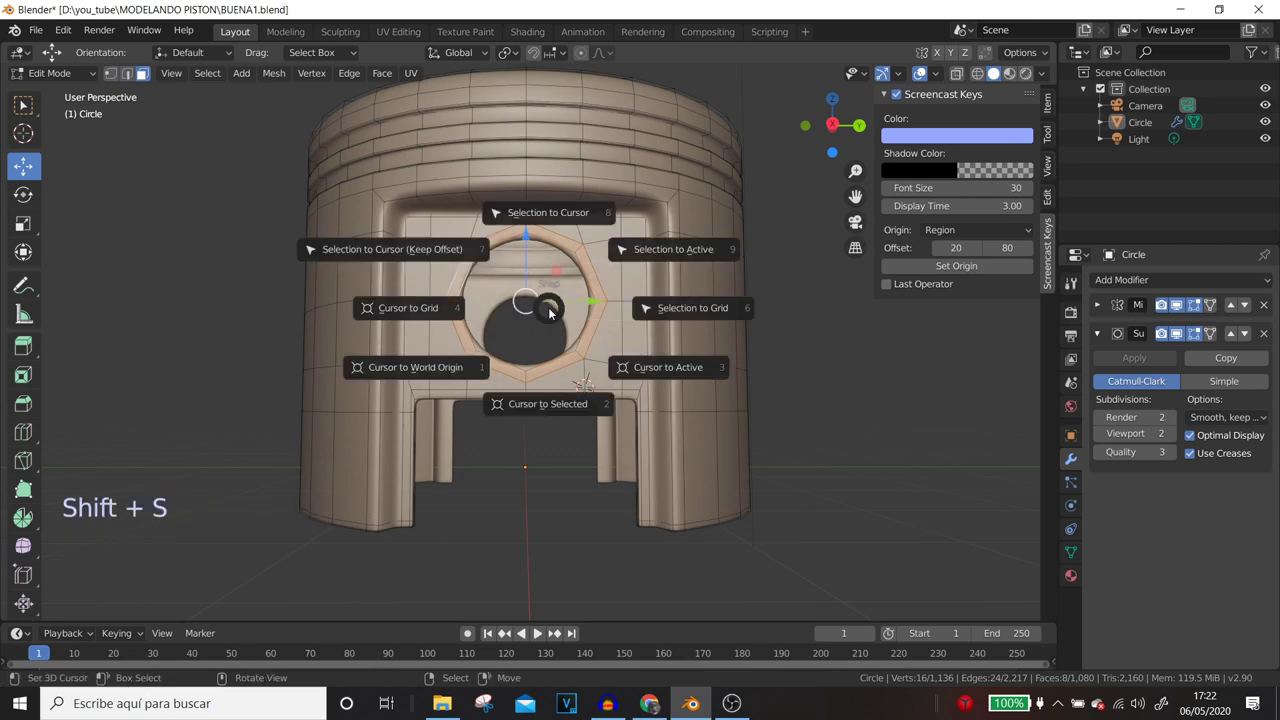
pyautogui.middleClick(563, 339)
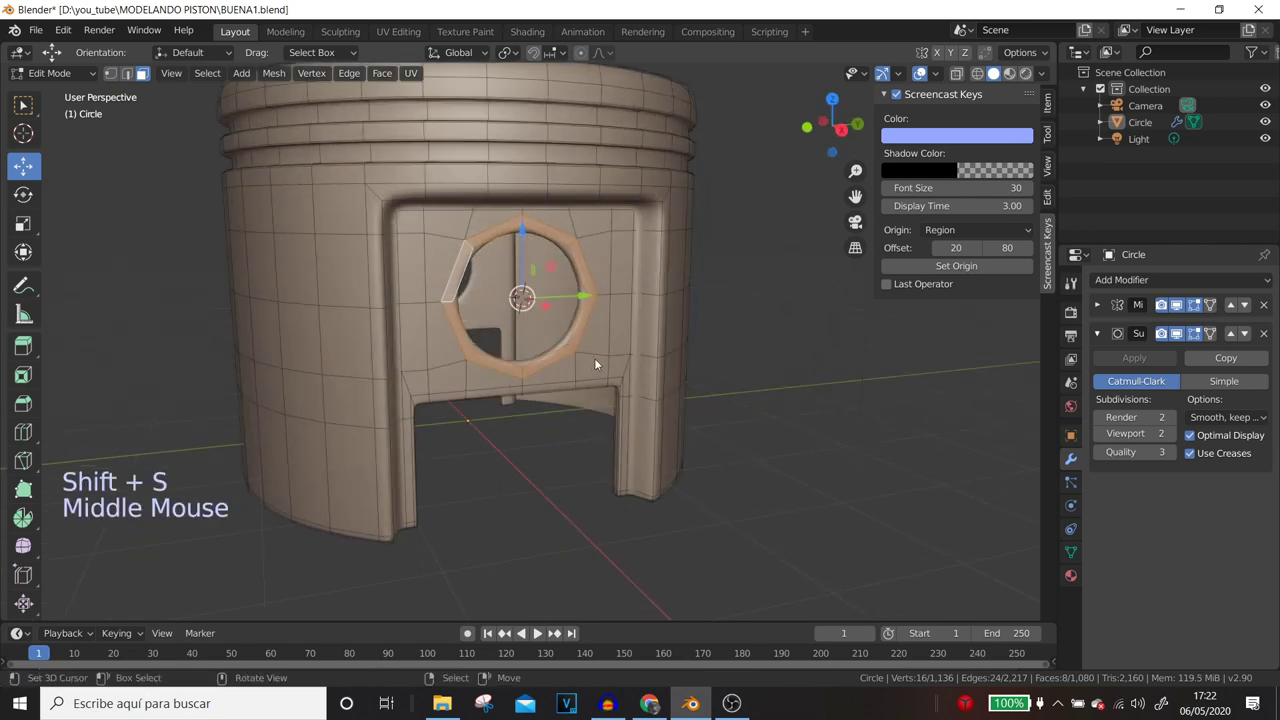
# - Duplicate the pin-hole ring faces and separate them into their own object, Circle.001
pyautogui.middleClick(558, 321)
pyautogui.middleClick(567, 328)
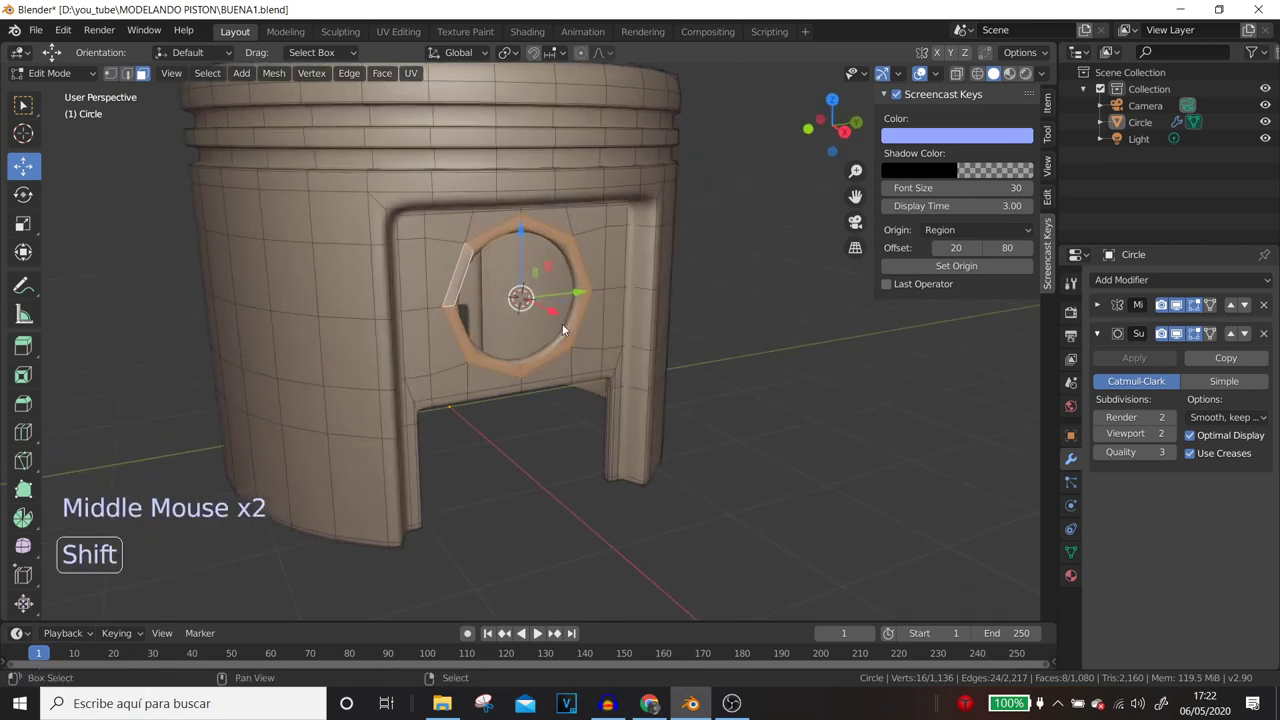
pyautogui.press('shift+d')
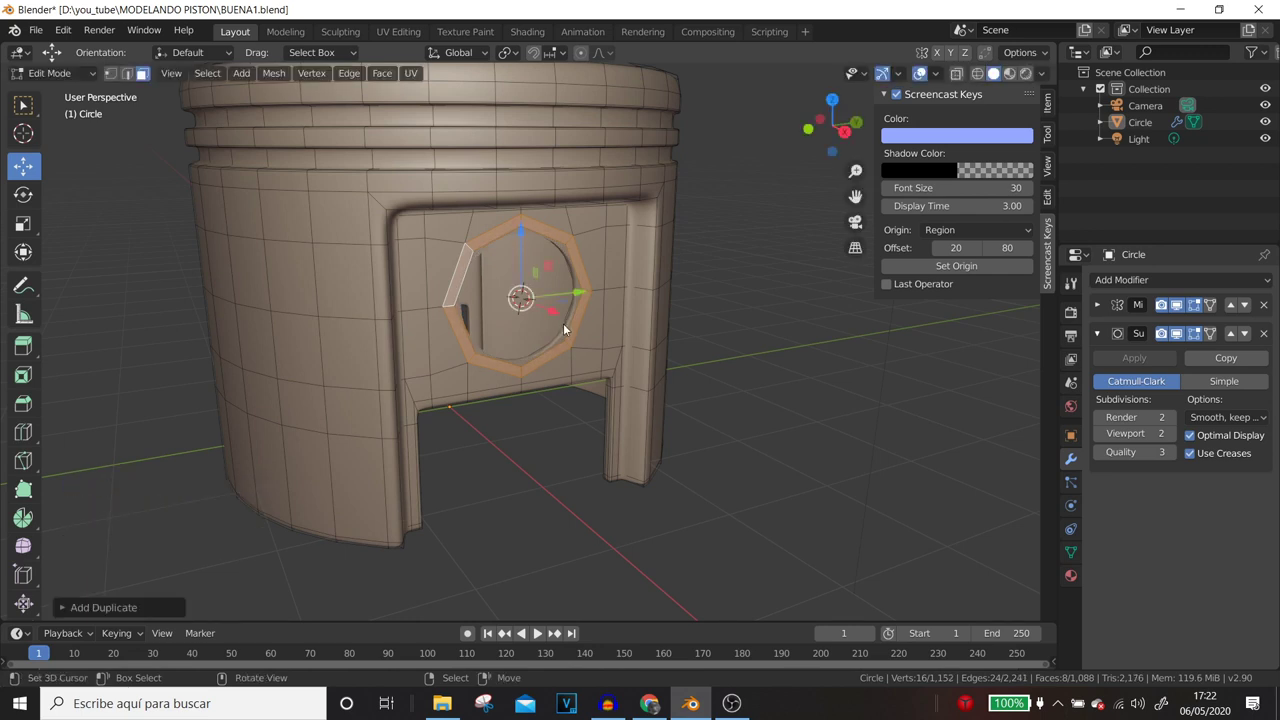
pyautogui.press('p')
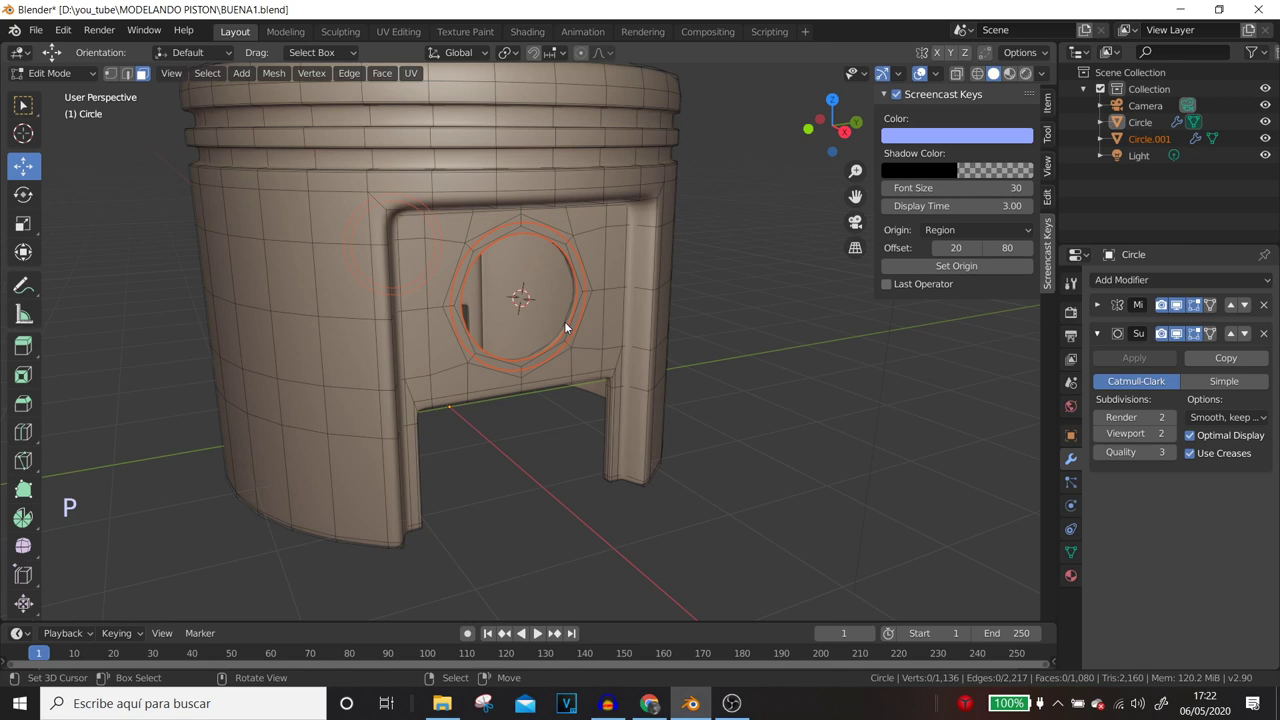
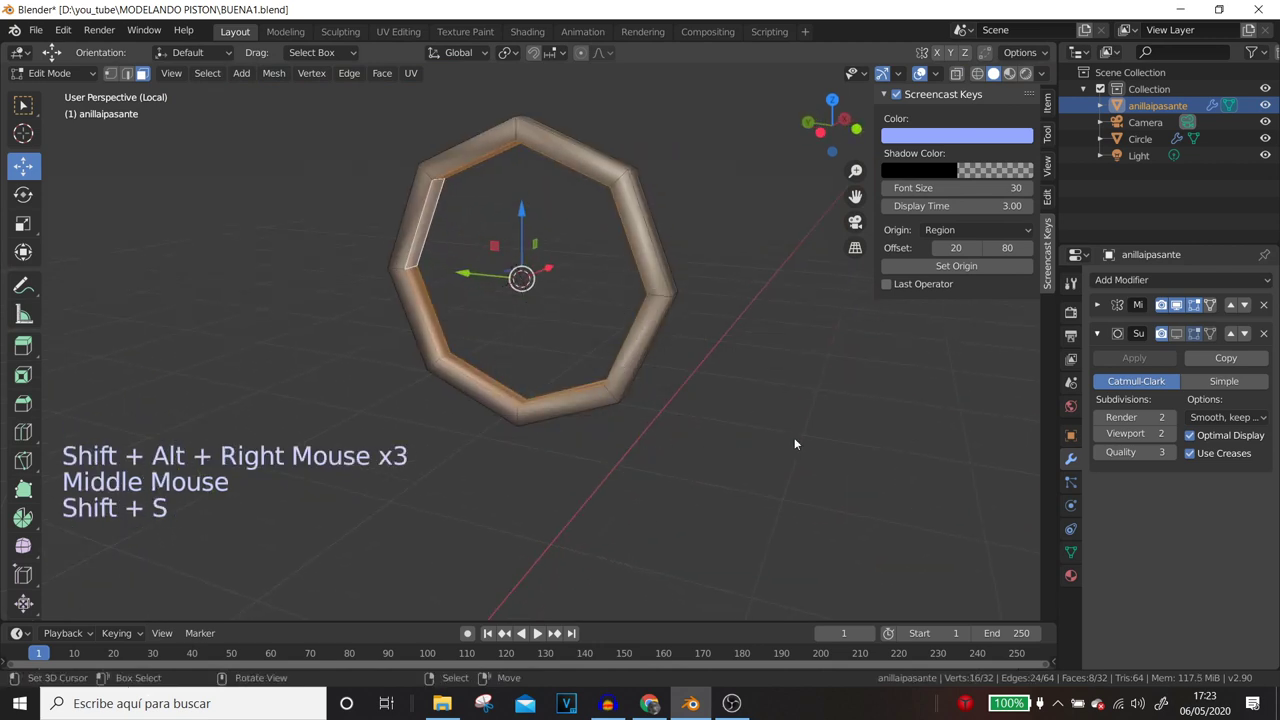
# - Scale and extrude the separated pin-hole ring faces outward into a boss
pyautogui.press('s')
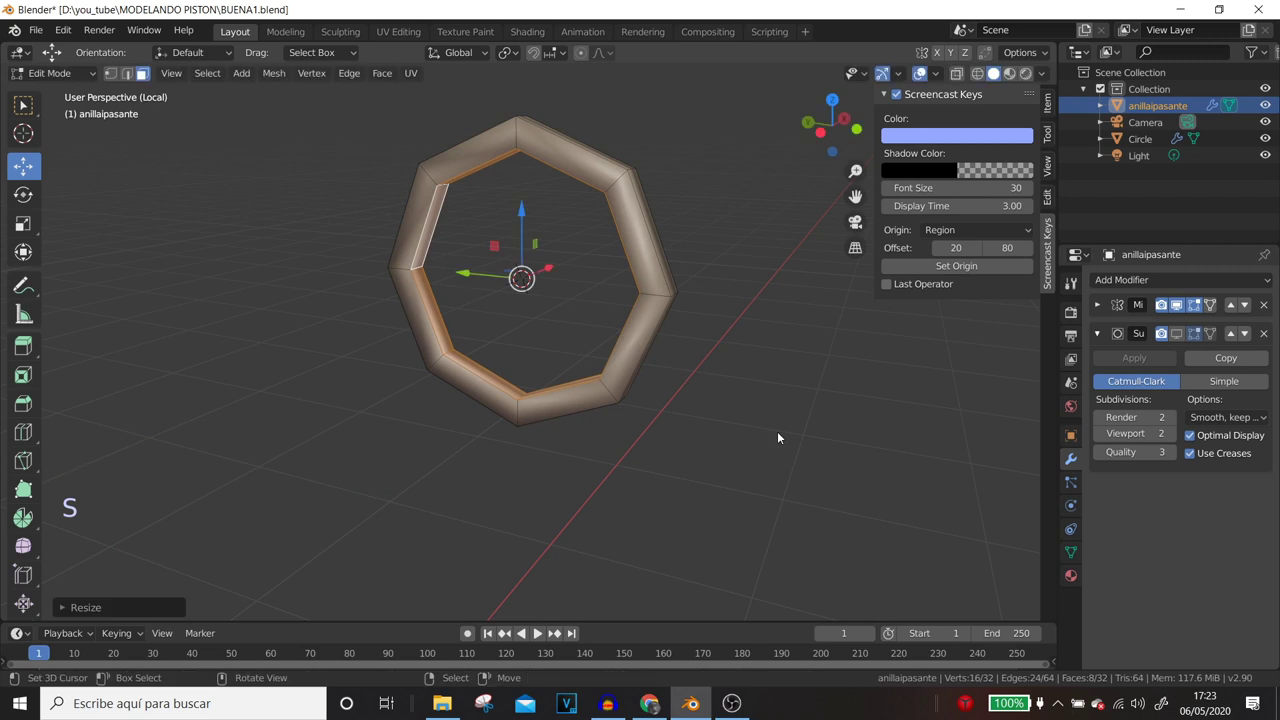
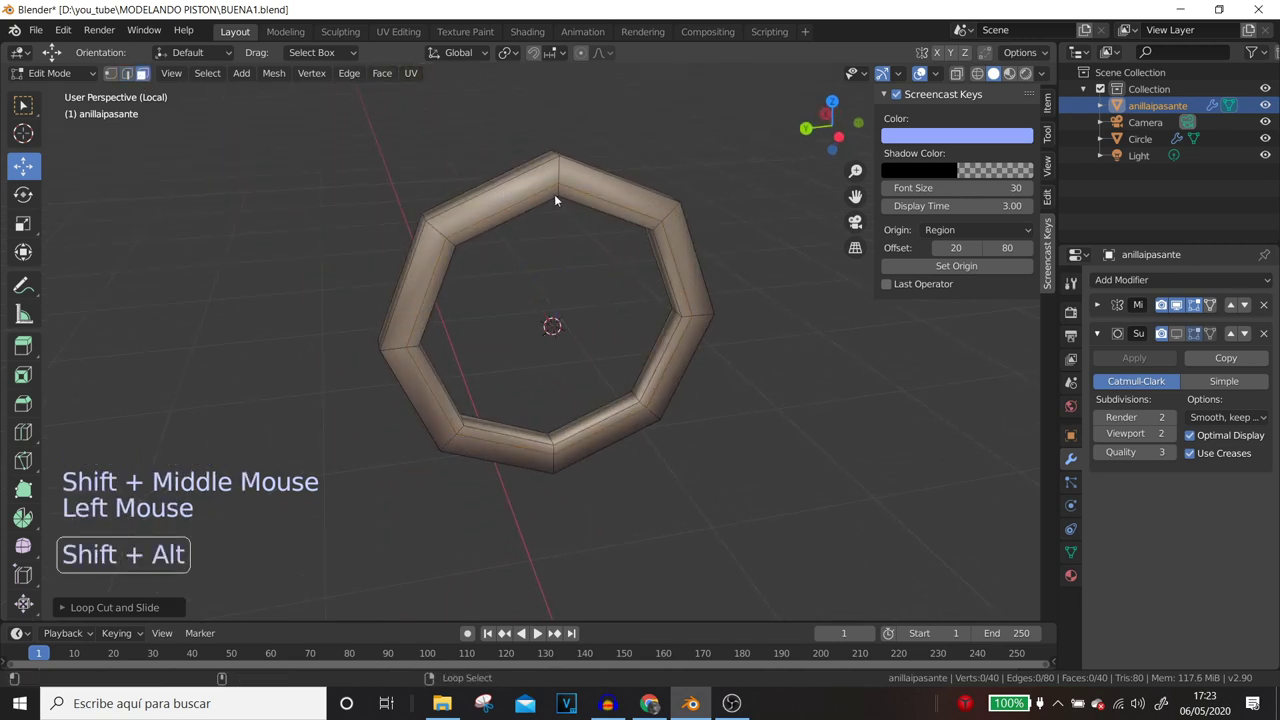
pyautogui.rightClick(562, 195)
pyautogui.scroll(-3)
pyautogui.middleClick(565, 313)
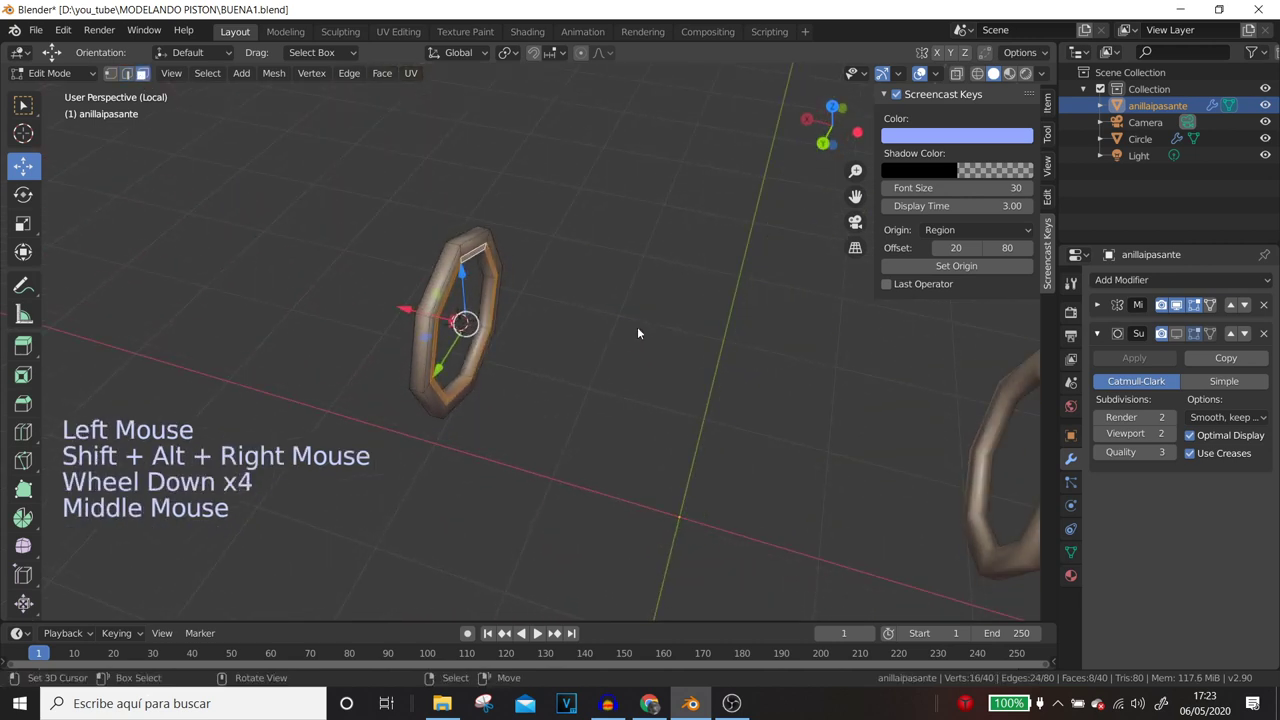
pyautogui.press('e')
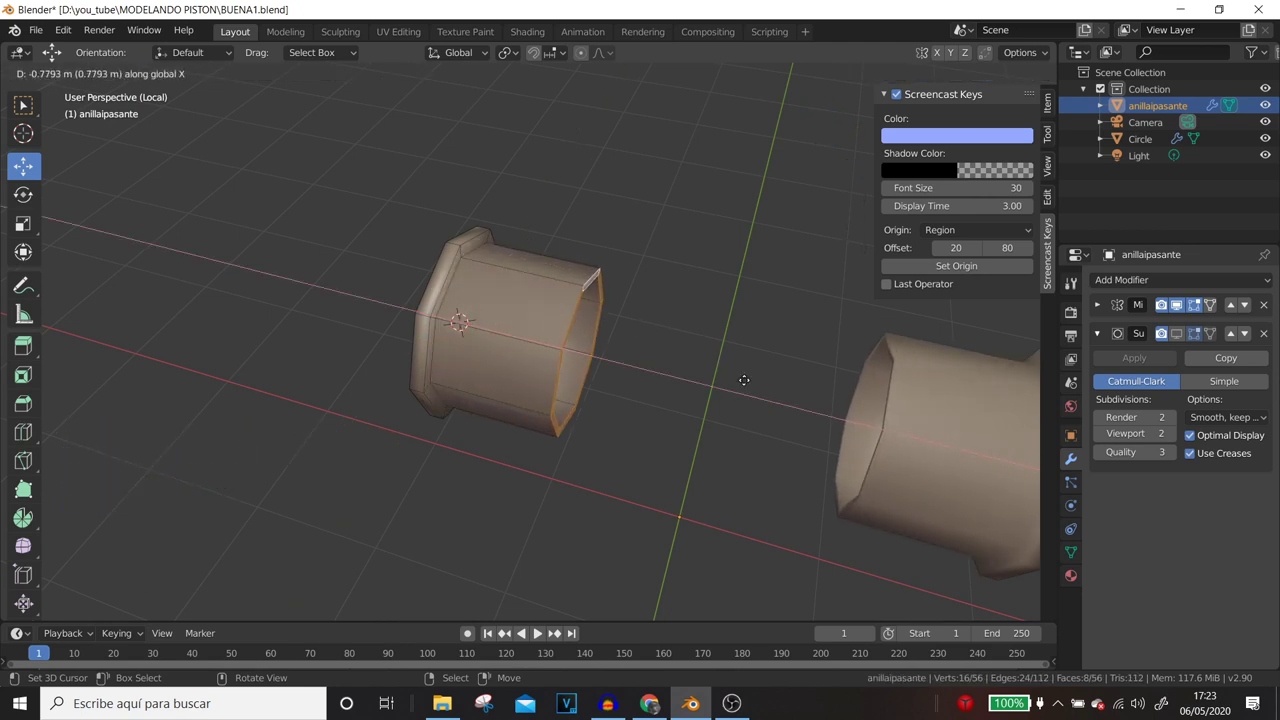
pyautogui.scroll(-3)
pyautogui.middleClick(688, 391)
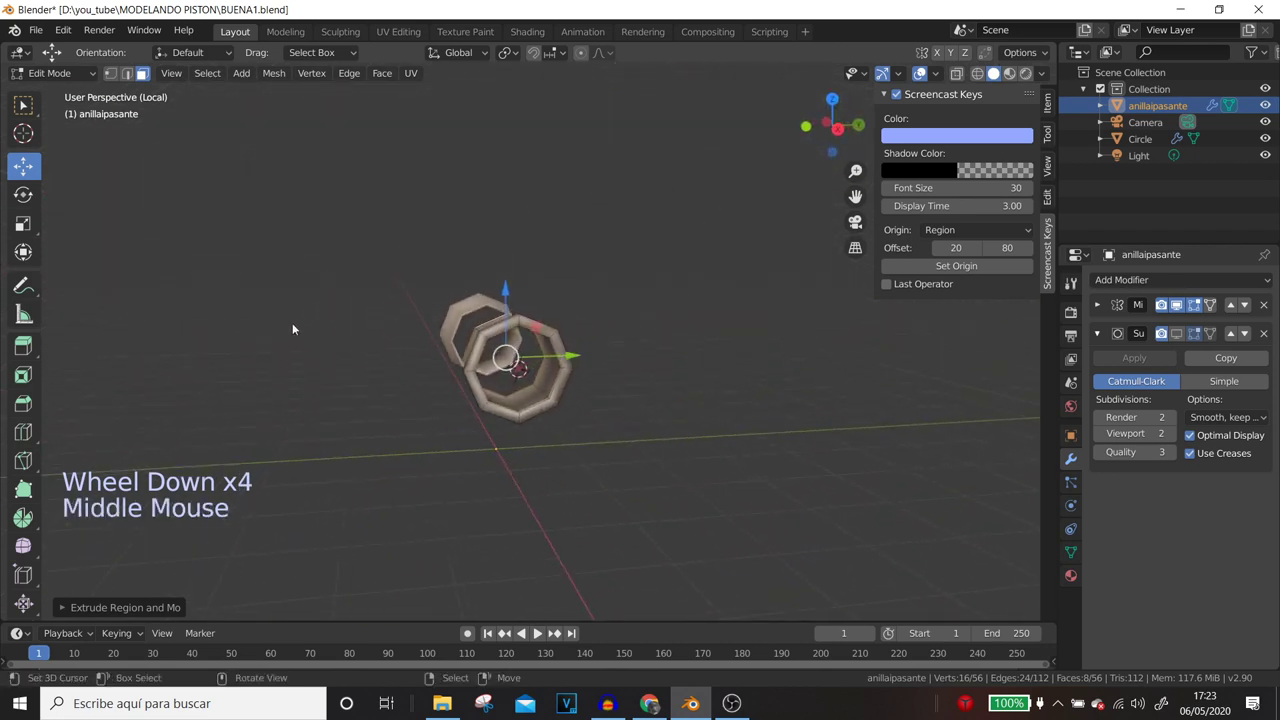
pyautogui.scroll(3)
# - Rename the ring anillaipasante, view it with the piston, and add loop cuts near its outer rim
pyautogui.click(1182, 343)
pyautogui.press('KP_Divide')
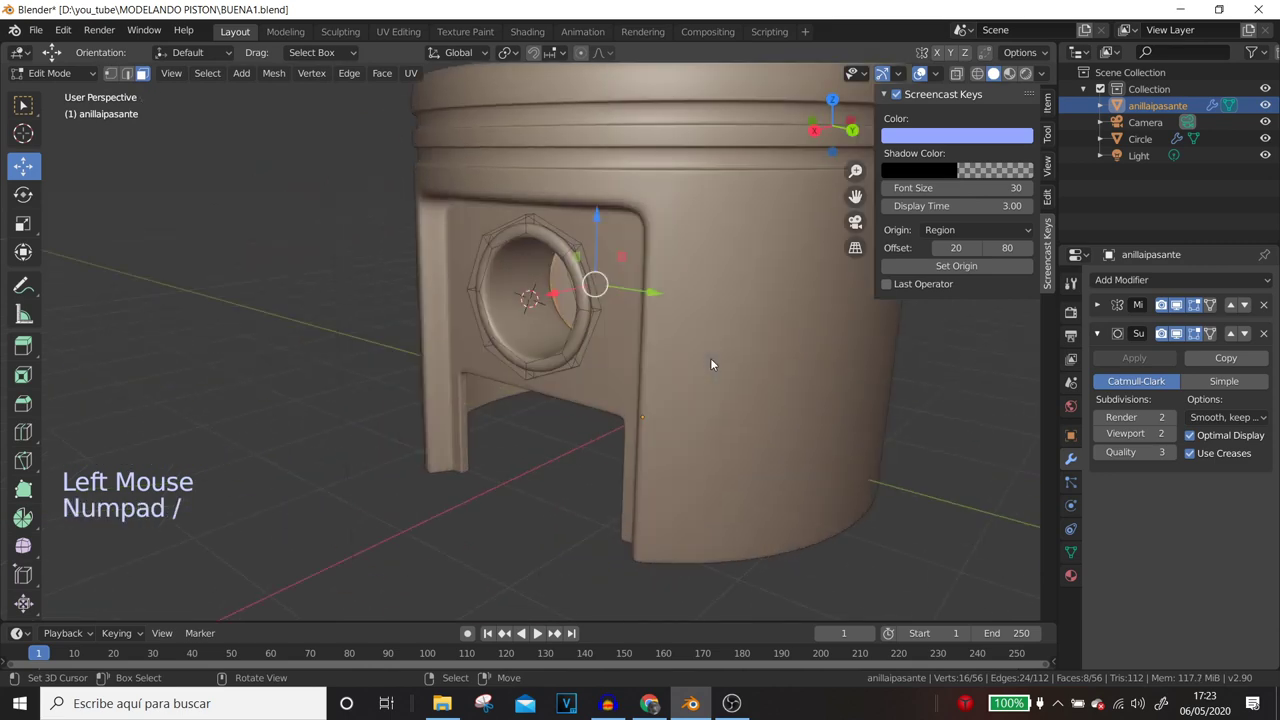
pyautogui.press('KP_Divide')
pyautogui.scroll(3)
pyautogui.middleClick(447, 465)
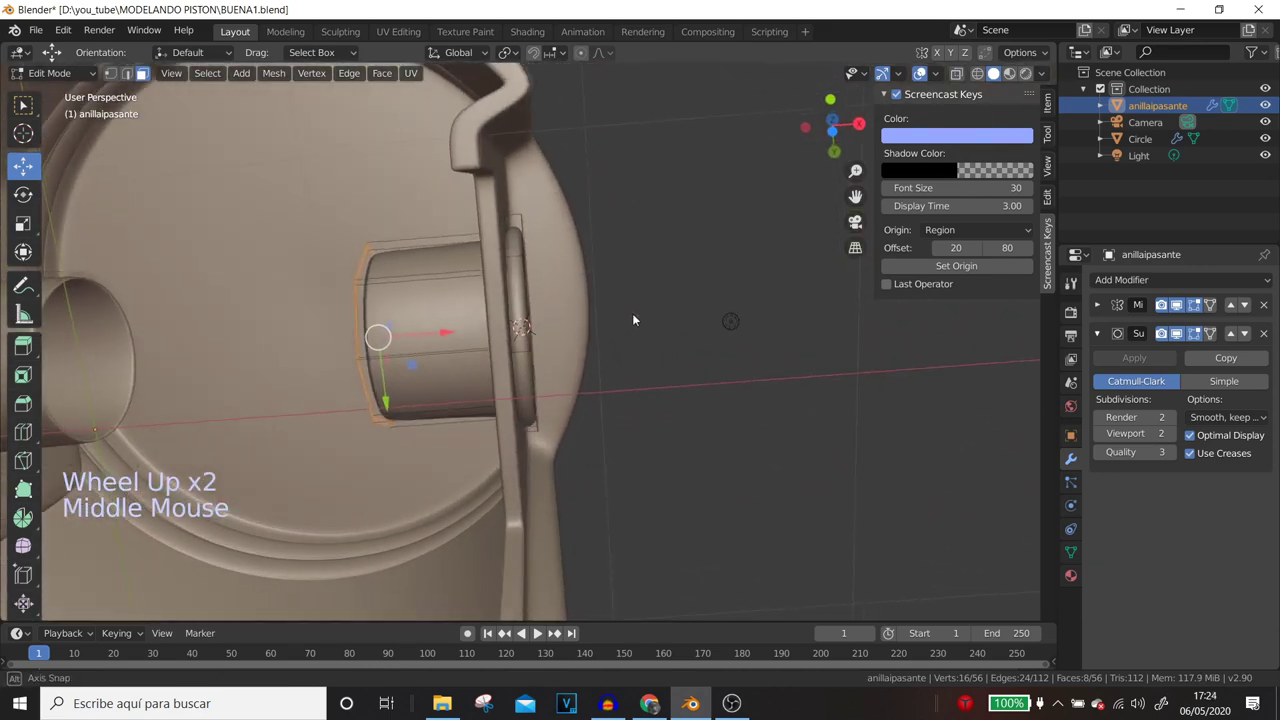
pyautogui.scroll(3)
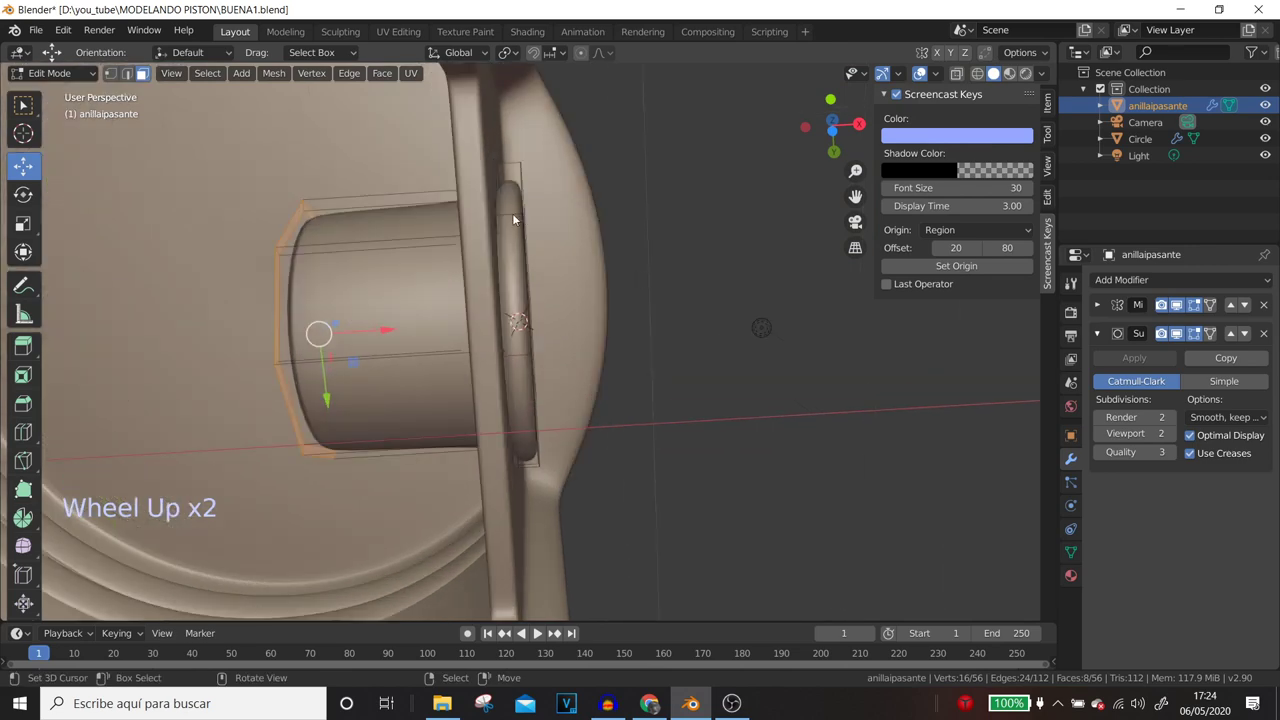
pyautogui.press('ctrl+r')
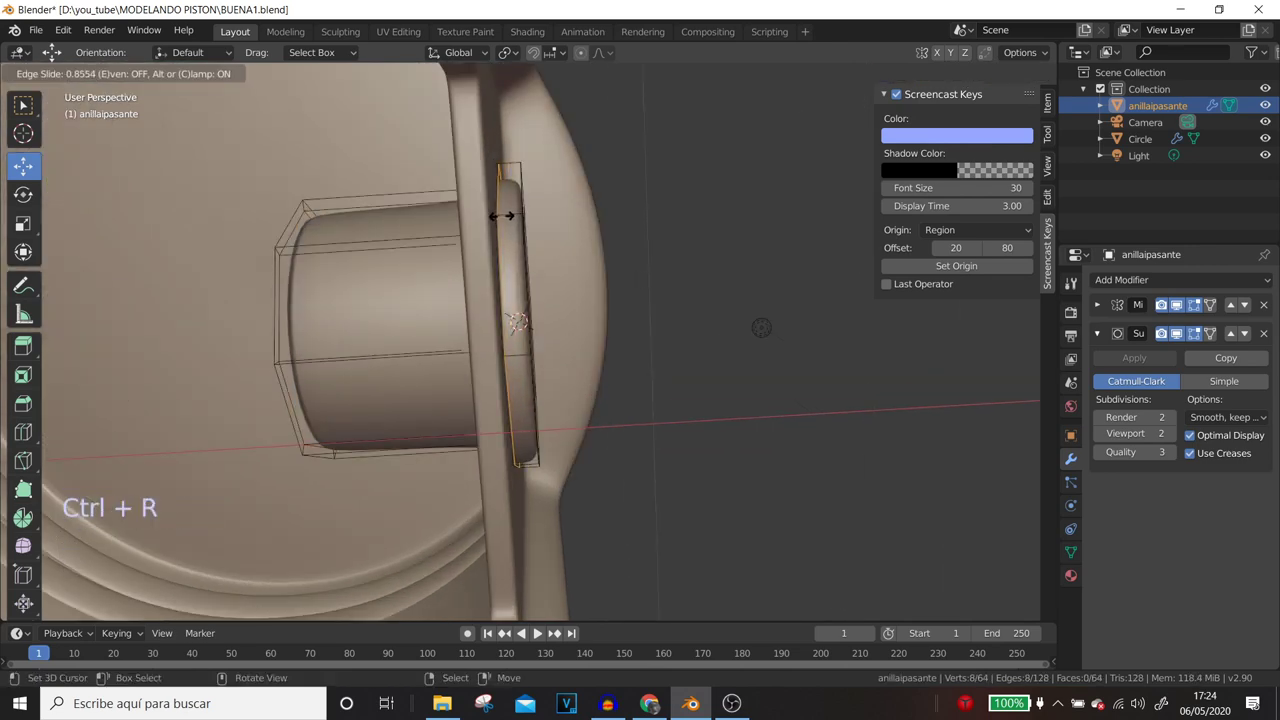
pyautogui.middleClick(506, 246)
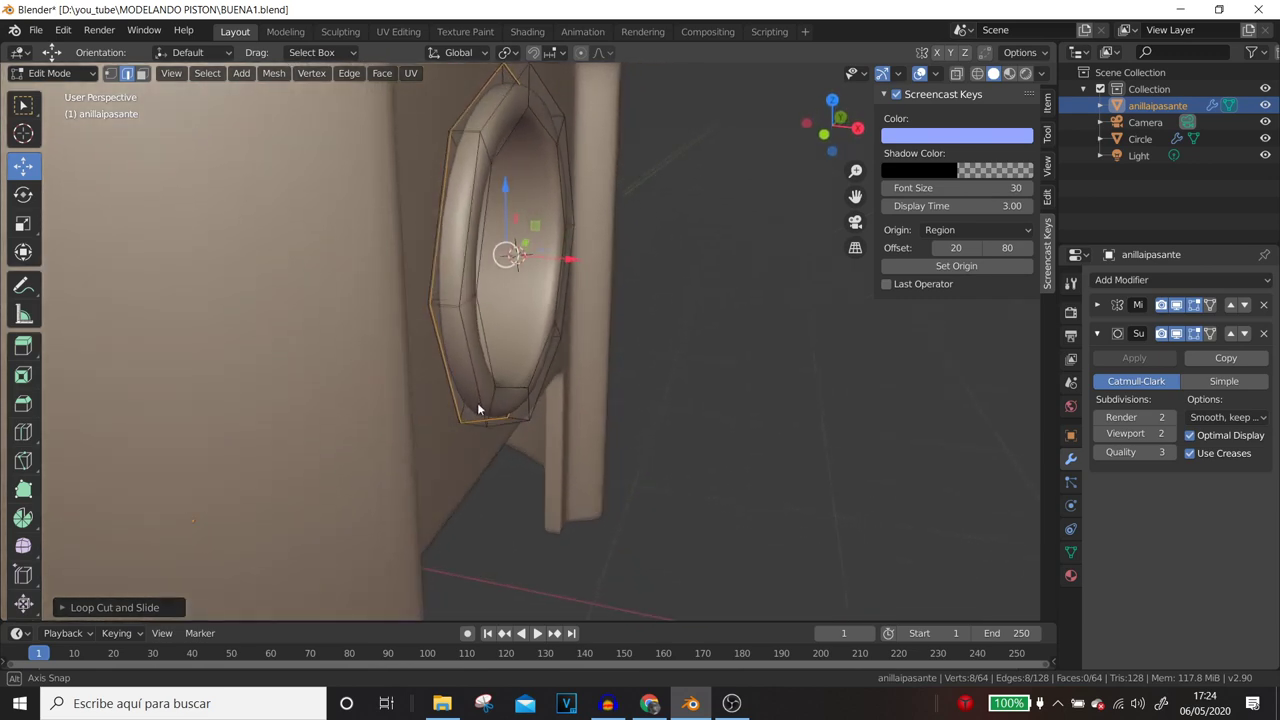
pyautogui.press('ctrl+r')
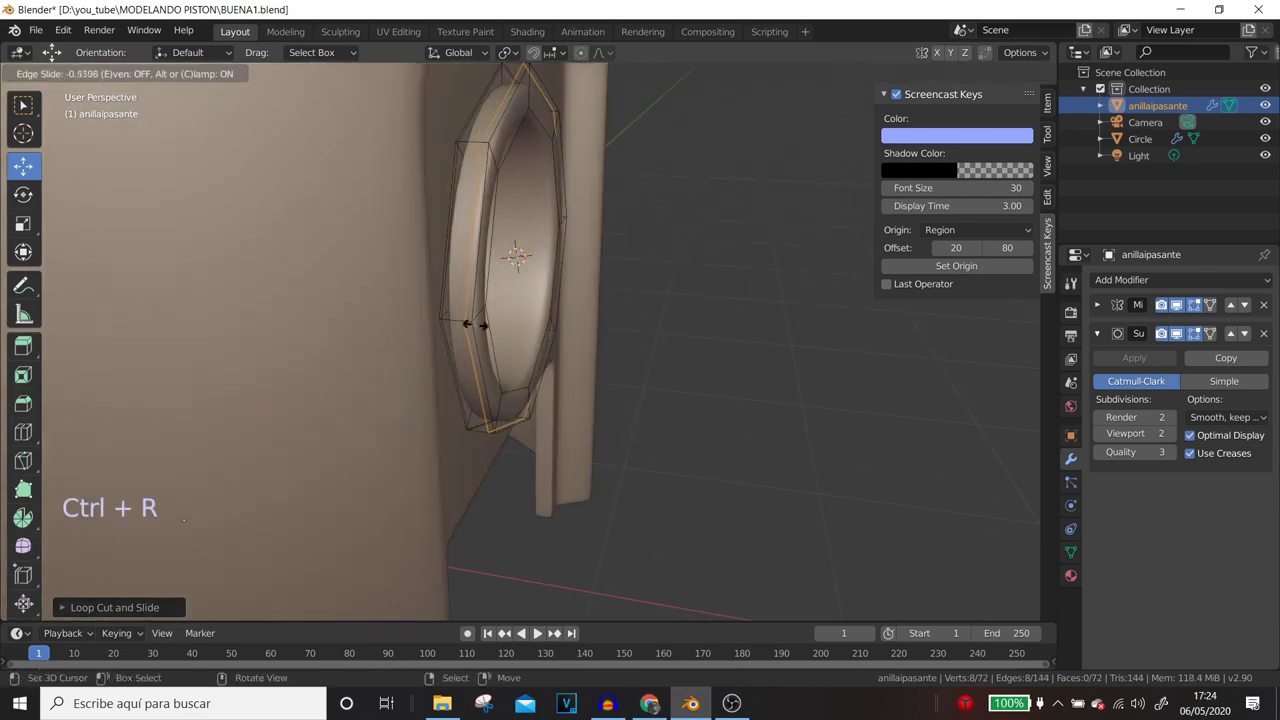
# - Undo a stray cut, add an edge loop on the ring's other rim, and return to Object Mode to inspect it smoothed
pyautogui.middleClick(484, 340)
pyautogui.middleClick(416, 334)
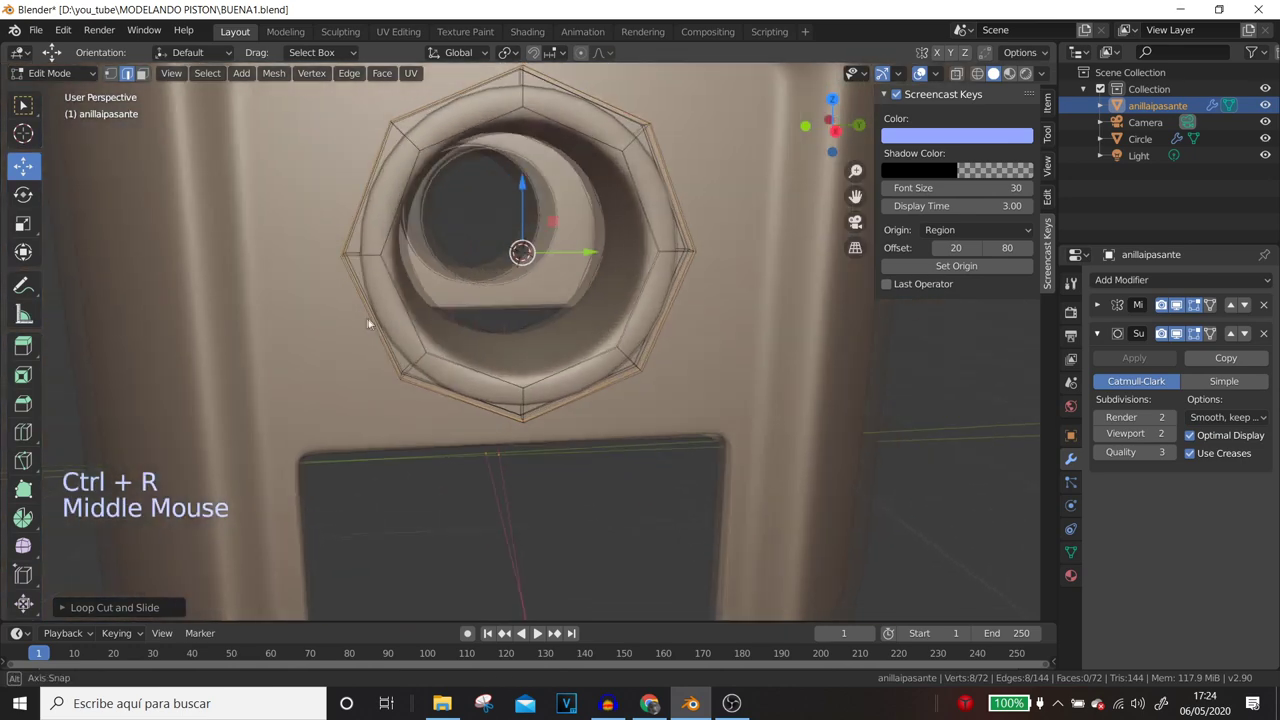
pyautogui.press('ctrl+z')
pyautogui.middleClick(414, 318)
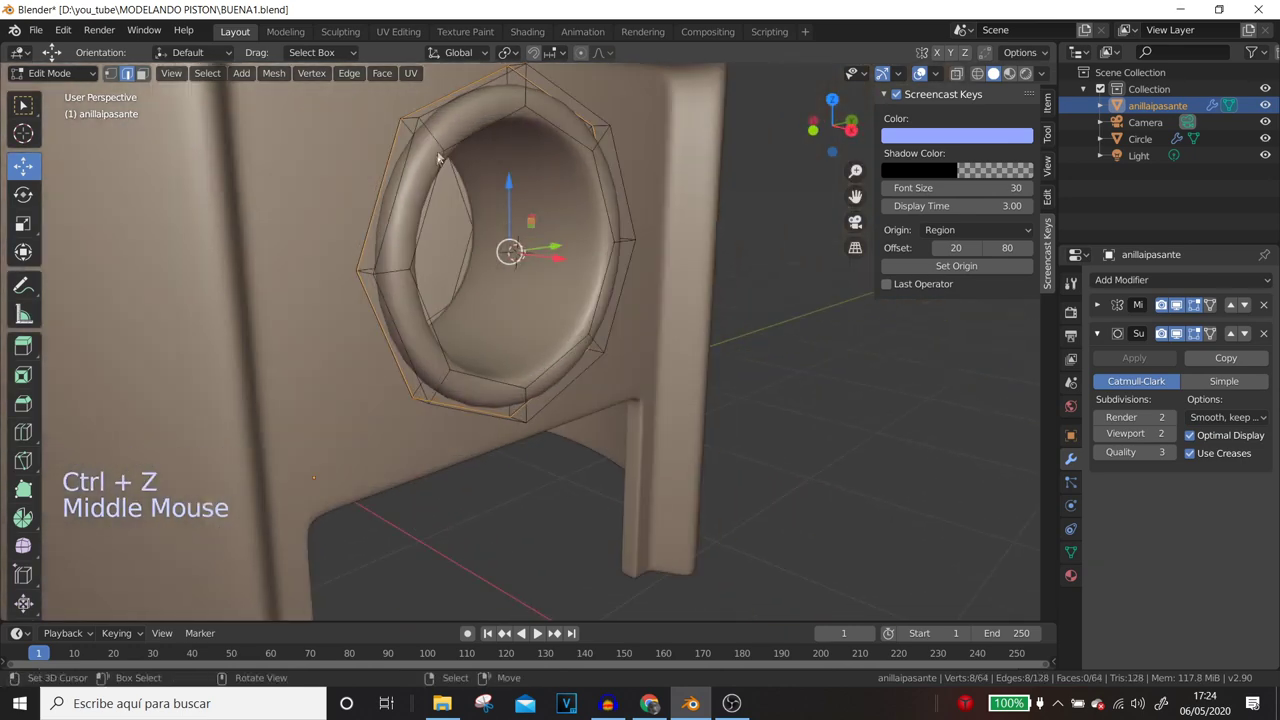
pyautogui.press('ctrl+r')
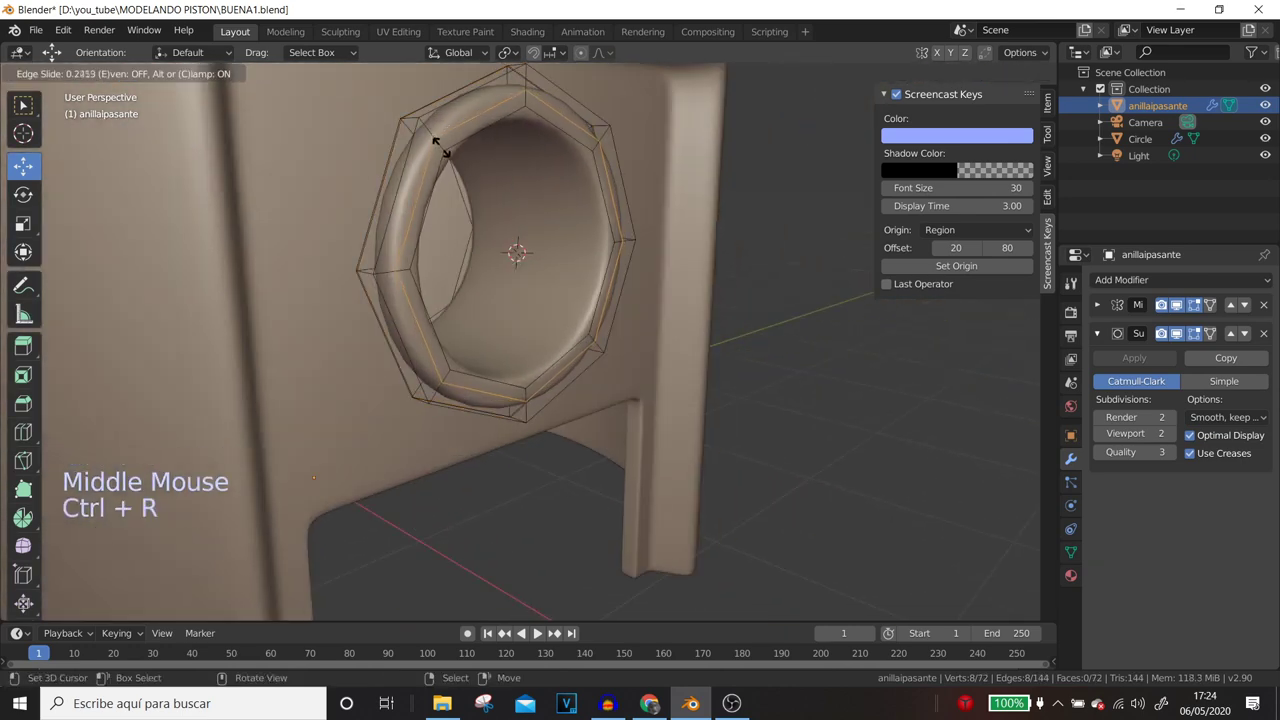
pyautogui.middleClick(455, 198)
pyautogui.scroll(-3)
pyautogui.rightClick(823, 317)
pyautogui.middleClick(746, 368)
pyautogui.press('Tab')
pyautogui.middleClick(721, 406)
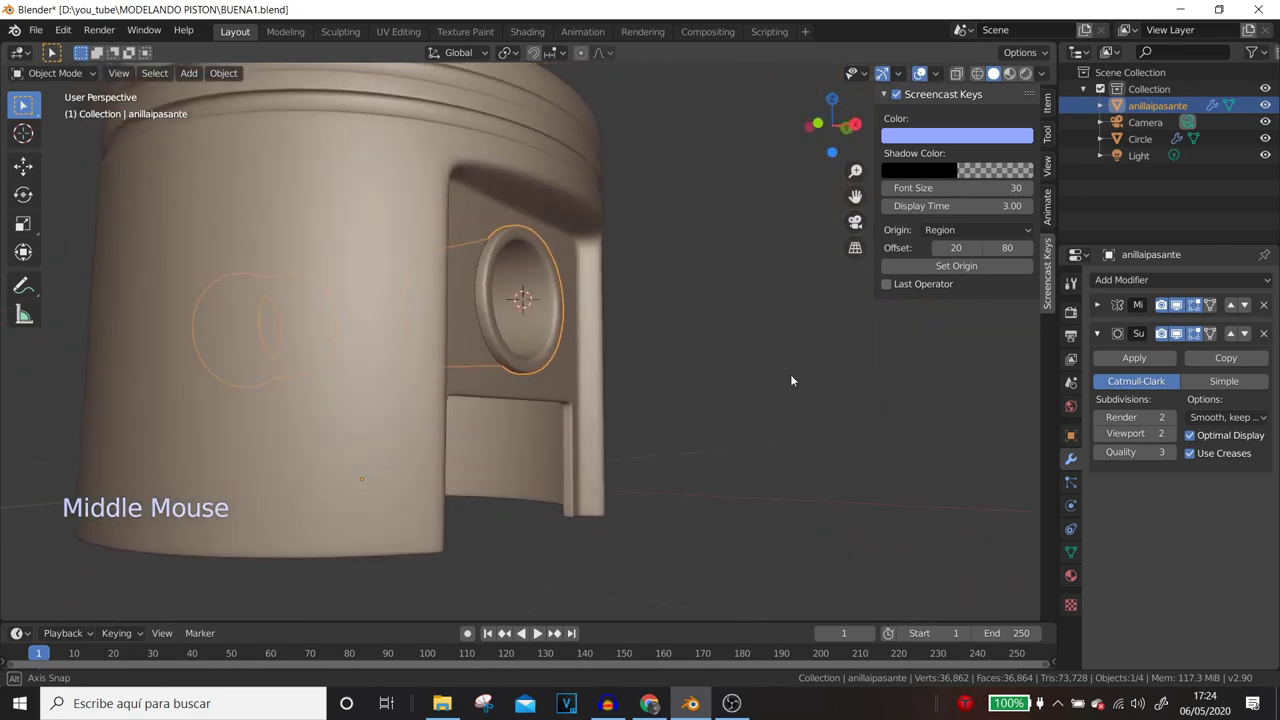
# - Pick the anillaipasante ring, duplicate it and separate the copy as anillaipasante.001
pyautogui.scroll(-3)
pyautogui.middleClick(703, 472)
pyautogui.click(638, 494)
pyautogui.middleClick(638, 494)
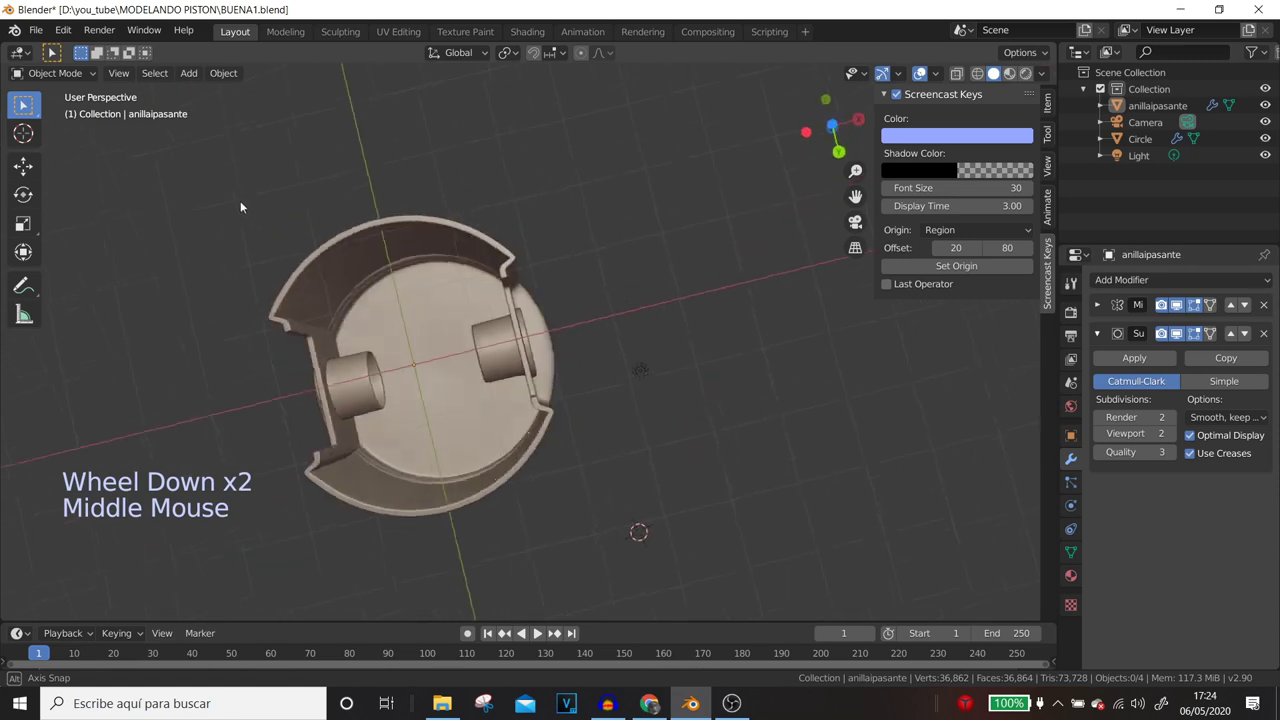
pyautogui.middleClick(588, 419)
pyautogui.scroll(3)
pyautogui.press('Tab')
pyautogui.scroll(3)
pyautogui.middleClick(474, 374)
pyautogui.scroll(3)
pyautogui.click(1184, 330)
pyautogui.middleClick(717, 370)
pyautogui.rightClick(587, 264)
pyautogui.rightClick(587, 264)
pyautogui.middleClick(545, 334)
pyautogui.press('shift+d')
pyautogui.press('p')
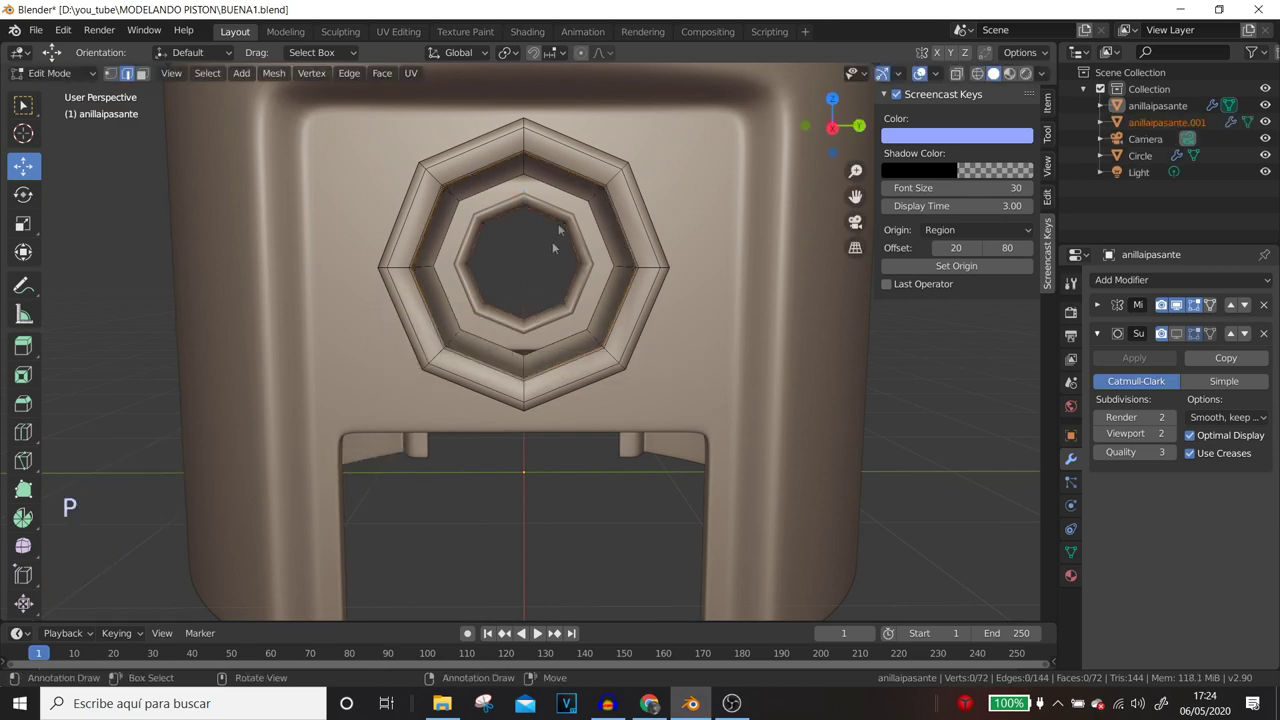
# - Strip the copy's Mirror modifier and extra geometry, filling it into a single octagonal face
pyautogui.middleClick(602, 288)
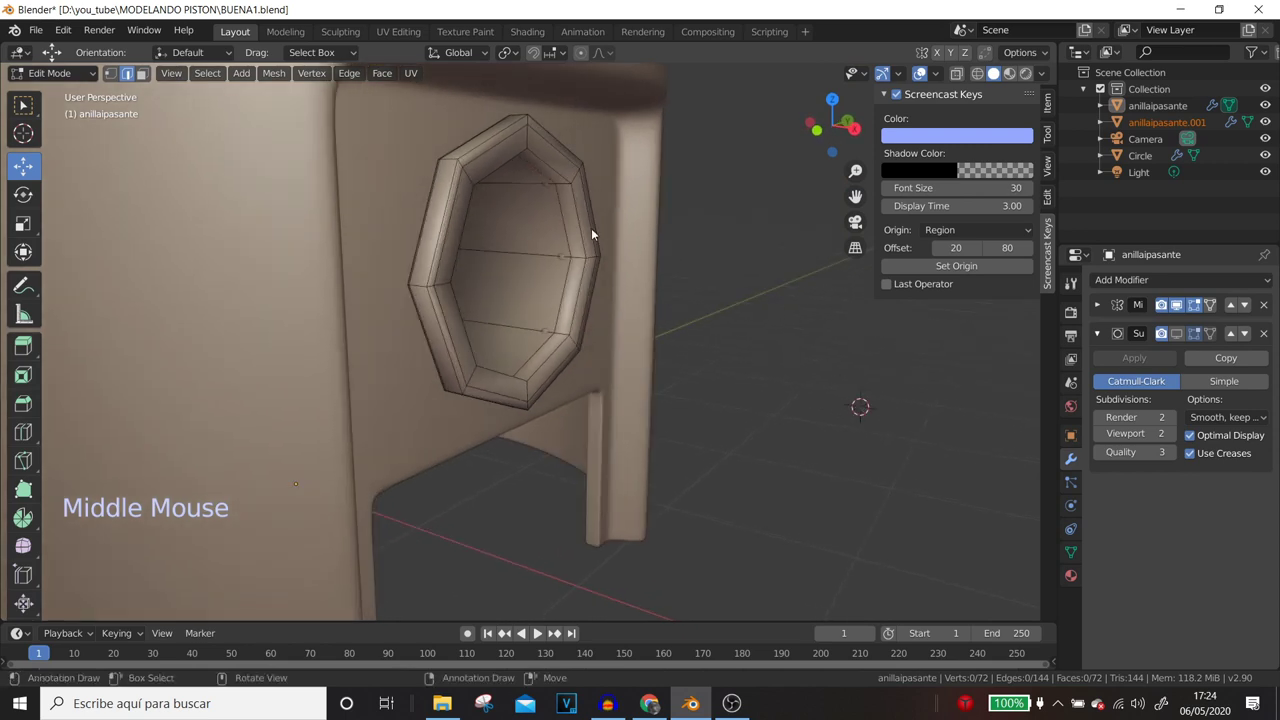
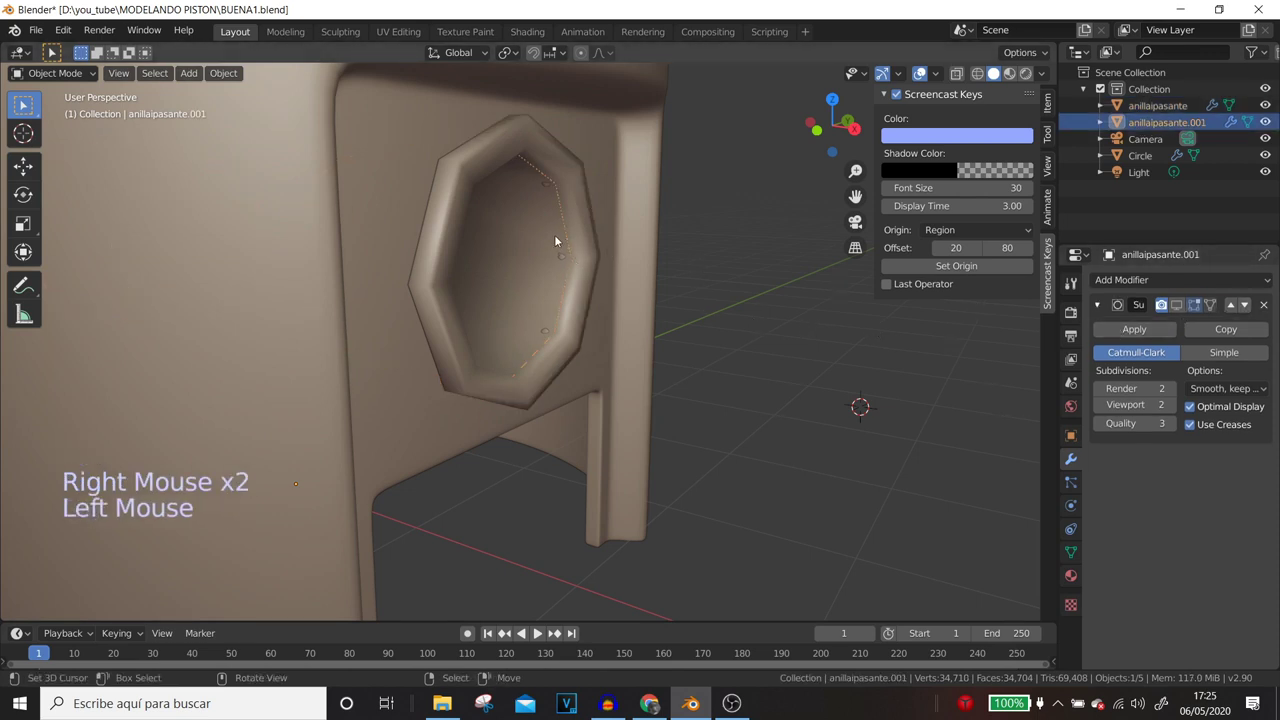
pyautogui.scroll(-3)
pyautogui.middleClick(546, 279)
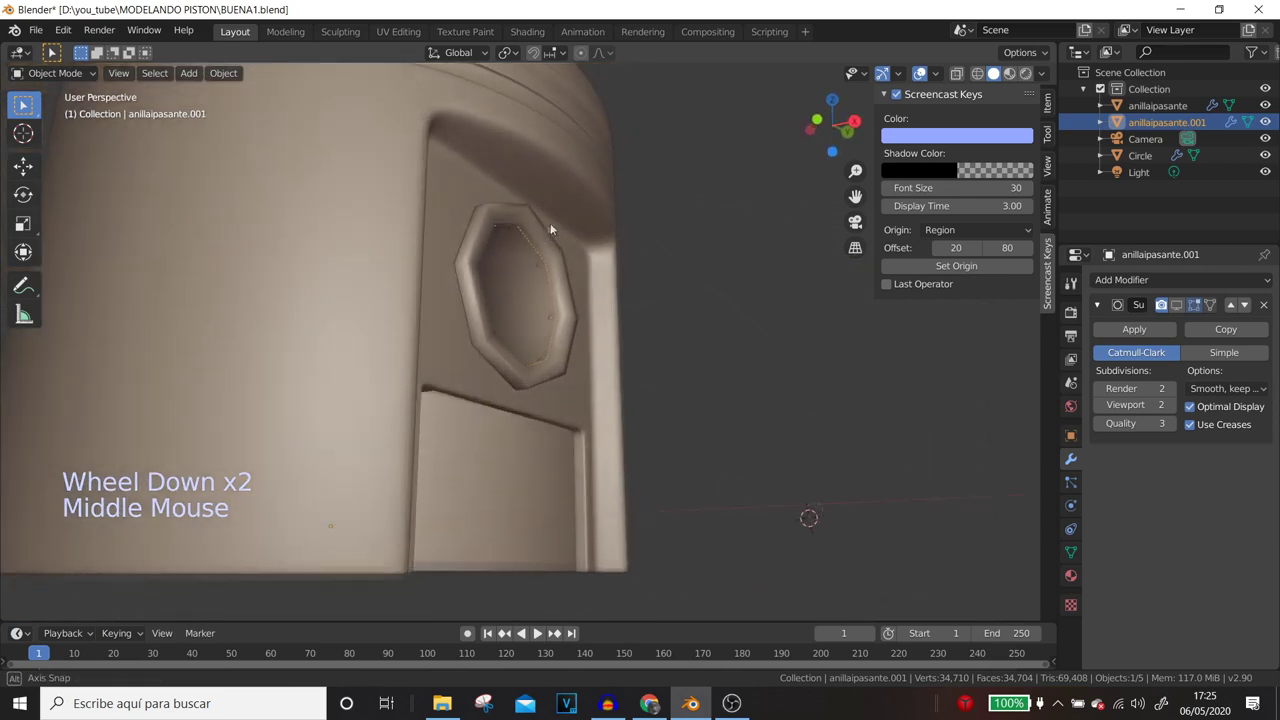
pyautogui.scroll(-3)
pyautogui.middleClick(519, 261)
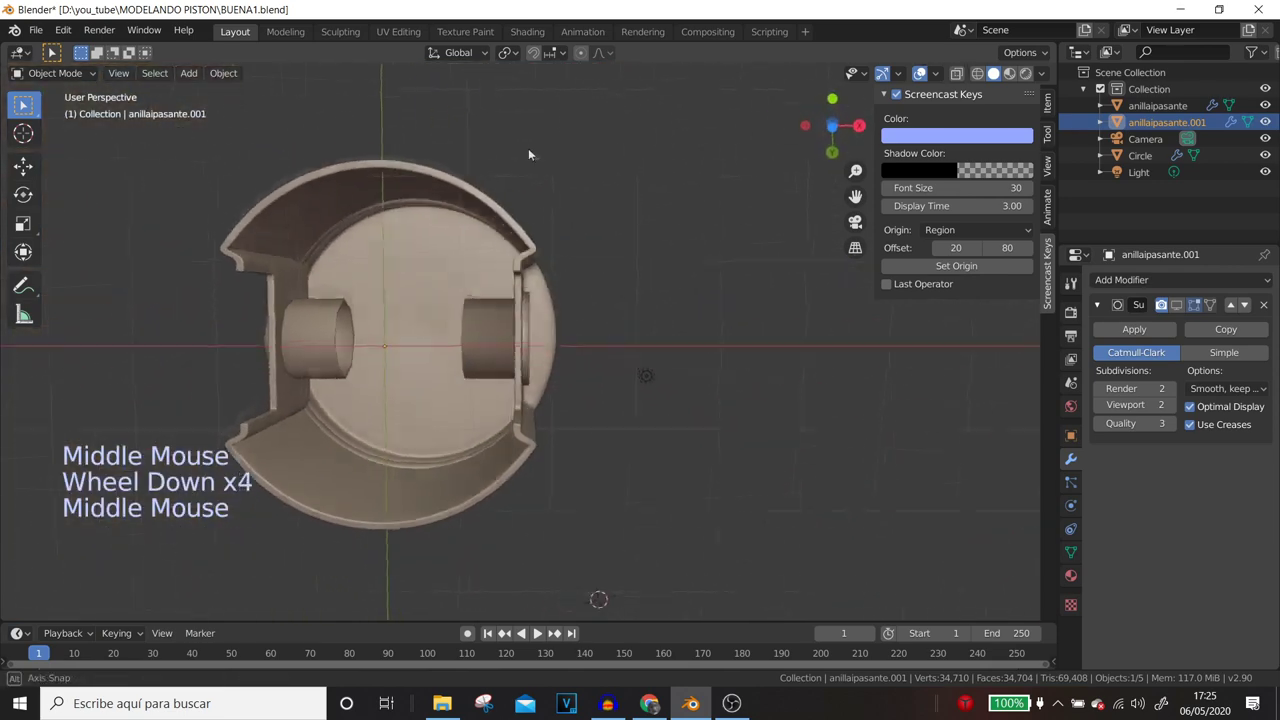
pyautogui.press('Tab')
pyautogui.press('f')
pyautogui.press('Tab')
pyautogui.press('f')
pyautogui.press('Tab')
# - In local view select all of the copy, fill its face, and bring the whole piston back into view from below
pyautogui.scroll(3)
pyautogui.press('KP_Divide')
pyautogui.press('Tab')
pyautogui.press('a')
pyautogui.press('f')
pyautogui.press('KP_Divide')
pyautogui.scroll(3)
pyautogui.middleClick(579, 298)
pyautogui.scroll(-3)
# - Extrude the octagonal face along X into a pin and centre it under the piston from the bottom view
pyautogui.press('e')
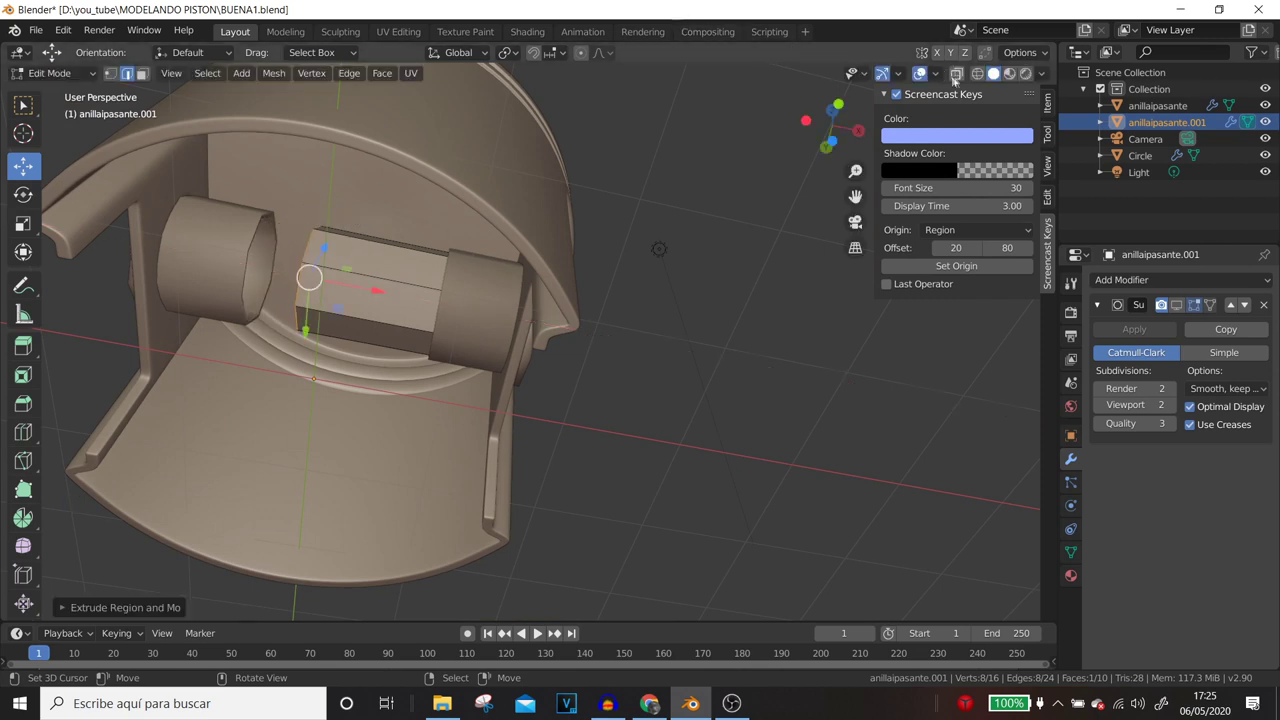
pyautogui.press('ctrl+KP_7')
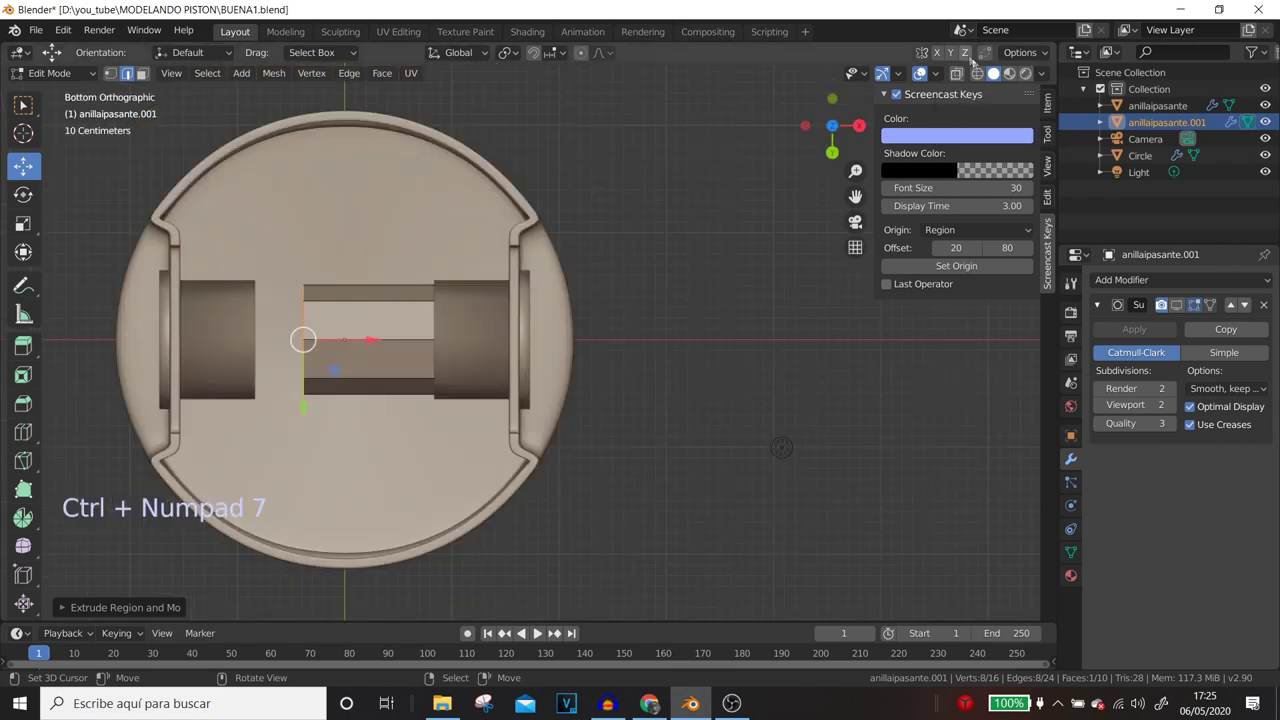
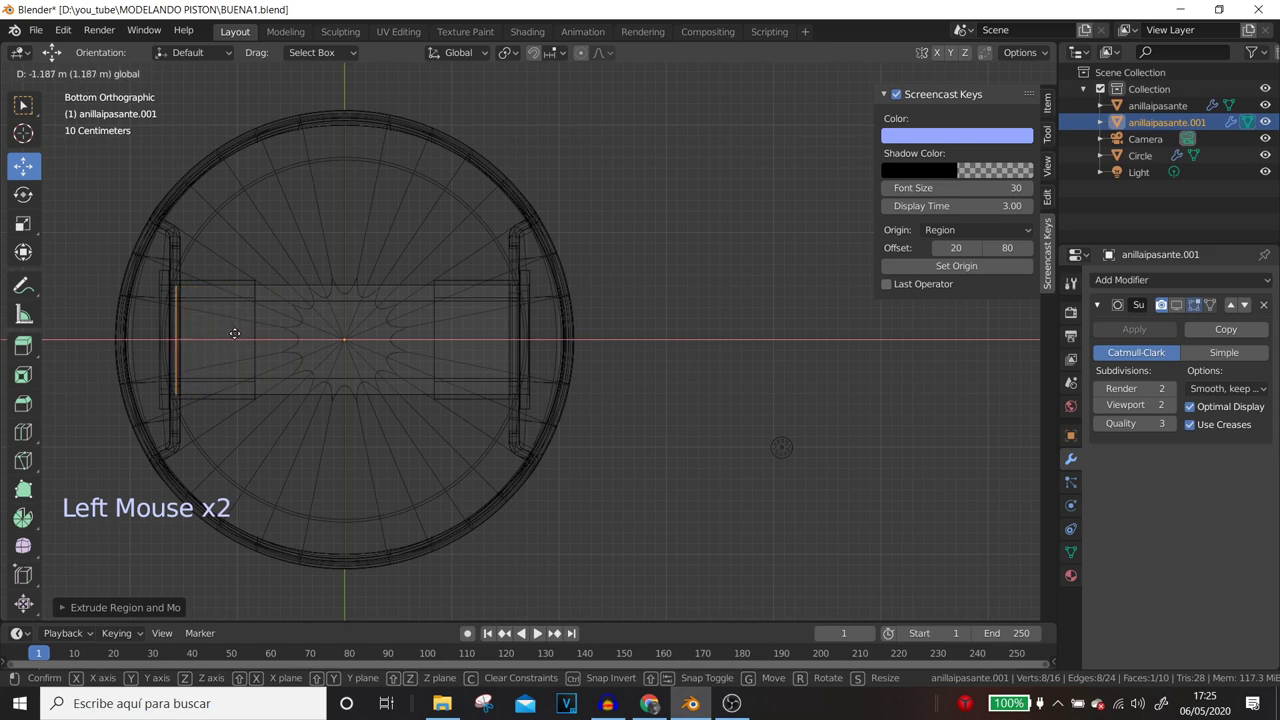
pyautogui.scroll(-3)
pyautogui.scroll(3)
pyautogui.middleClick(392, 413)
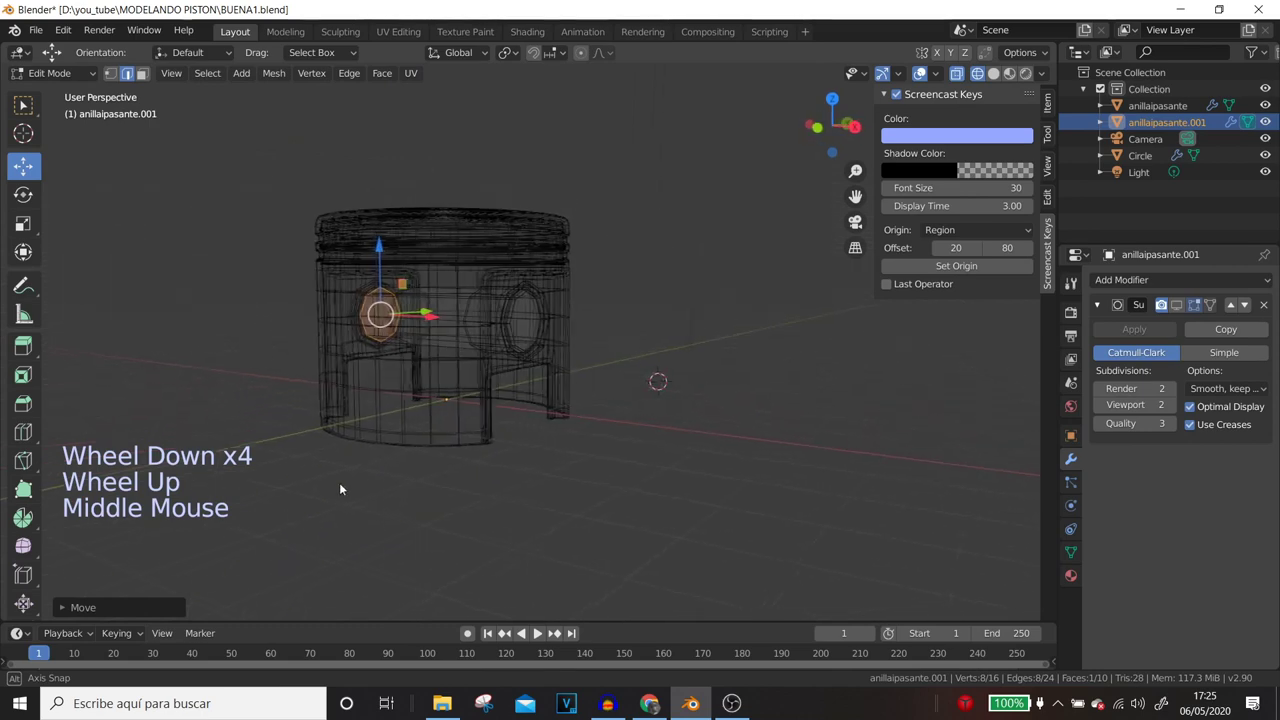
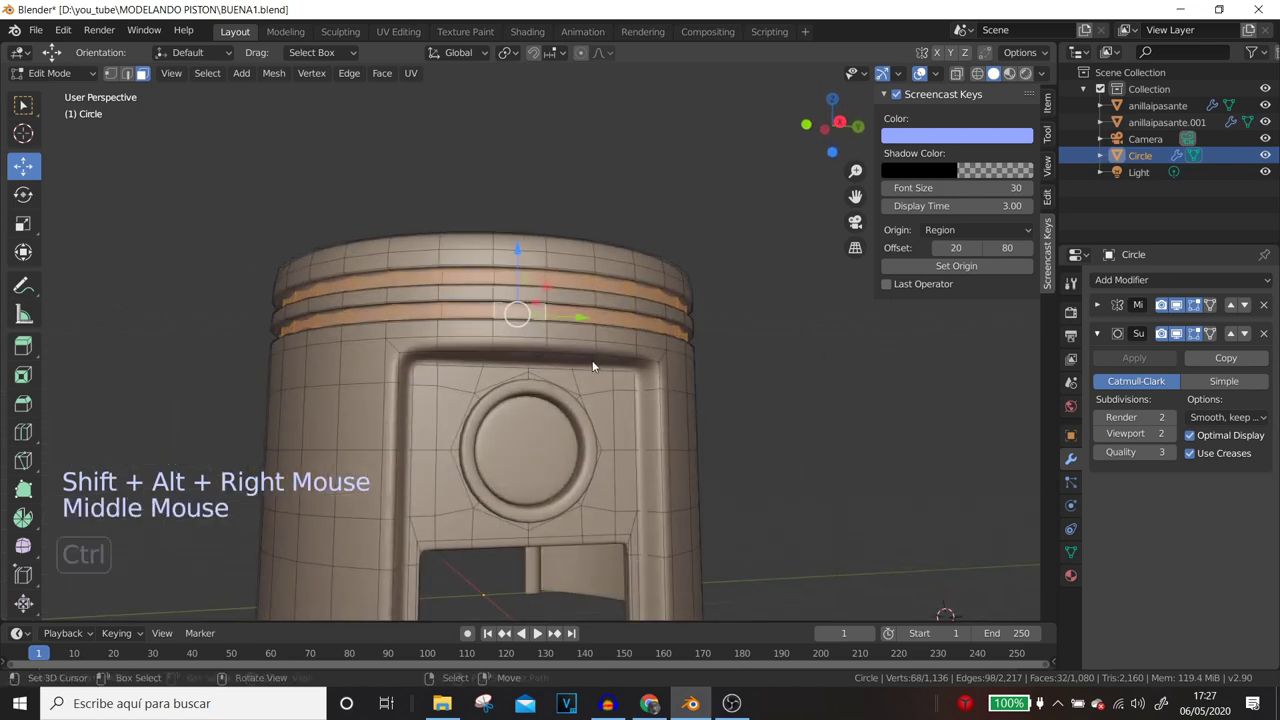
# - Grow the face selection with Ctrl+Numpad+ to cover both compression ring bands
pyautogui.press('ctrl+KP_Add')
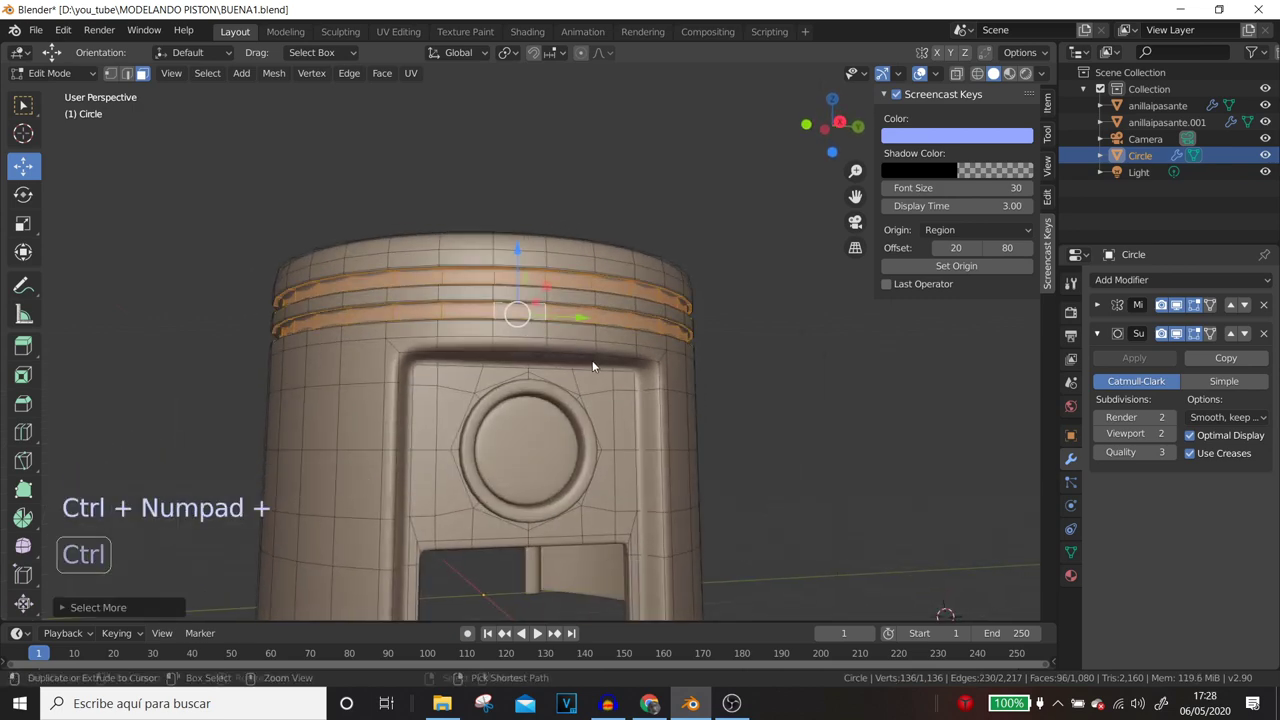
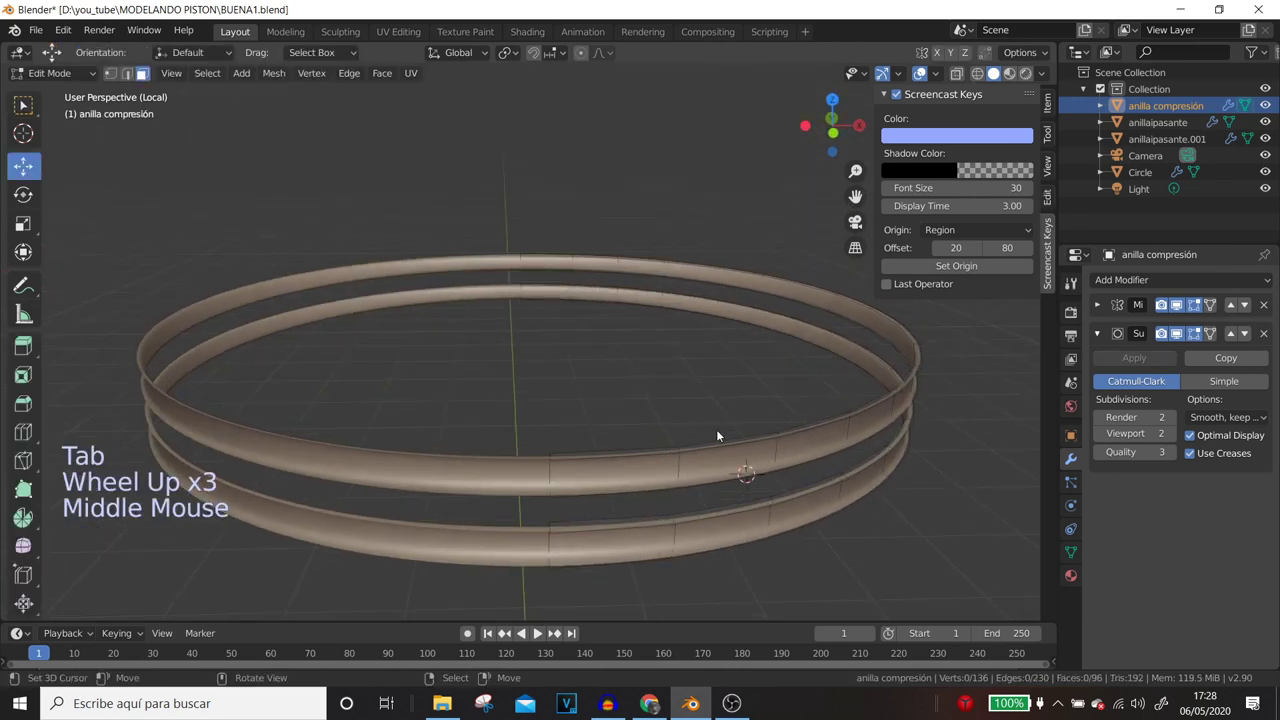
# - Select the rings' open edge loops and bridge them into closed solid walls
pyautogui.middleClick(728, 456)
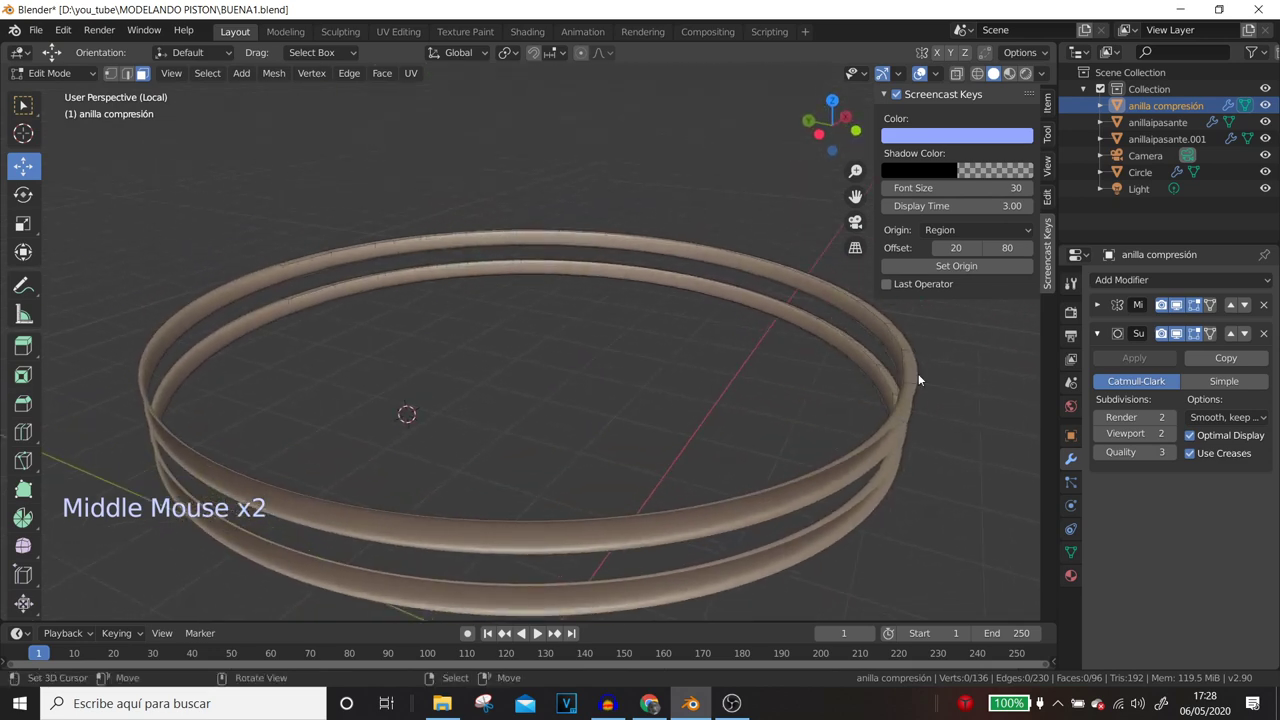
pyautogui.middleClick(703, 397)
pyautogui.middleClick(675, 423)
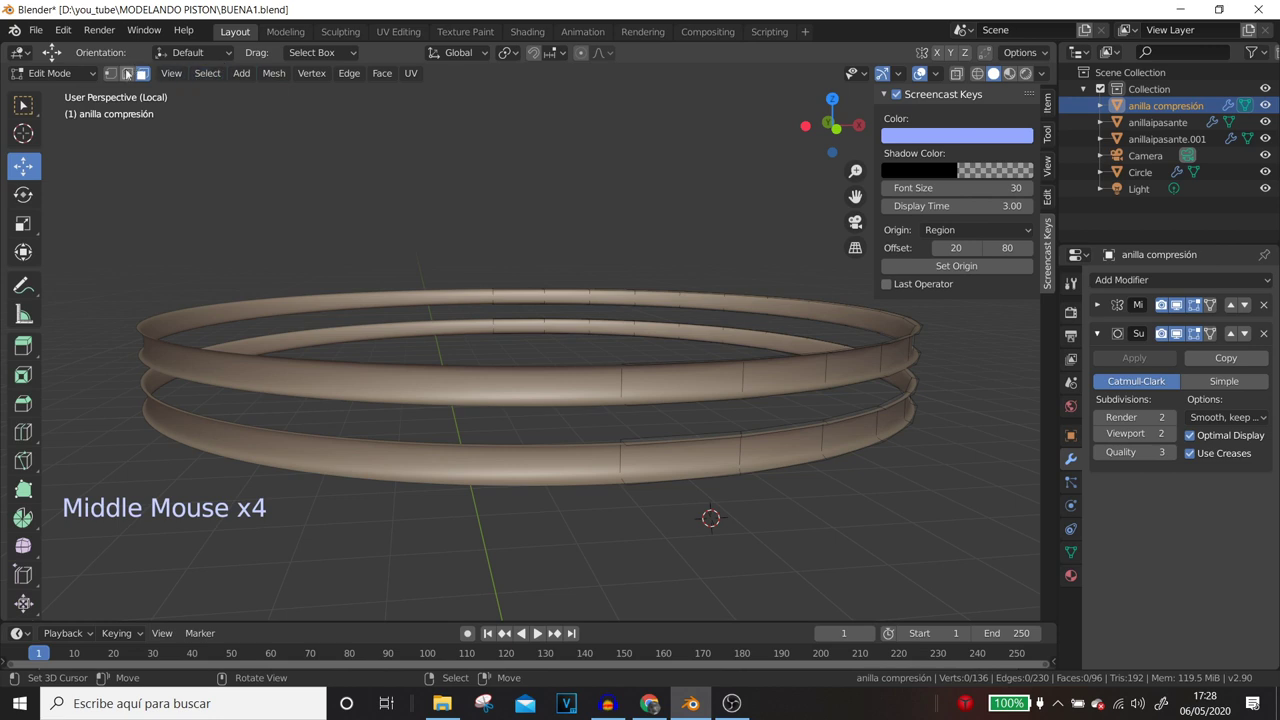
pyautogui.middleClick(132, 80)
pyautogui.click(129, 77)
pyautogui.rightClick(849, 355)
pyautogui.rightClick(831, 388)
pyautogui.press('w')
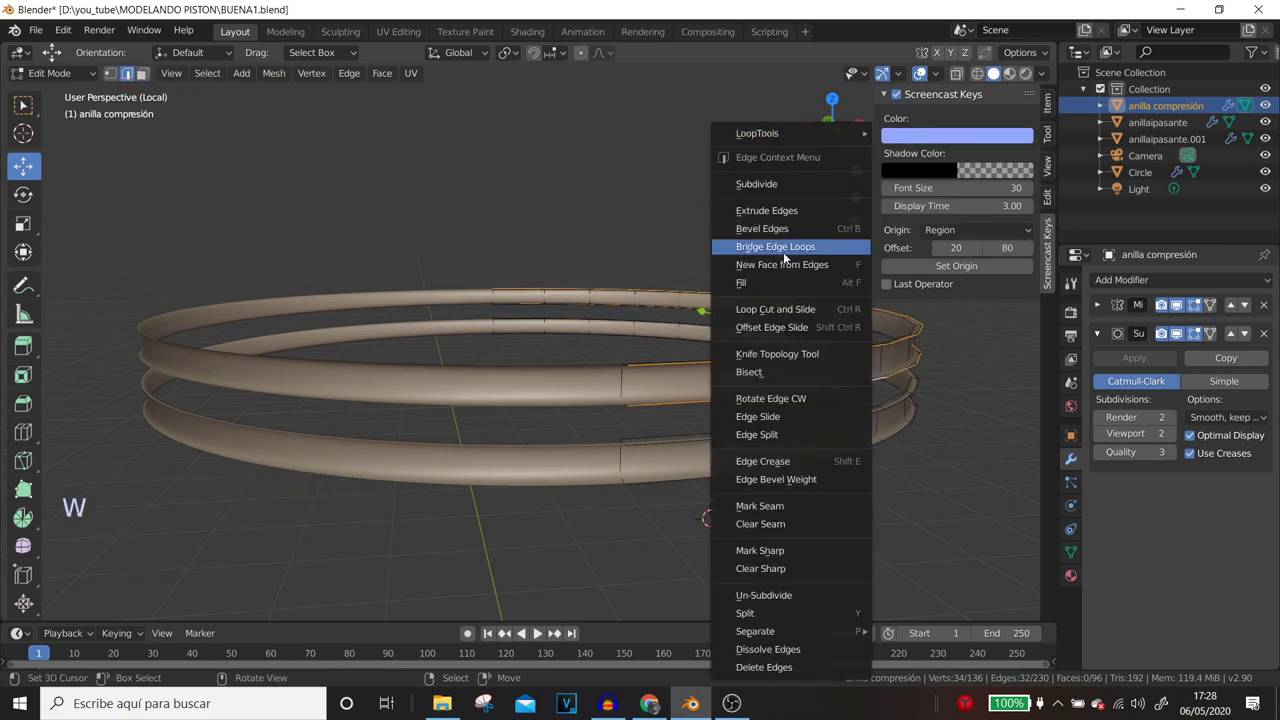
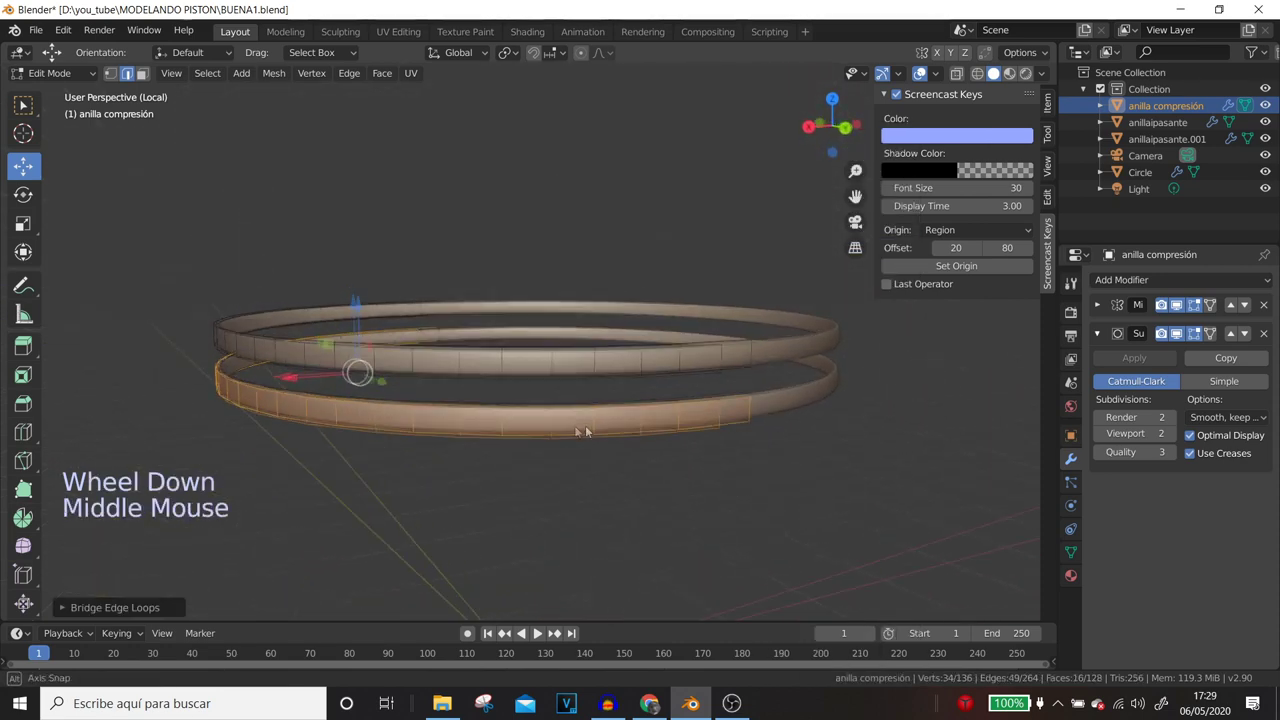
# - Select the whole ring object and scale it up about 1.05 to fit around the piston
pyautogui.scroll(-3)
pyautogui.middleClick(655, 436)
pyautogui.click(622, 338)
pyautogui.rightClick(622, 338)
pyautogui.middleClick(632, 396)
pyautogui.press('shift+s')
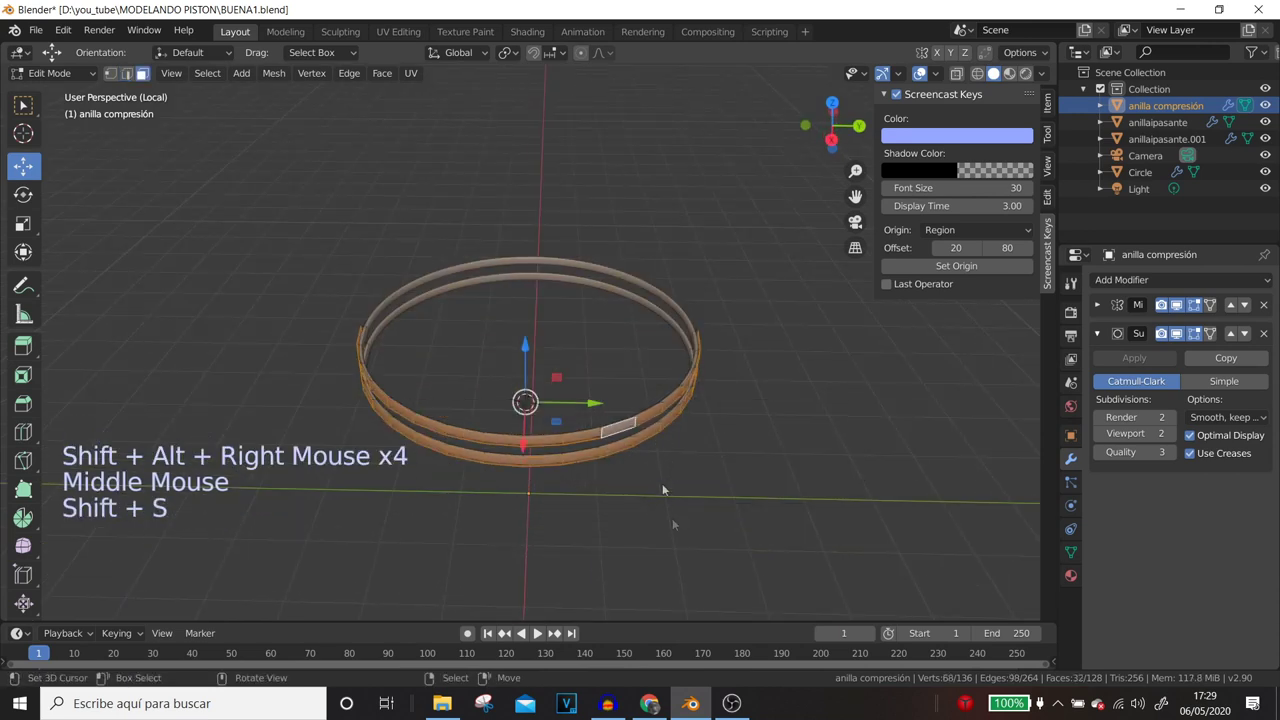
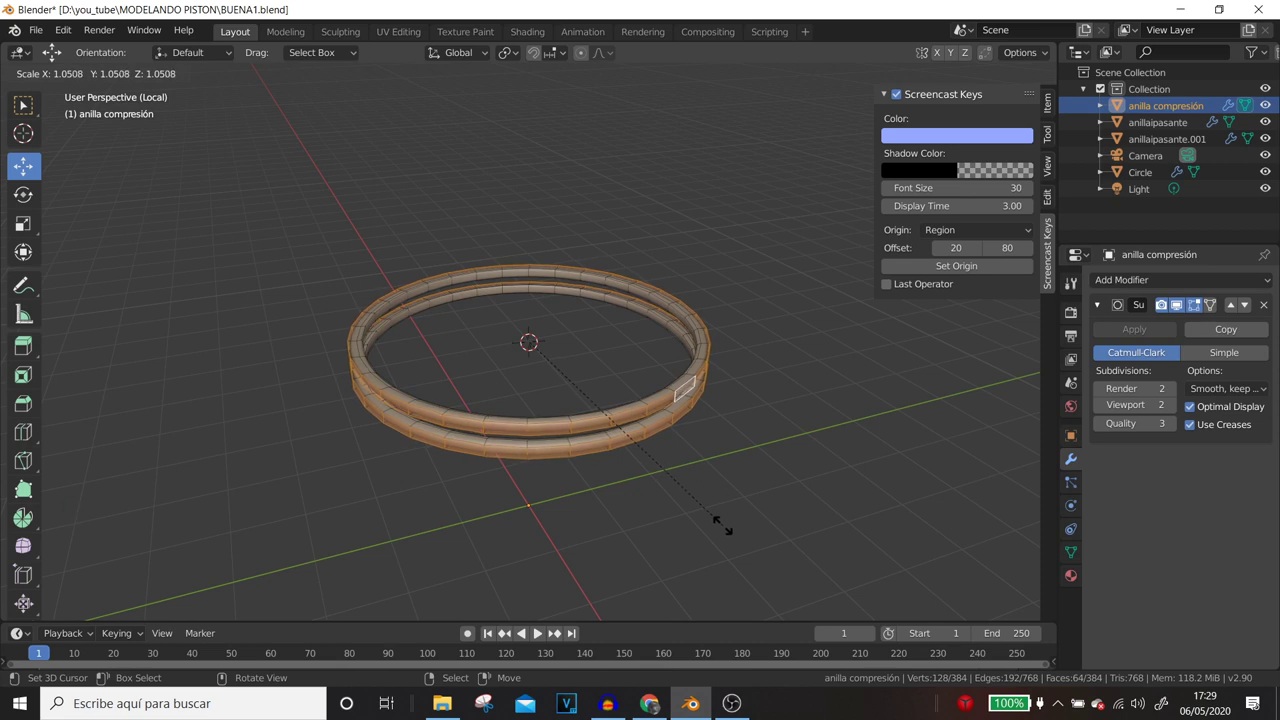
pyautogui.middleClick(607, 460)
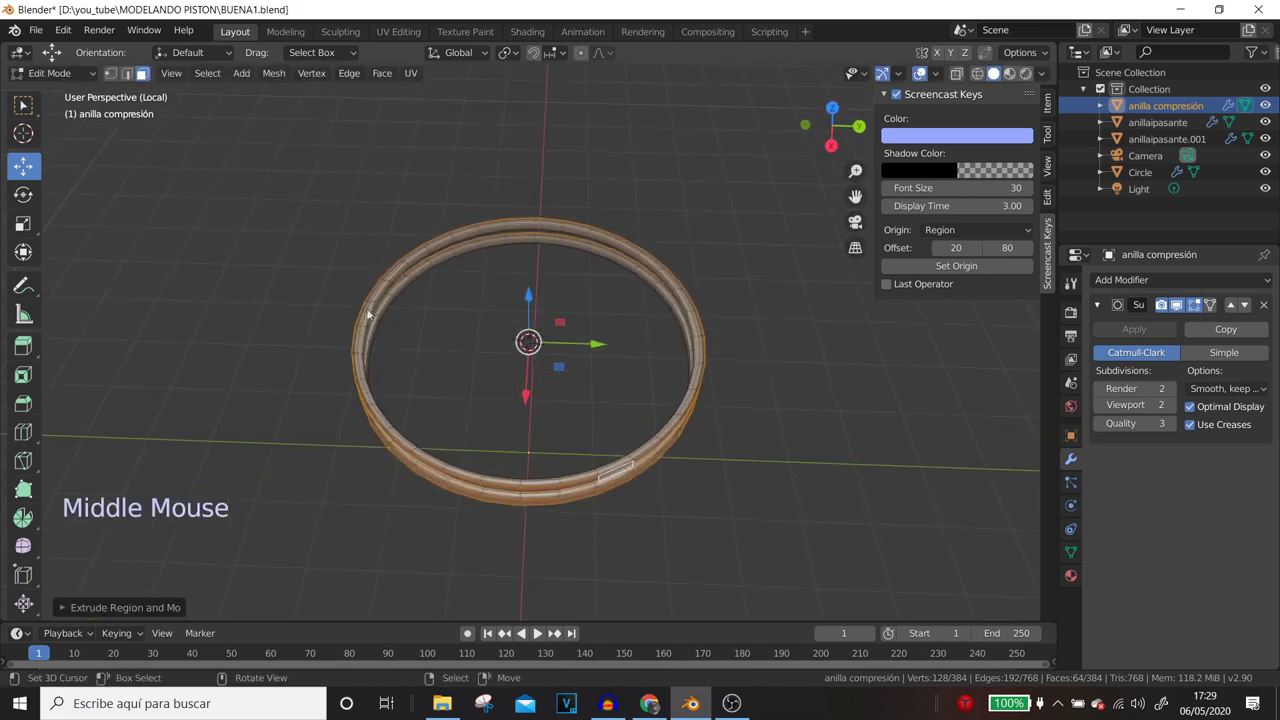
pyautogui.middleClick(467, 303)
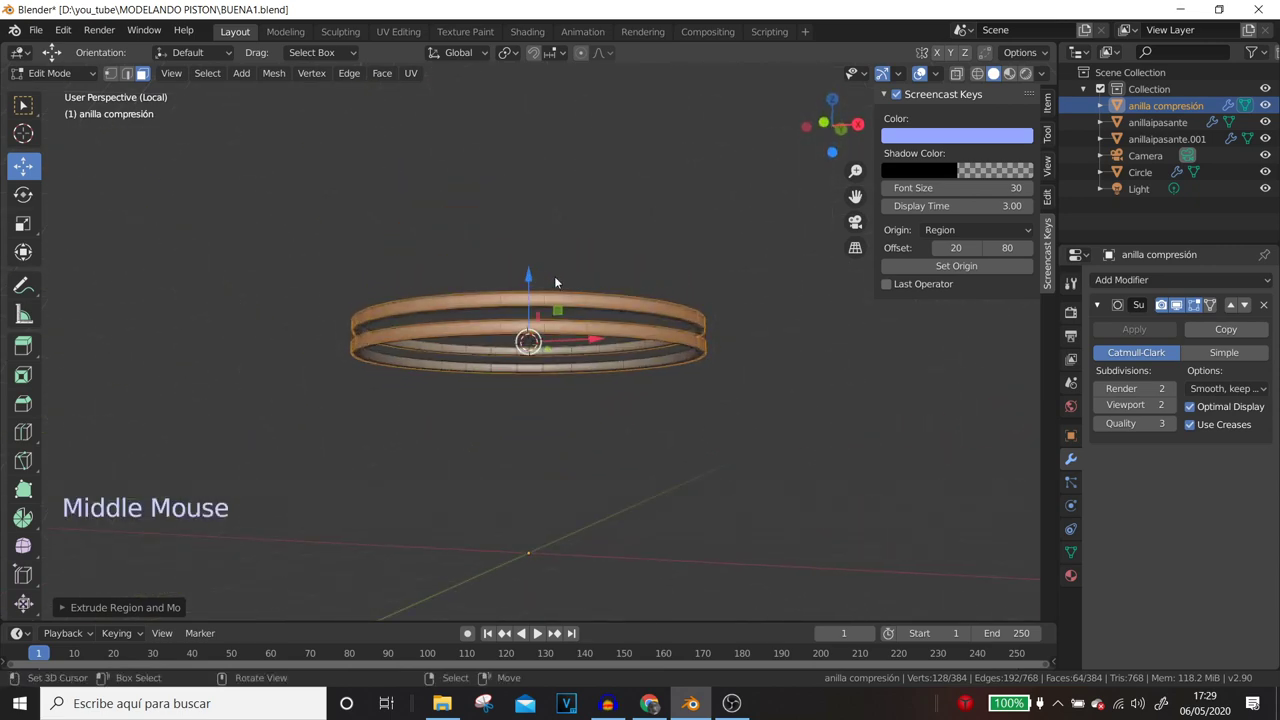
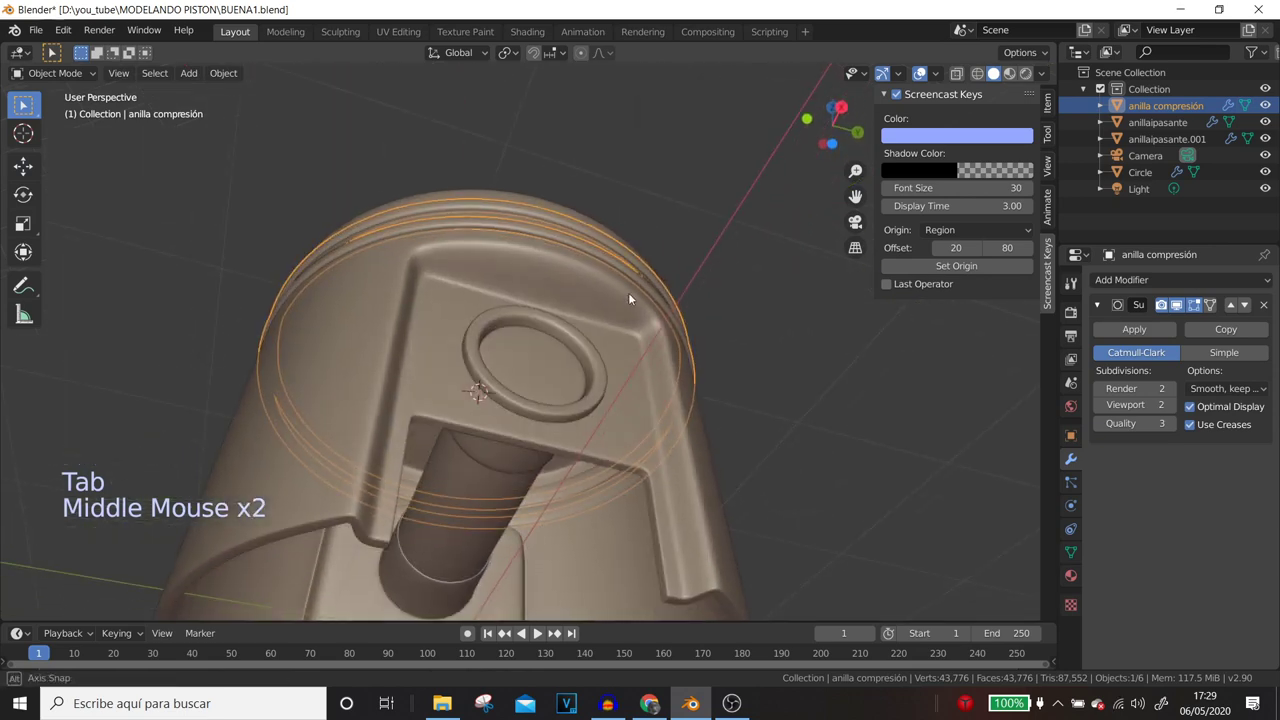
# - Leave mesh editing and orbit around the whole piston to inspect the rings
pyautogui.press('Tab')
pyautogui.scroll(3)
pyautogui.middleClick(602, 481)
pyautogui.scroll(3)
pyautogui.press('KP_Divide')
pyautogui.press('KP_Divide')
pyautogui.scroll(3)
pyautogui.middleClick(804, 474)
pyautogui.scroll(3)
pyautogui.middleClick(843, 413)
pyautogui.scroll(3)
# - Select edges on the compression ring, nudge them with G, and return to object mode
pyautogui.rightClick(735, 222)
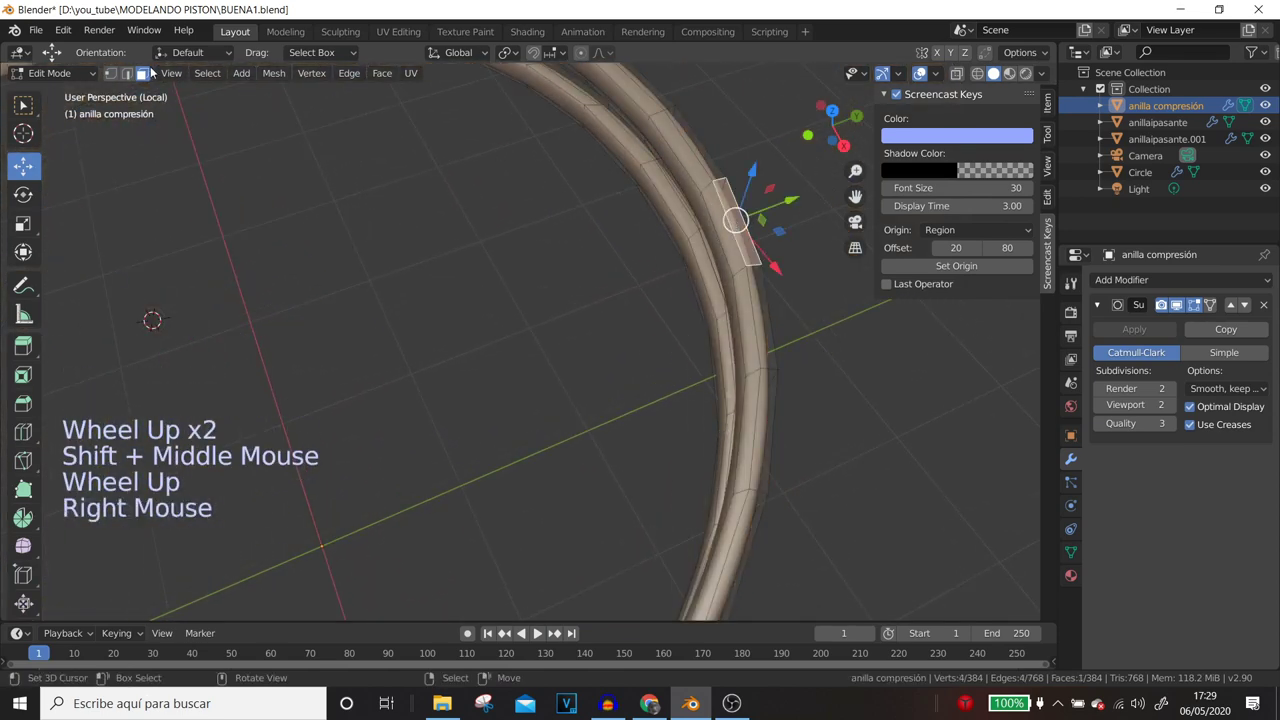
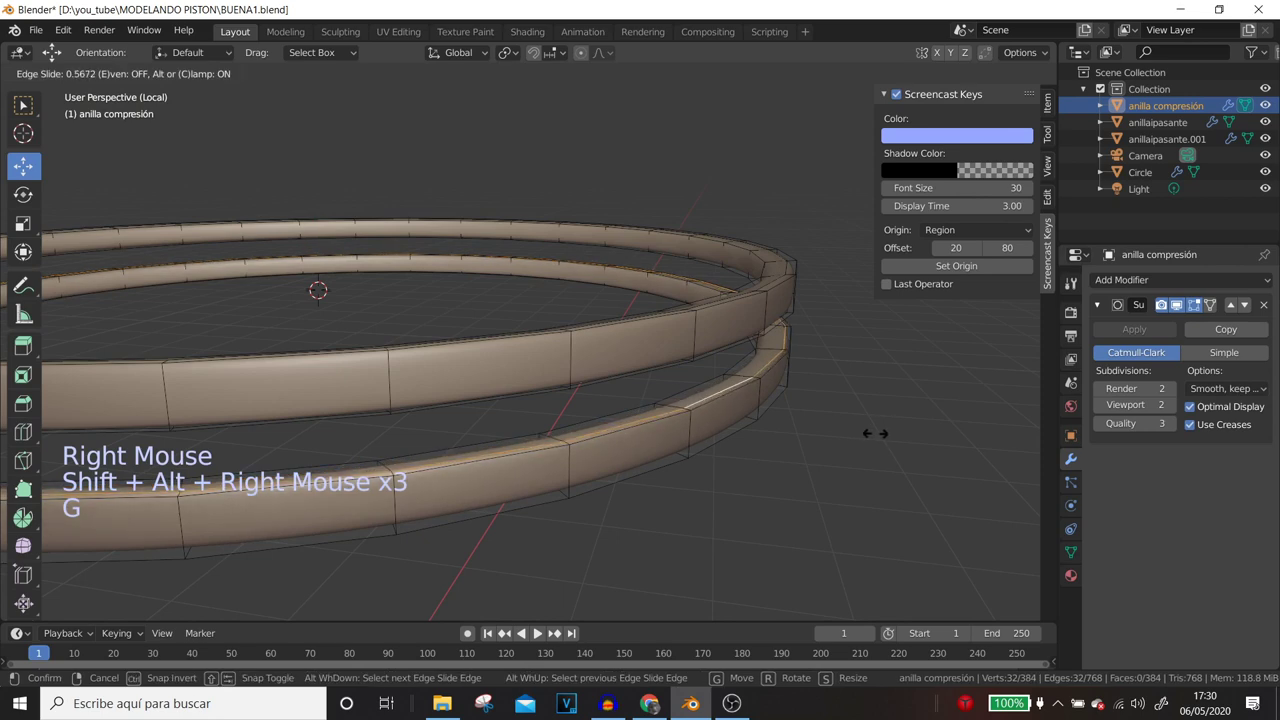
pyautogui.middleClick(845, 404)
pyautogui.rightClick(808, 250)
pyautogui.rightClick(808, 250)
pyautogui.rightClick(808, 250)
pyautogui.press('g')
pyautogui.scroll(-3)
pyautogui.middleClick(779, 356)
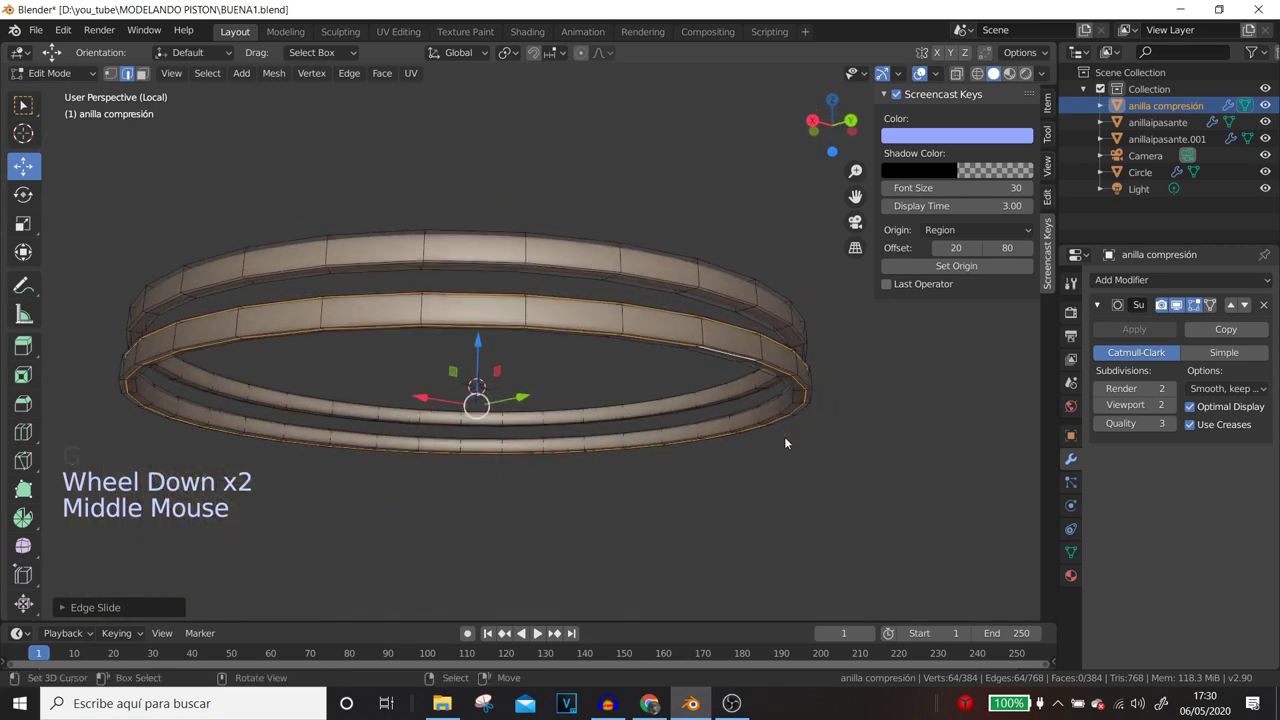
pyautogui.press('KP_Divide')
pyautogui.scroll(-3)
pyautogui.middleClick(827, 371)
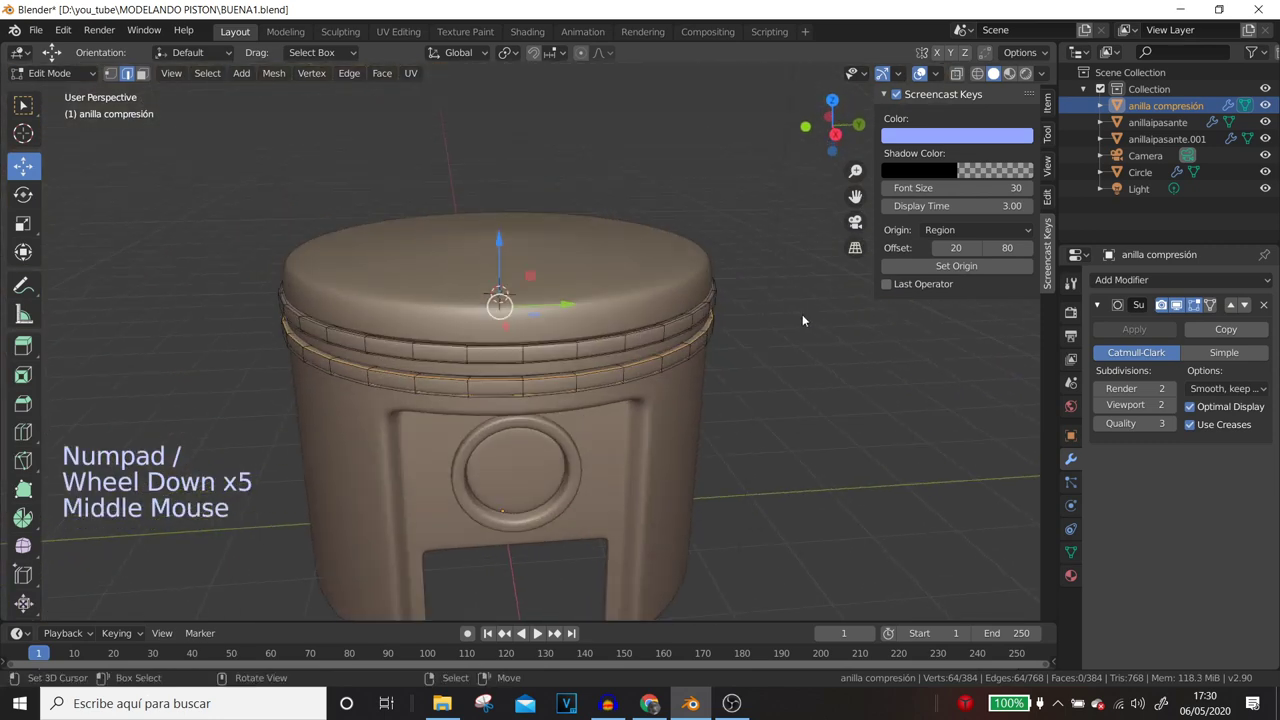
pyautogui.press('Tab')
# - Select the compression ring, show it alone in local view and start editing its mesh
pyautogui.rightClick(806, 330)
pyautogui.middleClick(847, 413)
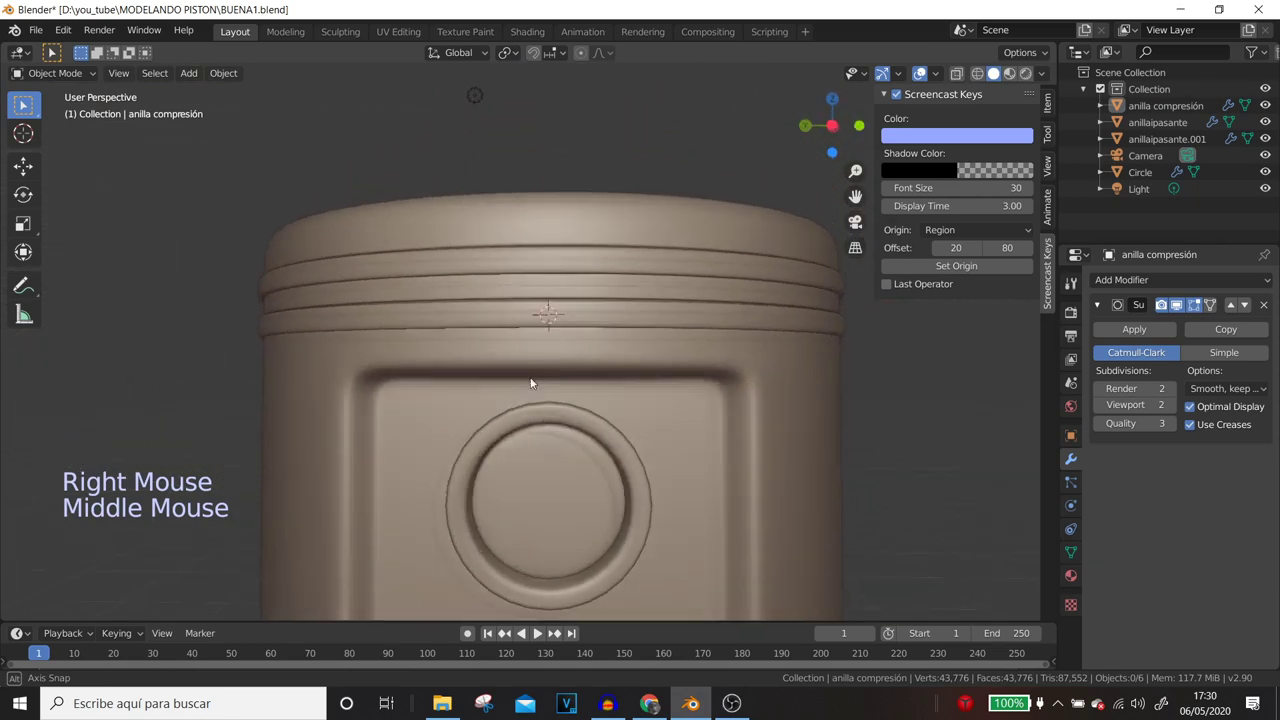
pyautogui.middleClick(582, 253)
pyautogui.scroll(-3)
pyautogui.rightClick(582, 253)
pyautogui.press('KP_Divide')
pyautogui.press('KP_Divide')
pyautogui.press('Tab')
pyautogui.middleClick(559, 366)
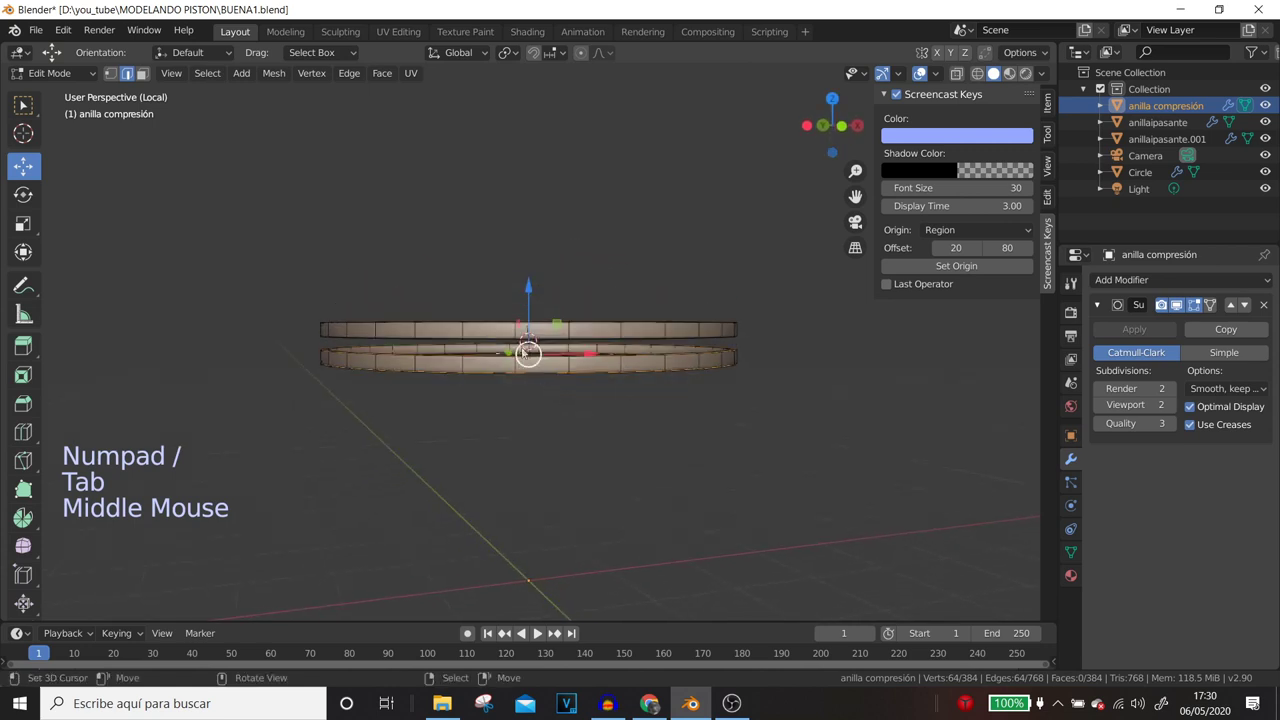
pyautogui.scroll(3)
# - Add an edge loop across the compression ring where it will be split
pyautogui.press('ctrl+r')
pyautogui.press('ctrl+r')
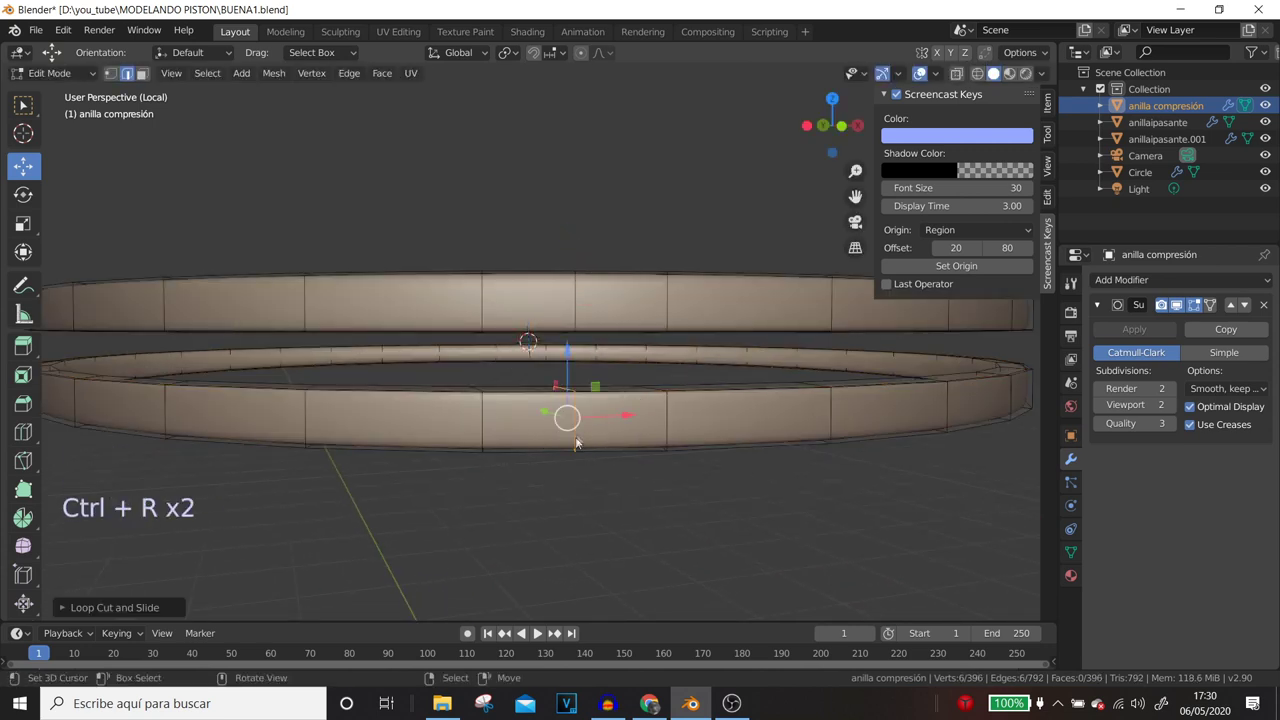
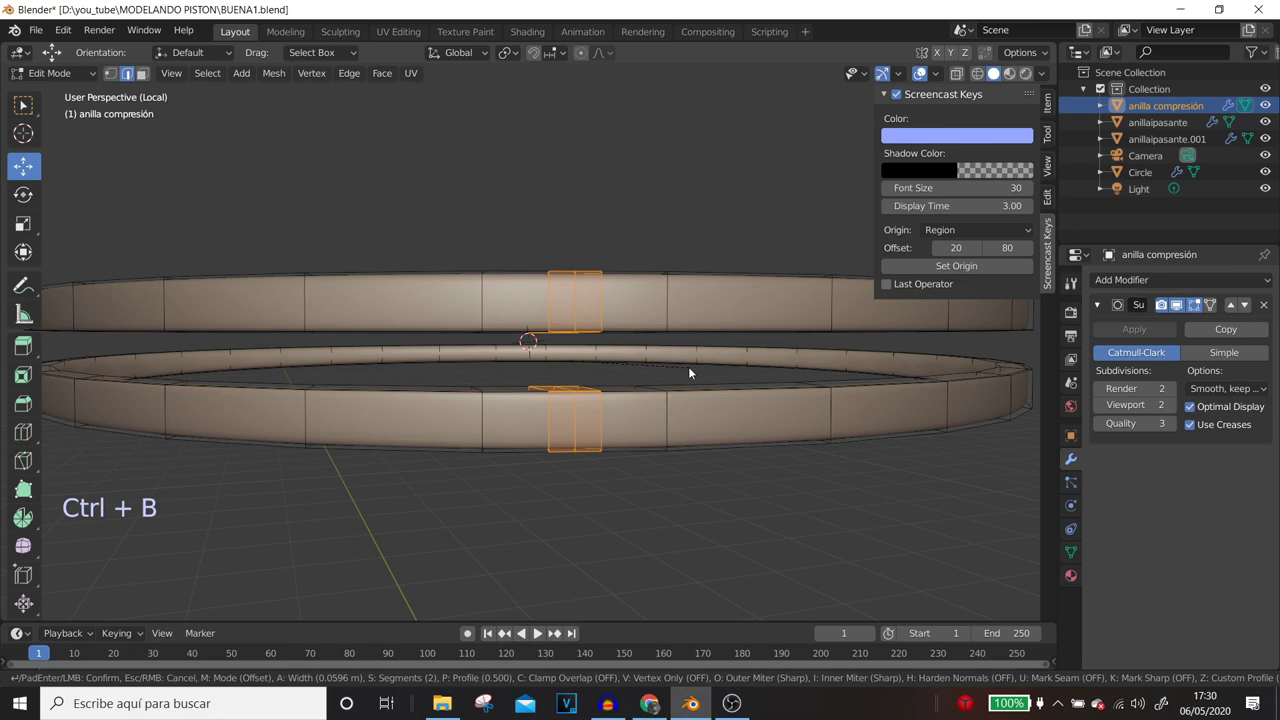
pyautogui.middleClick(681, 374)
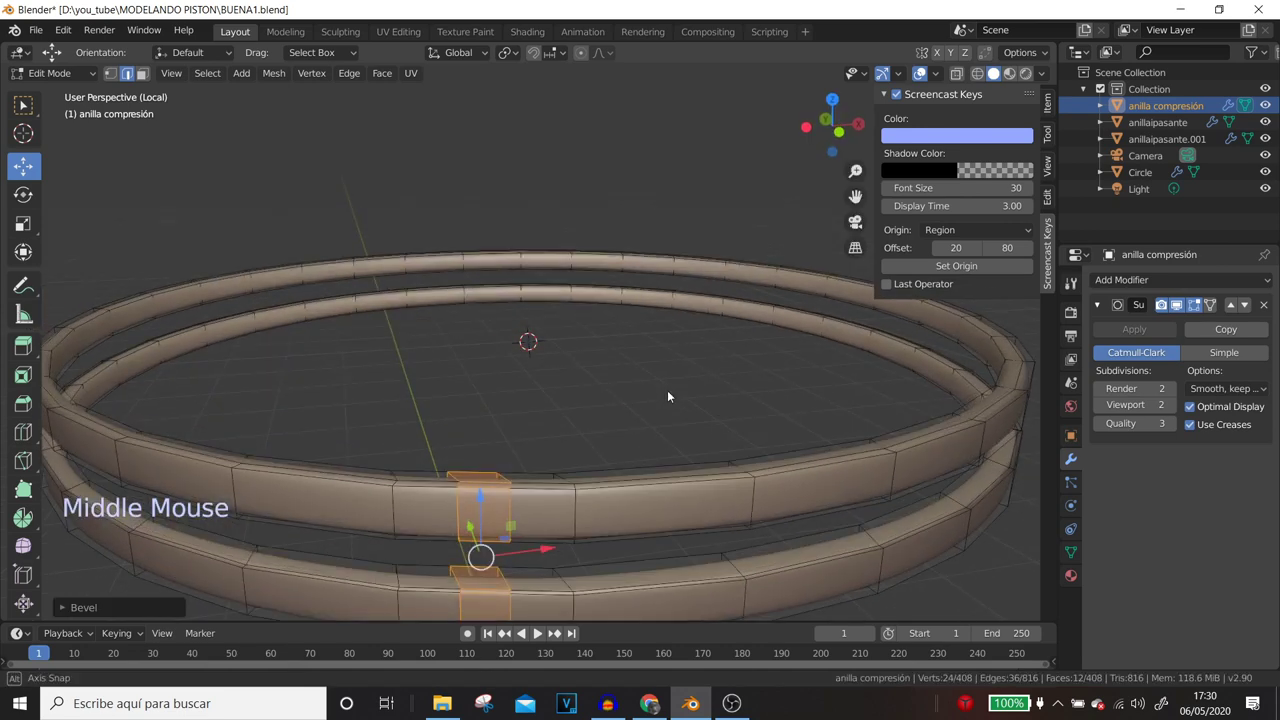
pyautogui.press('x')
pyautogui.middleClick(676, 436)
pyautogui.middleClick(651, 380)
pyautogui.scroll(3)
pyautogui.middleClick(654, 372)
# - Select the faces at the split location and delete them to open a gap in the ring
pyautogui.rightClick(629, 352)
pyautogui.press('f')
pyautogui.press('f')
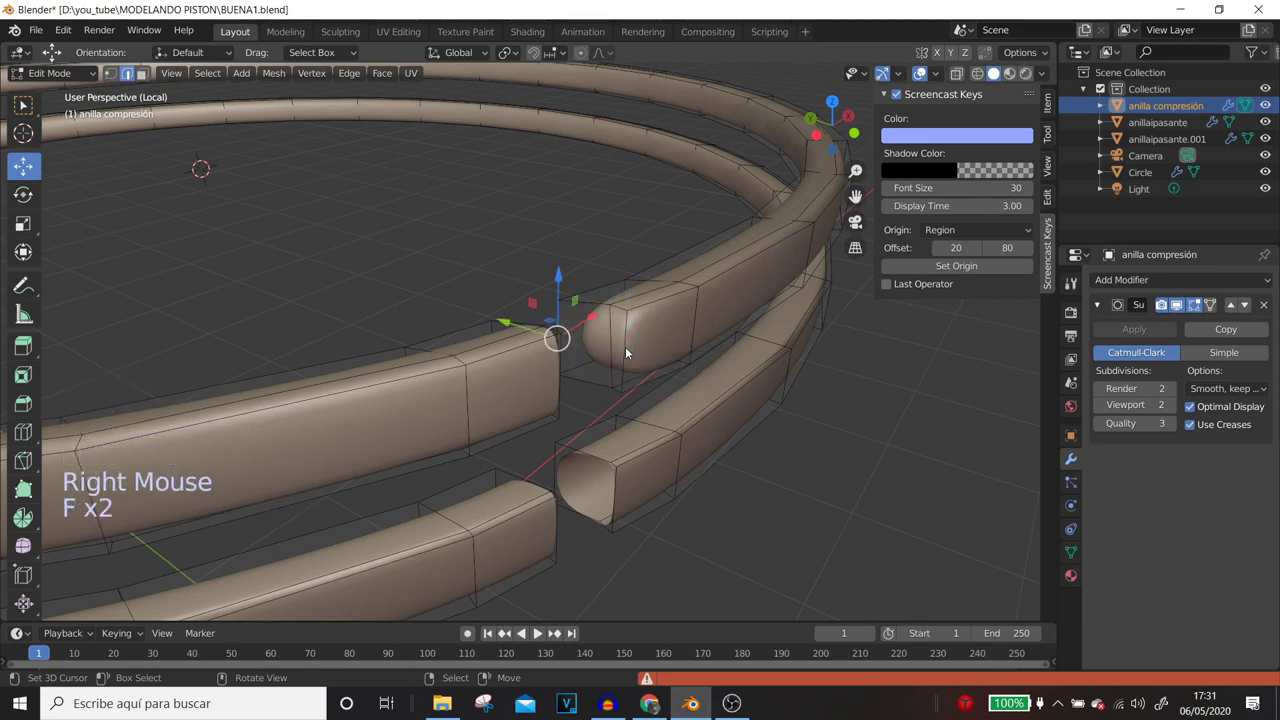
pyautogui.press('f')
pyautogui.rightClick(624, 498)
pyautogui.press('f')
pyautogui.press('f')
pyautogui.middleClick(575, 458)
pyautogui.rightClick(168, 329)
pyautogui.press('f')
pyautogui.press('f')
pyautogui.rightClick(210, 427)
pyautogui.press('f')
pyautogui.press('f')
pyautogui.scroll(-3)
pyautogui.middleClick(261, 411)
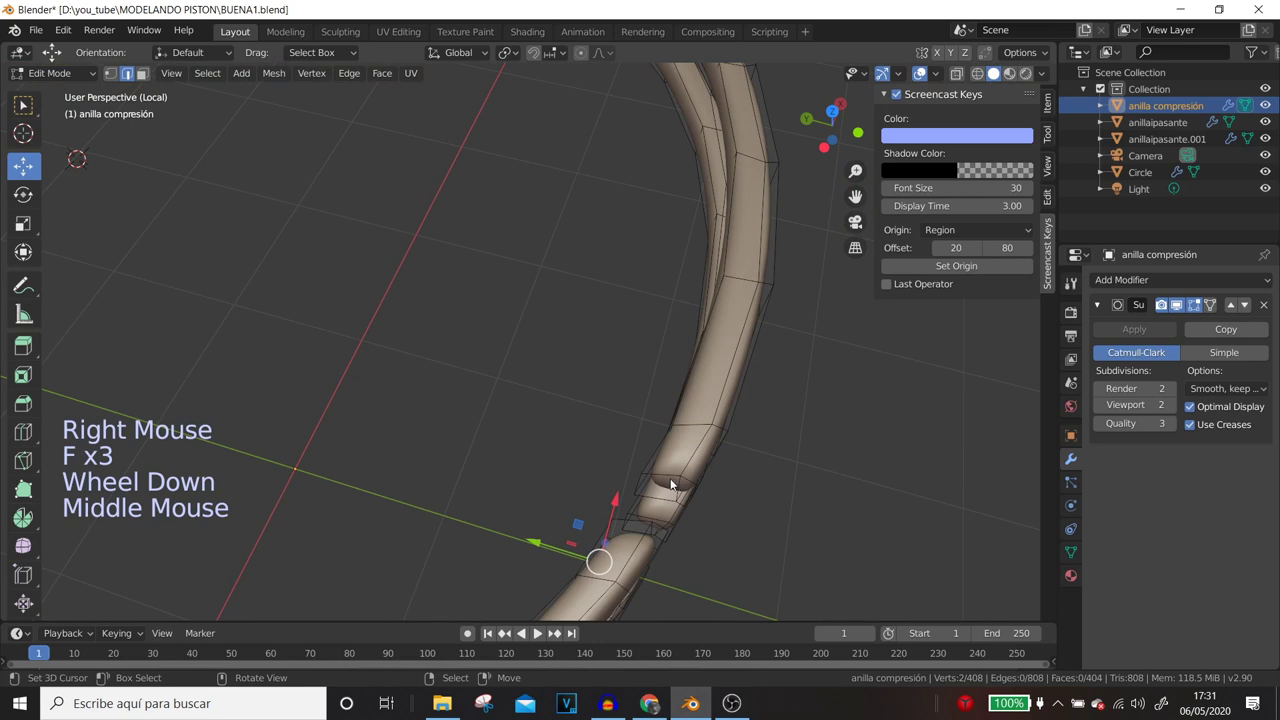
# - Slide edge loops toward both ring ends to keep the gap edges crisp, then leave editing
pyautogui.press('ctrl+r')
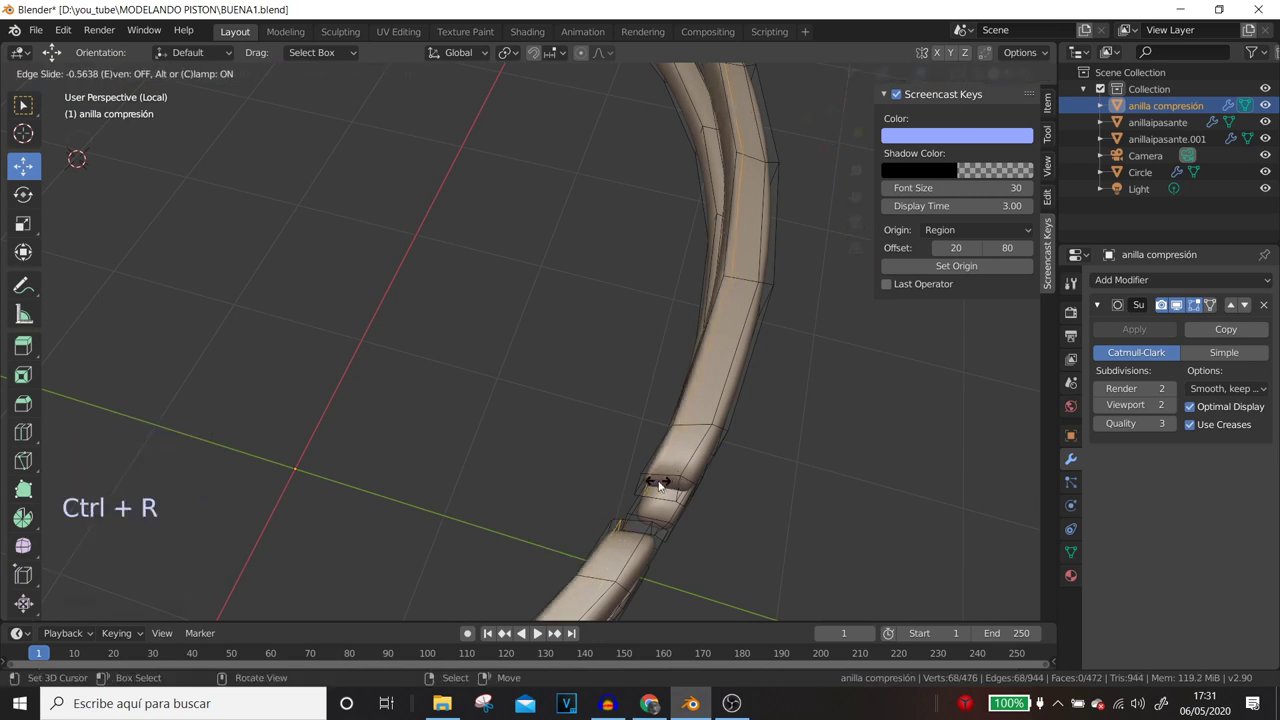
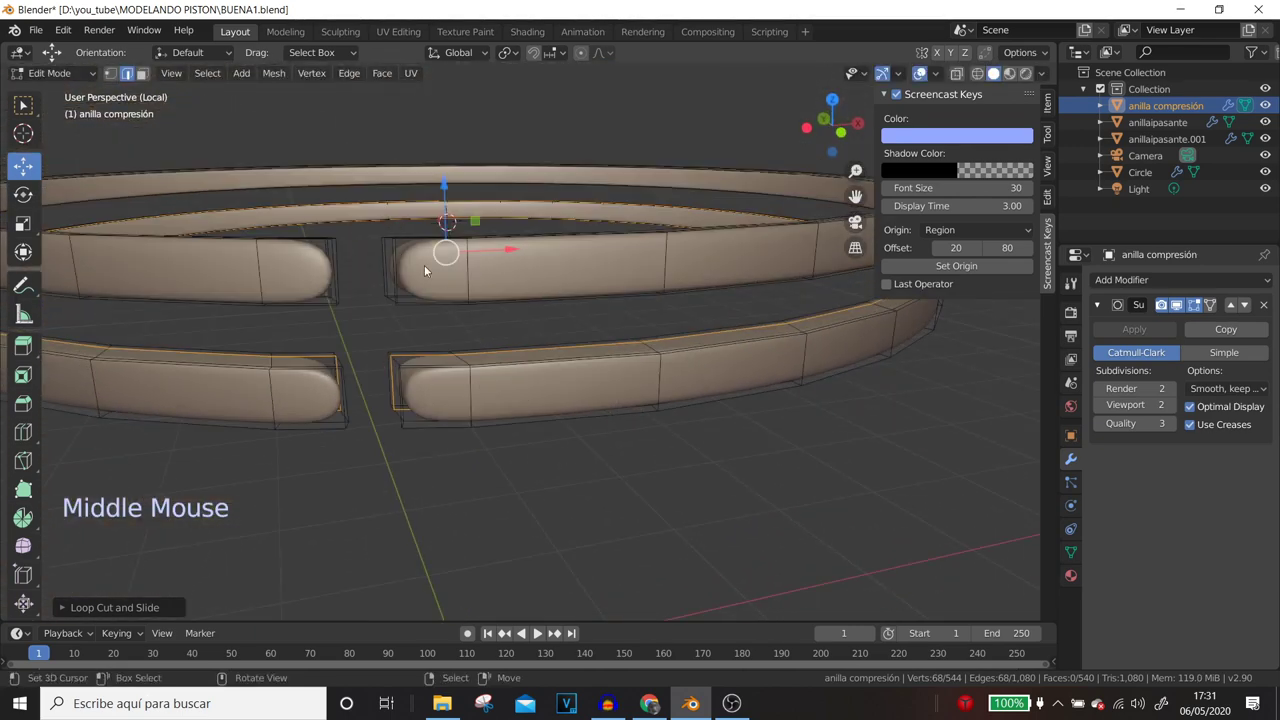
pyautogui.press('ctrl+r')
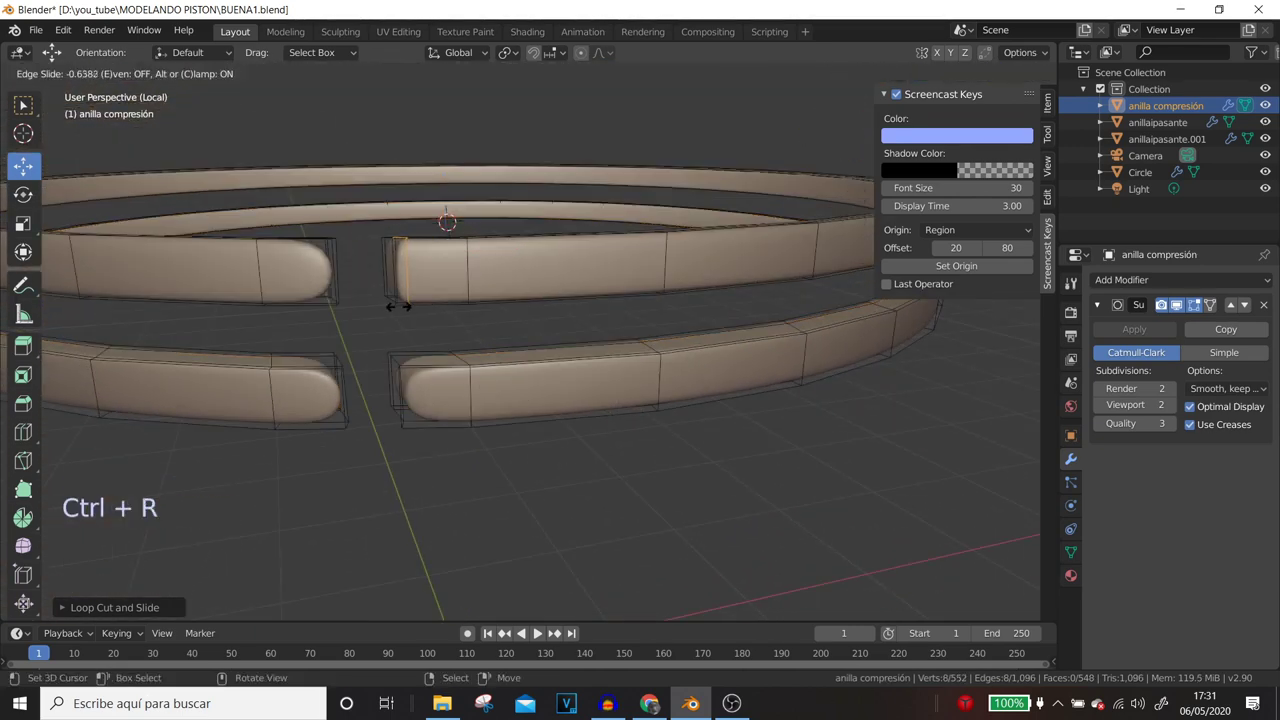
pyautogui.press('ctrl+r')
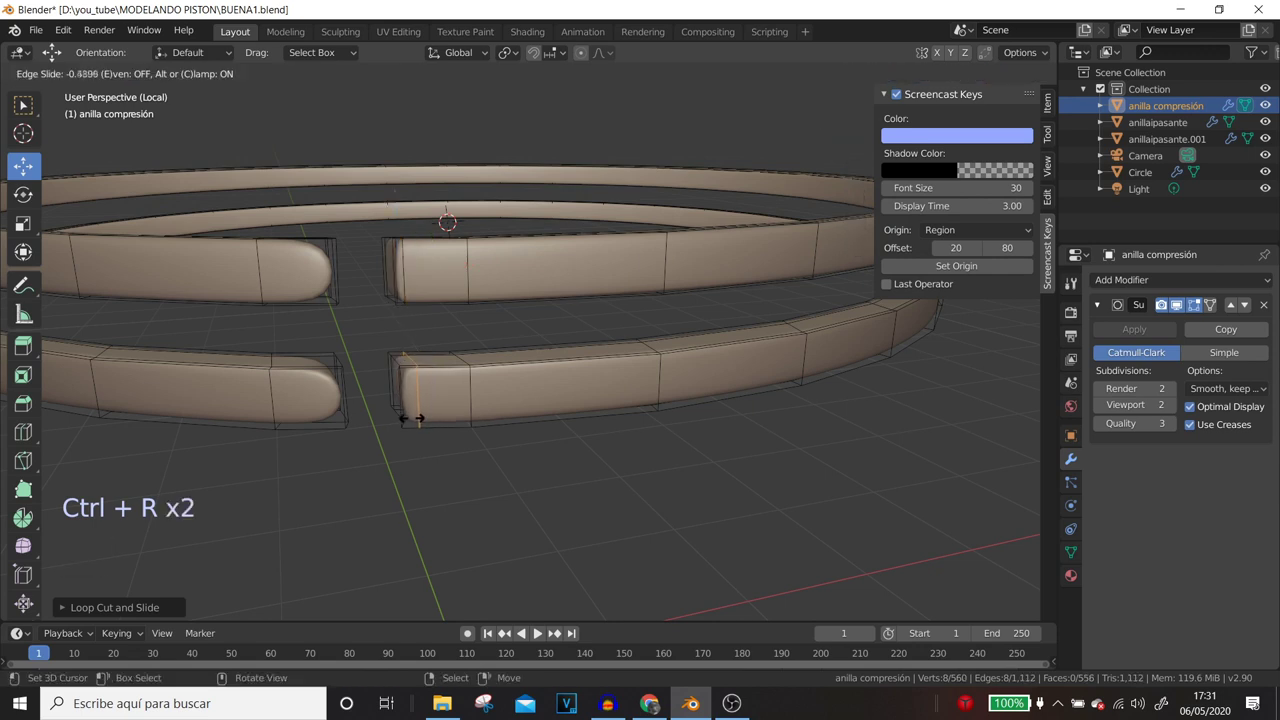
pyautogui.press('ctrl+r')
pyautogui.press('ctrl+r')
pyautogui.press('ctrl+z')
pyautogui.press('ctrl+r')
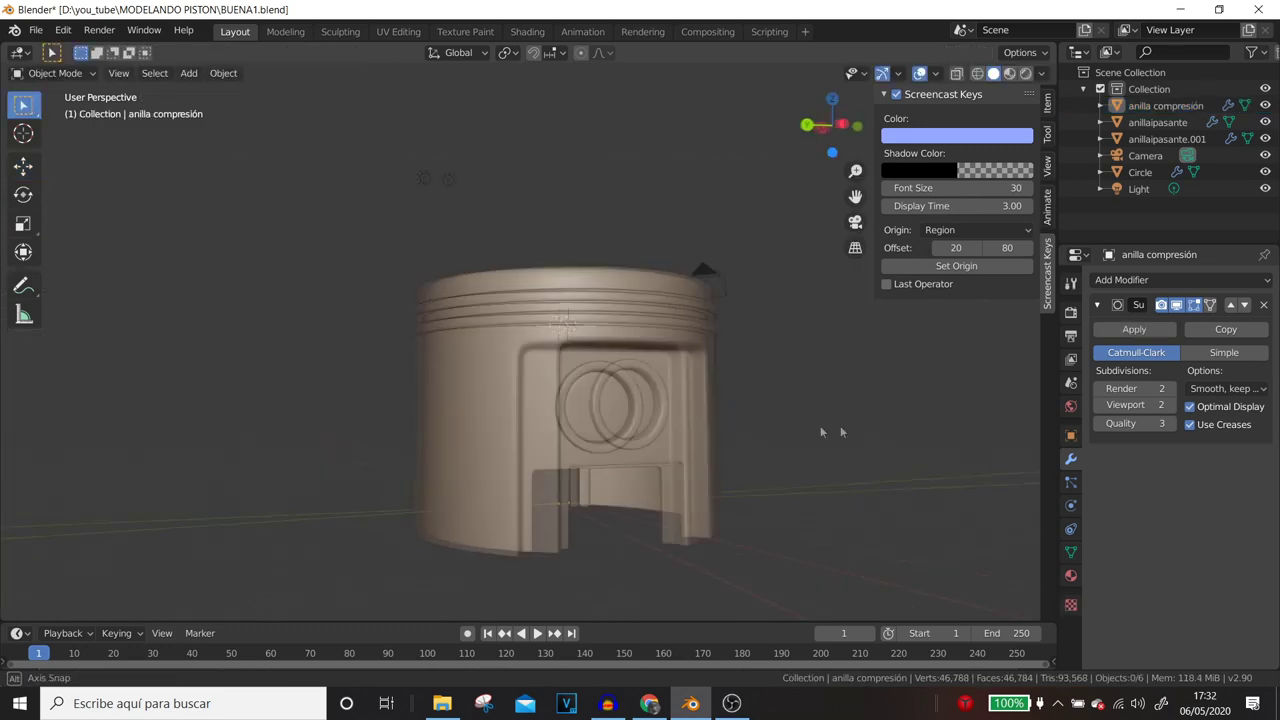
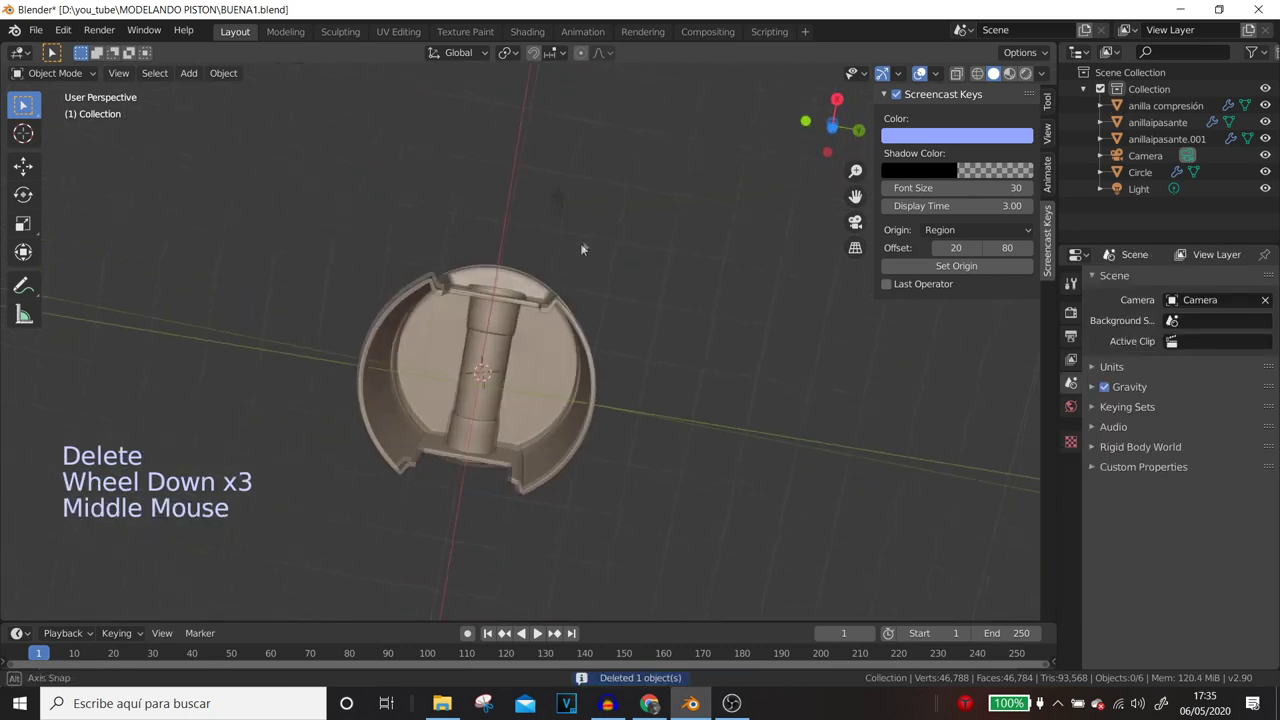
# - Edit the pin-hole ring anillaipasante.001, duplicate its end loop and separate it as anillaipasante.002
pyautogui.rightClick(496, 375)
pyautogui.press('Tab')
pyautogui.middleClick(496, 375)
pyautogui.scroll(3)
pyautogui.press('ctrl+r')
pyautogui.middleClick(512, 320)
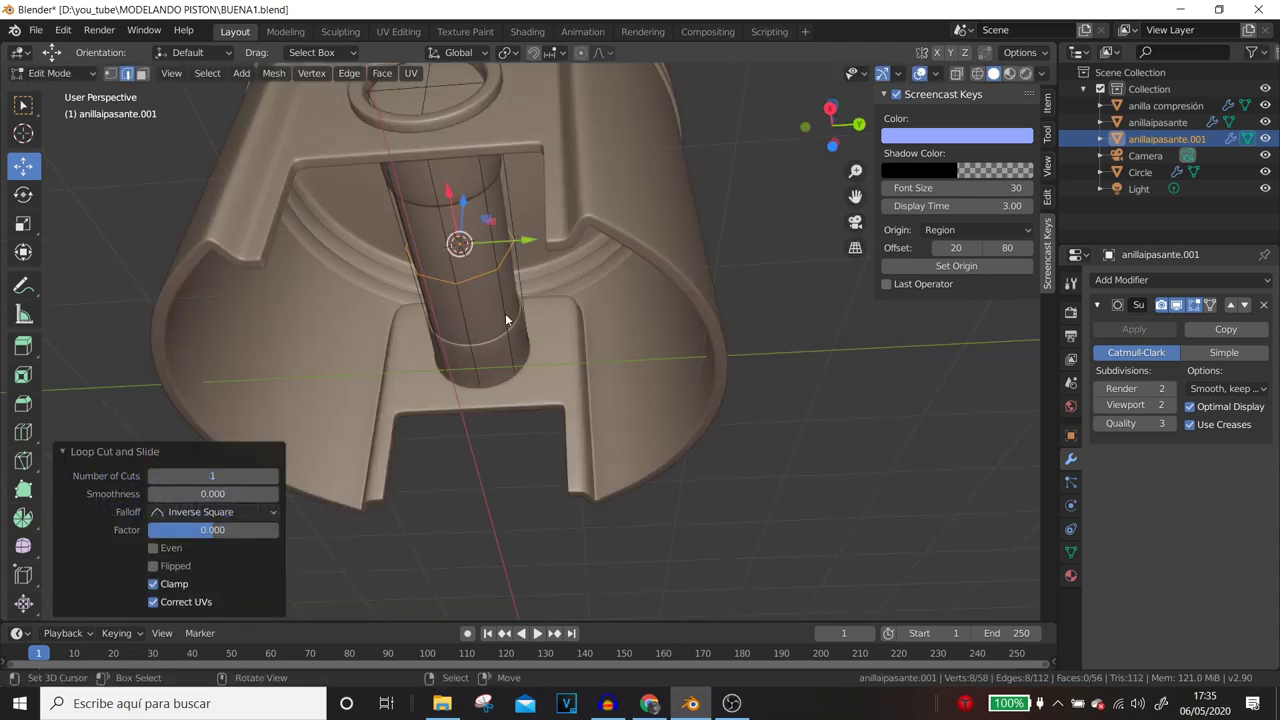
pyautogui.press('ctrl+d')
pyautogui.click(504, 309)
pyautogui.press('p')
pyautogui.press('Tab')
# - Select the separated octagonal end loop on its own for editing
pyautogui.rightClick(491, 274)
pyautogui.rightClick(491, 274)
pyautogui.rightClick(491, 274)
pyautogui.rightClick(491, 274)
pyautogui.rightClick(491, 274)
pyautogui.middleClick(545, 349)
# - Fill the copied octagon loop with a single face
pyautogui.press('a')
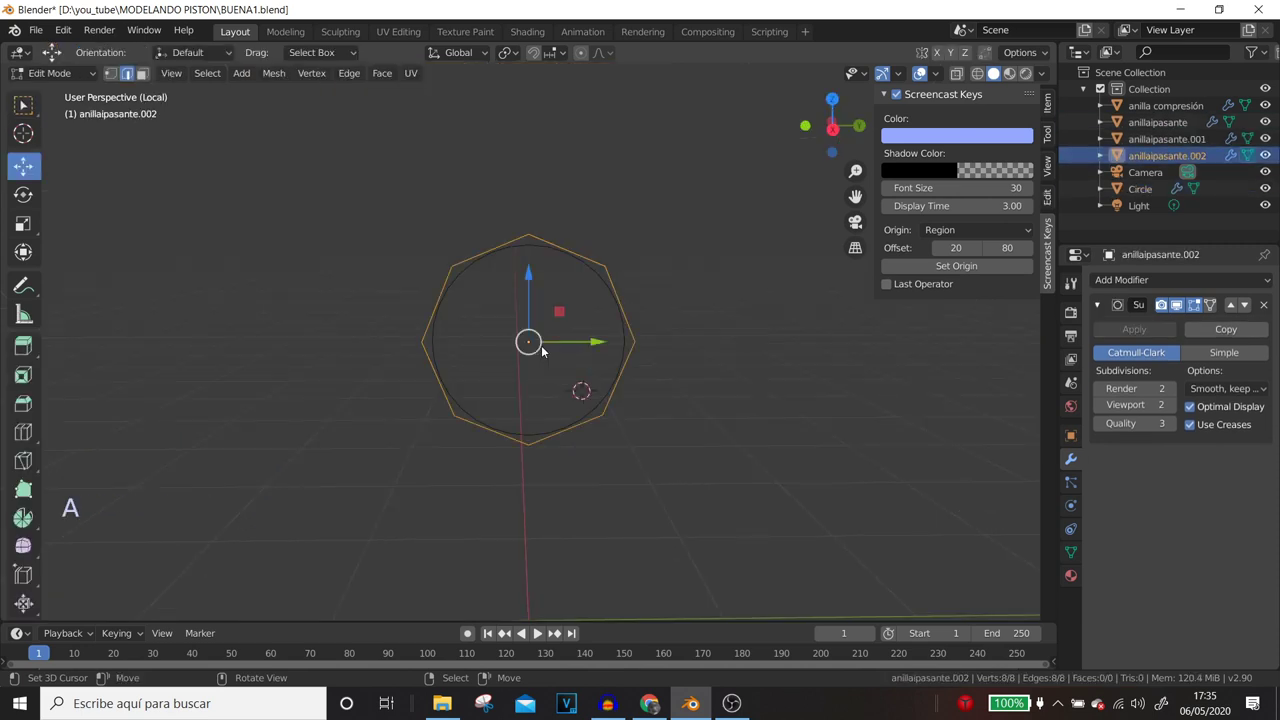
pyautogui.press('a')
pyautogui.press('f')
pyautogui.middleClick(562, 393)
pyautogui.middleClick(540, 376)
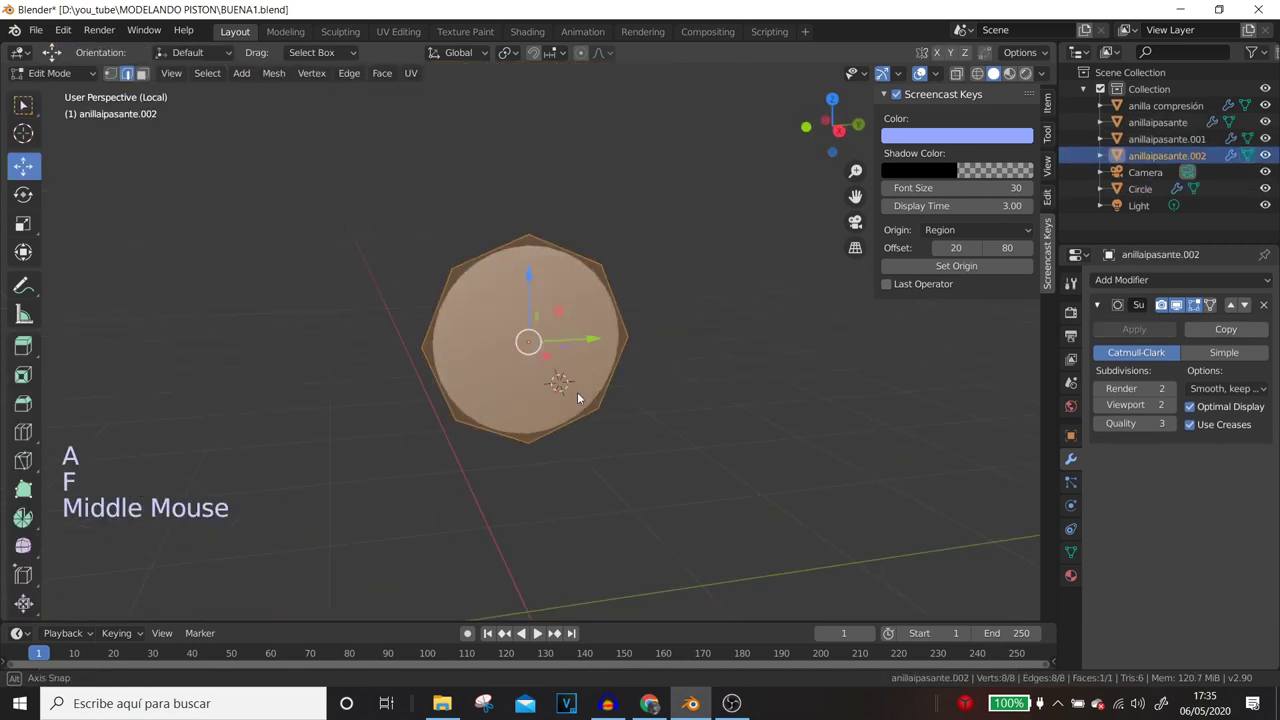
pyautogui.middleClick(577, 397)
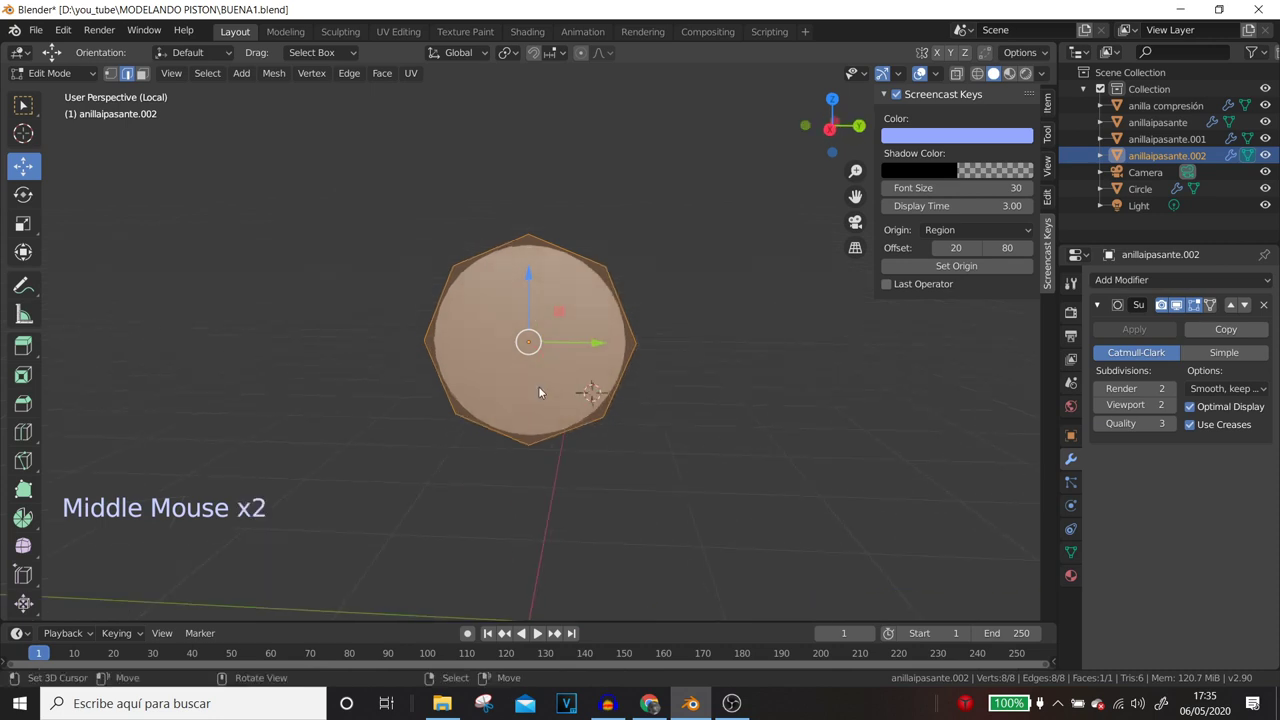
# - Inset the octagon face into a flat octagonal ring around a central face
pyautogui.rightClick(626, 375)
pyautogui.rightClick(639, 318)
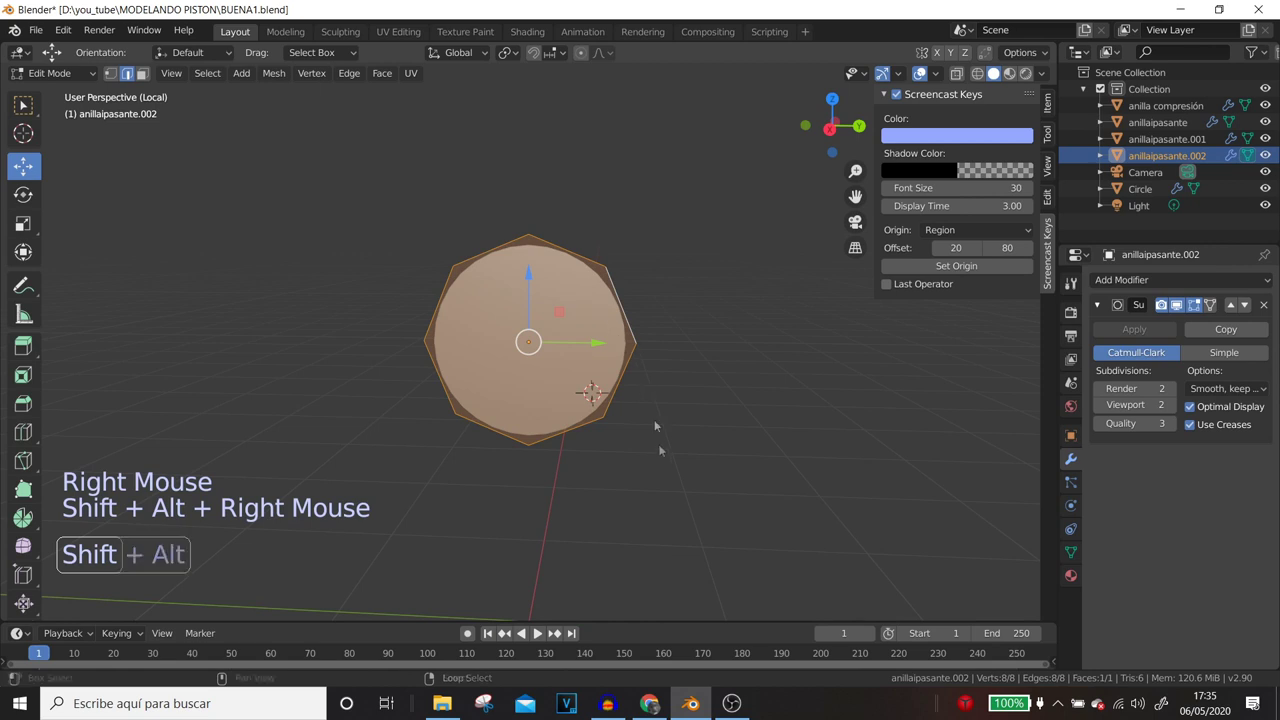
pyautogui.press('shift+s')
pyautogui.press('e')
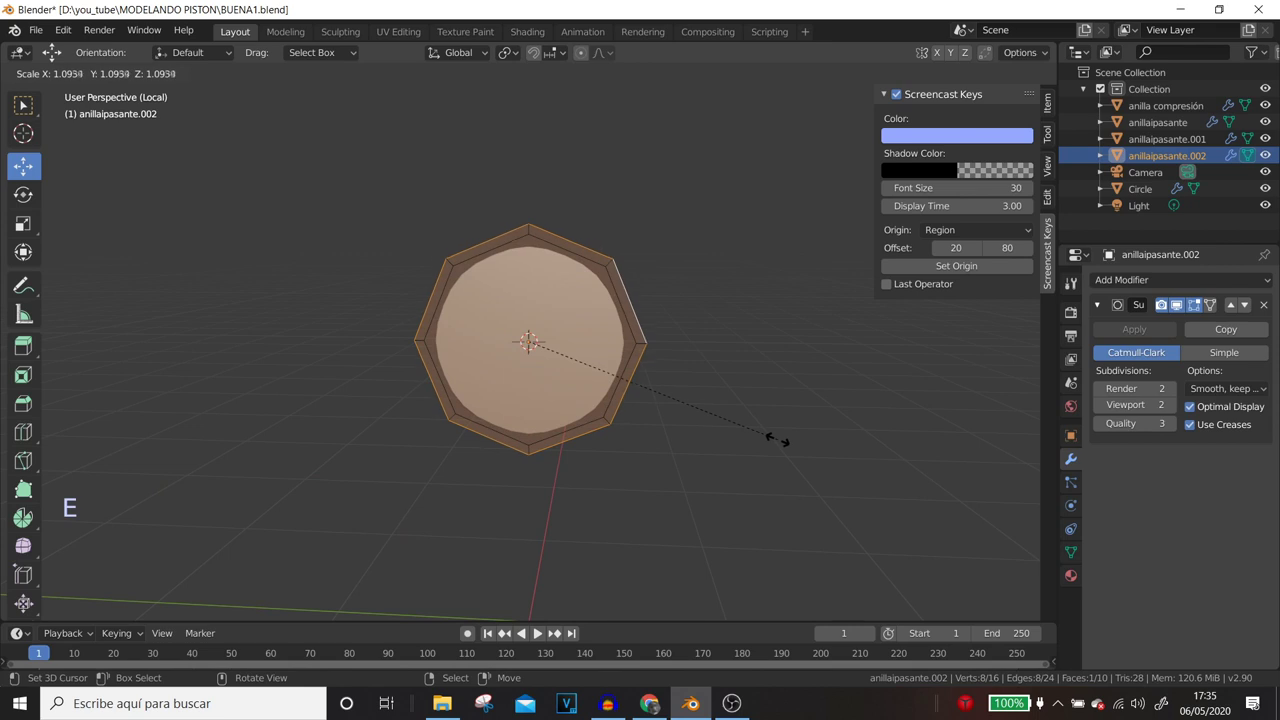
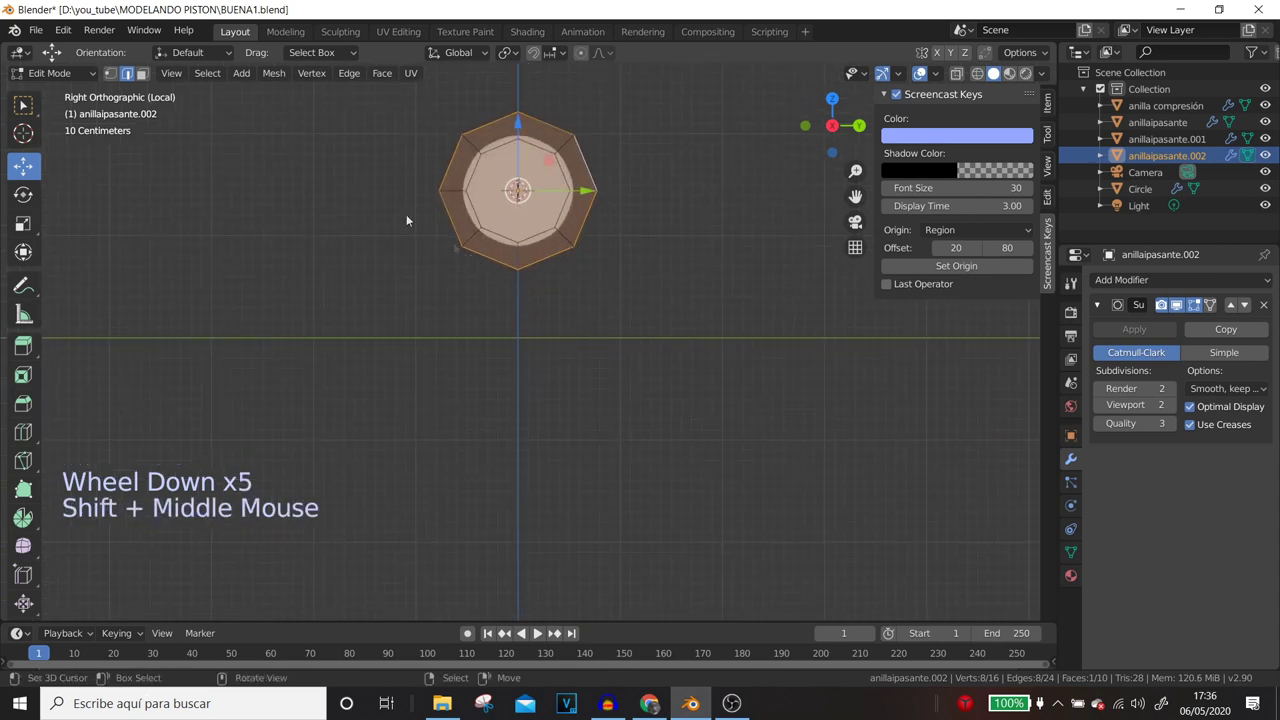
# - Select the octagon's lower edge ready to extend it downward
pyautogui.rightClick(491, 258)
pyautogui.rightClick(563, 268)
pyautogui.scroll(-3)
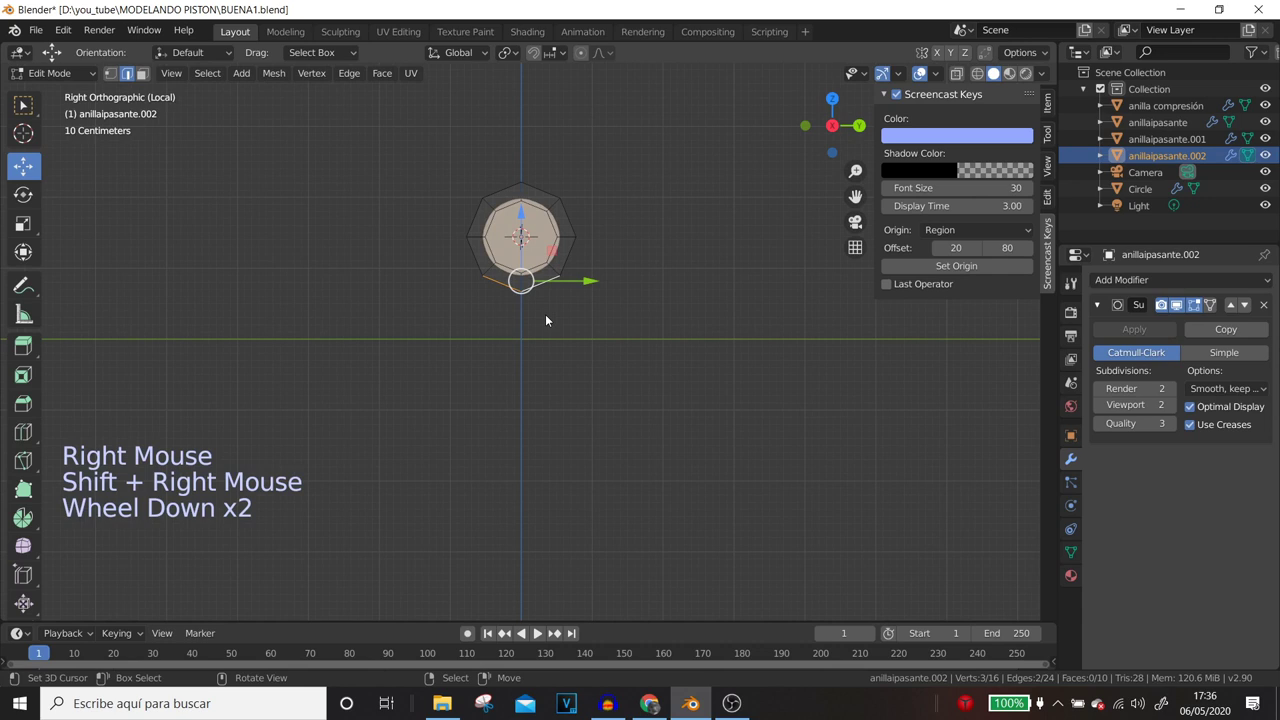
pyautogui.scroll(-3)
pyautogui.middleClick(554, 318)
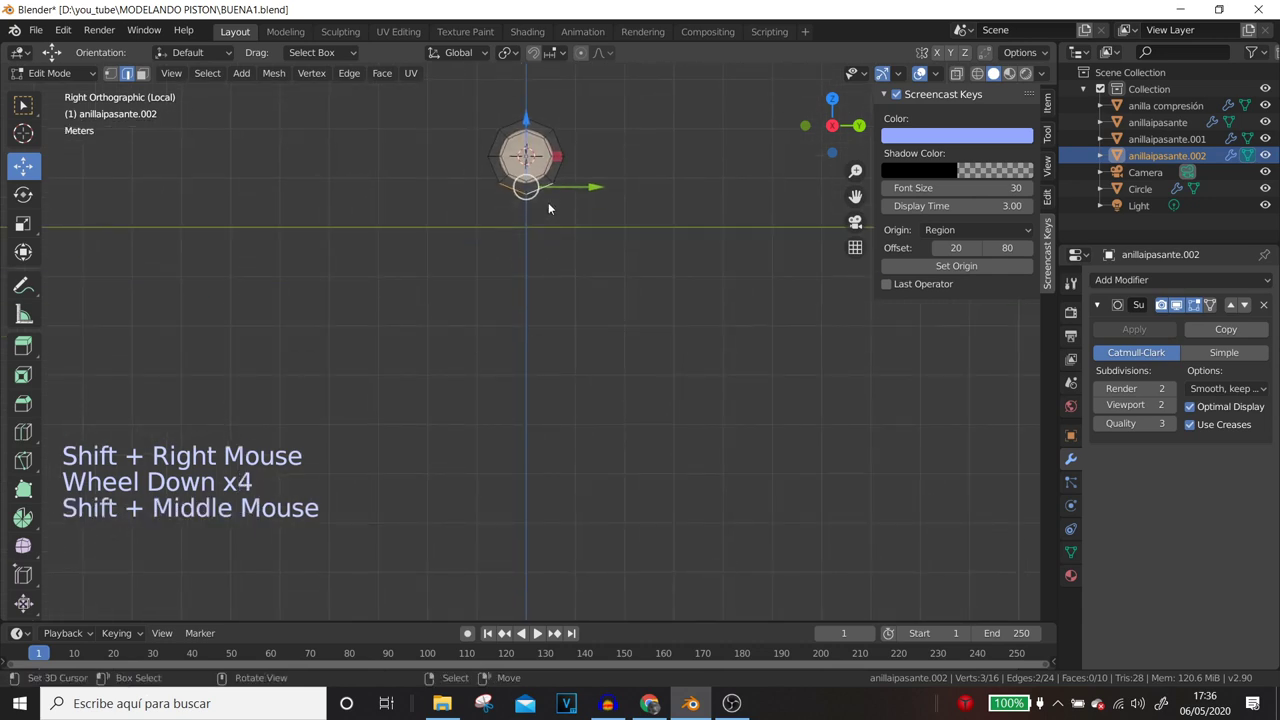
# - Extrude the lower edge straight down for the rod and delete stray vertices at its top
pyautogui.press('e')
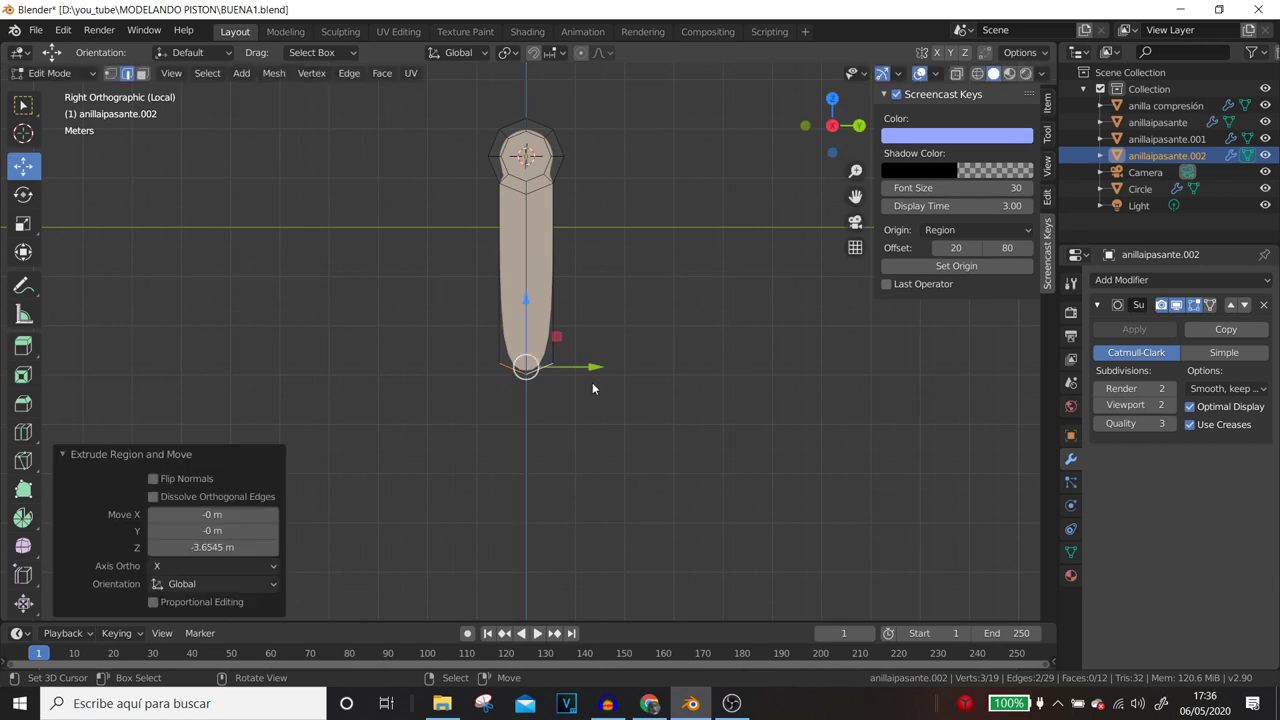
pyautogui.scroll(3)
pyautogui.click(134, 77)
pyautogui.rightClick(632, 284)
pyautogui.rightClick(492, 286)
pyautogui.rightClick(629, 284)
pyautogui.press('z')
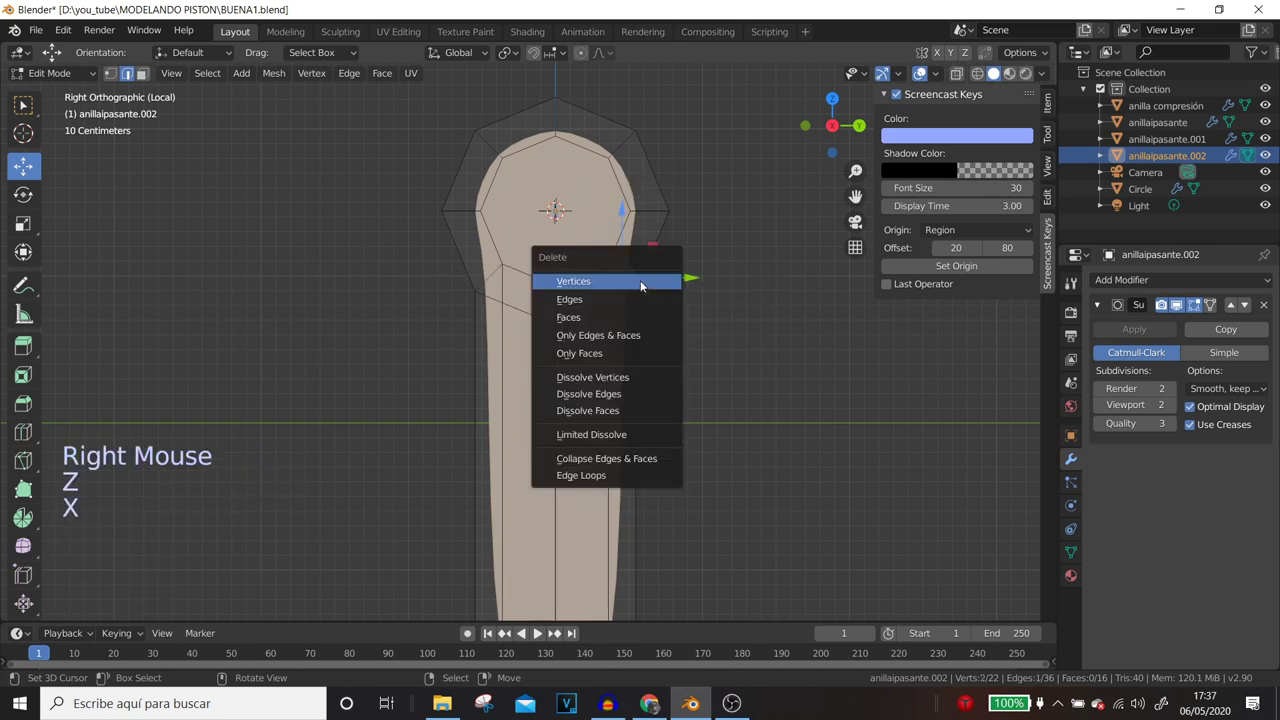
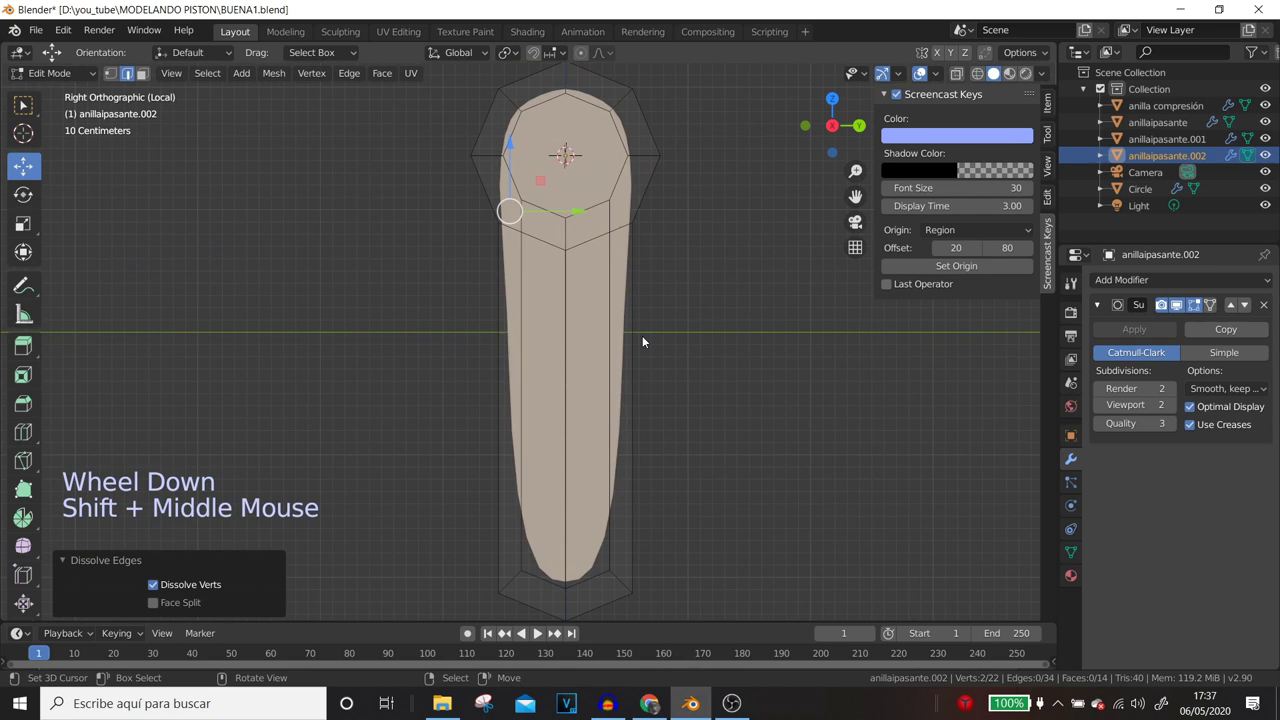
# - Review the tapered rod from object mode and return to editing the ring head
pyautogui.press('ctrl+r')
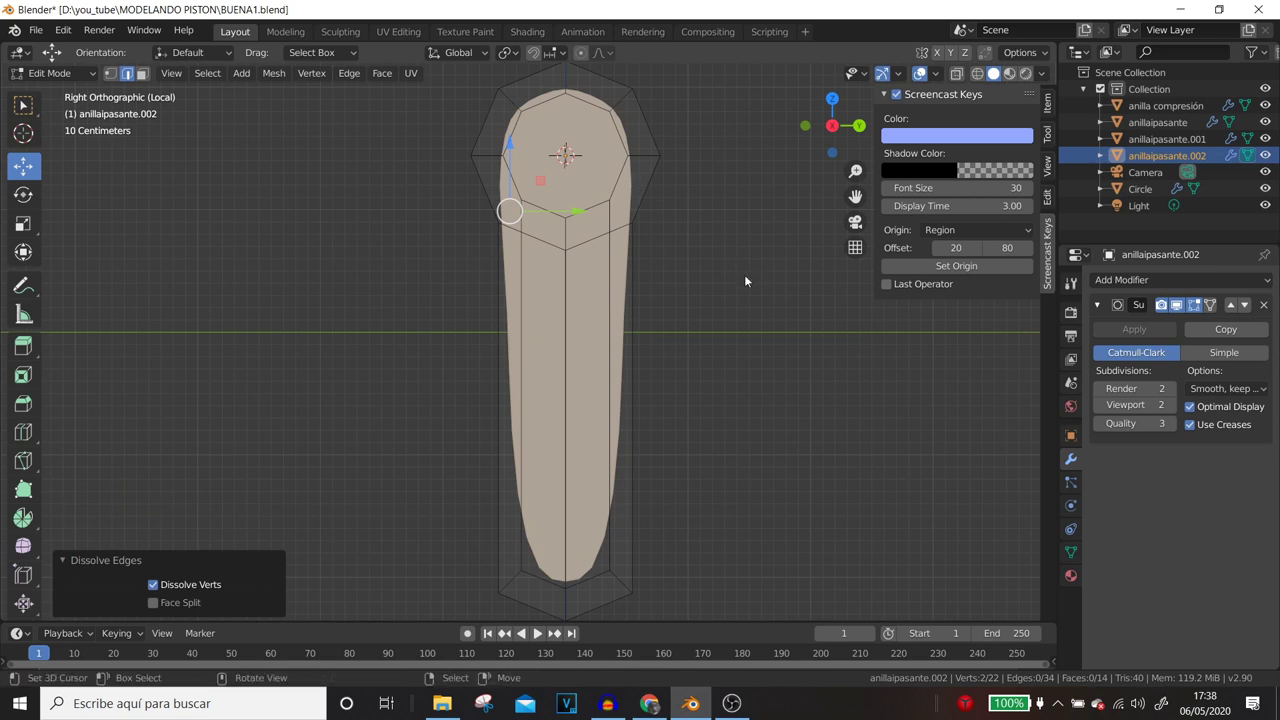
pyautogui.press('Tab')
pyautogui.scroll(3)
pyautogui.press('Tab')
pyautogui.middleClick(737, 245)
pyautogui.scroll(3)
pyautogui.click(115, 72)
# - Connect the junction vertex pairs between ring and rod on both sides with J
pyautogui.rightClick(592, 304)
pyautogui.rightClick(626, 337)
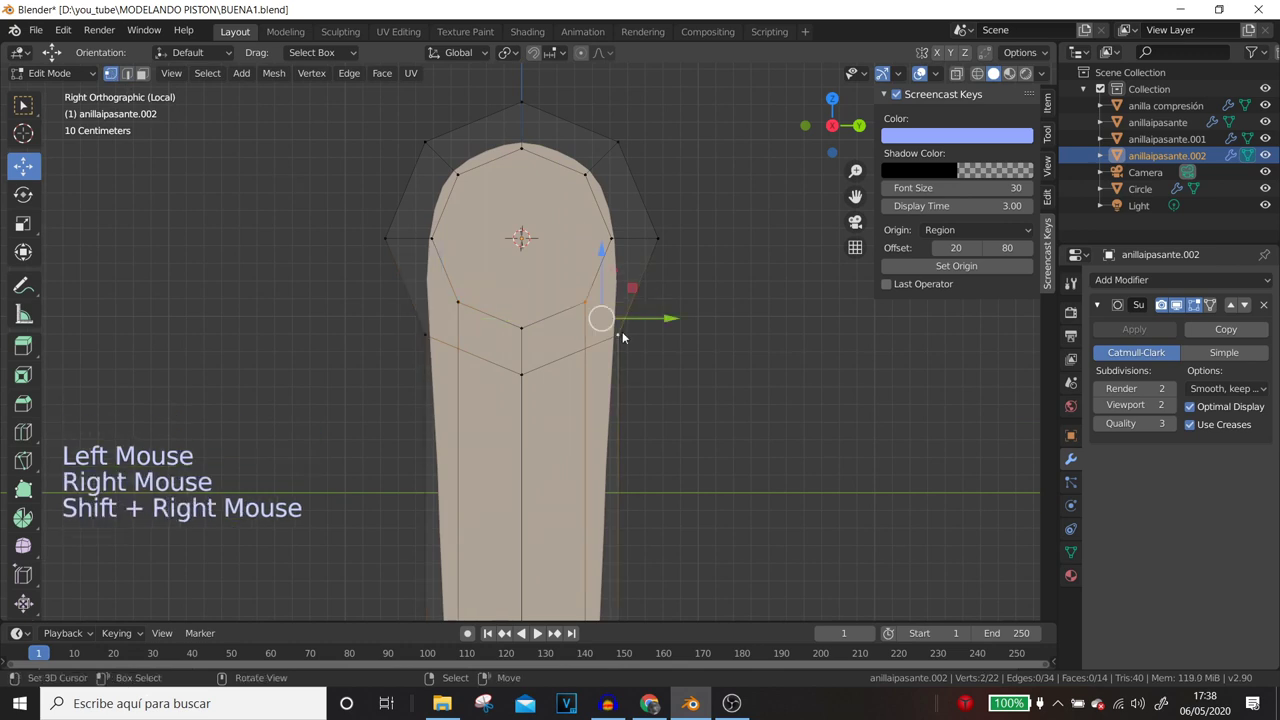
pyautogui.press('j')
pyautogui.rightClick(461, 305)
pyautogui.rightClick(439, 335)
pyautogui.press('j')
# - Delete the leftover junction vertices and orbit to check the cleaned ring head
pyautogui.click(137, 78)
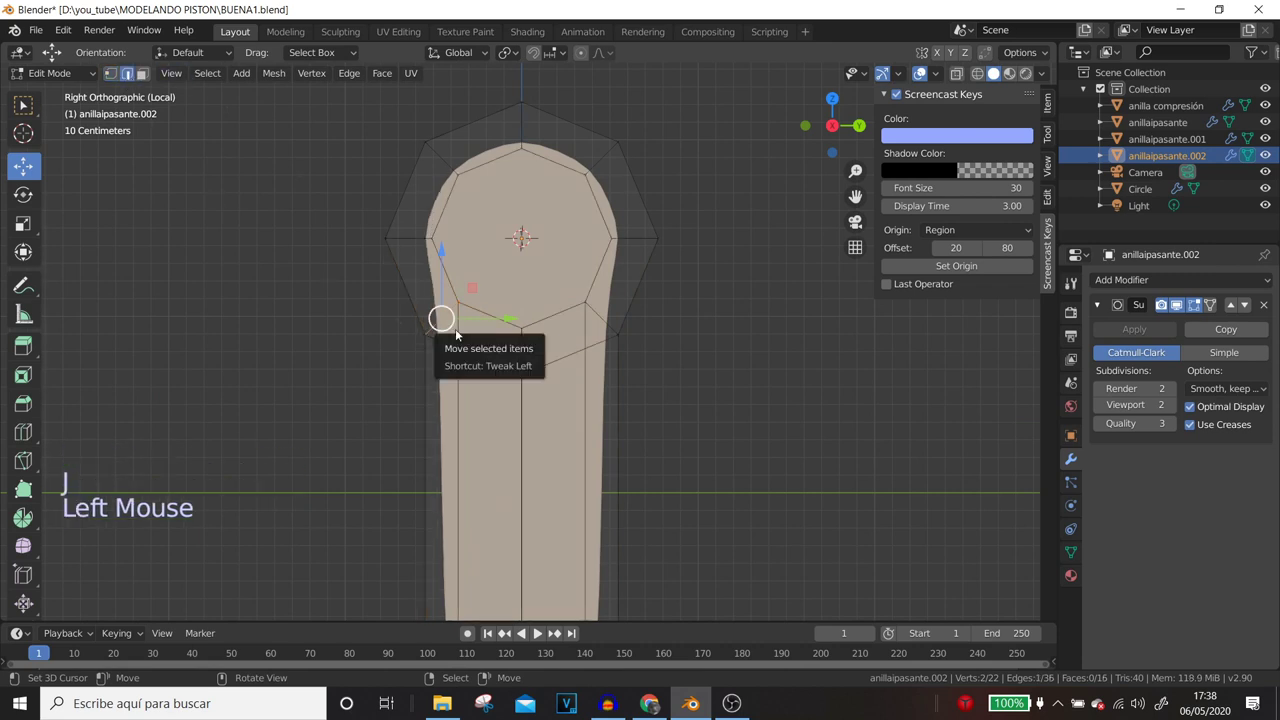
pyautogui.click(465, 333)
pyautogui.rightClick(465, 333)
pyautogui.rightClick(593, 341)
pyautogui.press('x')
pyautogui.middleClick(599, 385)
pyautogui.middleClick(589, 209)
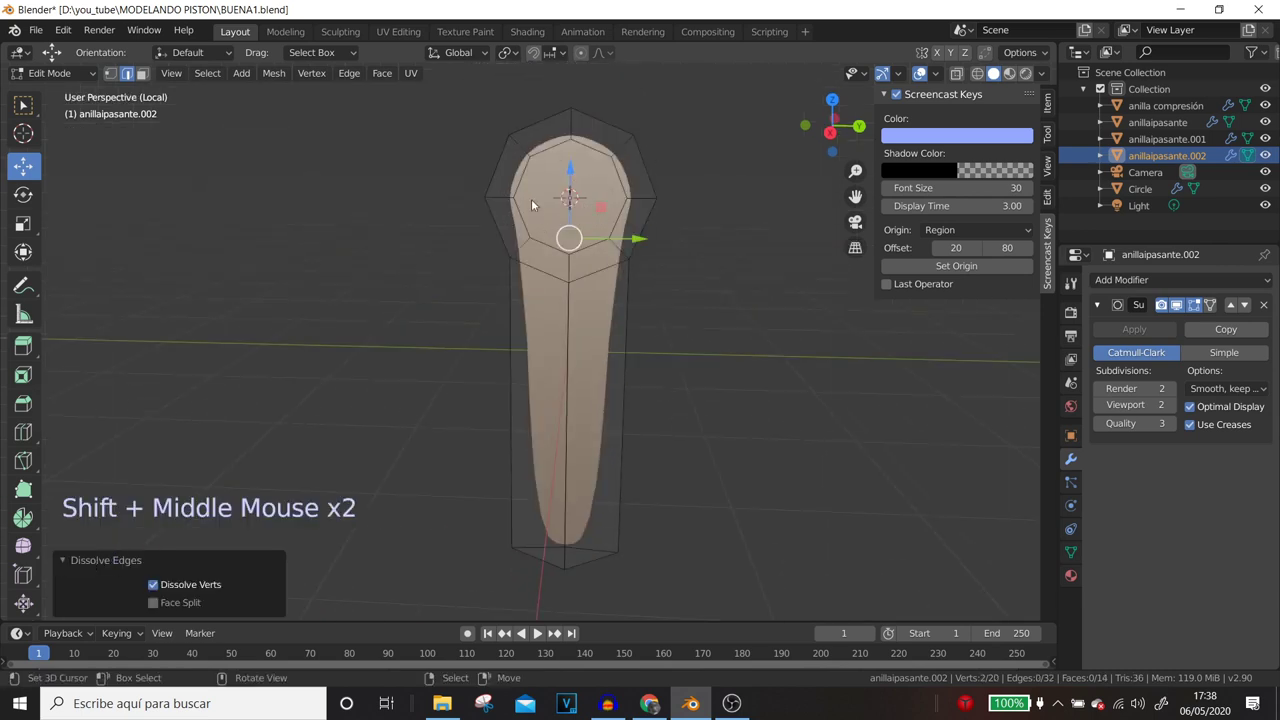
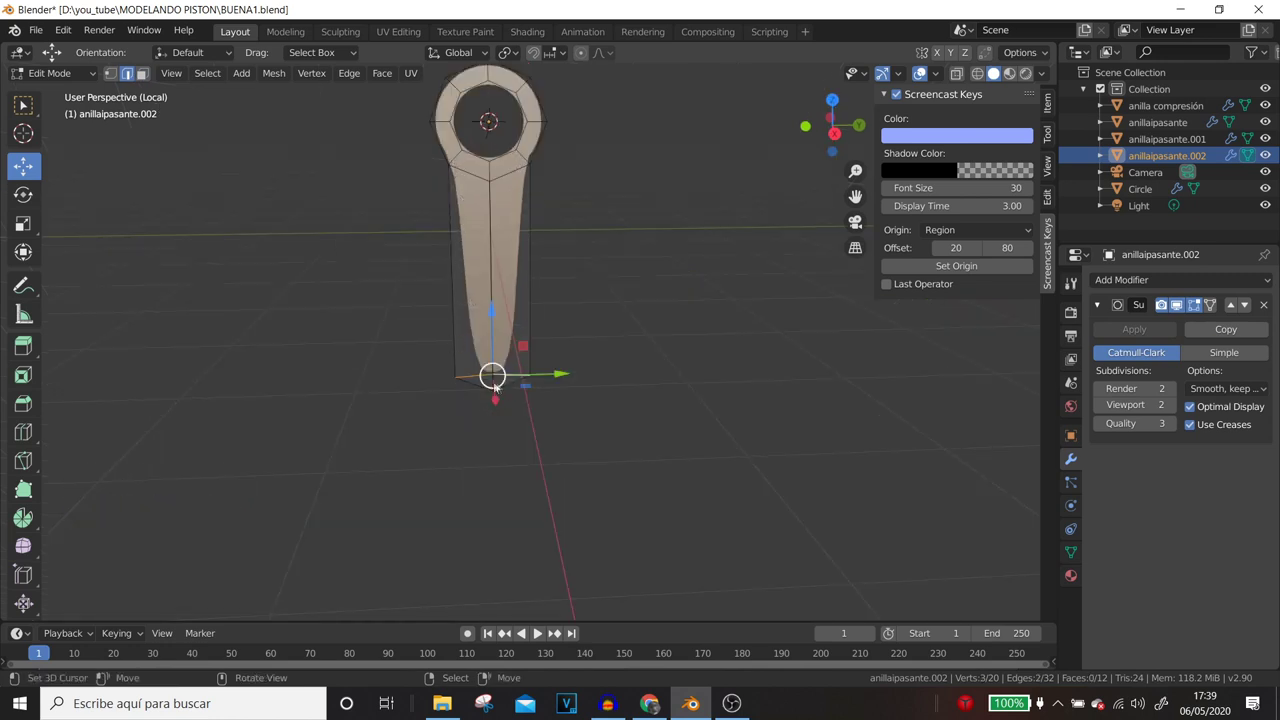
# - In Right Ortho view below the rod's lower end, add a Mesh Circle with 8 vertices
pyautogui.scroll(3)
pyautogui.middleClick(526, 285)
pyautogui.middleClick(566, 366)
pyautogui.press('KP_3')
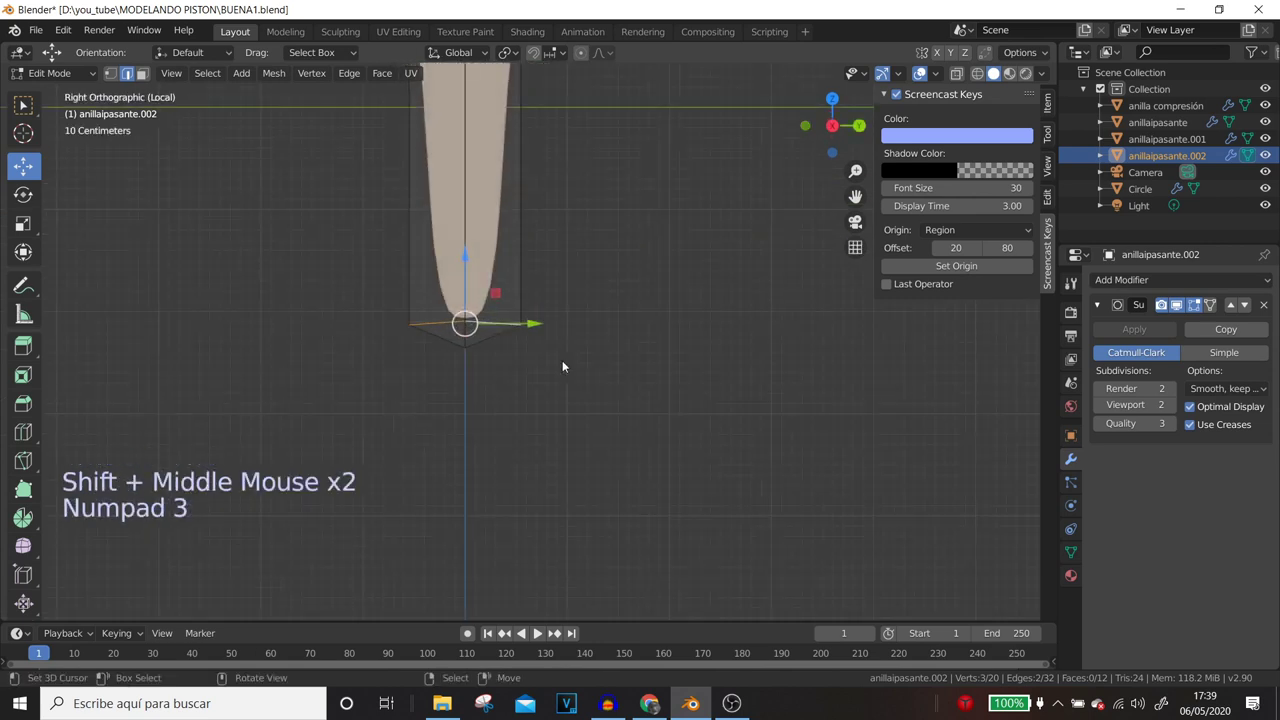
pyautogui.scroll(-3)
pyautogui.middleClick(577, 359)
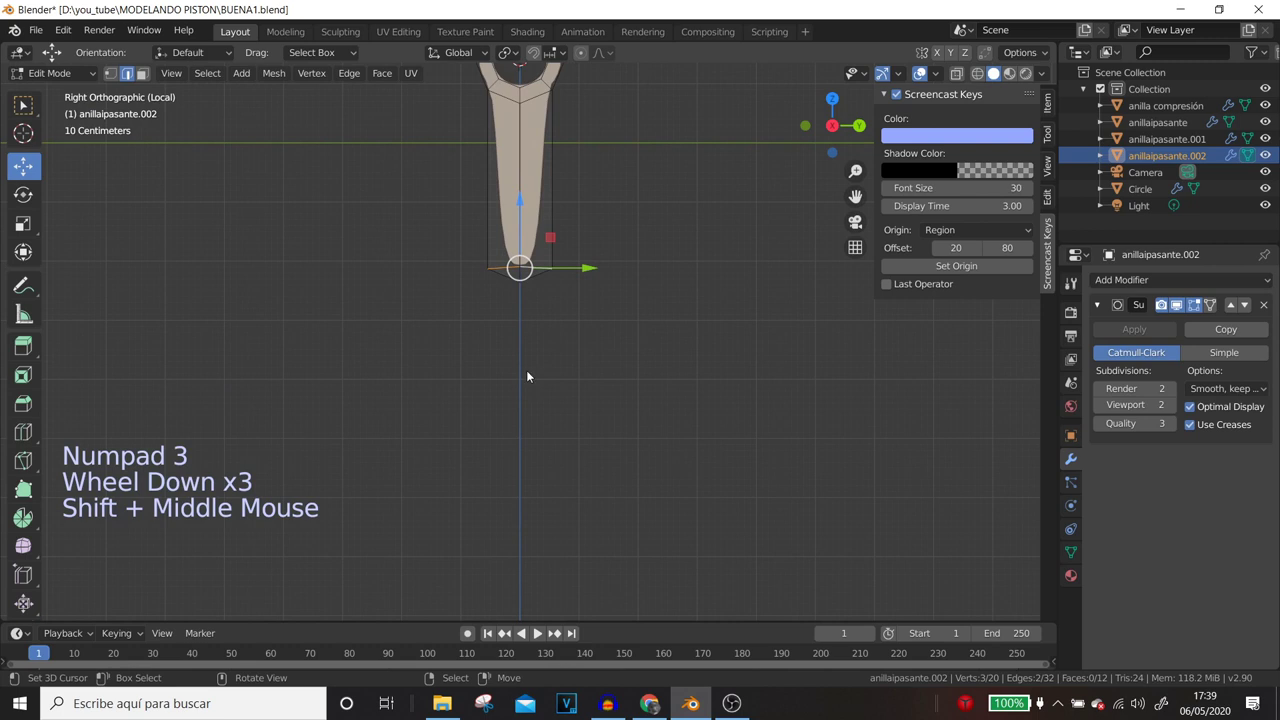
pyautogui.press('shift+s')
pyautogui.press('shift+a')
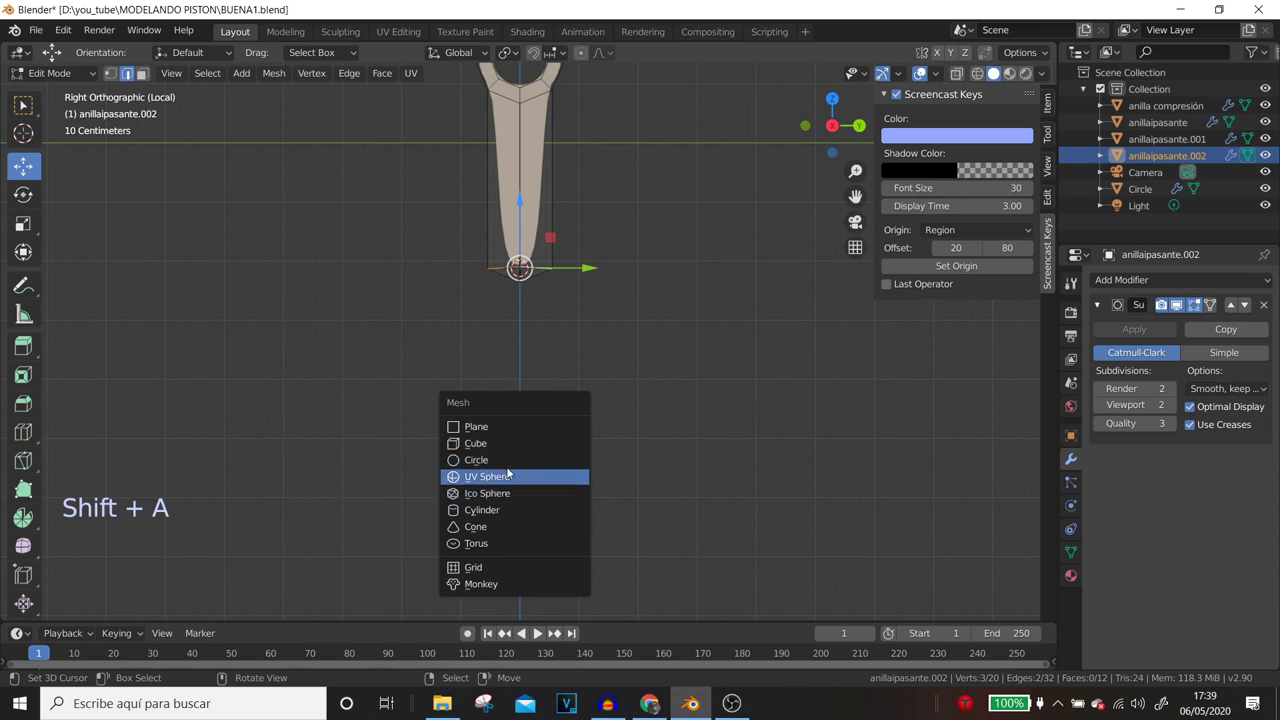
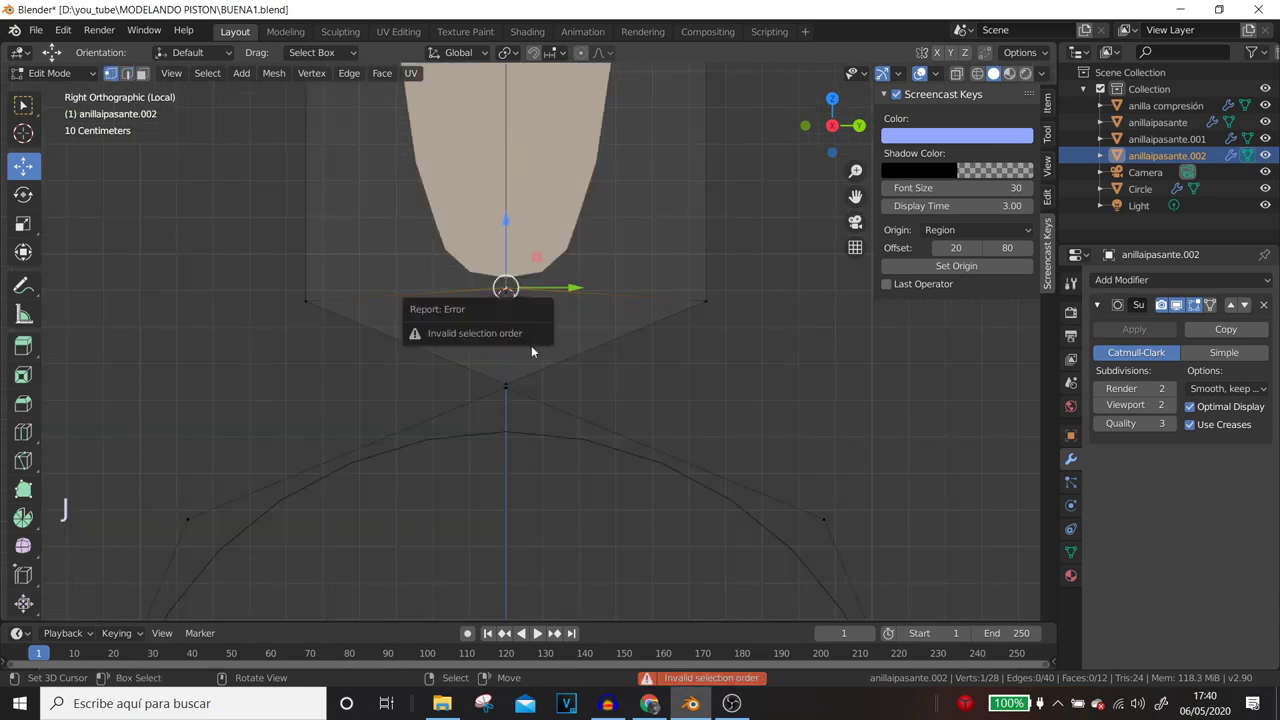
# - Try the Knife tool on the mesh, then select the new circle in edit mode
pyautogui.press('j')
pyautogui.press('k')
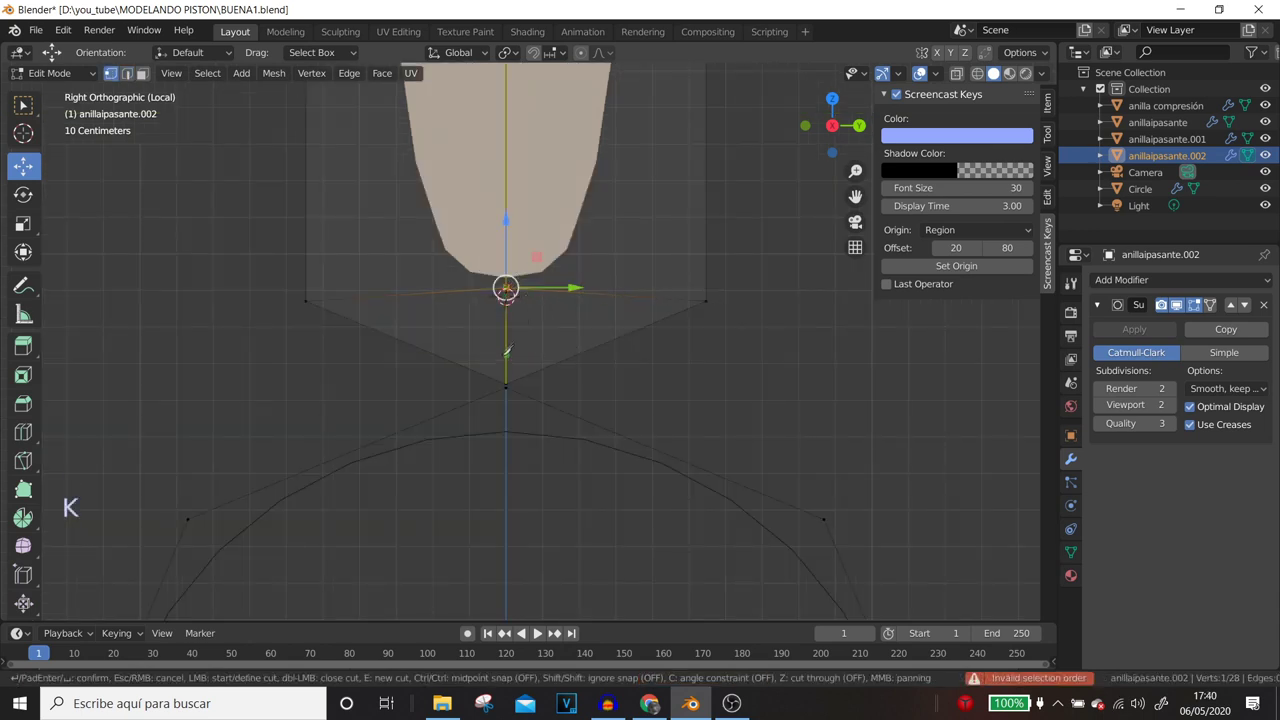
pyautogui.scroll(-3)
pyautogui.scroll(-3)
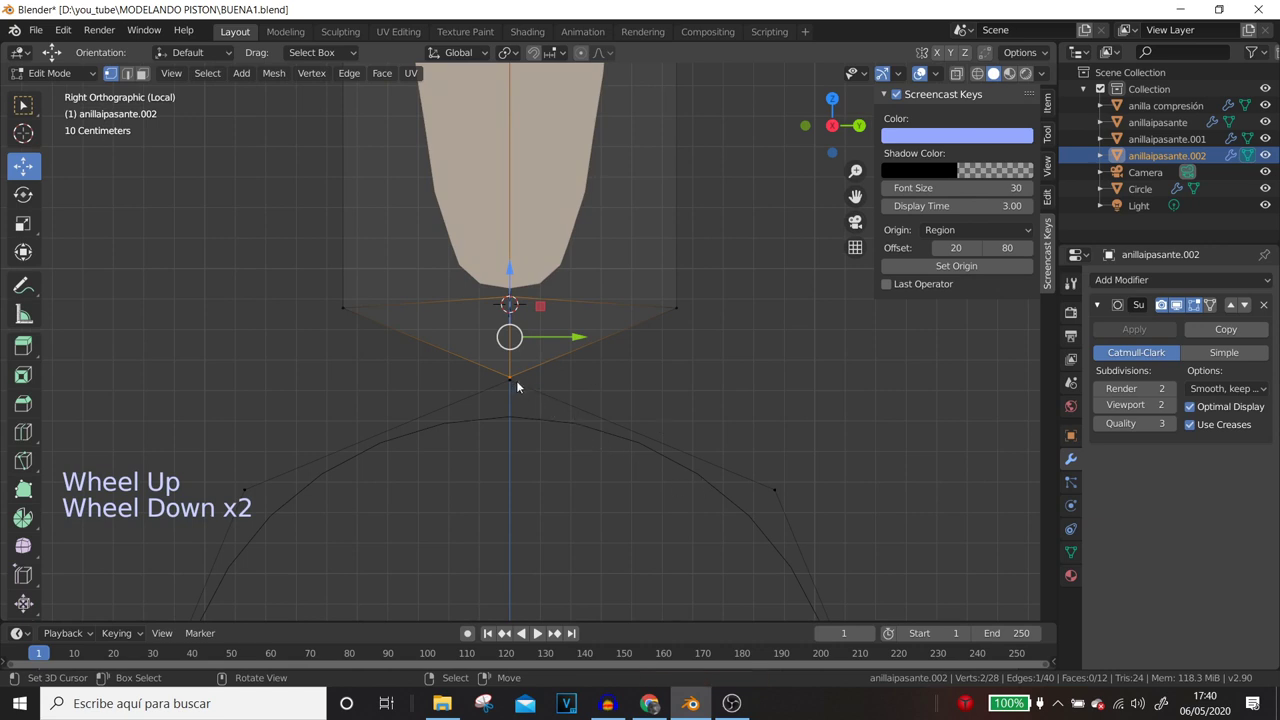
pyautogui.scroll(3)
pyautogui.rightClick(514, 395)
pyautogui.rightClick(512, 385)
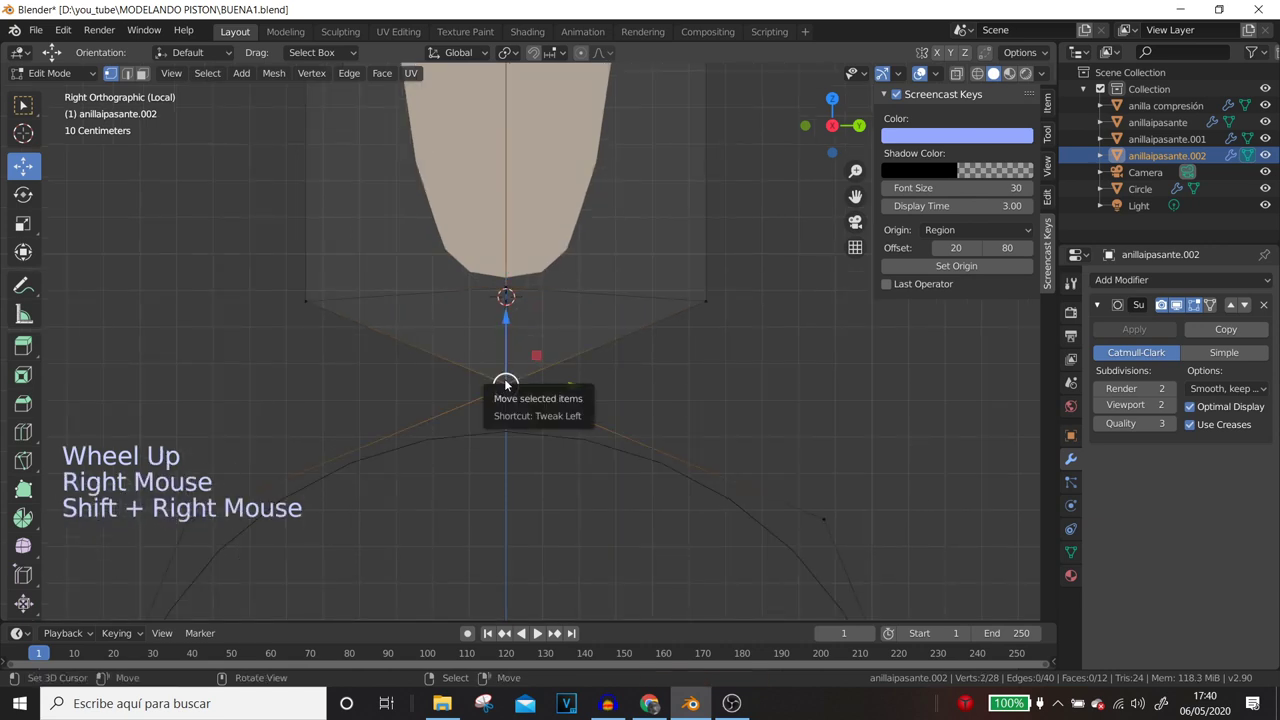
pyautogui.scroll(-3)
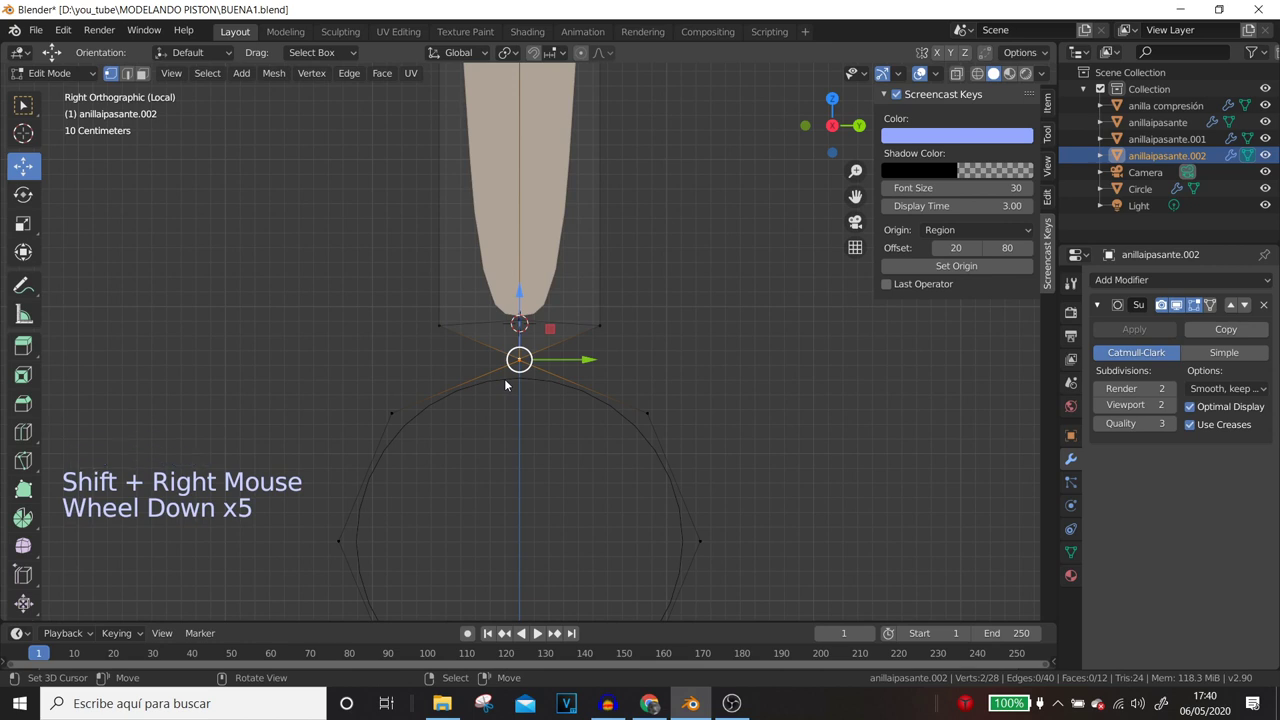
pyautogui.press('Tab')
pyautogui.scroll(-3)
pyautogui.middleClick(553, 432)
pyautogui.press('Tab')
pyautogui.rightClick(755, 553)
pyautogui.press('shift+s')
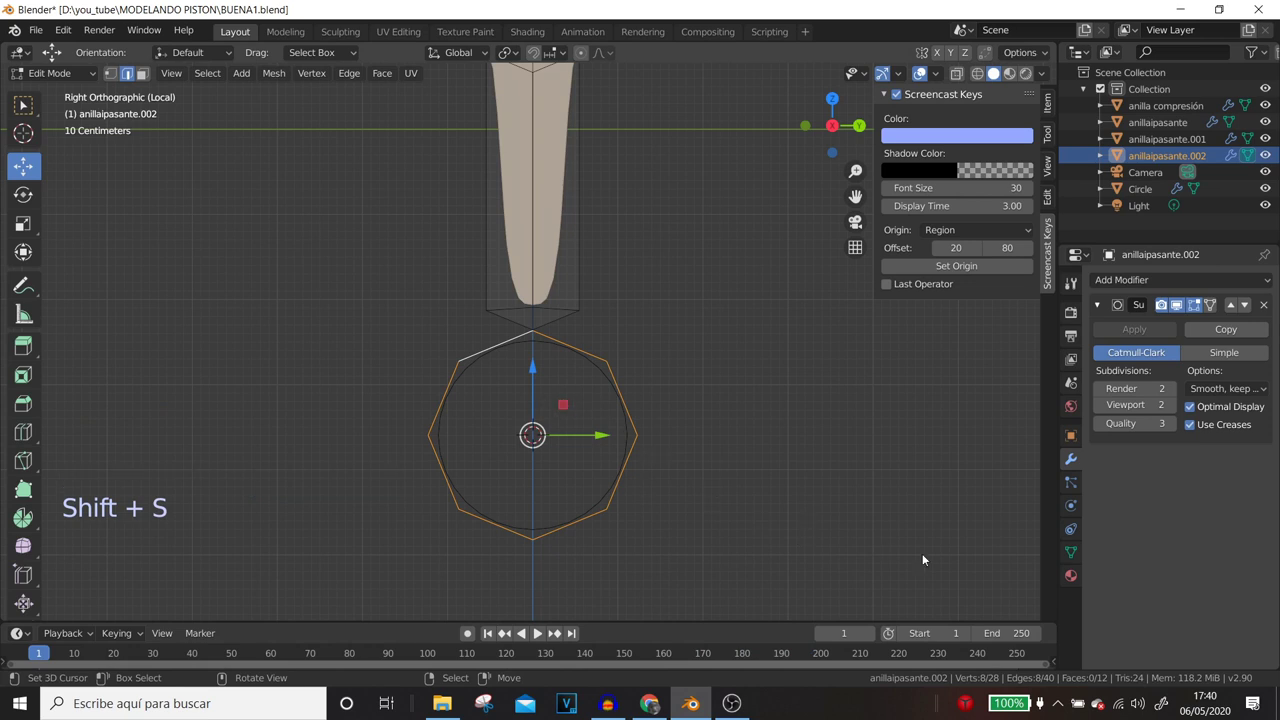
# - Extrude and scale the circle inward into a ring of faces, merging the rod's tip vertices into it
pyautogui.press('e')
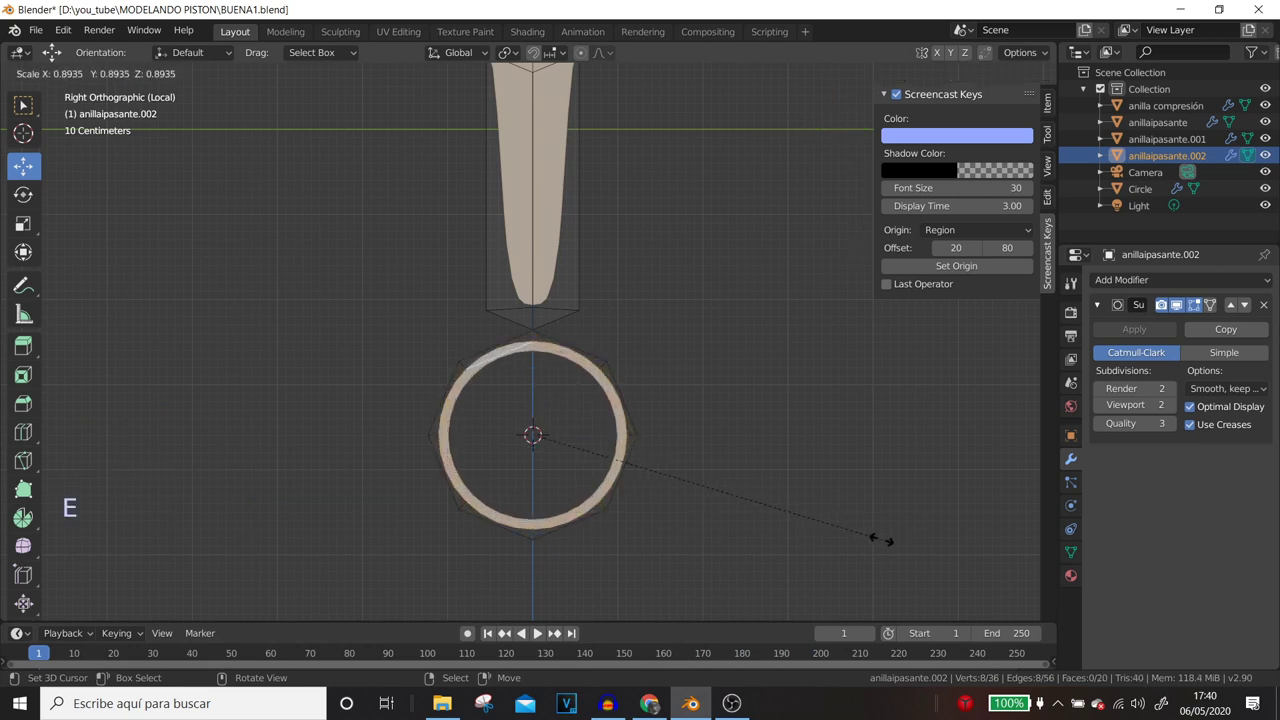
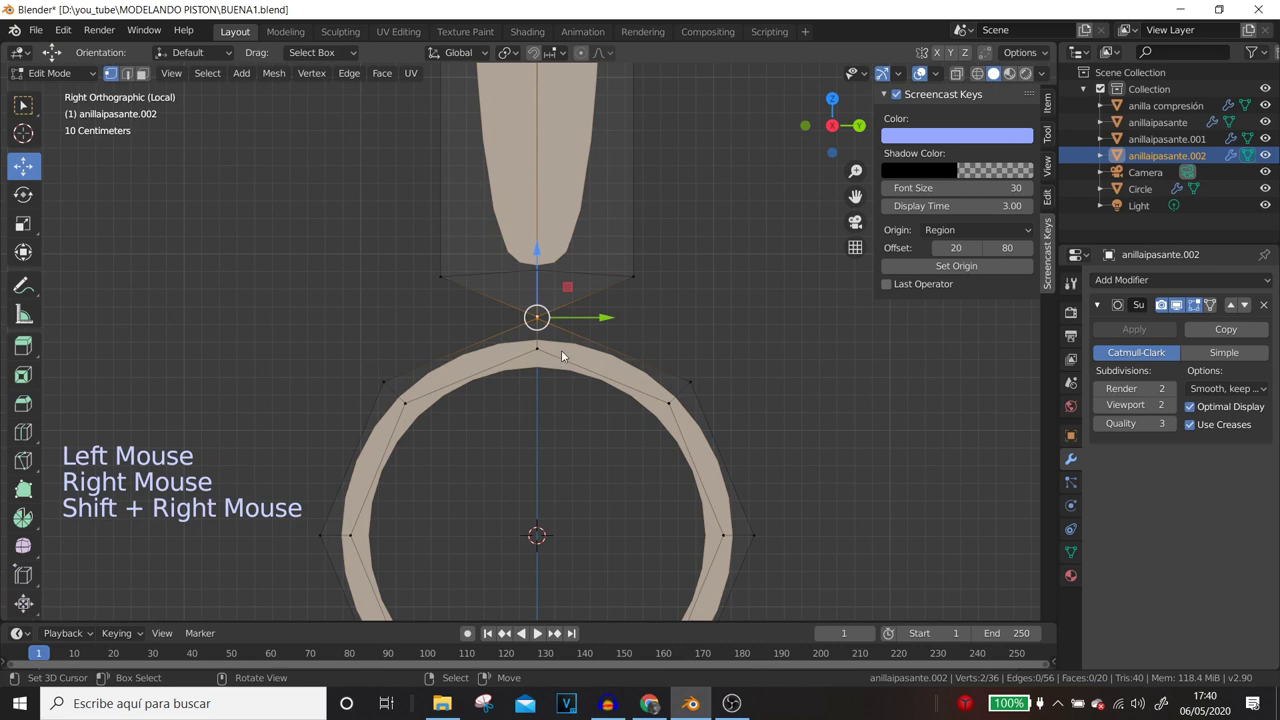
pyautogui.press('m')
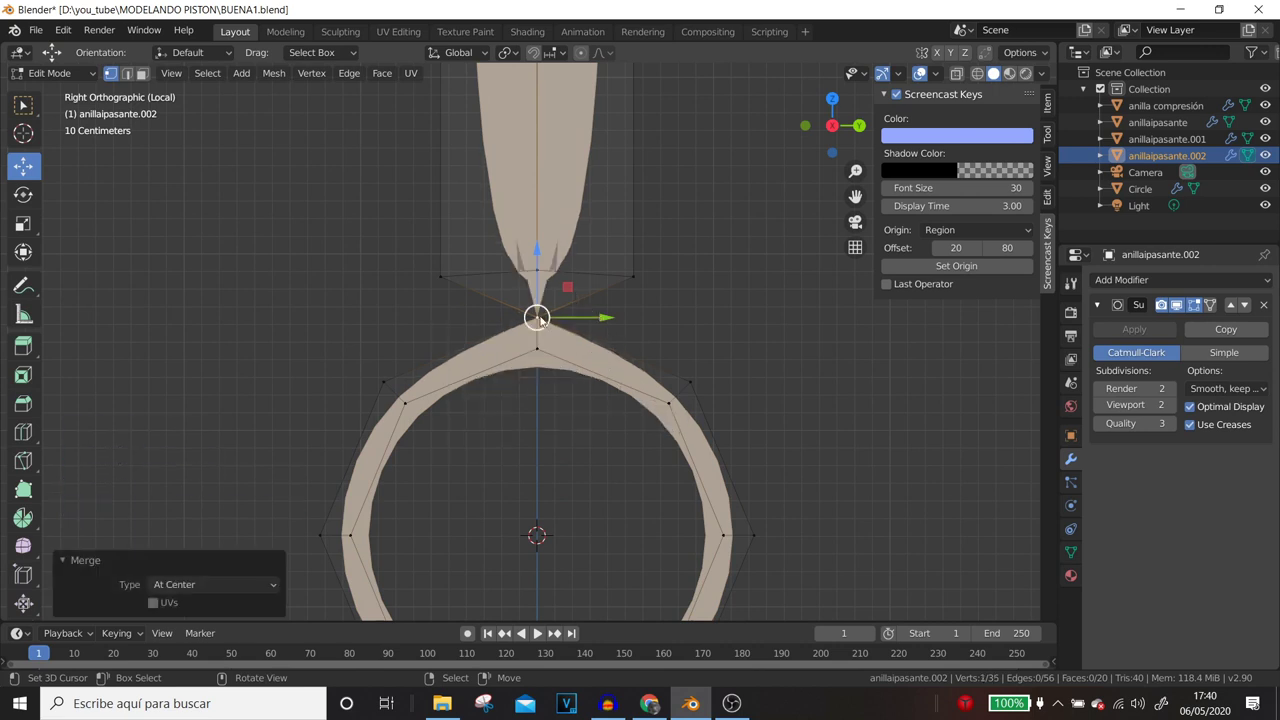
pyautogui.rightClick(629, 280)
pyautogui.rightClick(696, 384)
pyautogui.rightClick(649, 349)
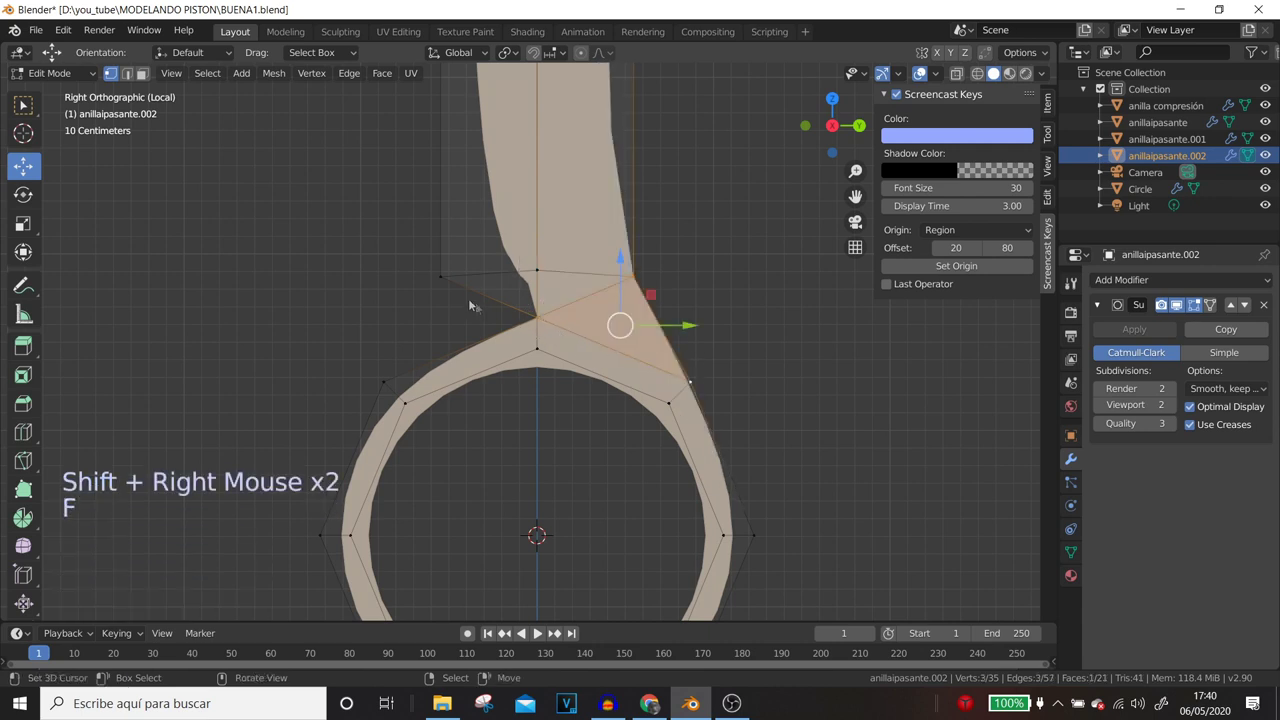
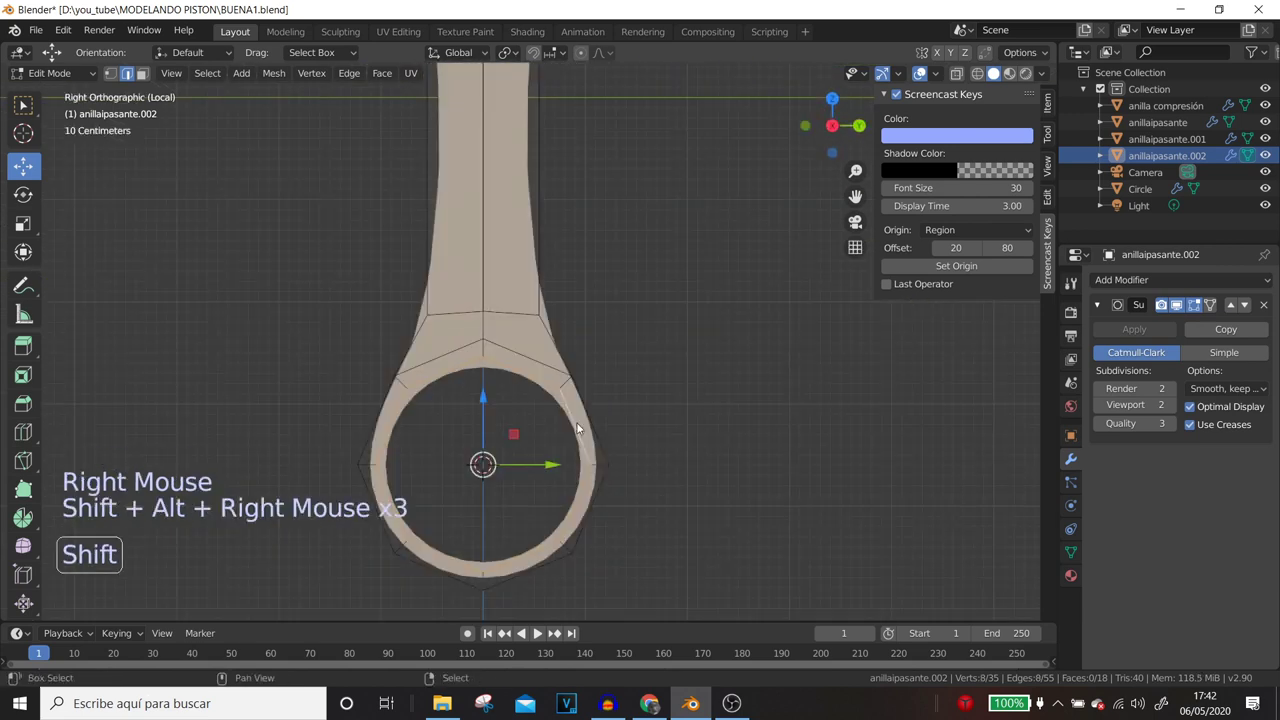
# - Scale the rod's six bottom vertices along Y to widen its lower end sideways
pyautogui.press('shift+s')
pyautogui.press('s')
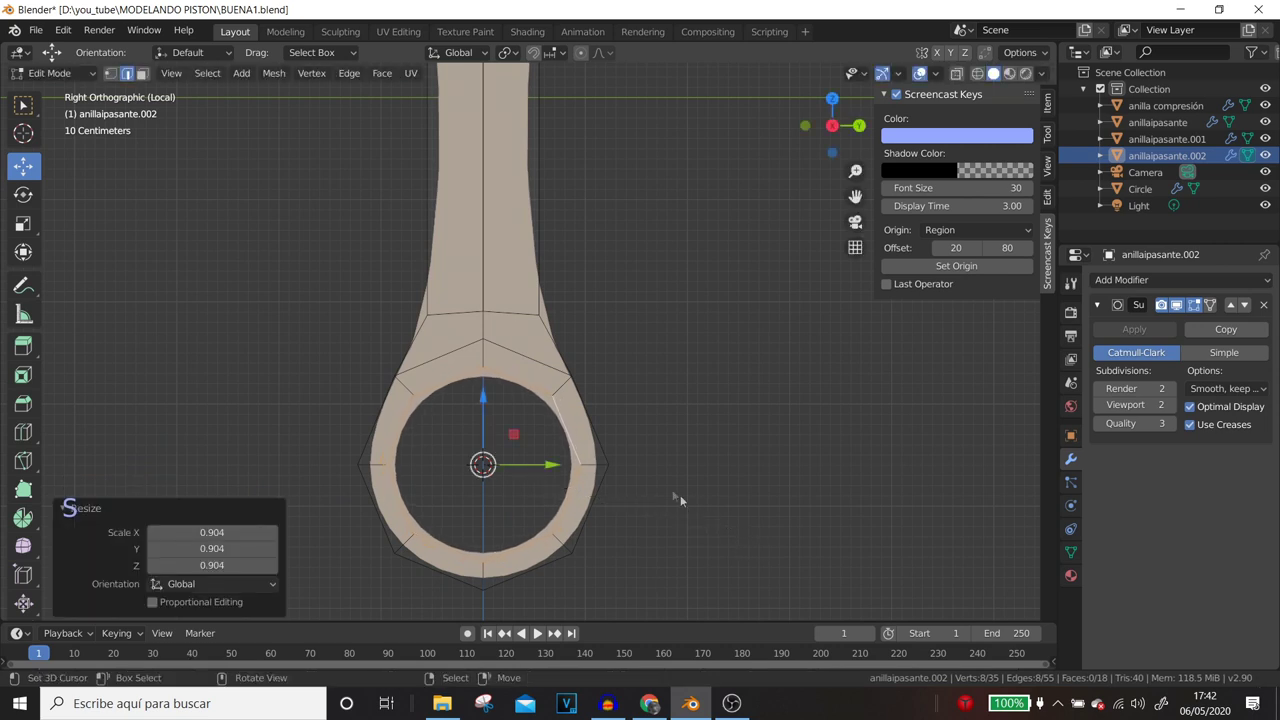
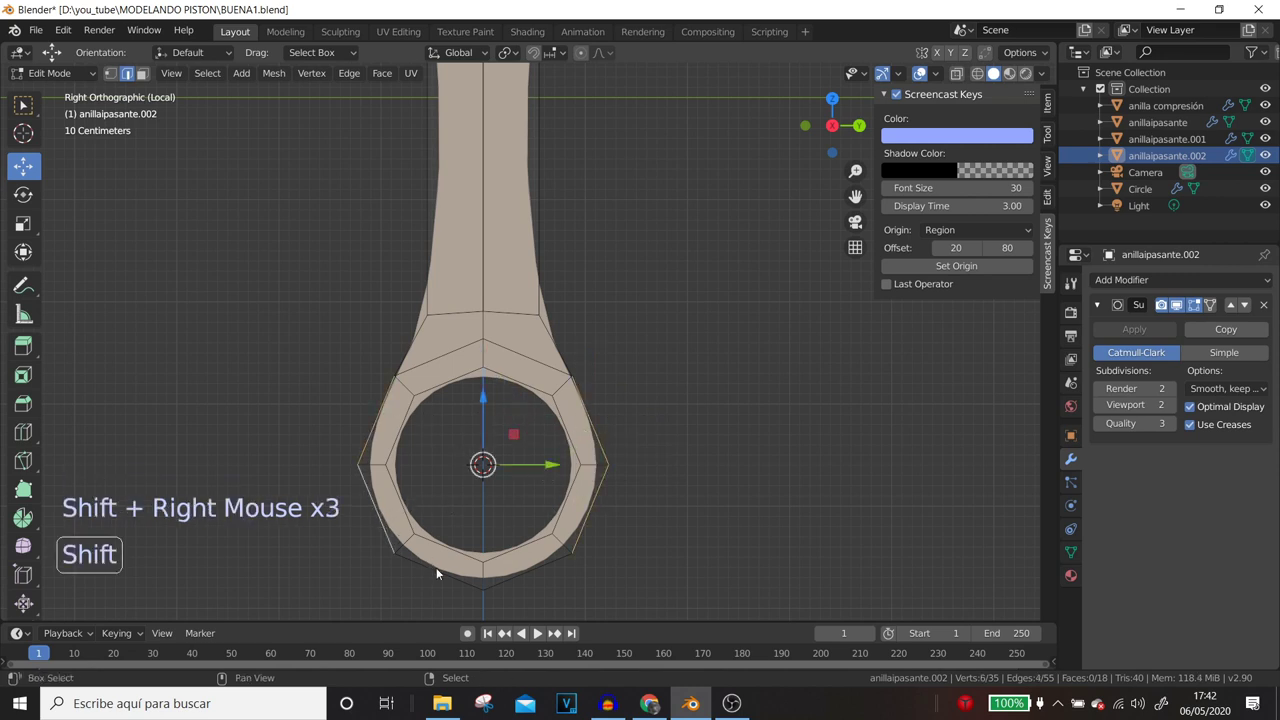
pyautogui.press('s')
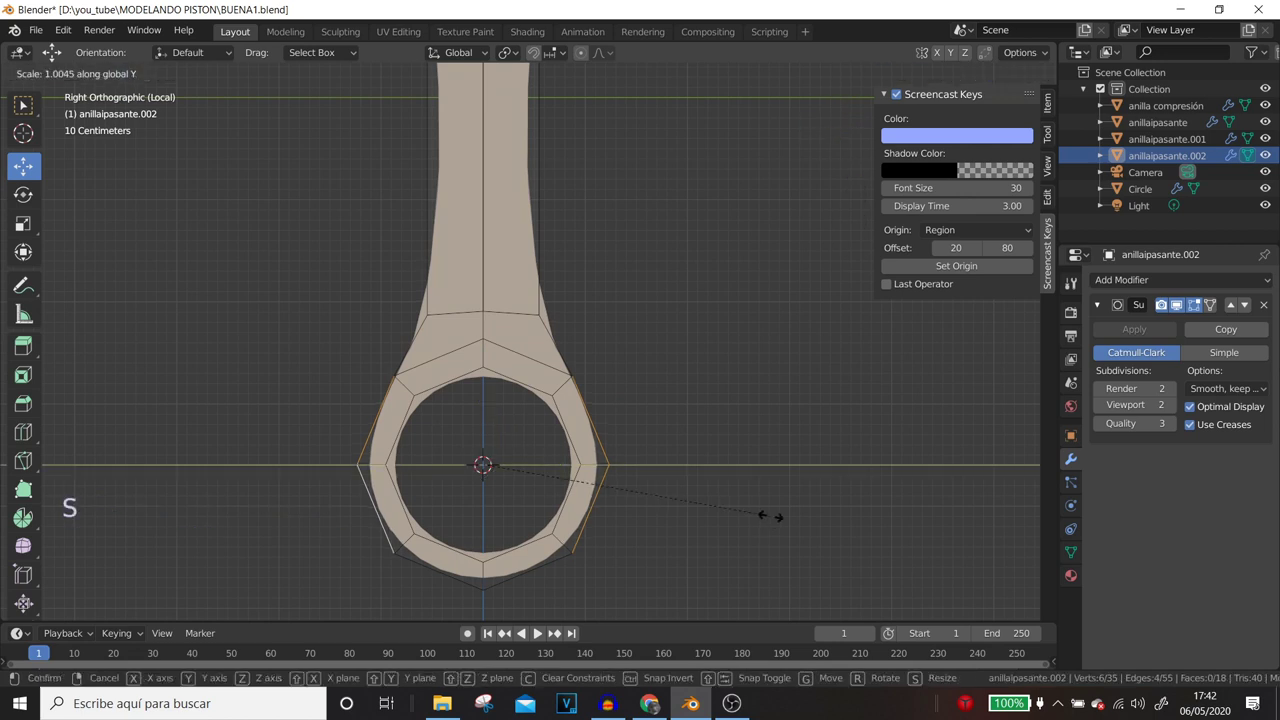